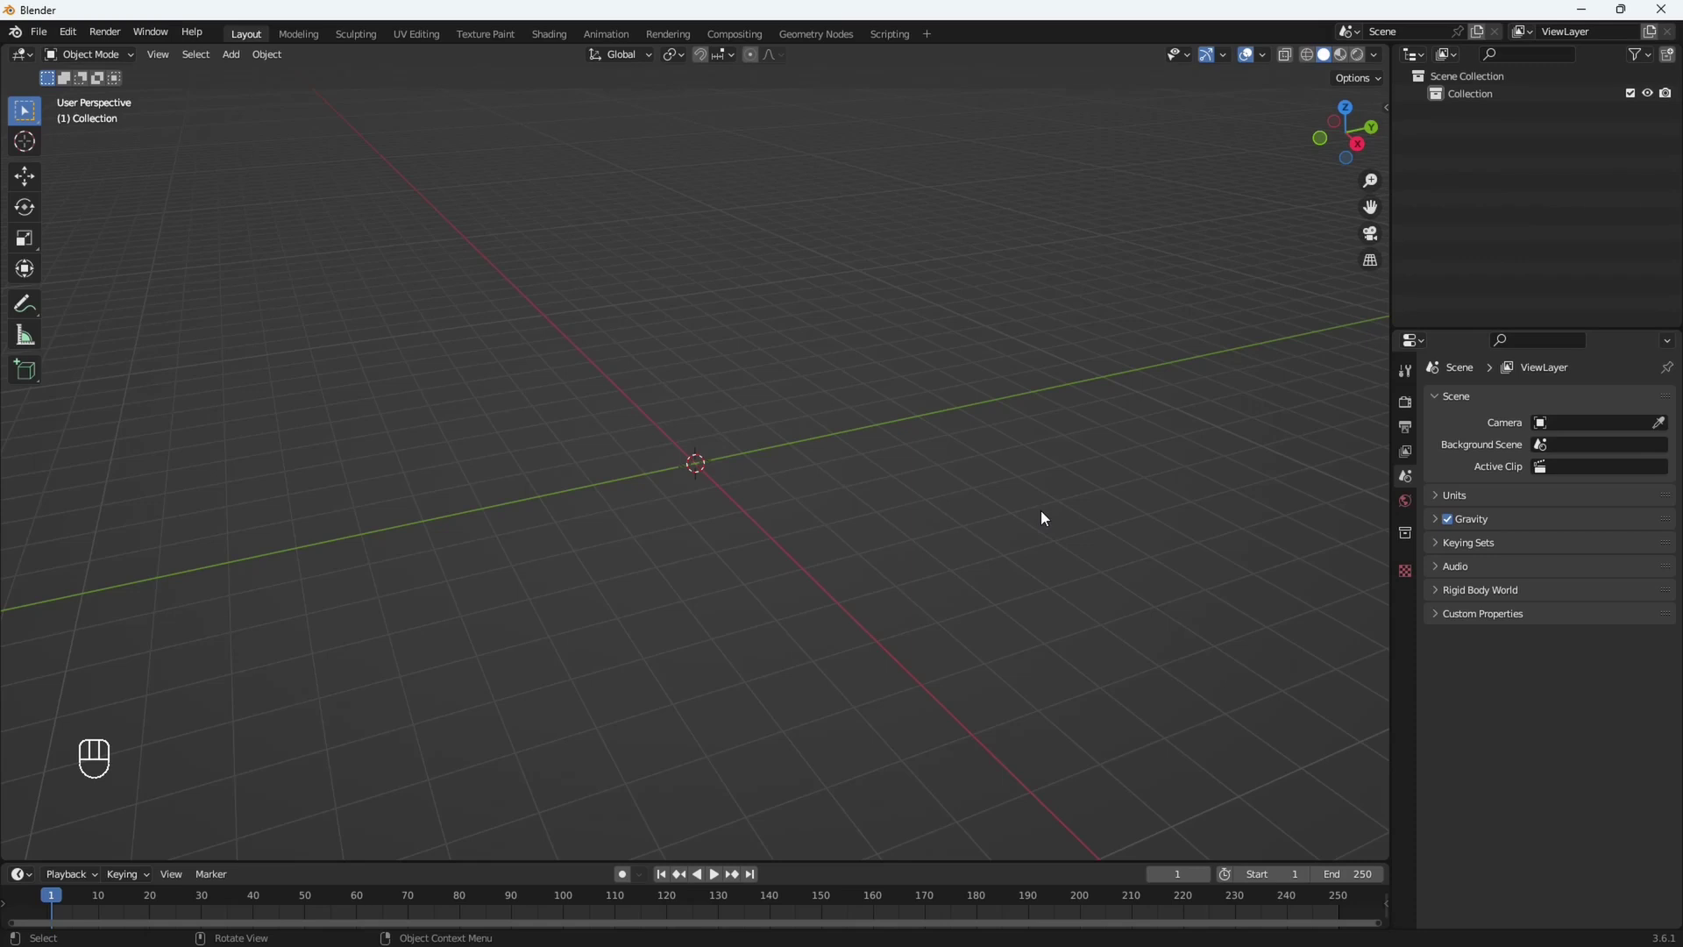
Save the scene as TOYOTA LAND CRUISER 300.blend and switch to the front orthographic view.
key("ctrl+s")
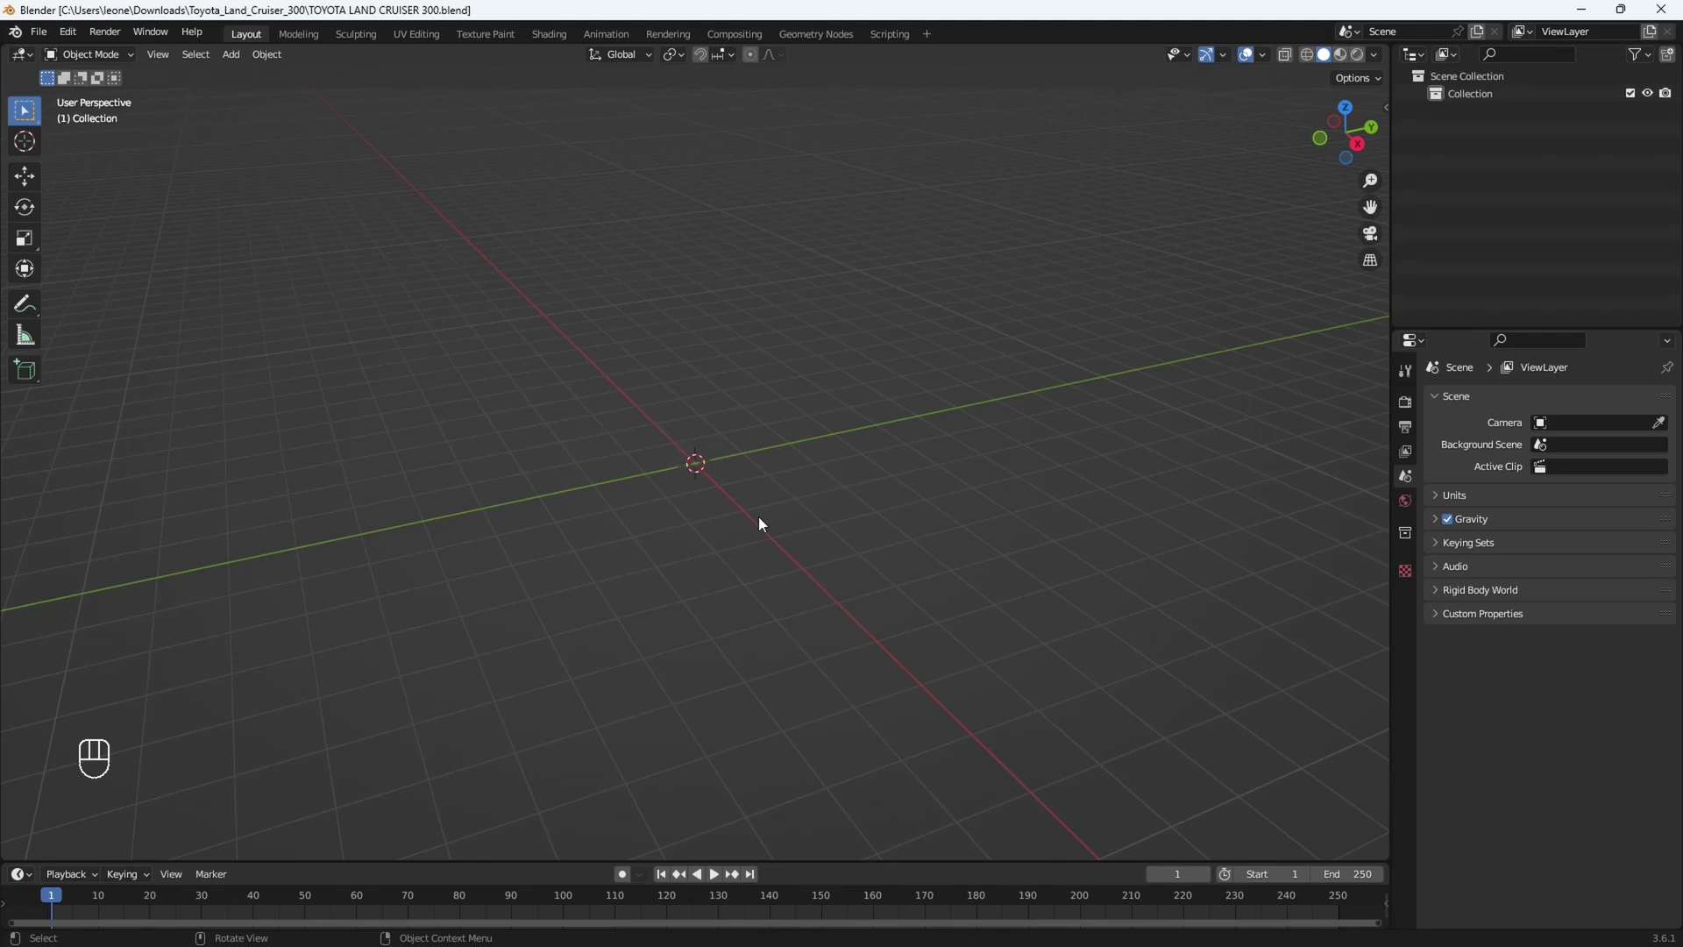
key("KP_1")
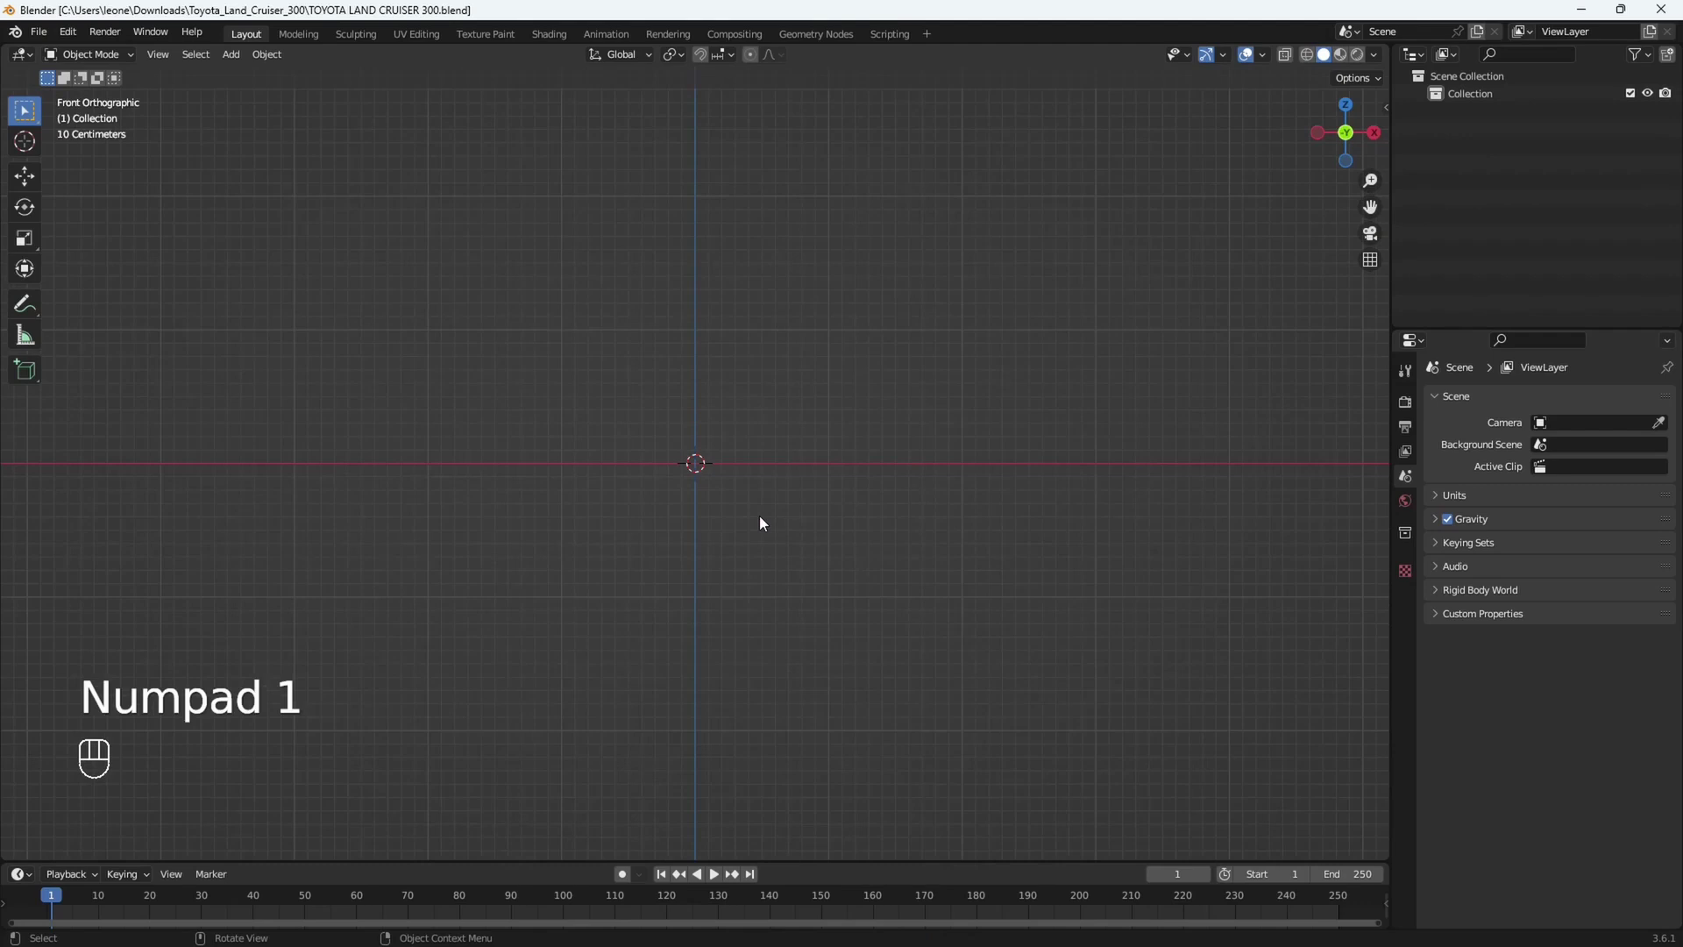
Load the Land Cruiser 300 blueprint as a reference image and inspect it lying flat.
key("shift+a")
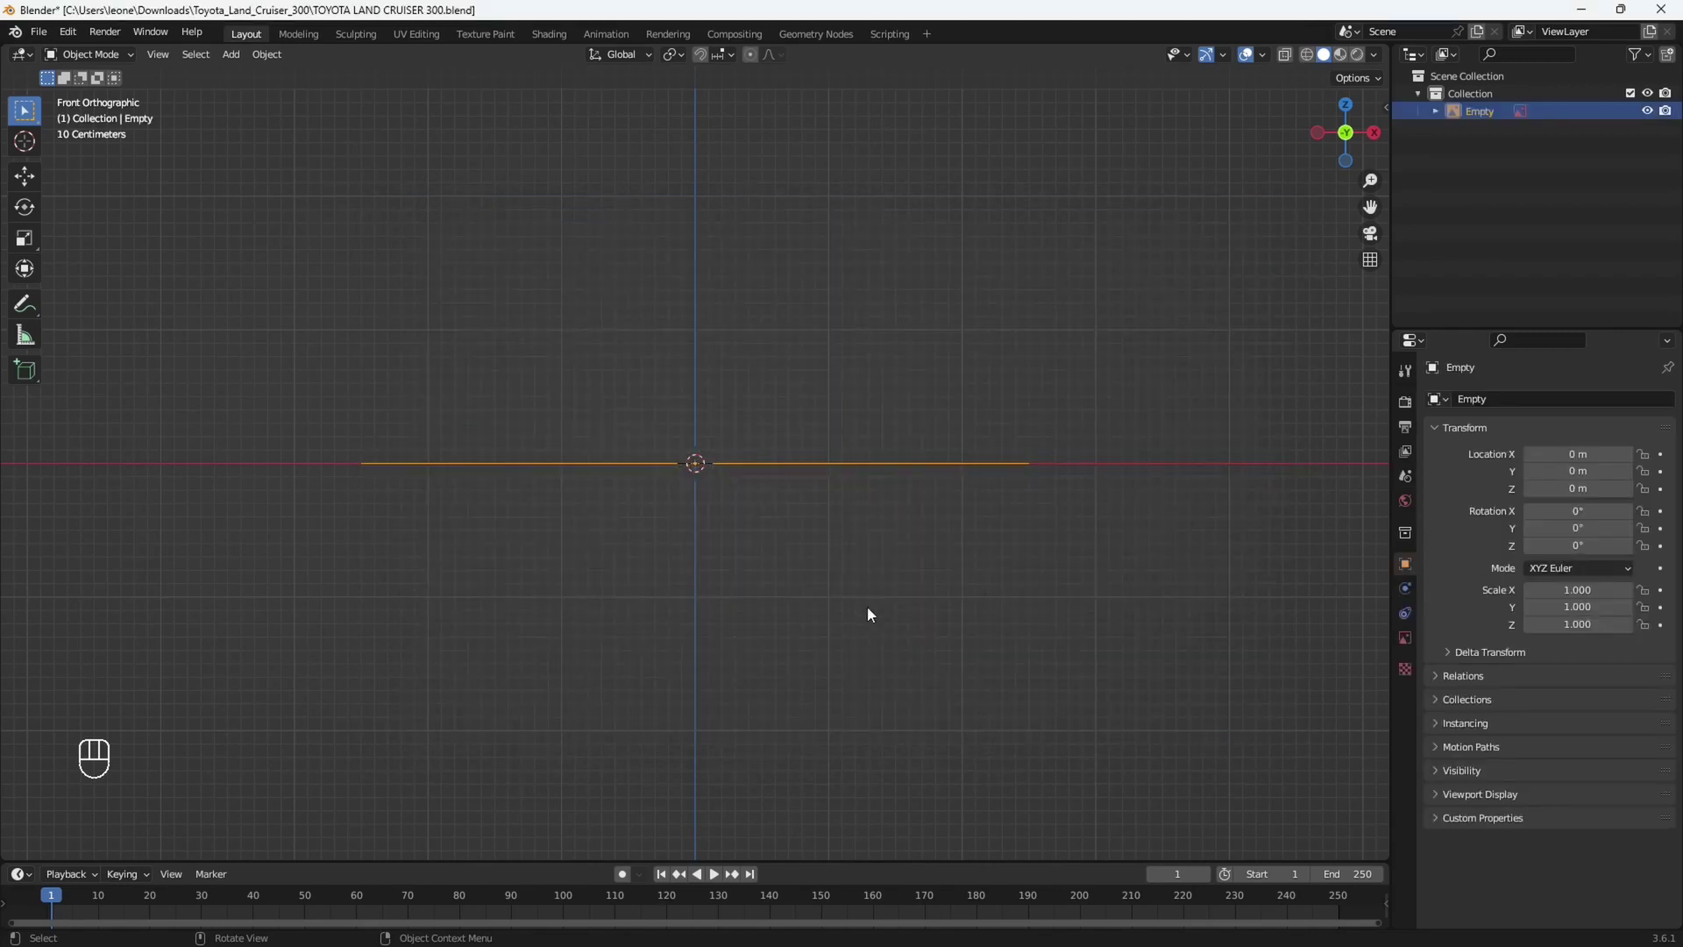
left_click_drag(859, 602, 897, 615)
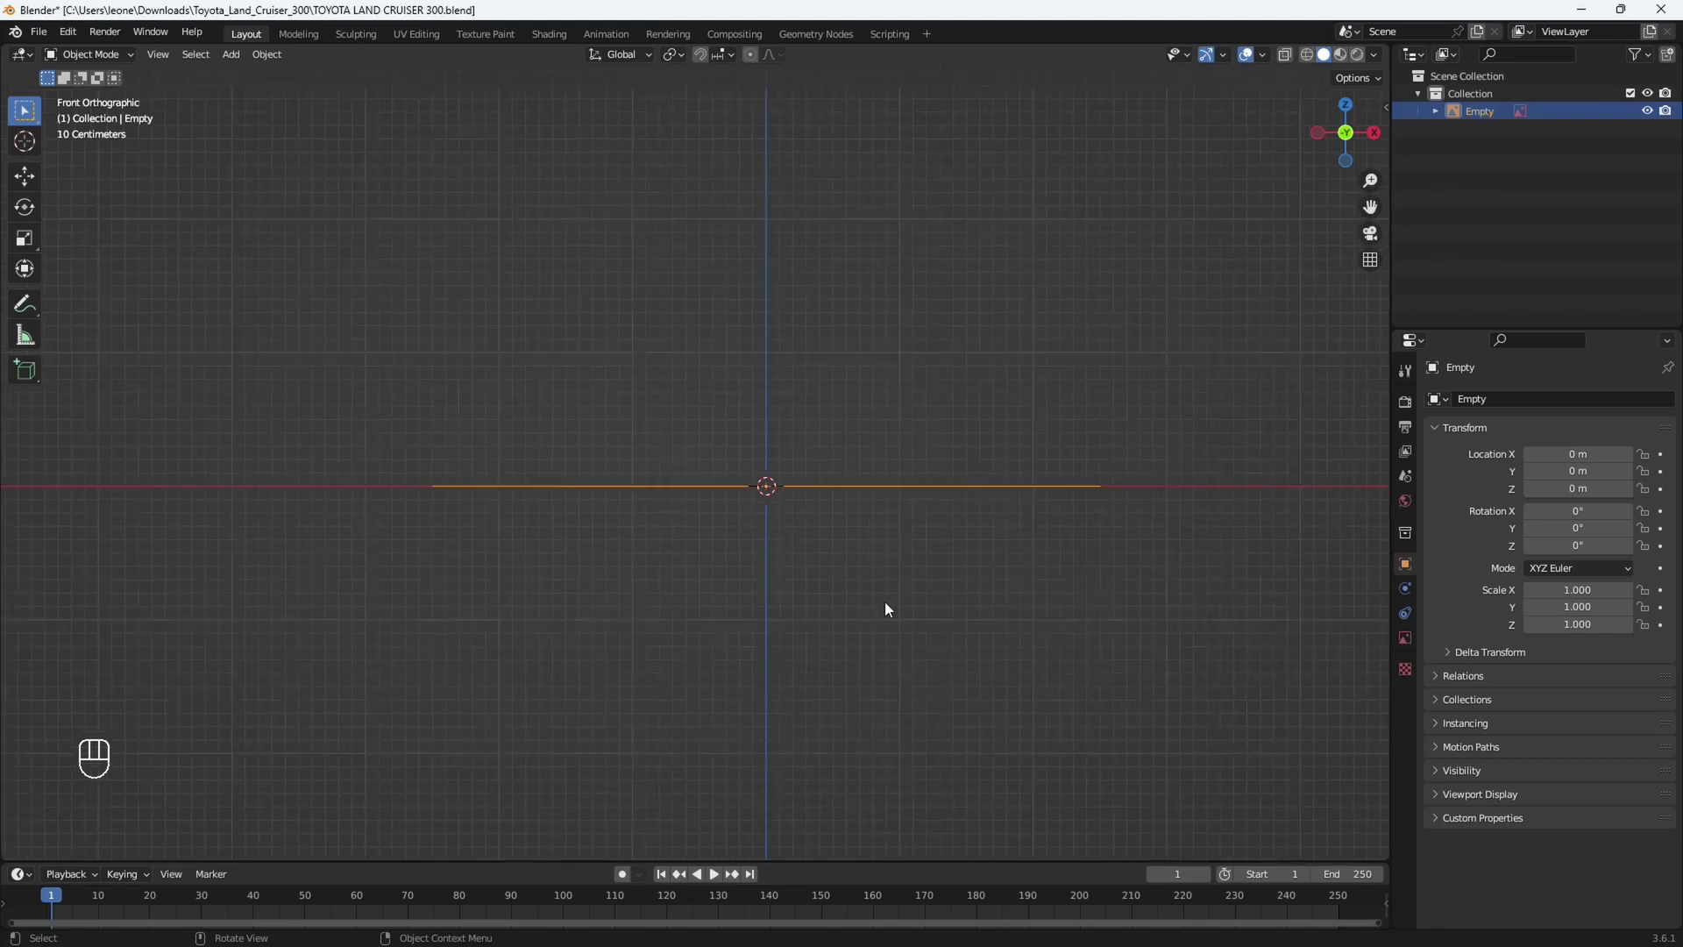
left_click_drag(929, 582, 971, 647)
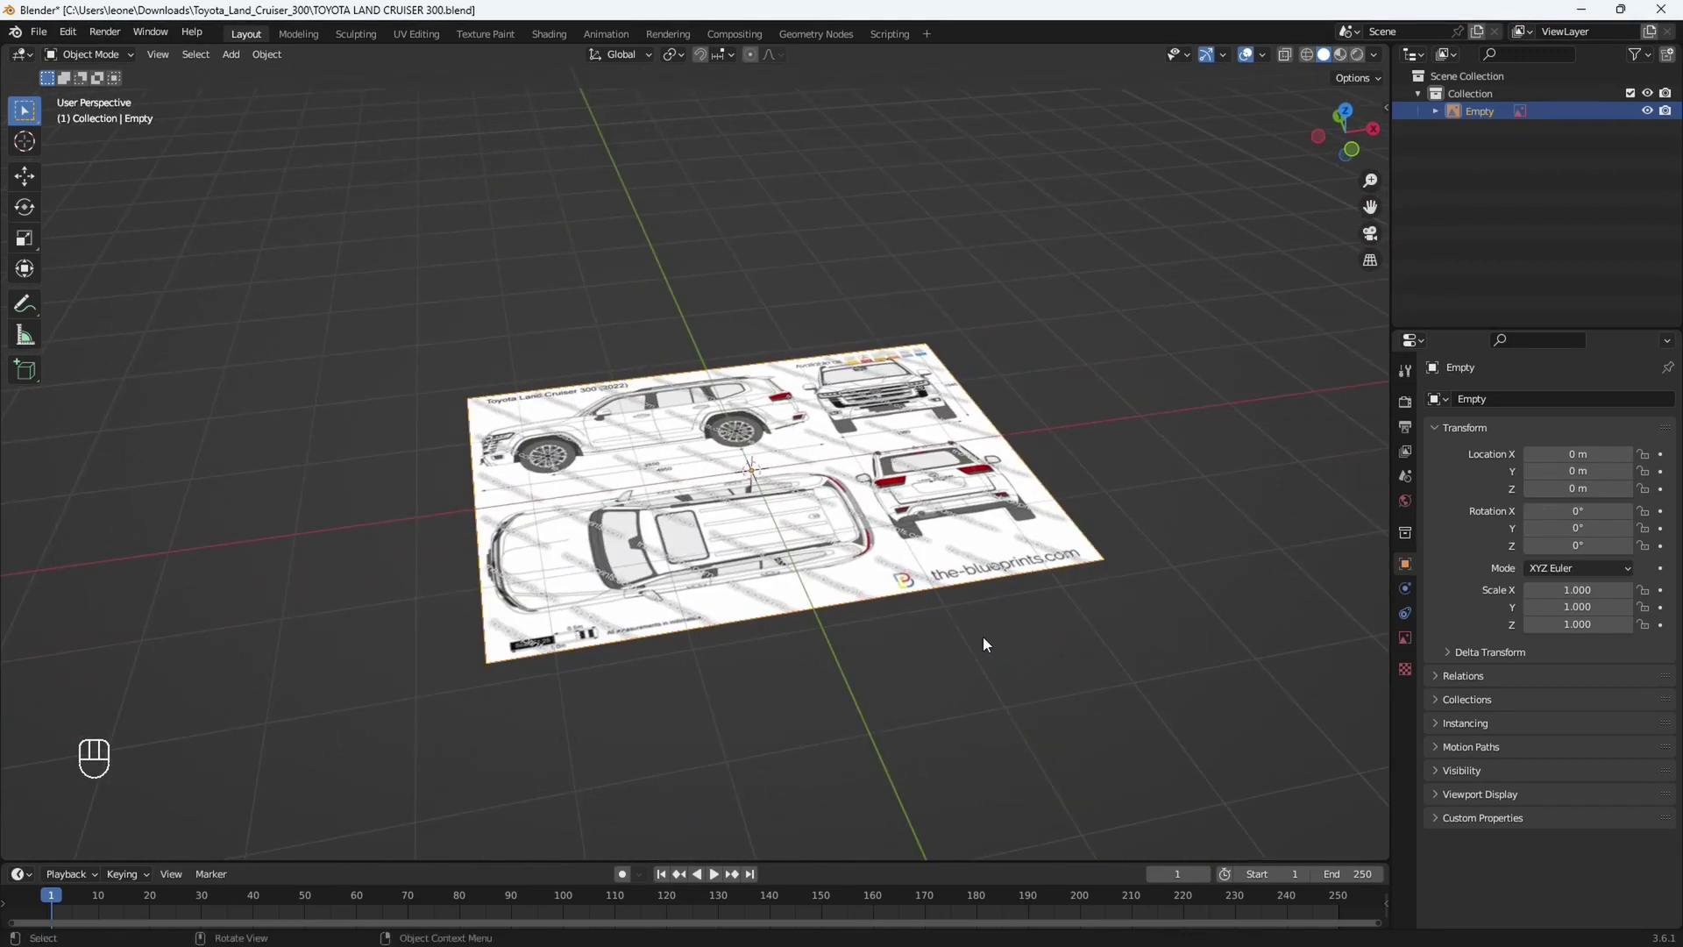
middle_click(985, 635)
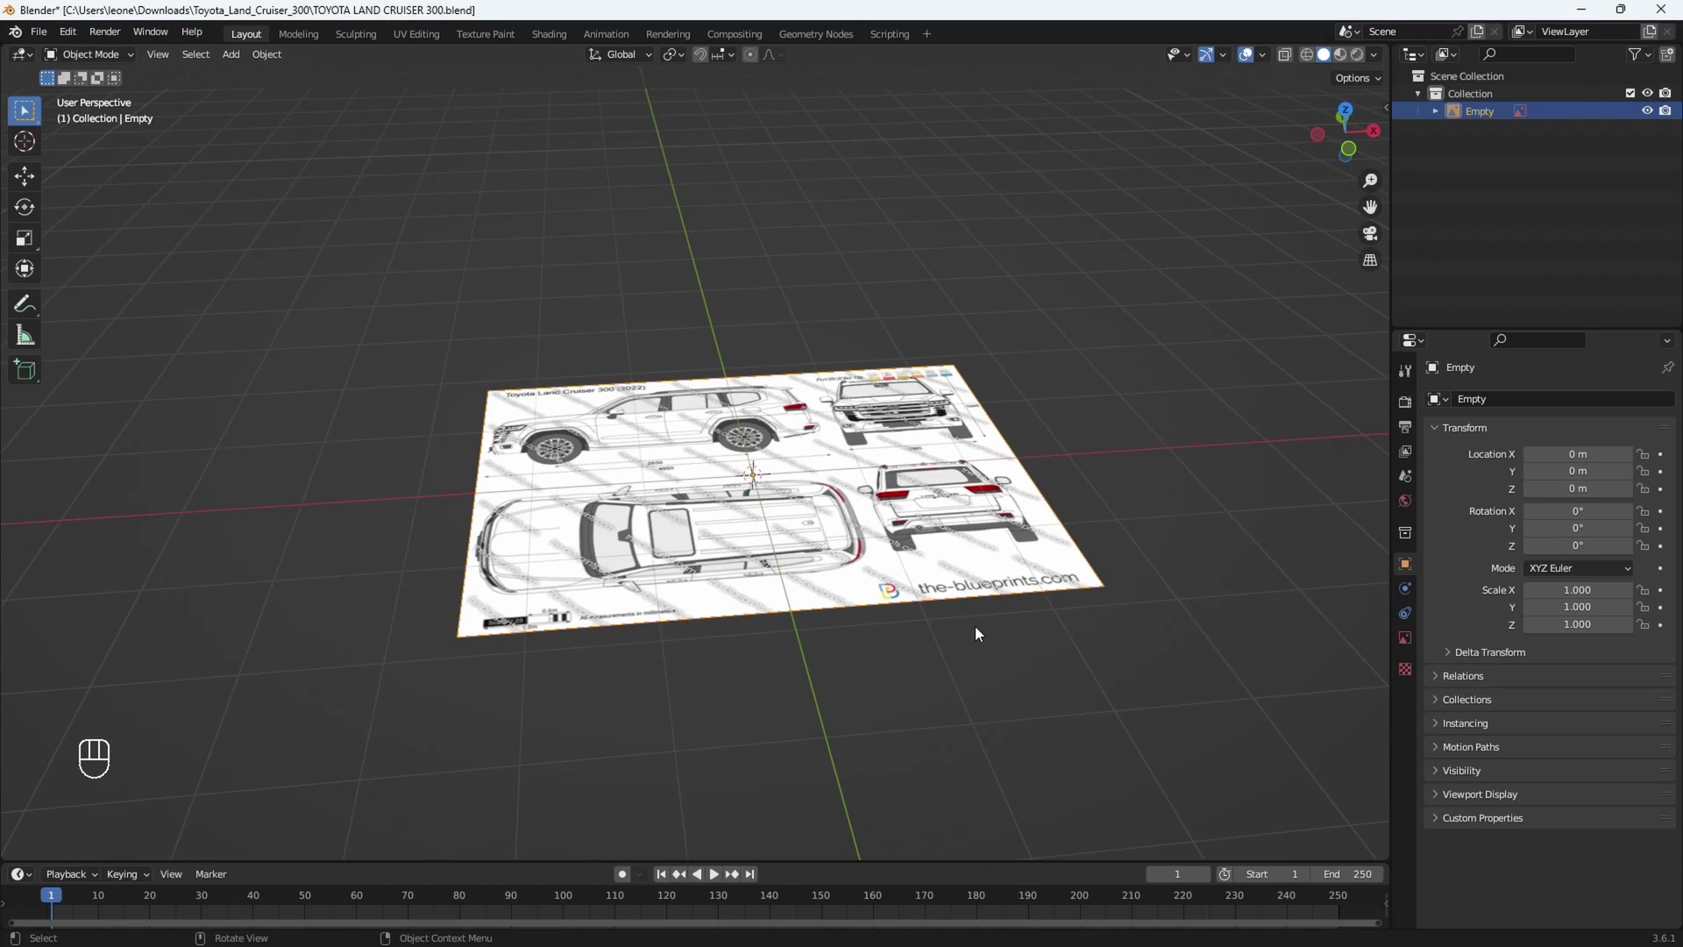
key("KP_1")
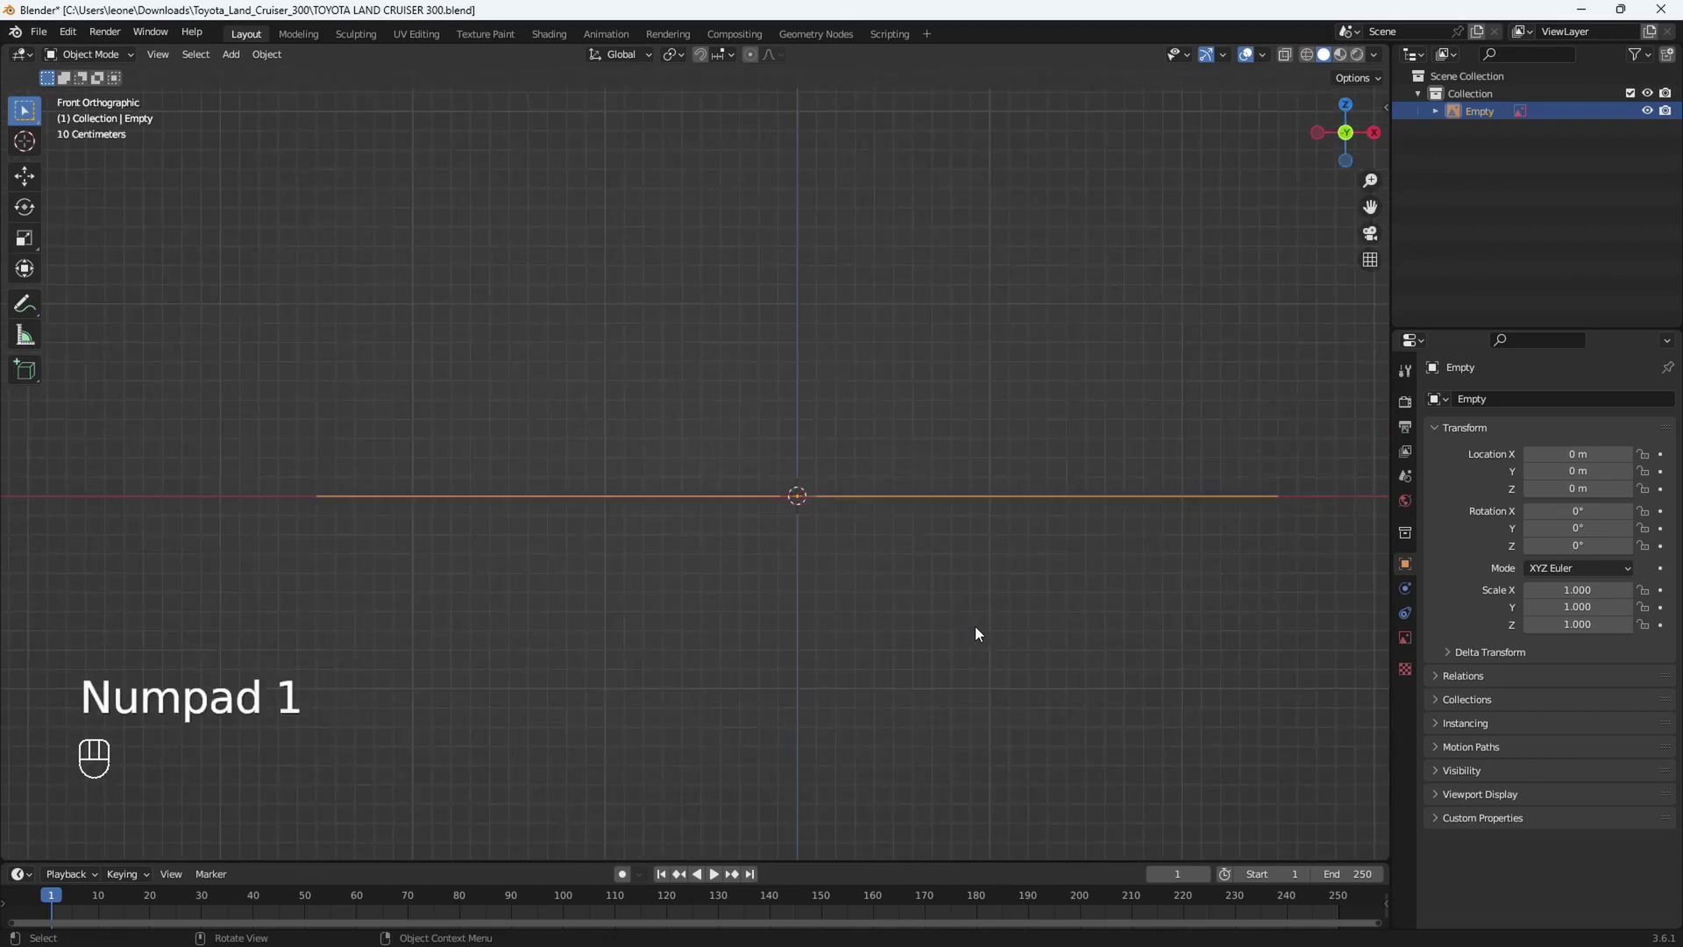
left_click_drag(979, 648, 943, 617)
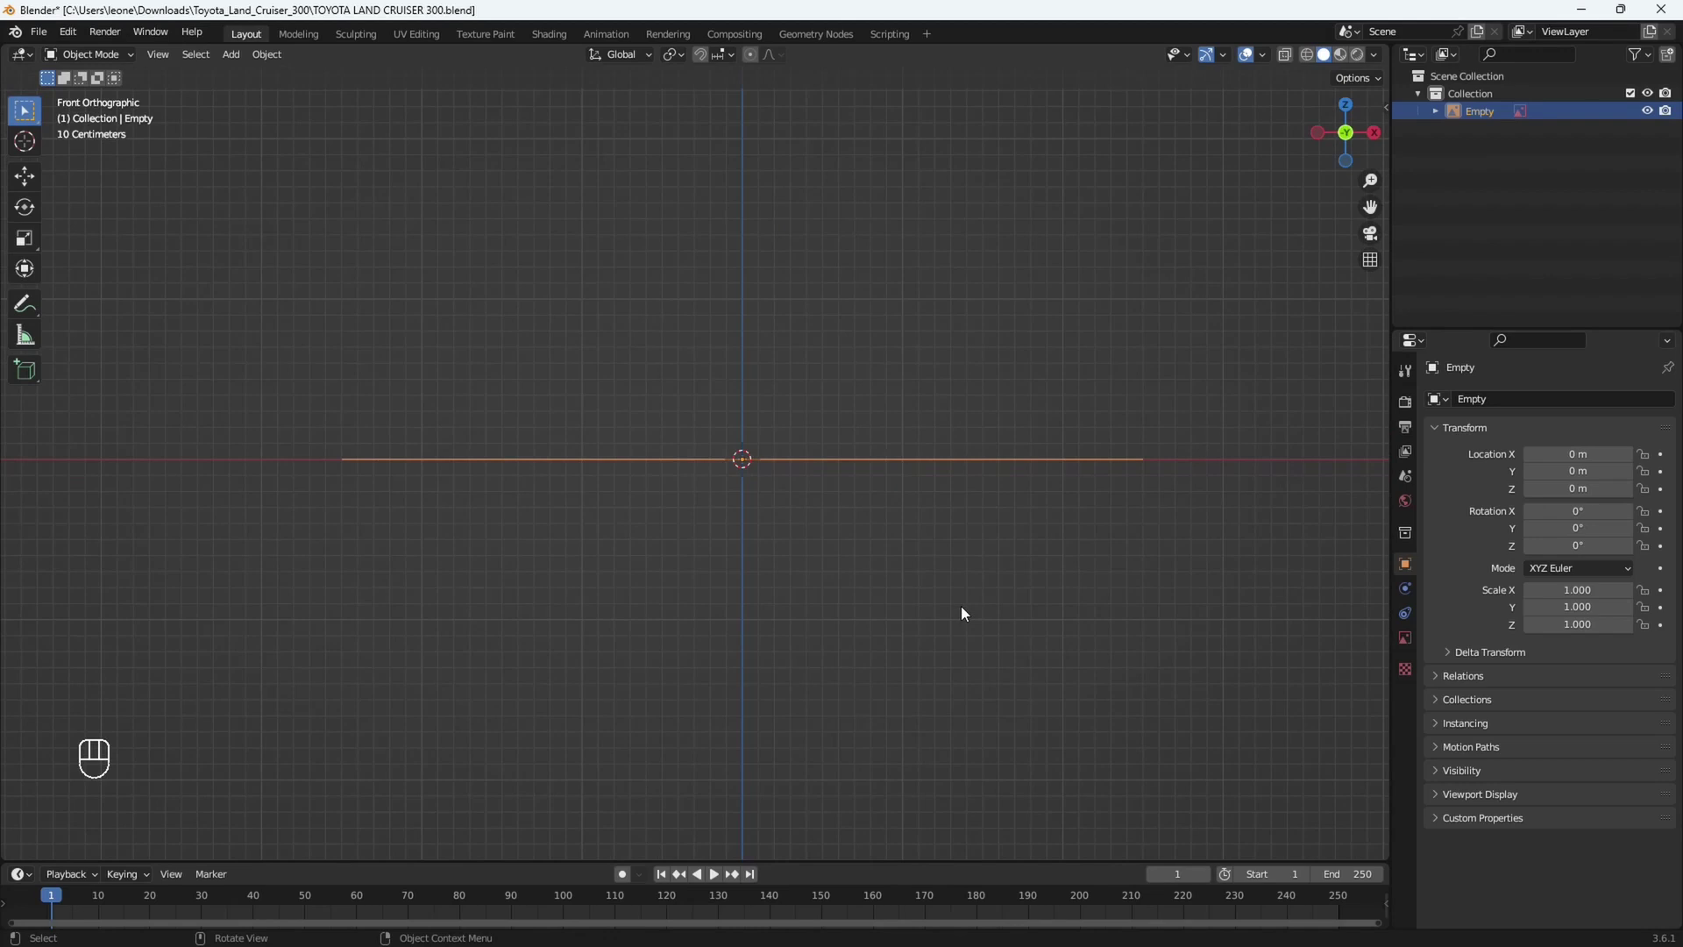
Rotate the blueprint 90° on the X axis so it stands upright facing the front view.
key("r")
key("x")
key("9")
key("0")
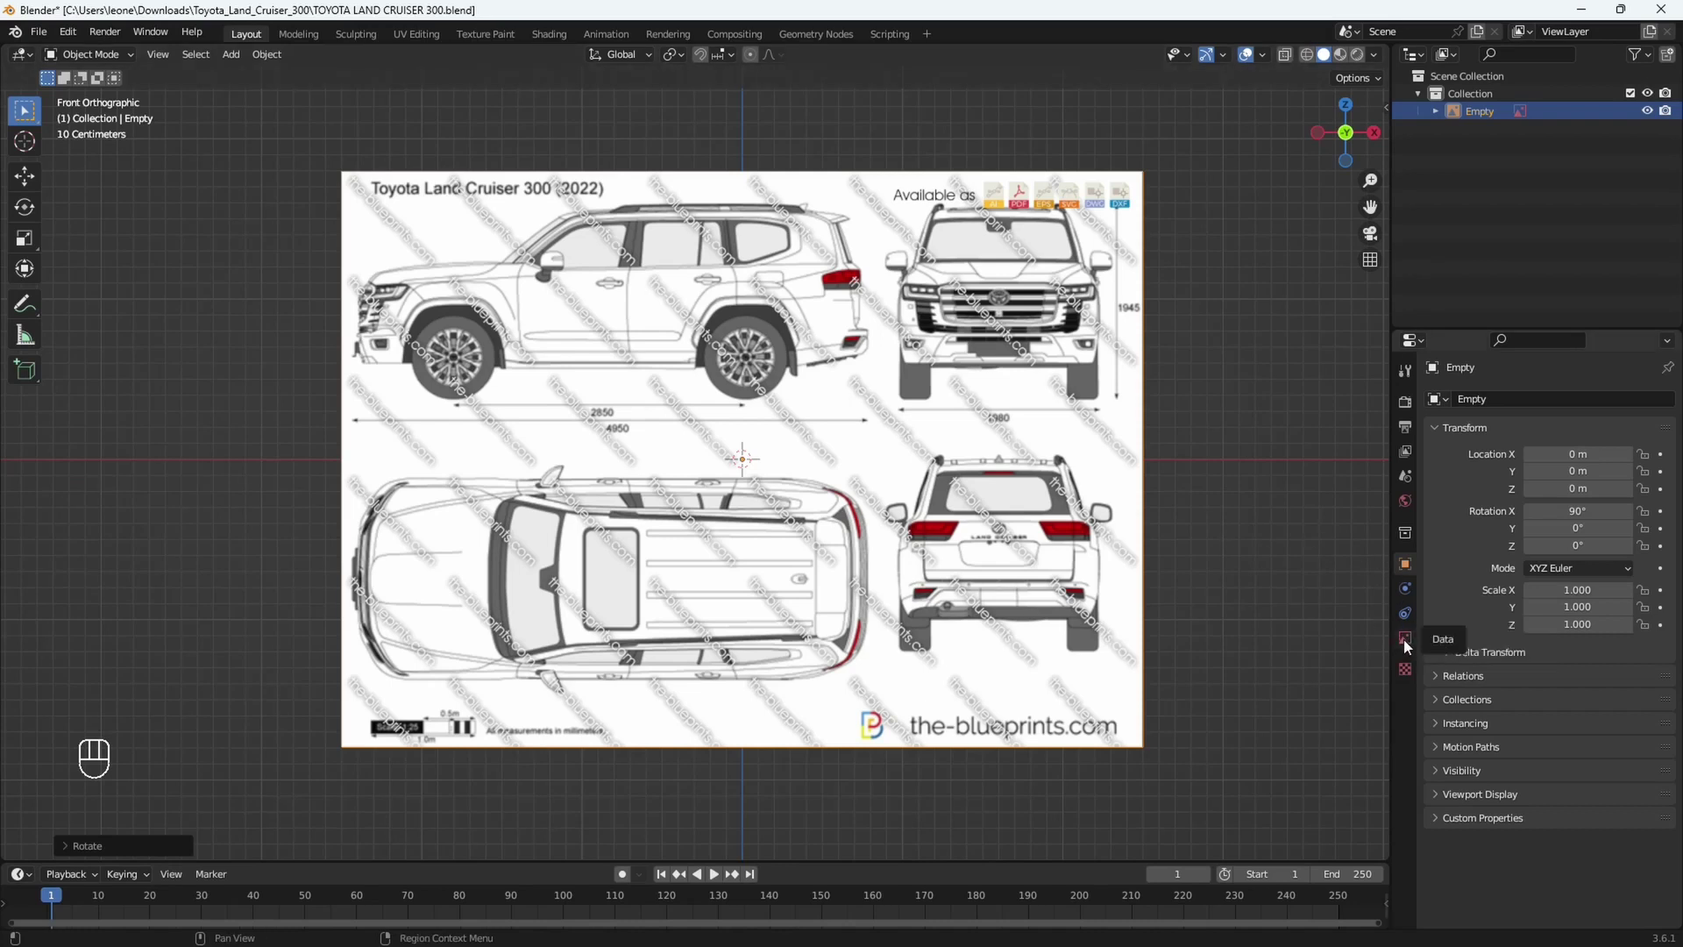
Give the reference image 0.5 opacity and stop it displaying in perspective views.
left_click(1407, 645)
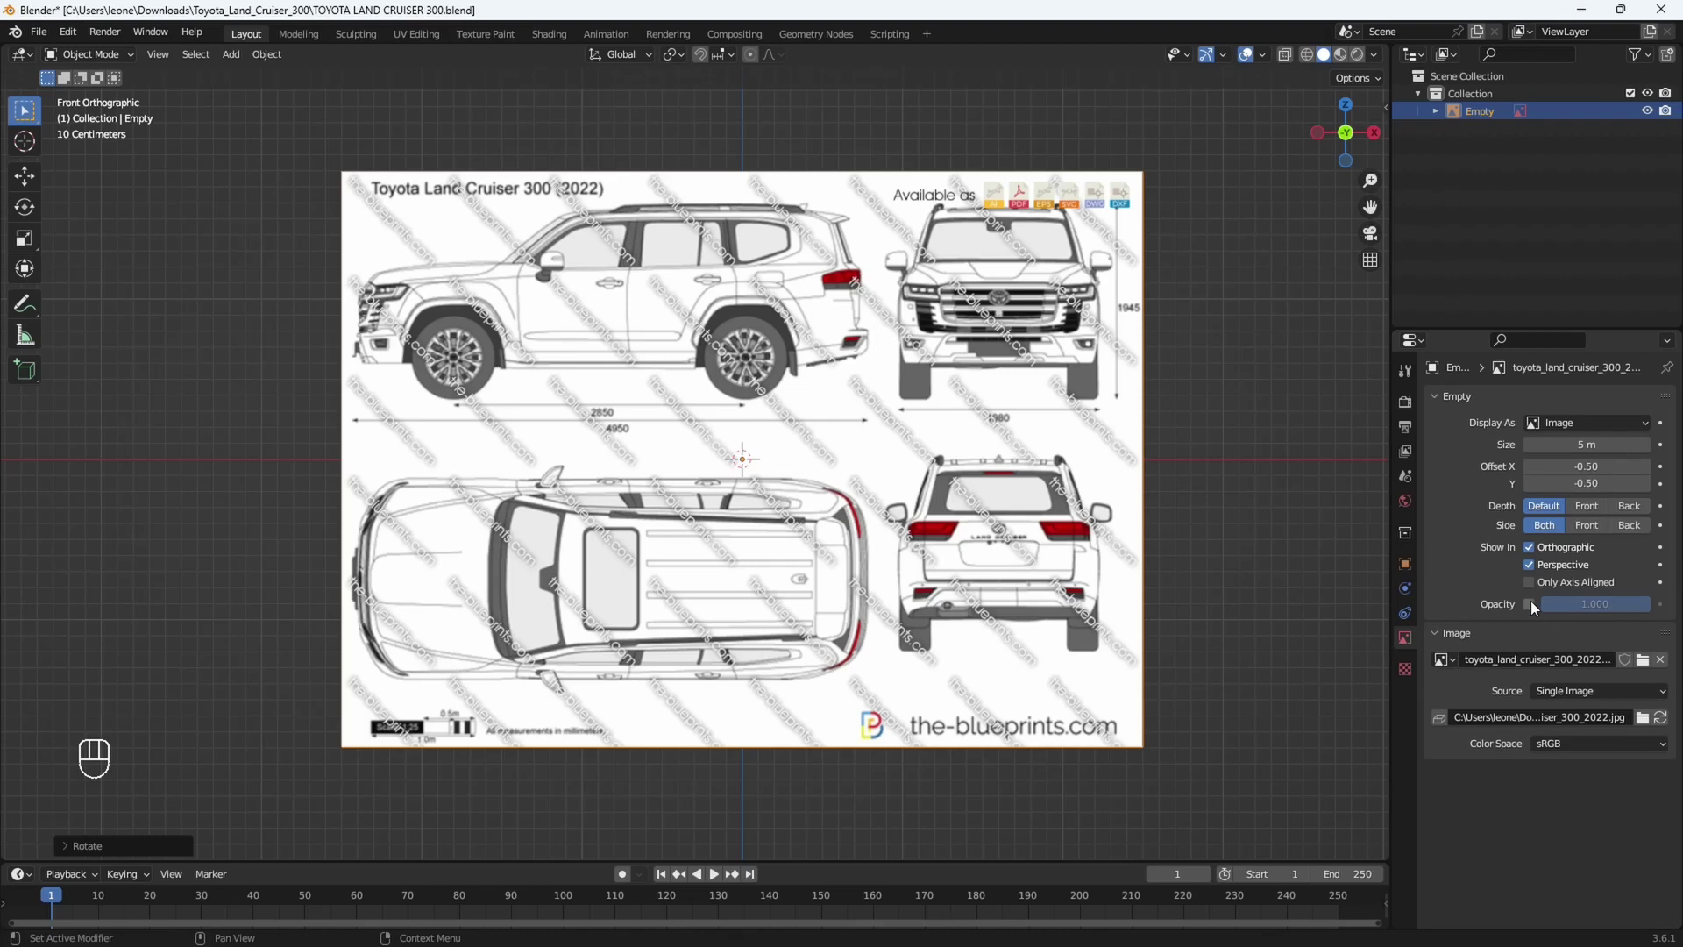
left_click(1536, 608)
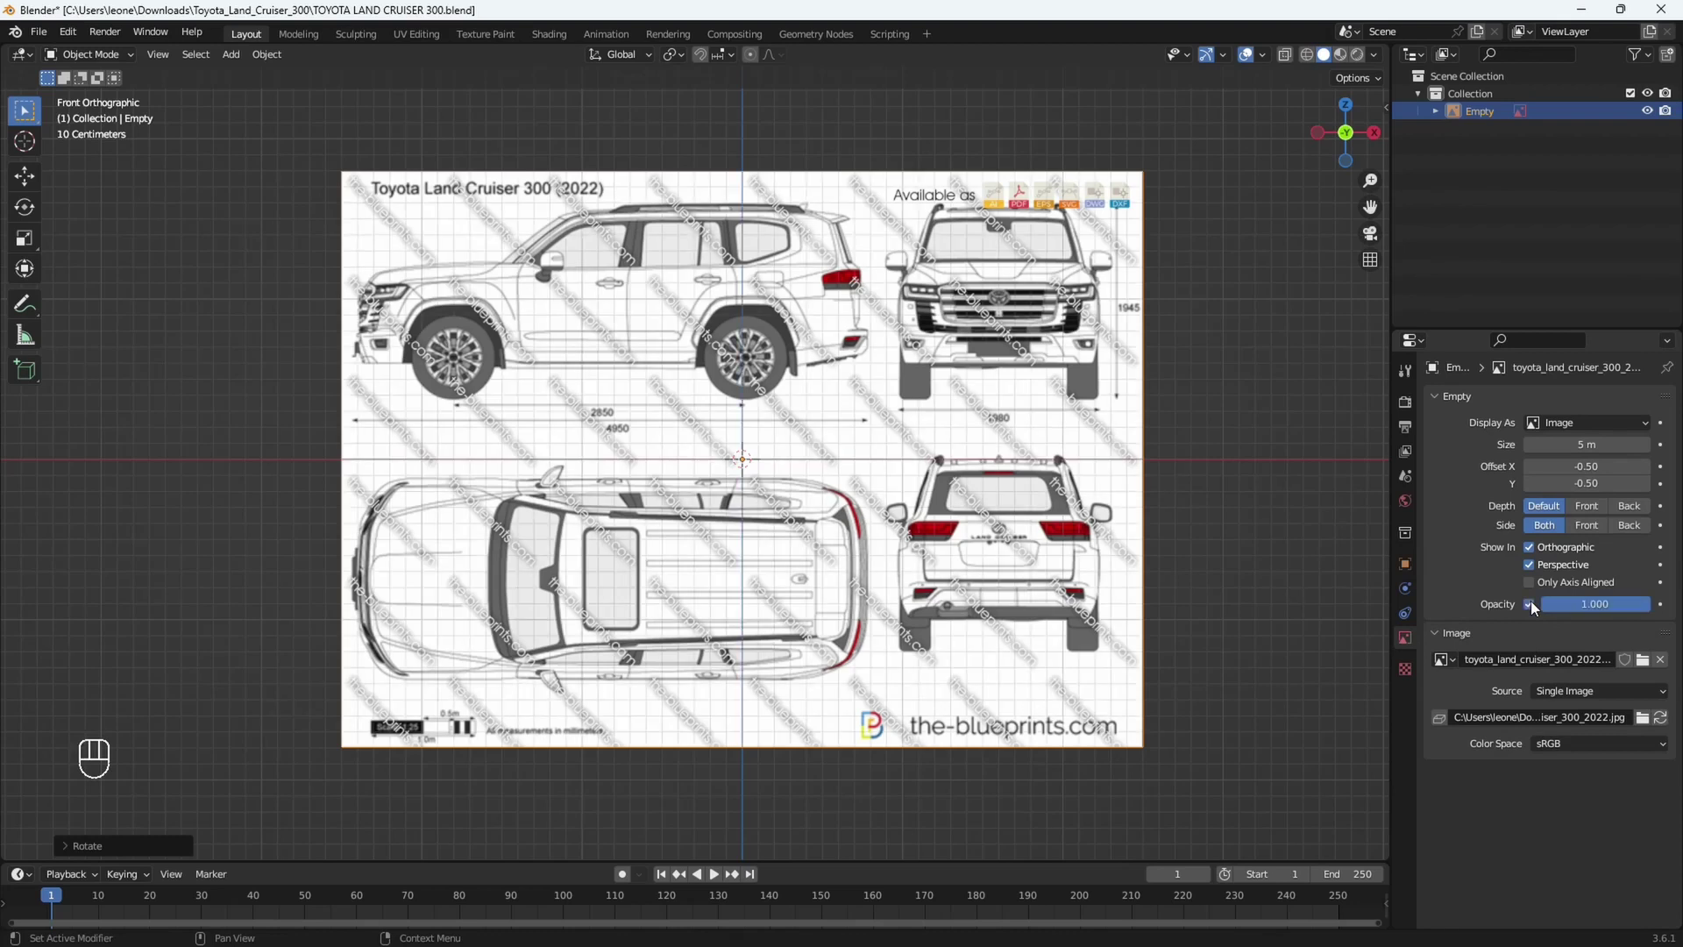
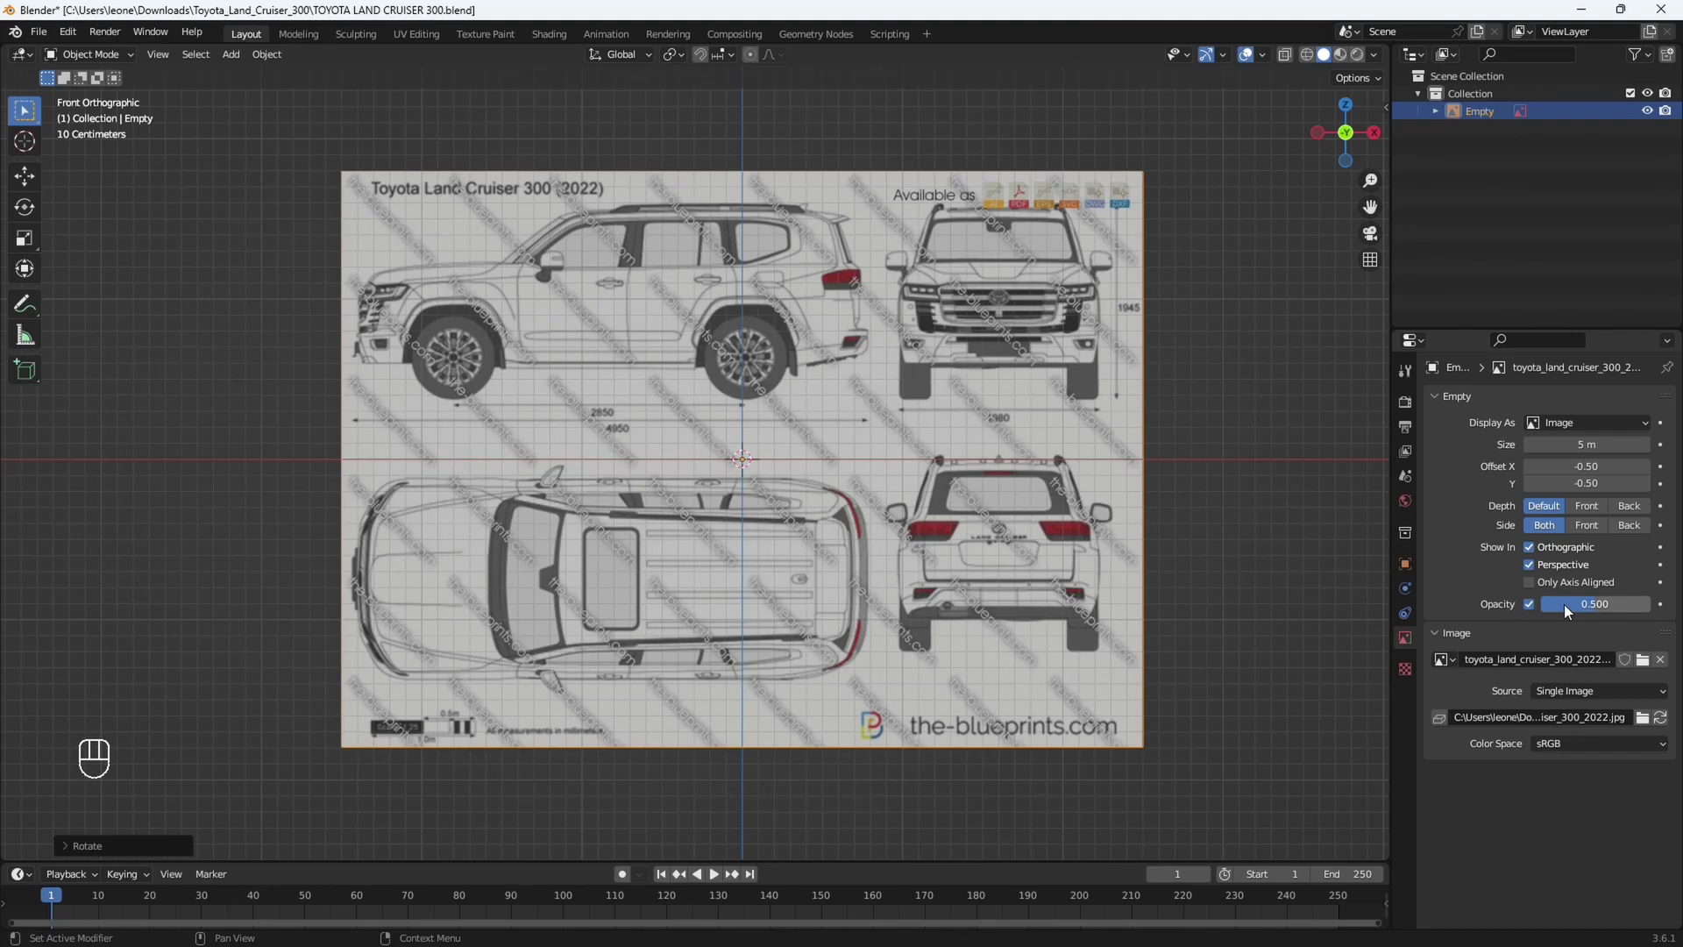
key("ctrl+c")
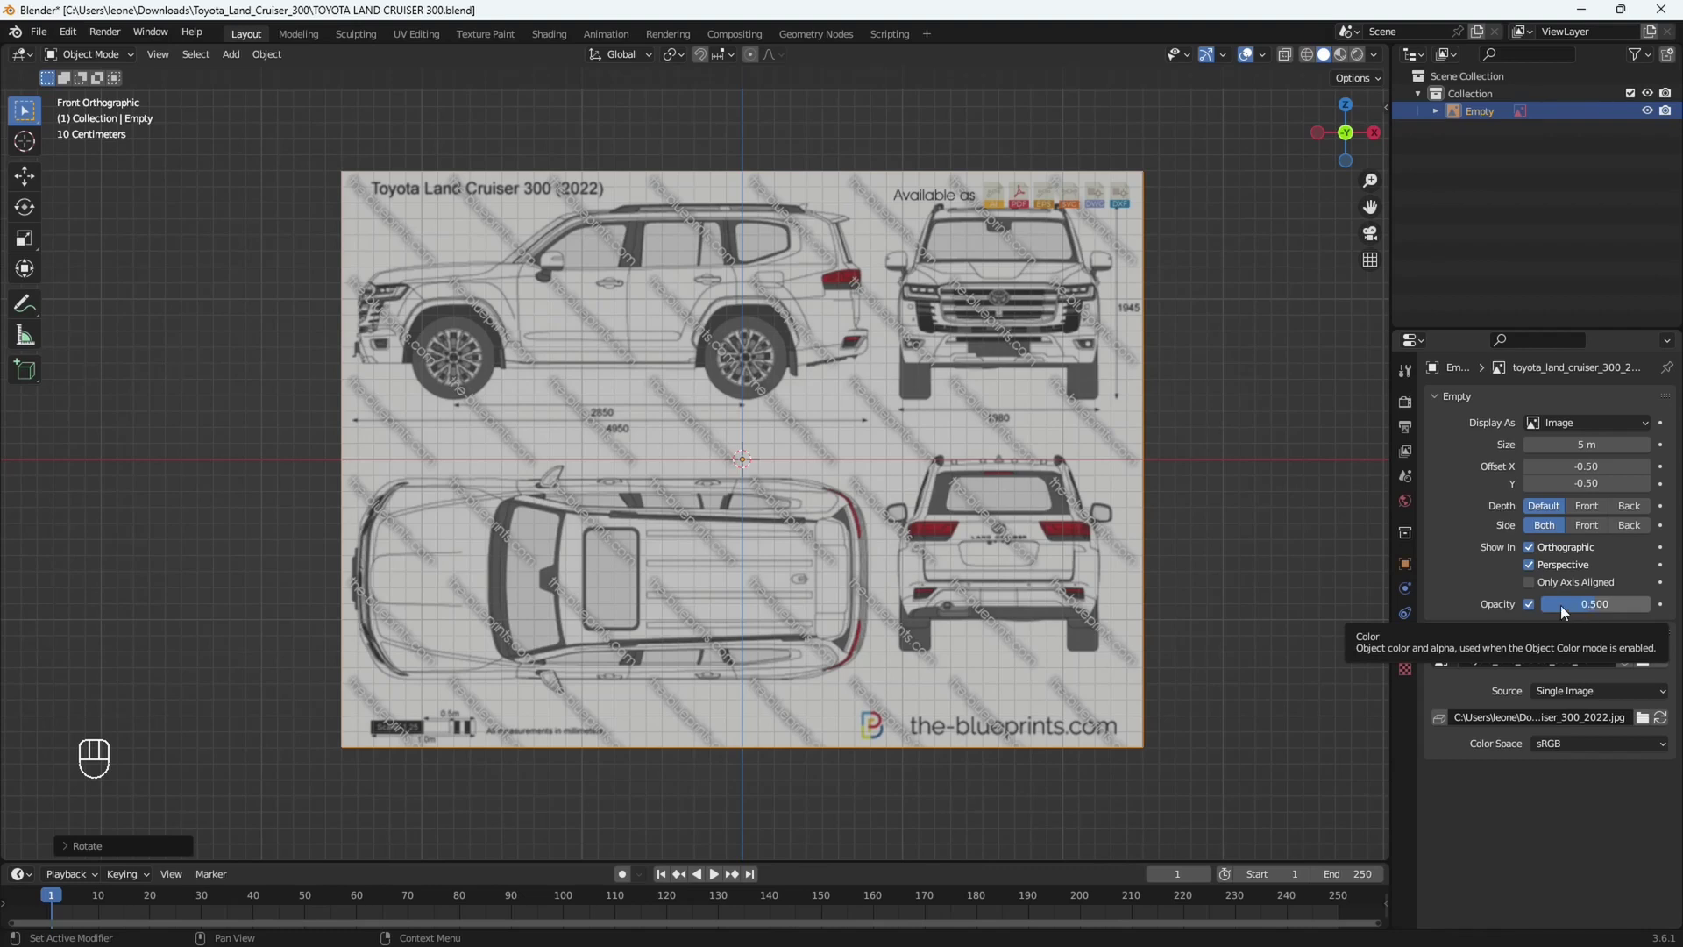
left_click(1534, 571)
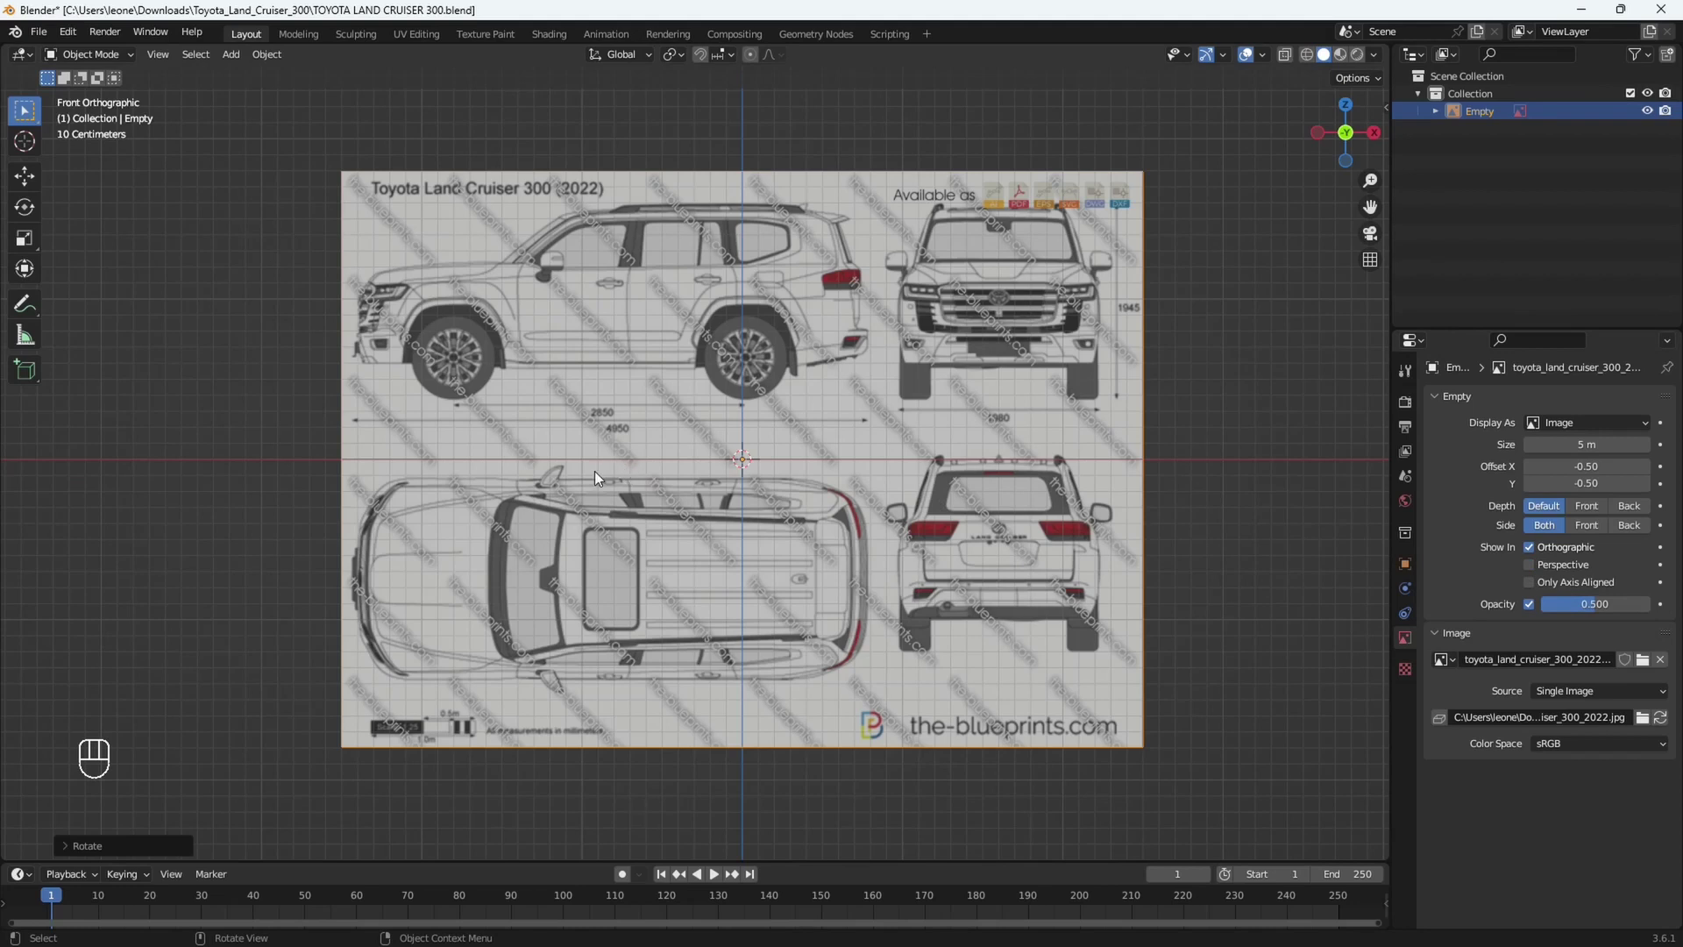
Check the blueprint's perspective visibility and view it from the front and back.
left_click_drag(847, 498, 823, 559)
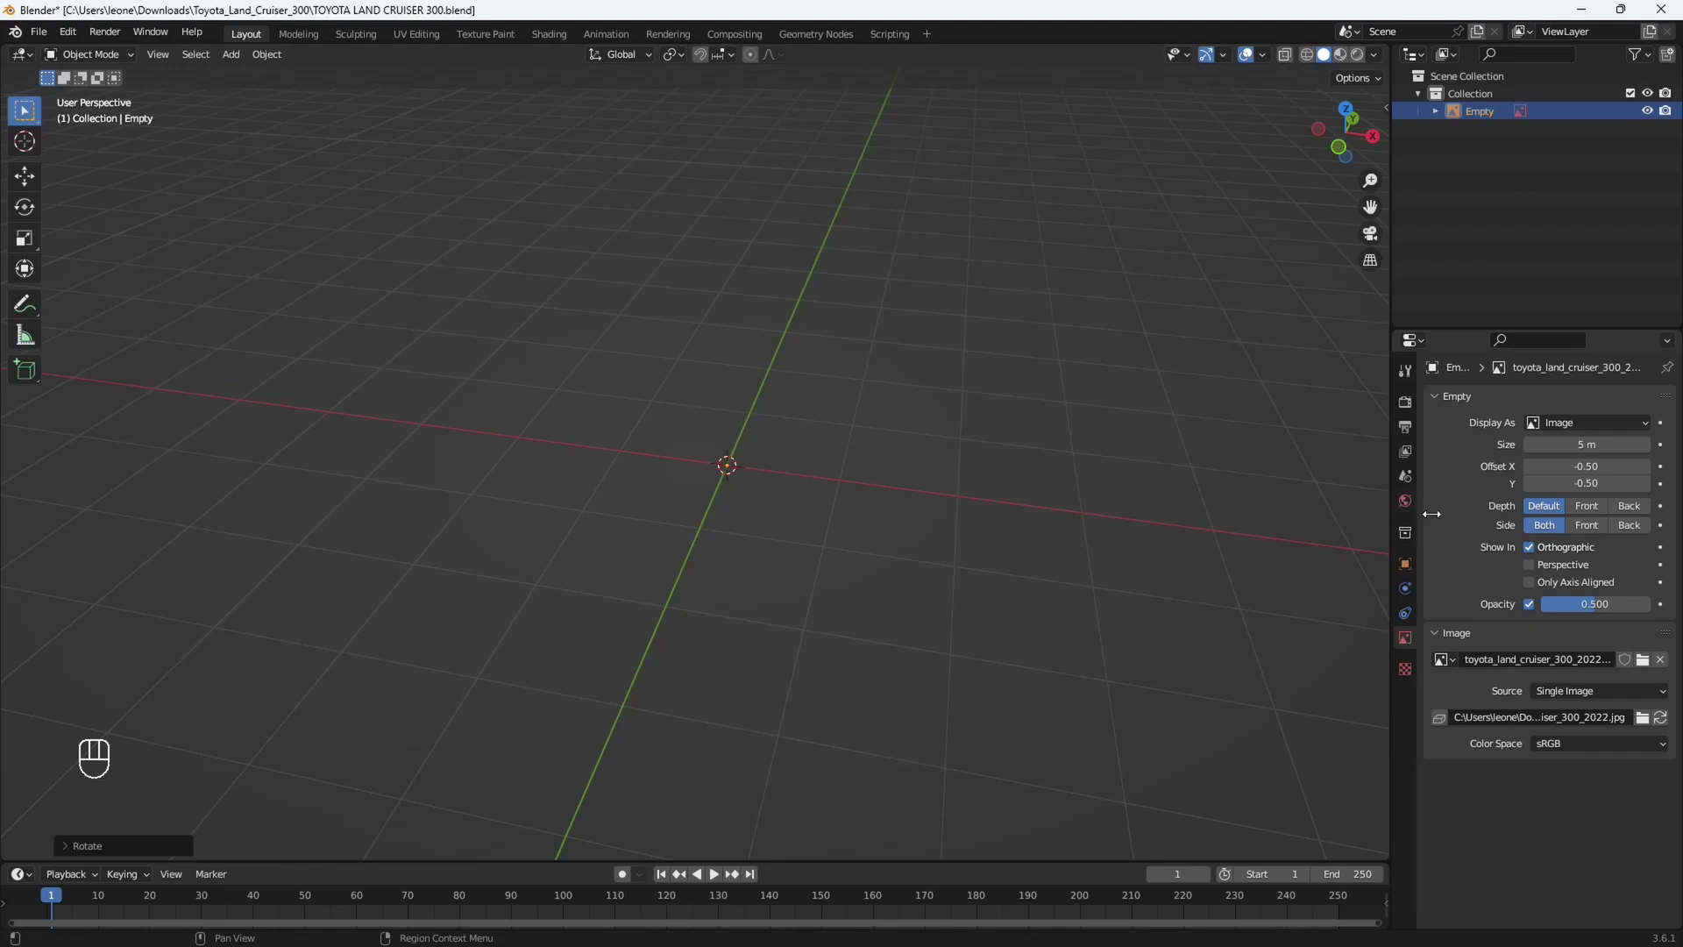
left_click(1539, 574)
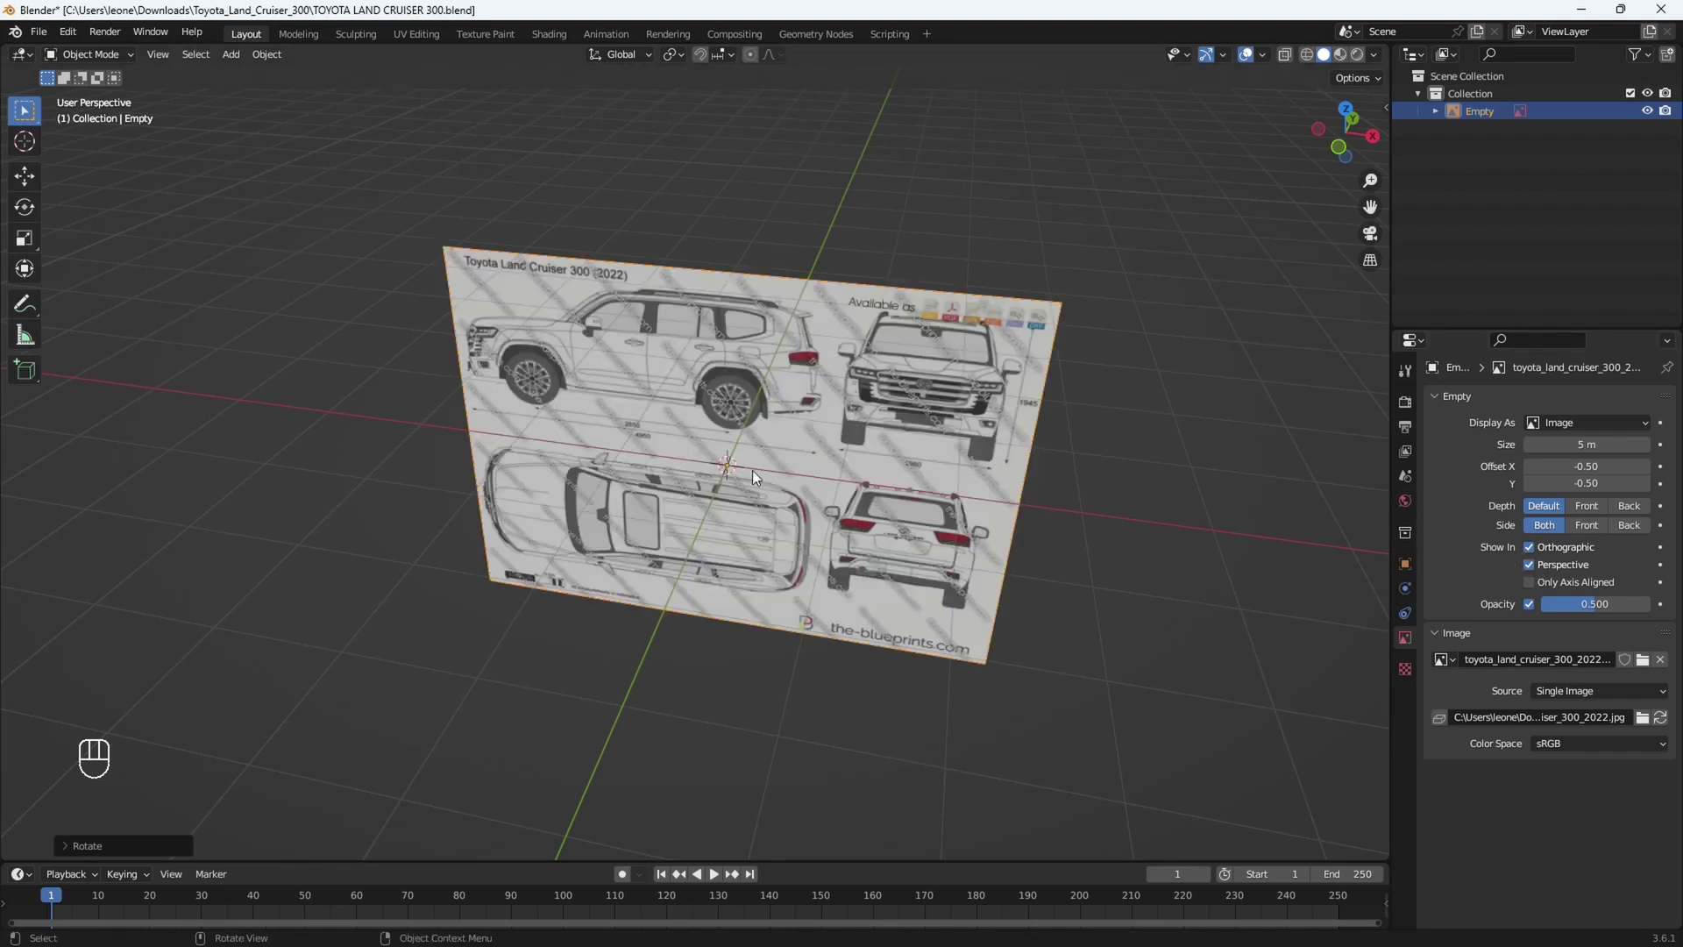
left_click_drag(723, 486, 739, 485)
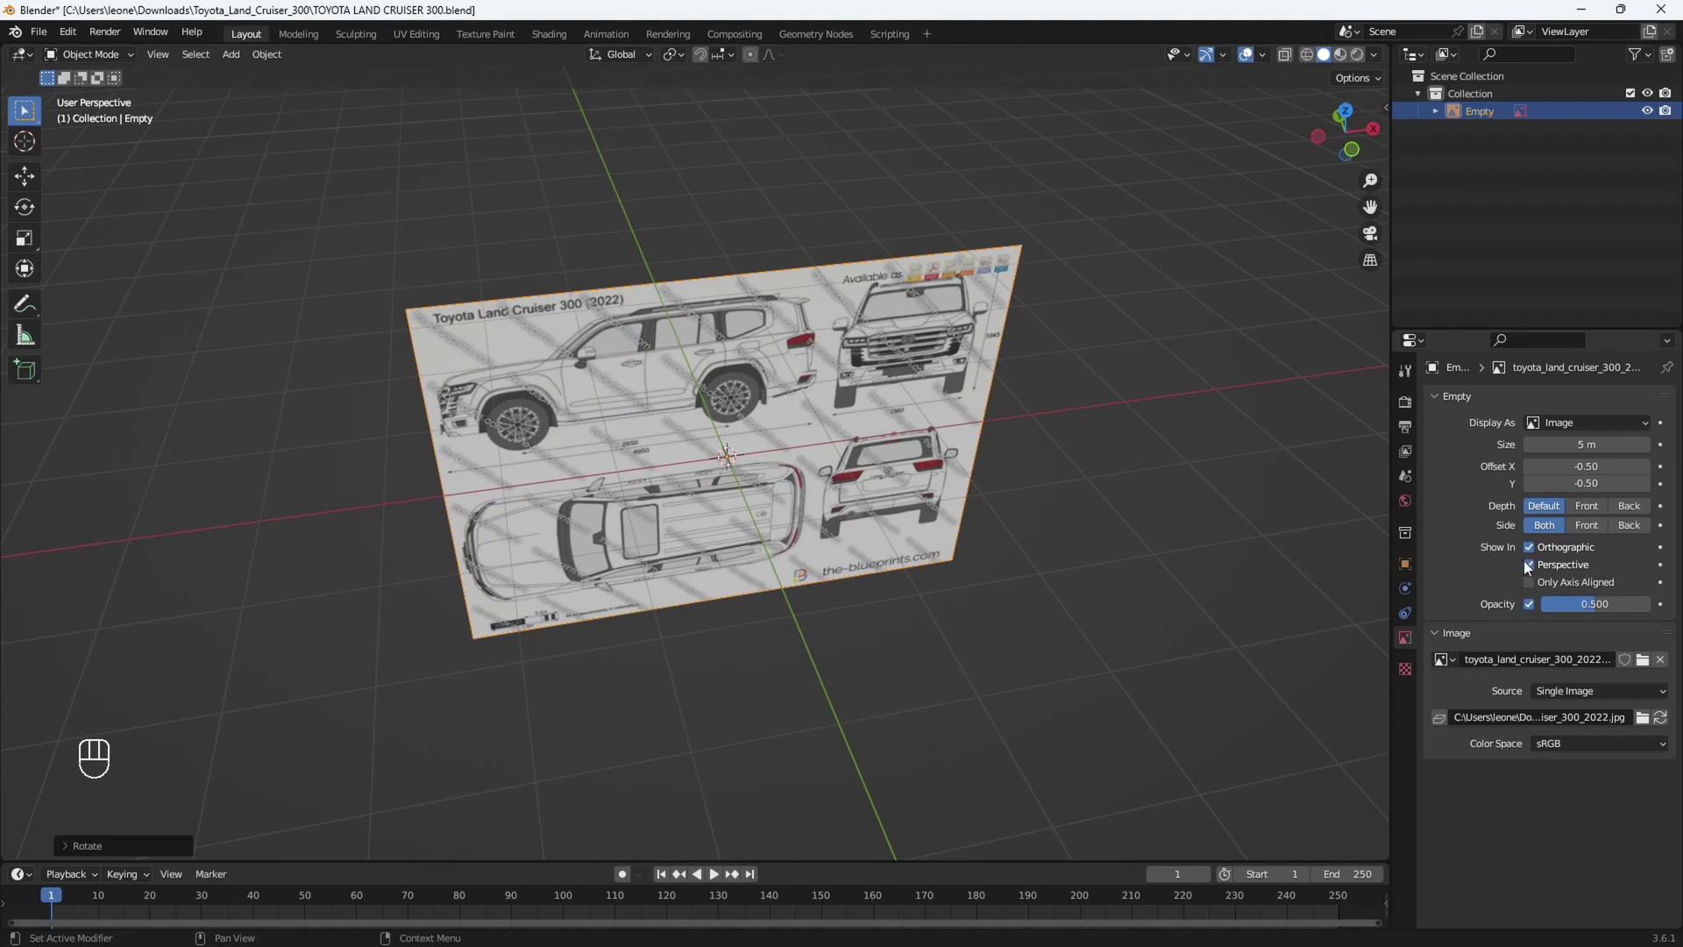
left_click(1535, 571)
key("KP_1")
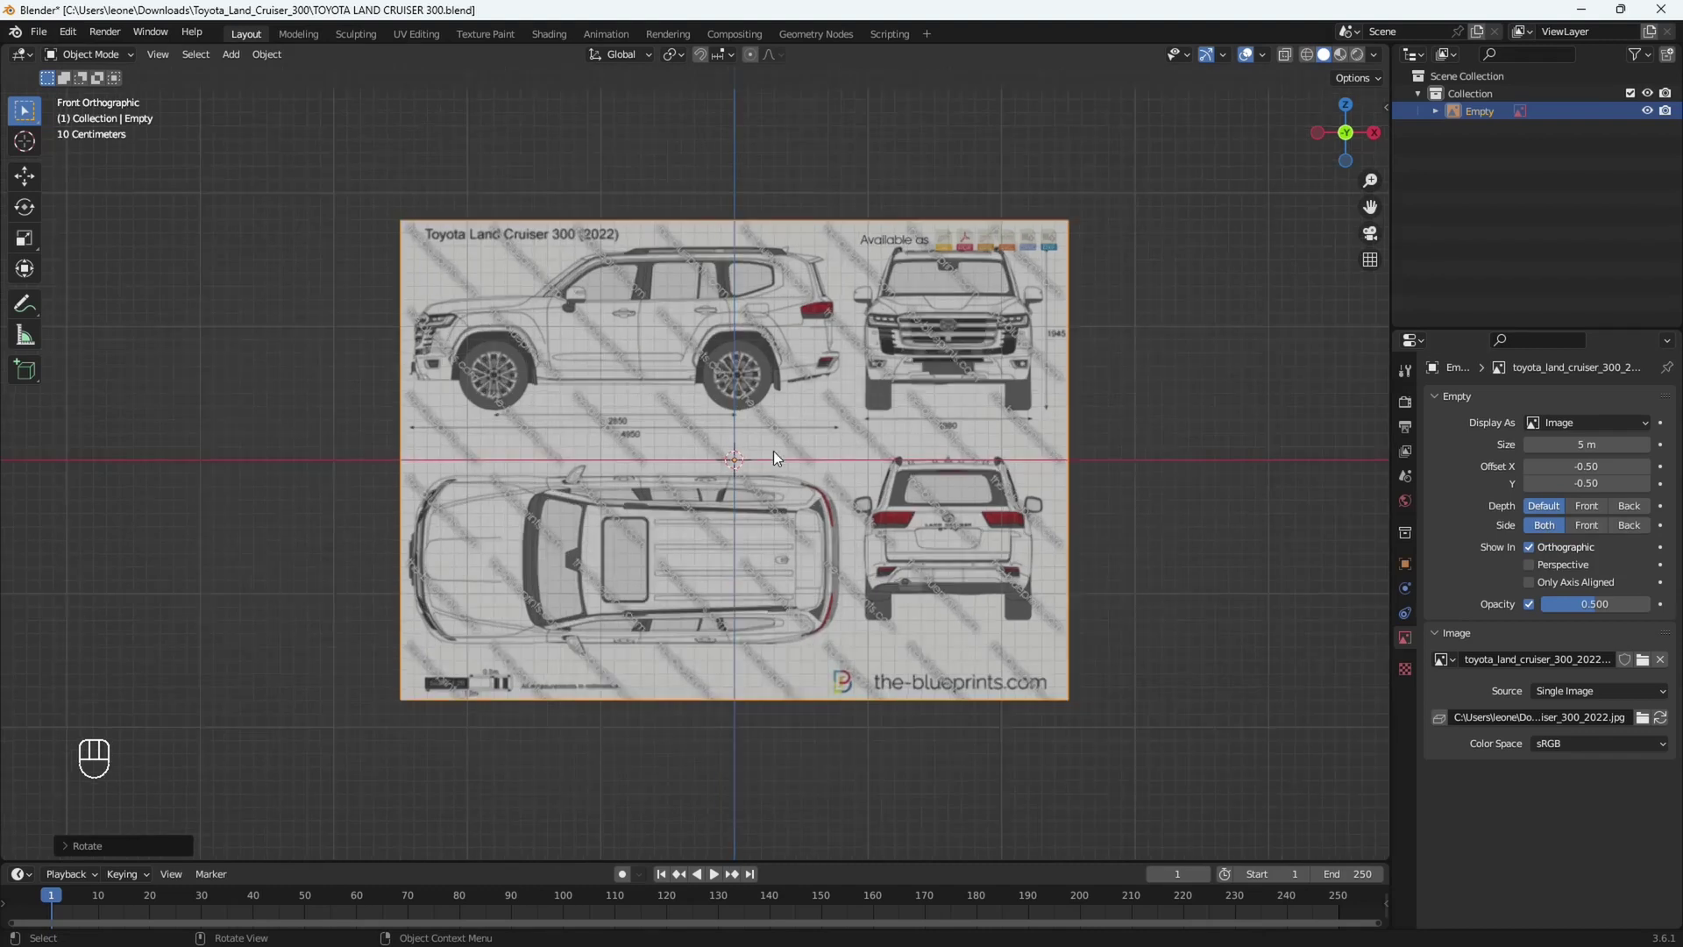
left_click_drag(785, 438, 773, 450)
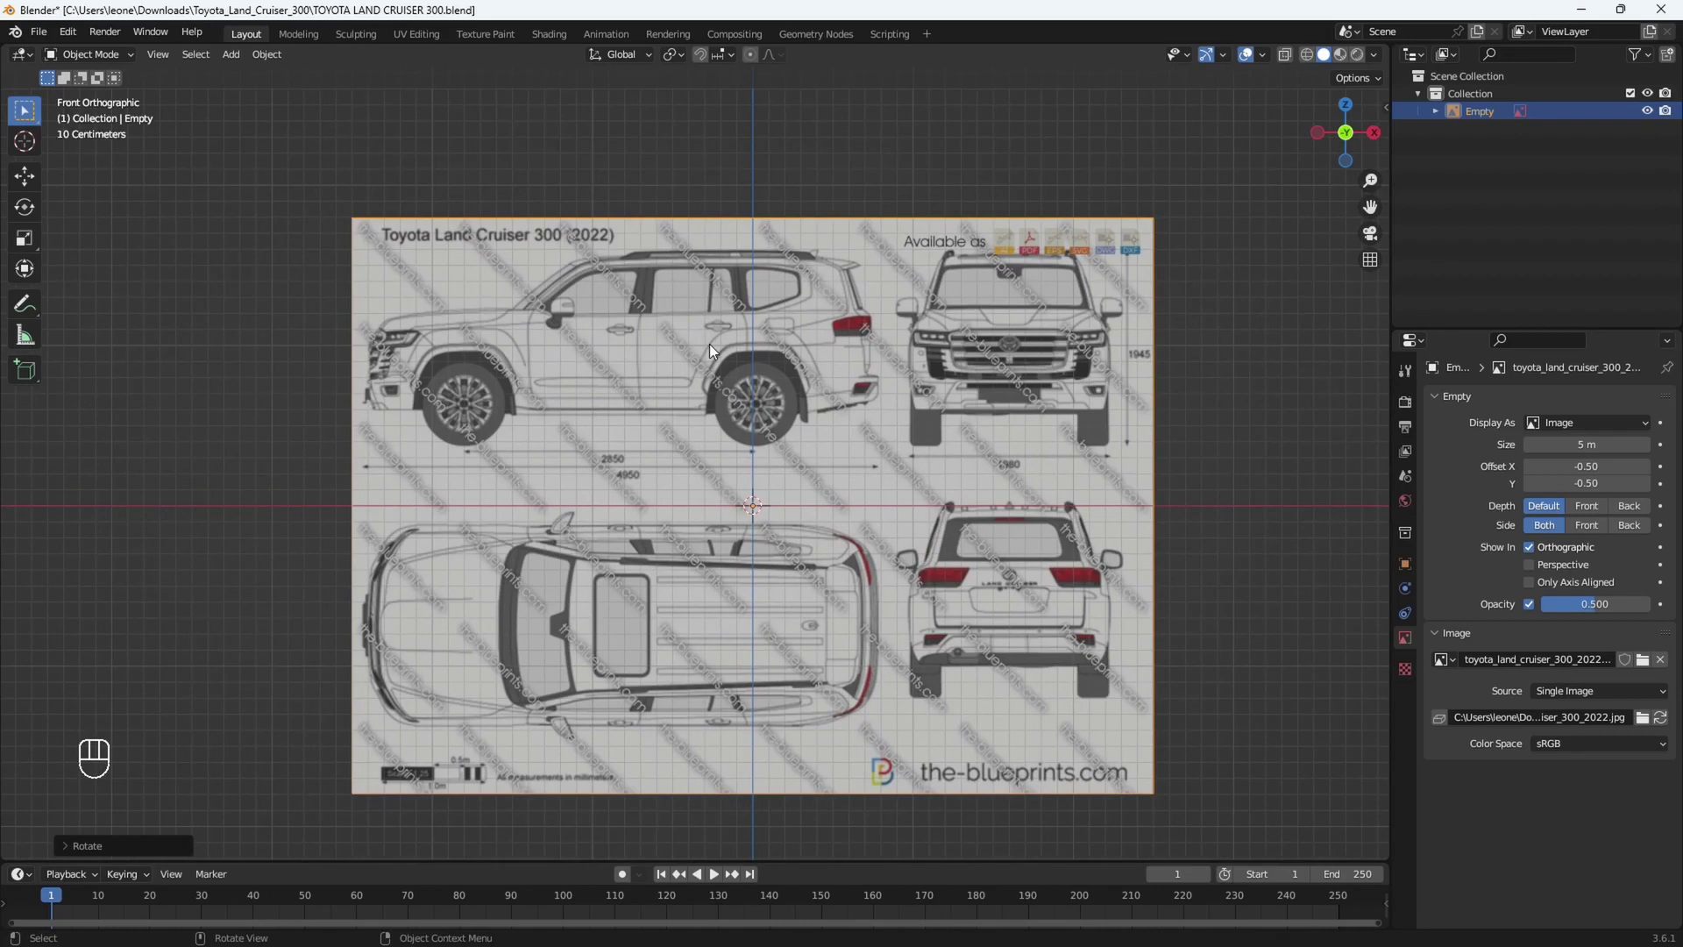
key("ctrl+KP_1")
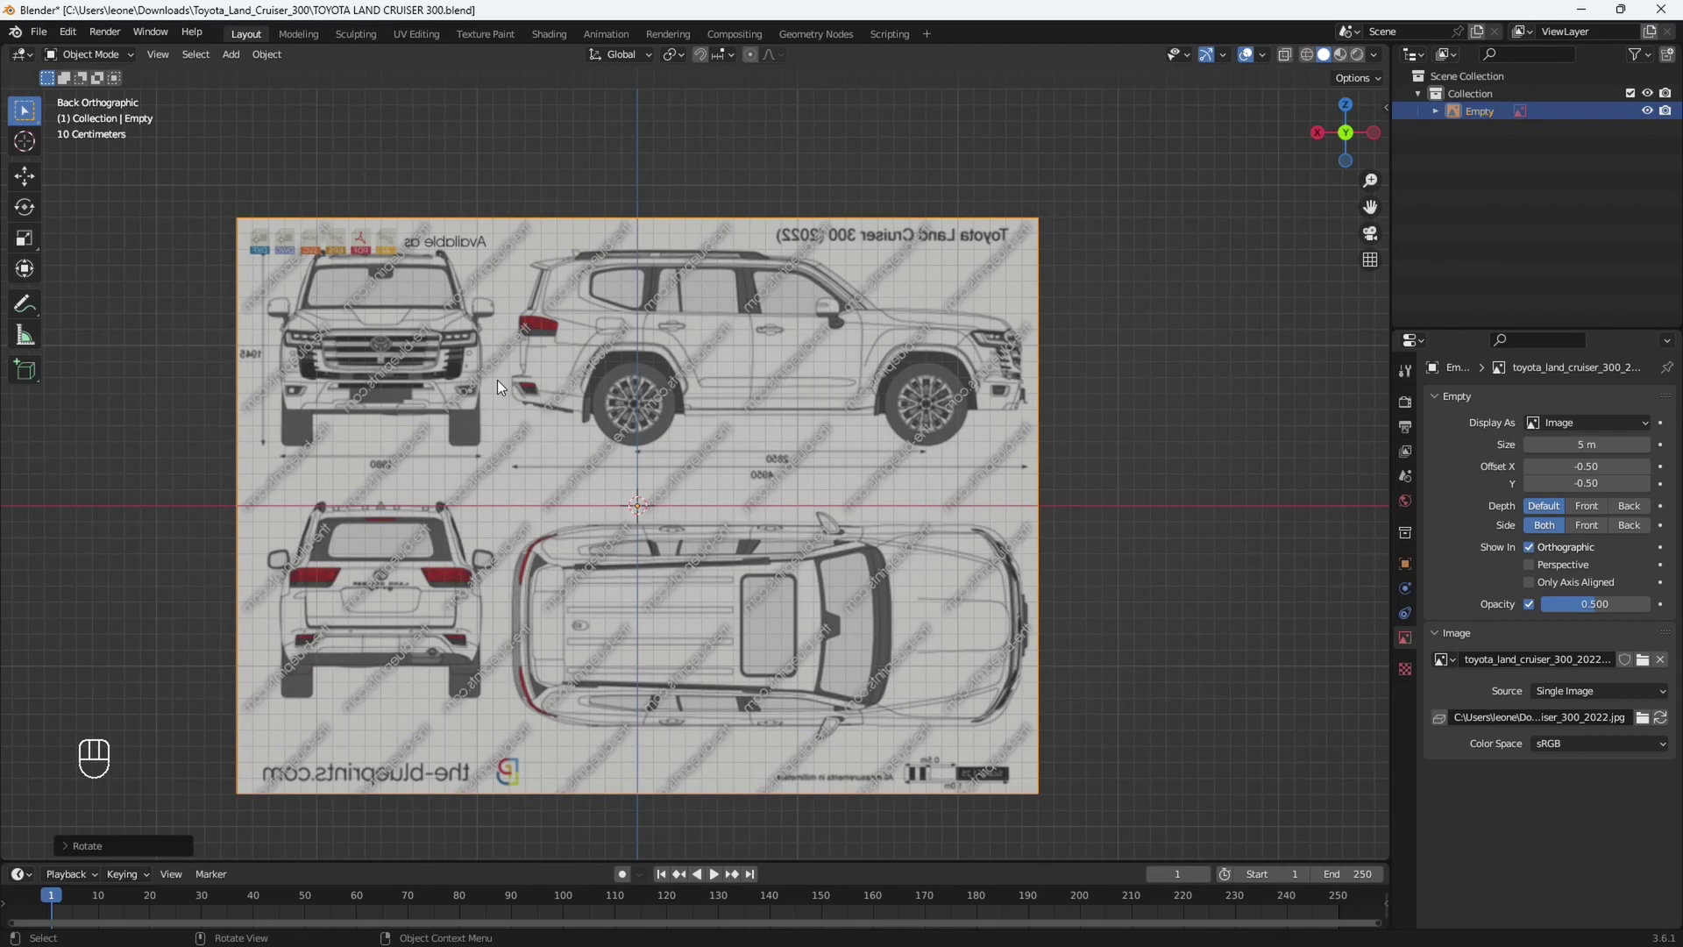
left_click_drag(524, 378, 653, 361)
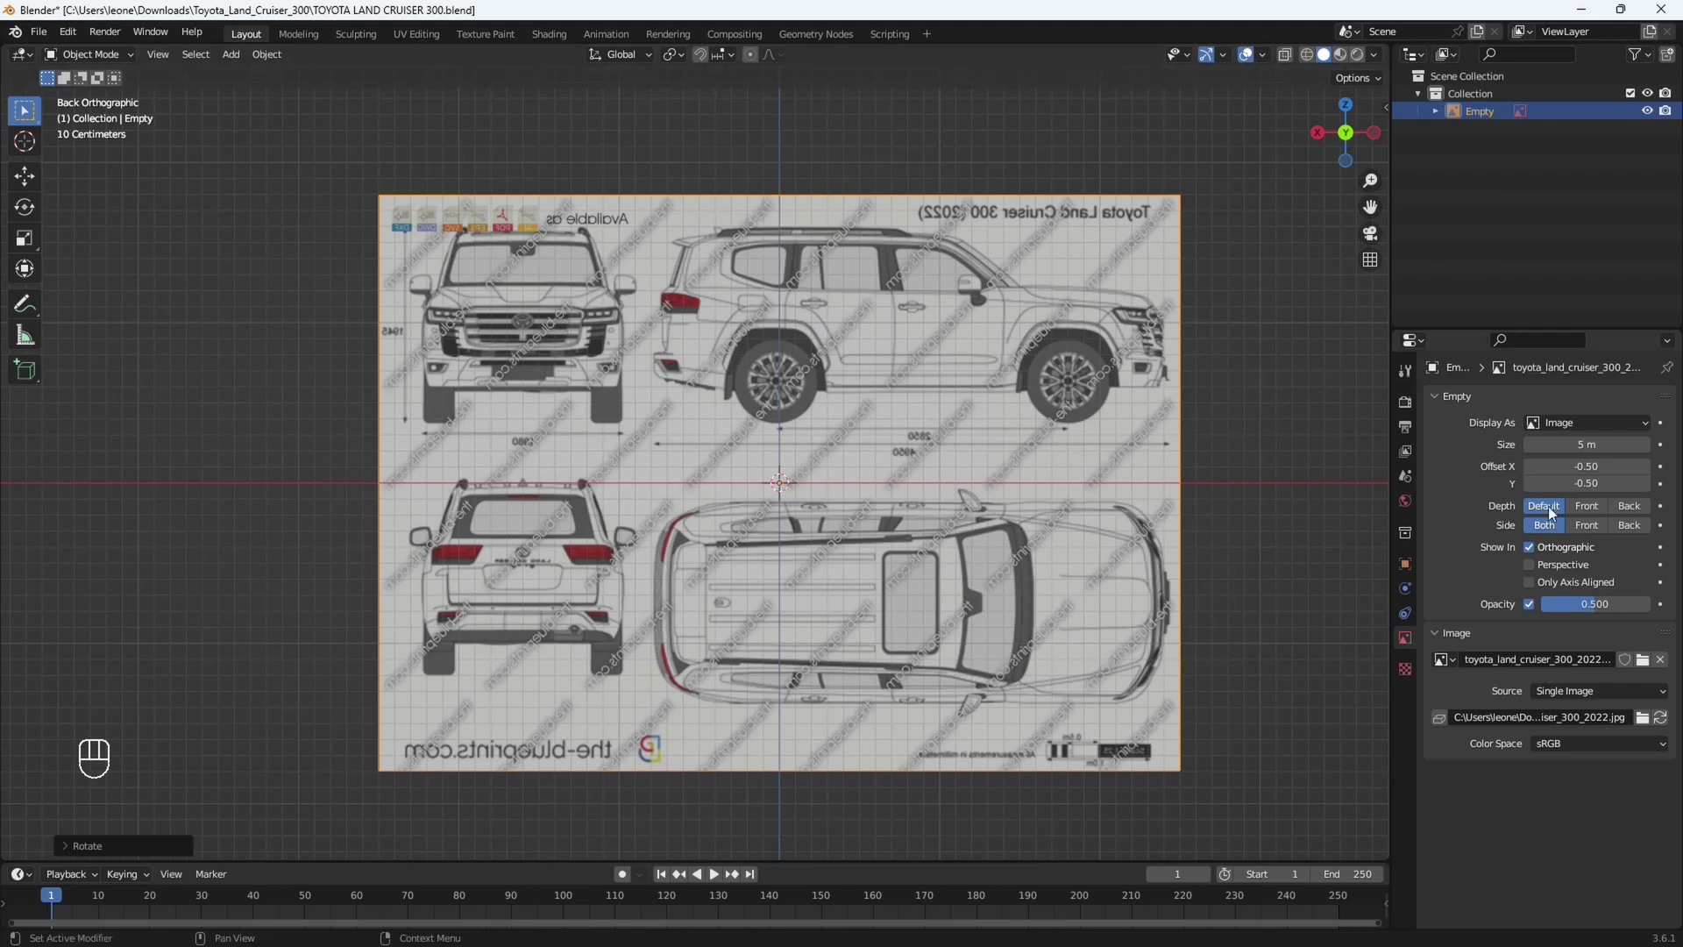
Set the blueprint's Side to Front so it vanishes from the back view, then verify both views.
left_click(1593, 531)
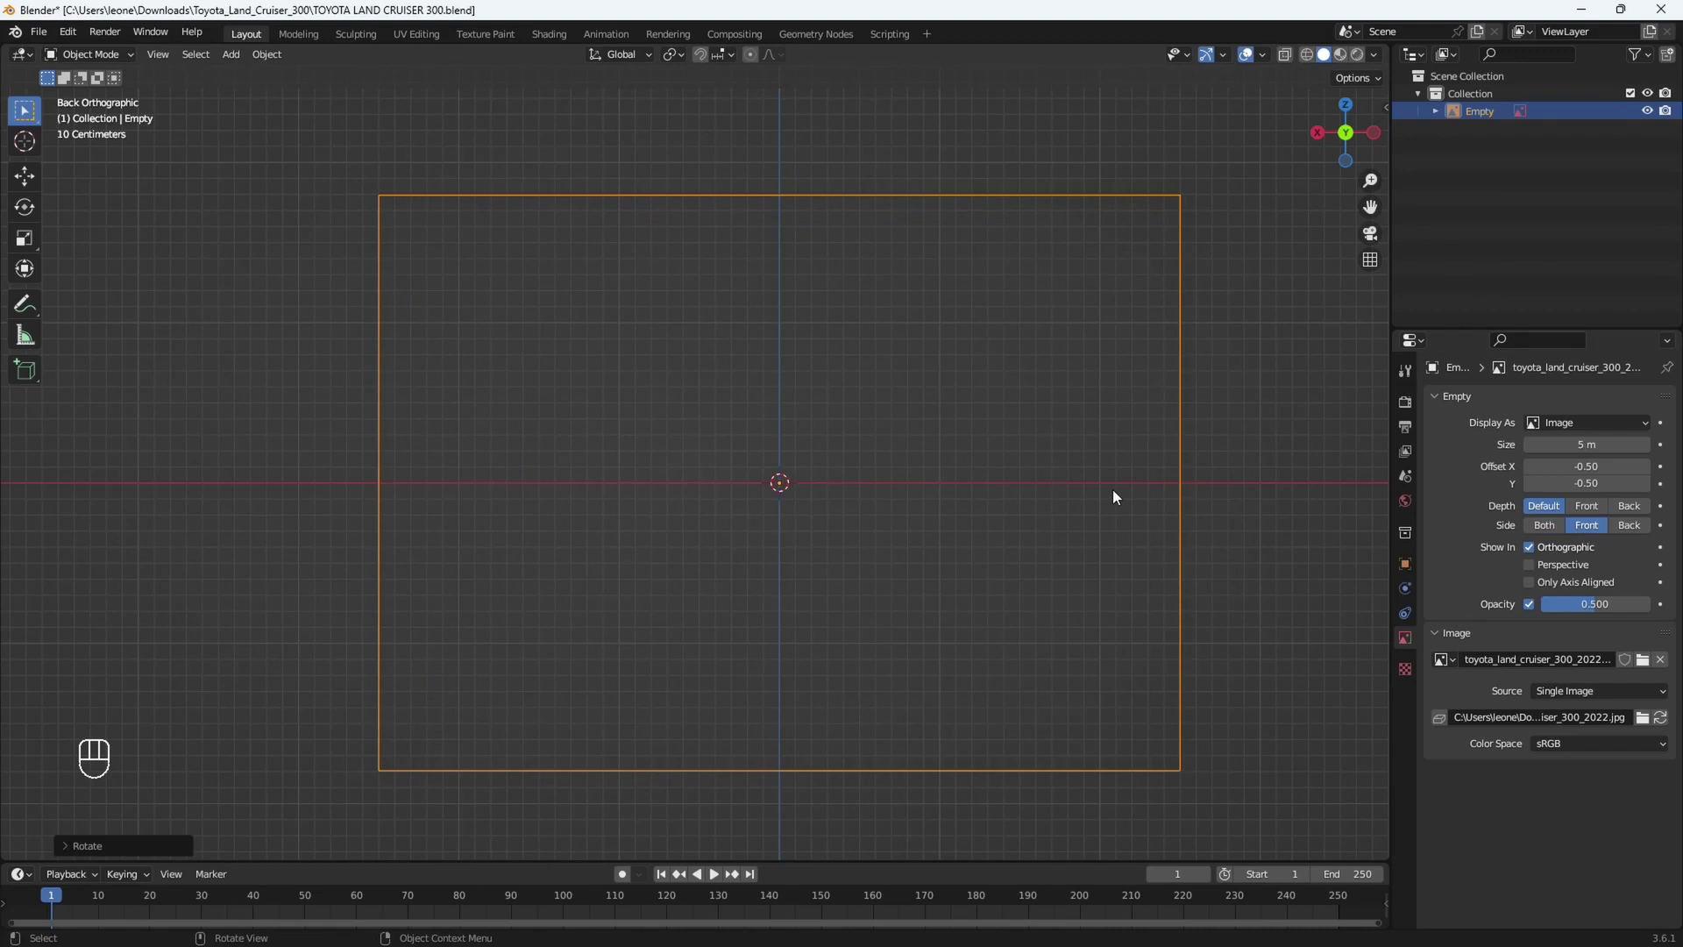
key("KP_1")
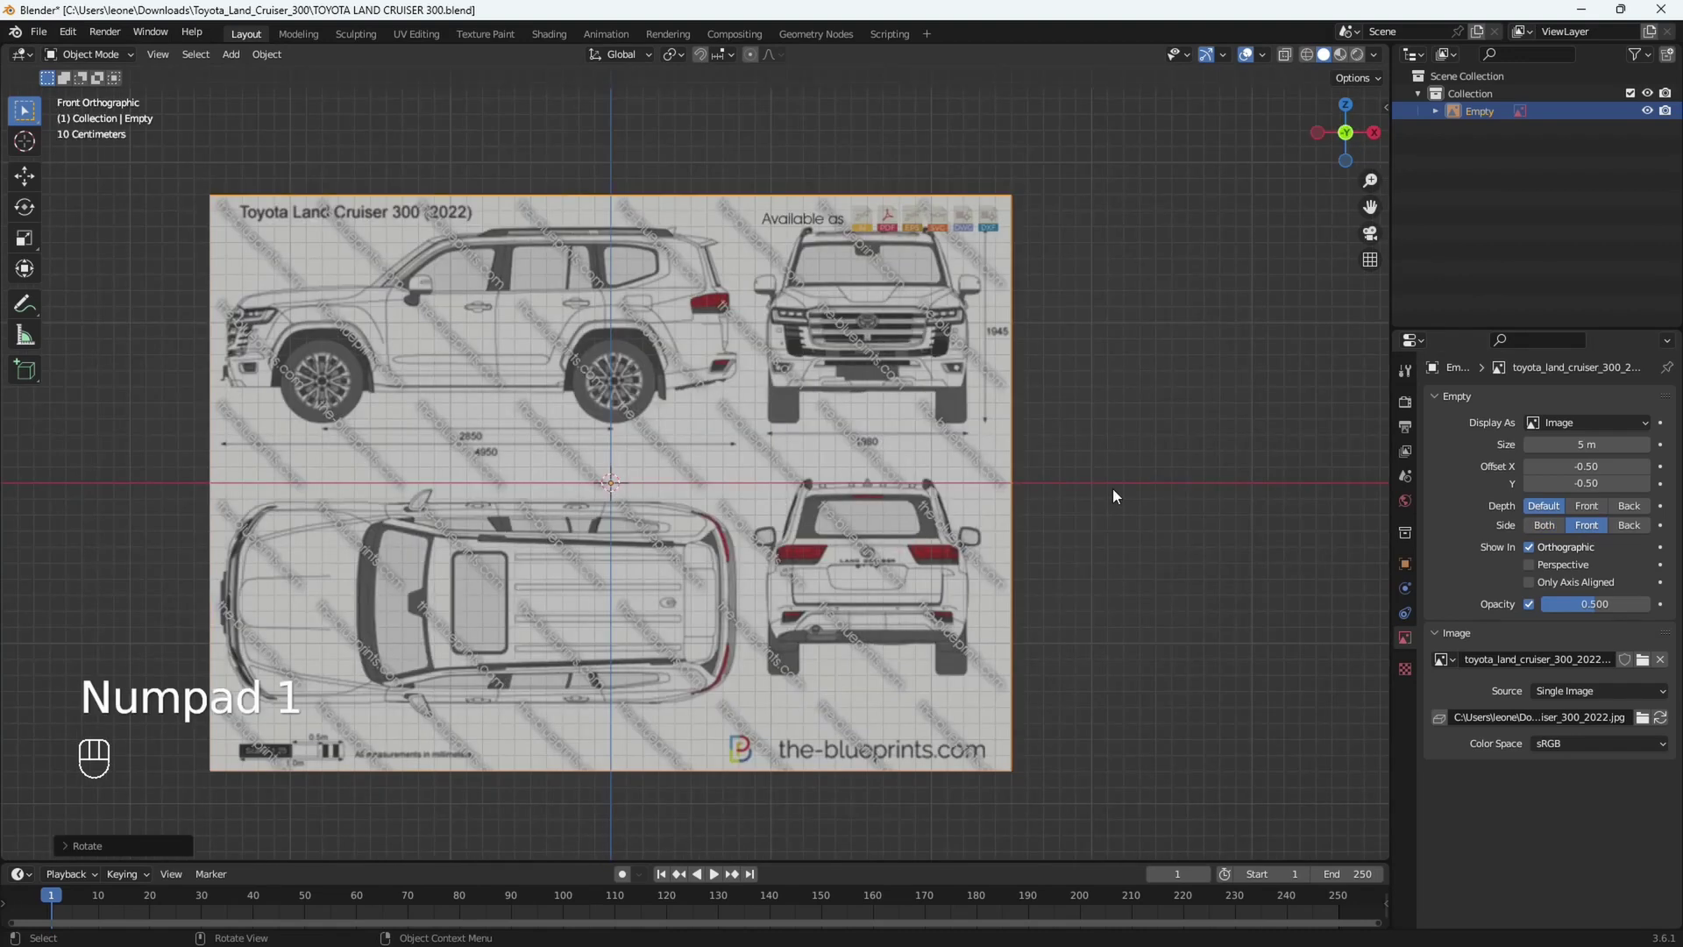
key("ctrl+KP_1")
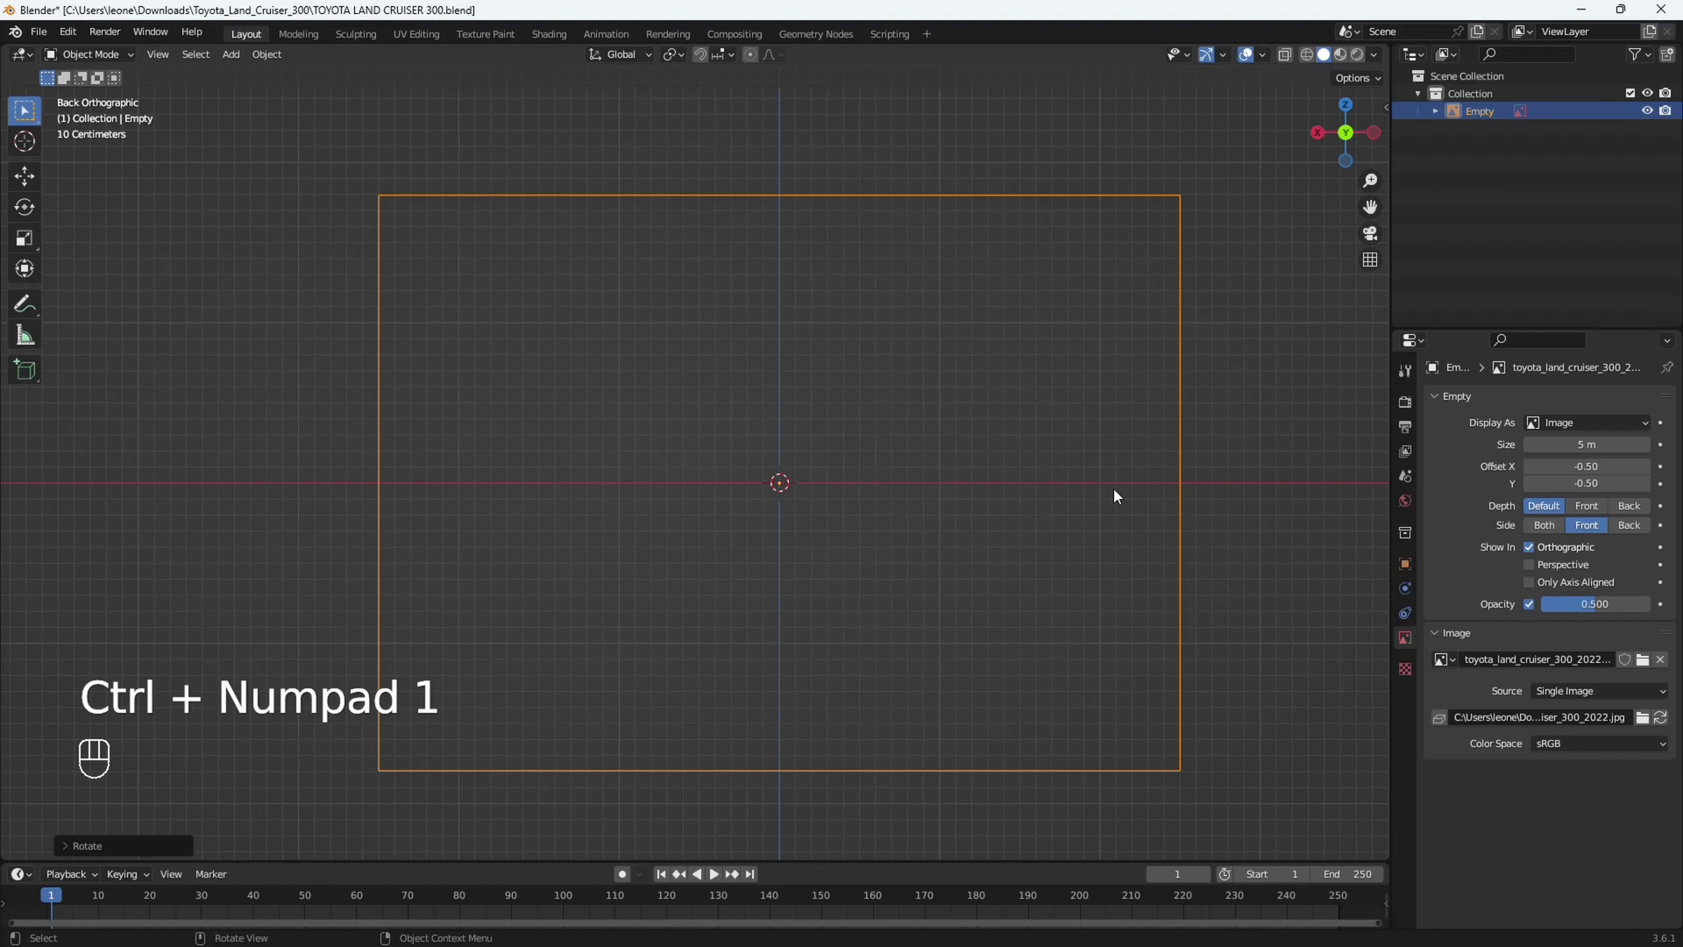
key("KP_1")
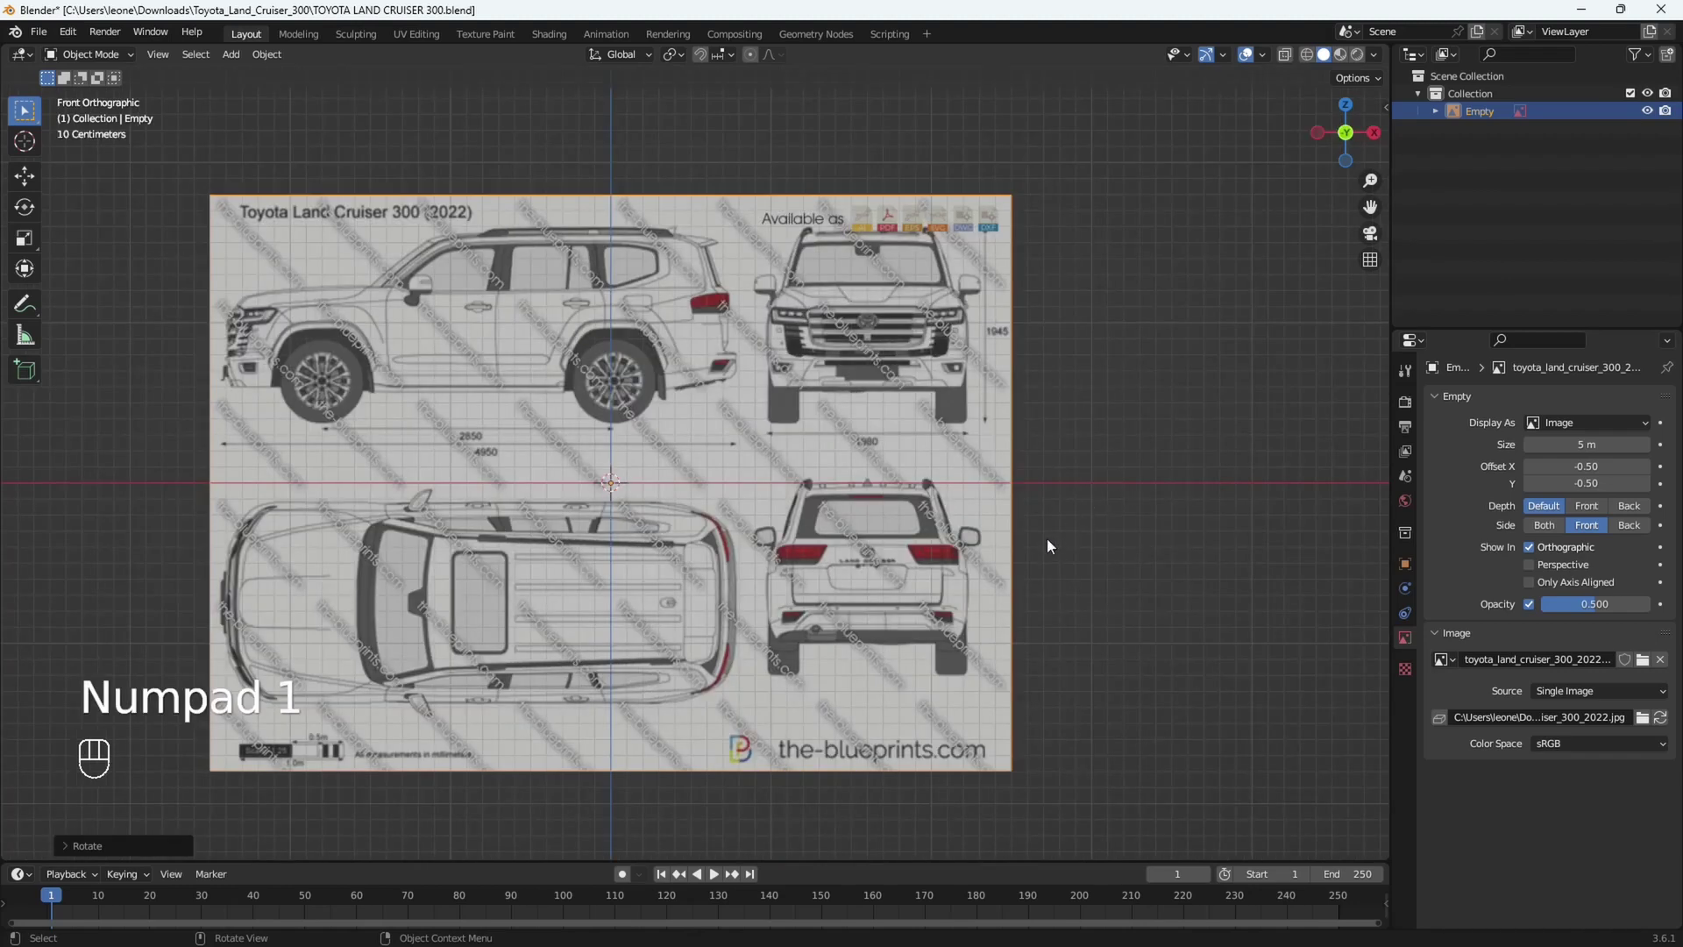
left_click_drag(1024, 534, 1078, 555)
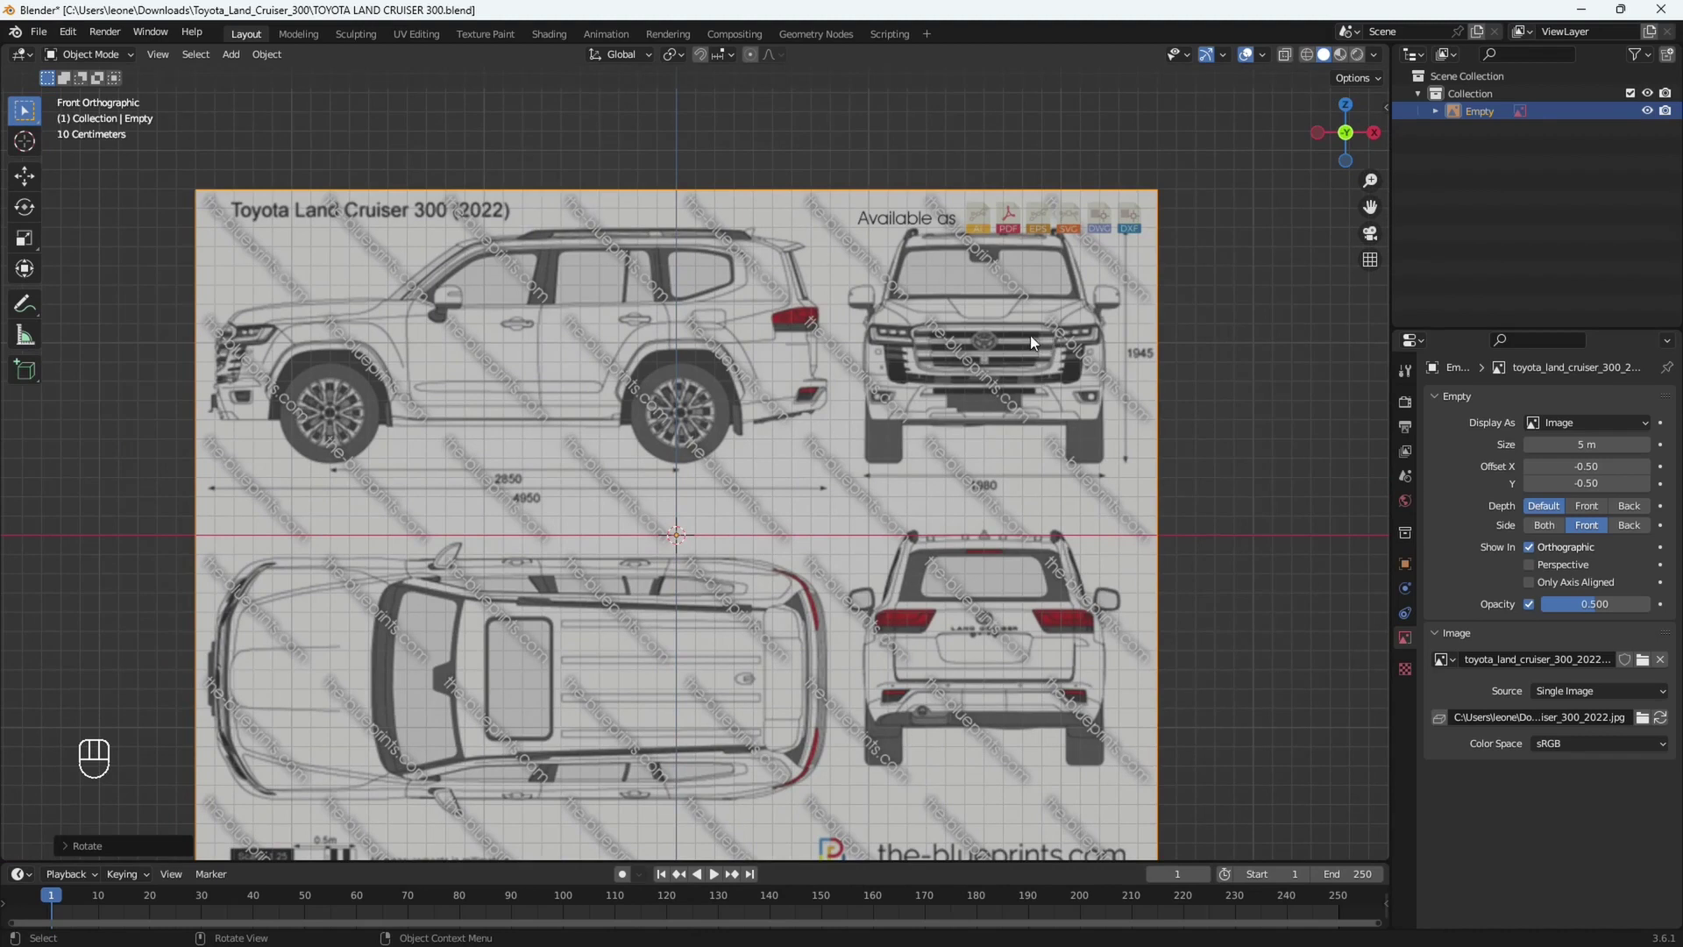
Move the blueprint so the front view sits at the origin with the tyres on the ground line.
key("g")
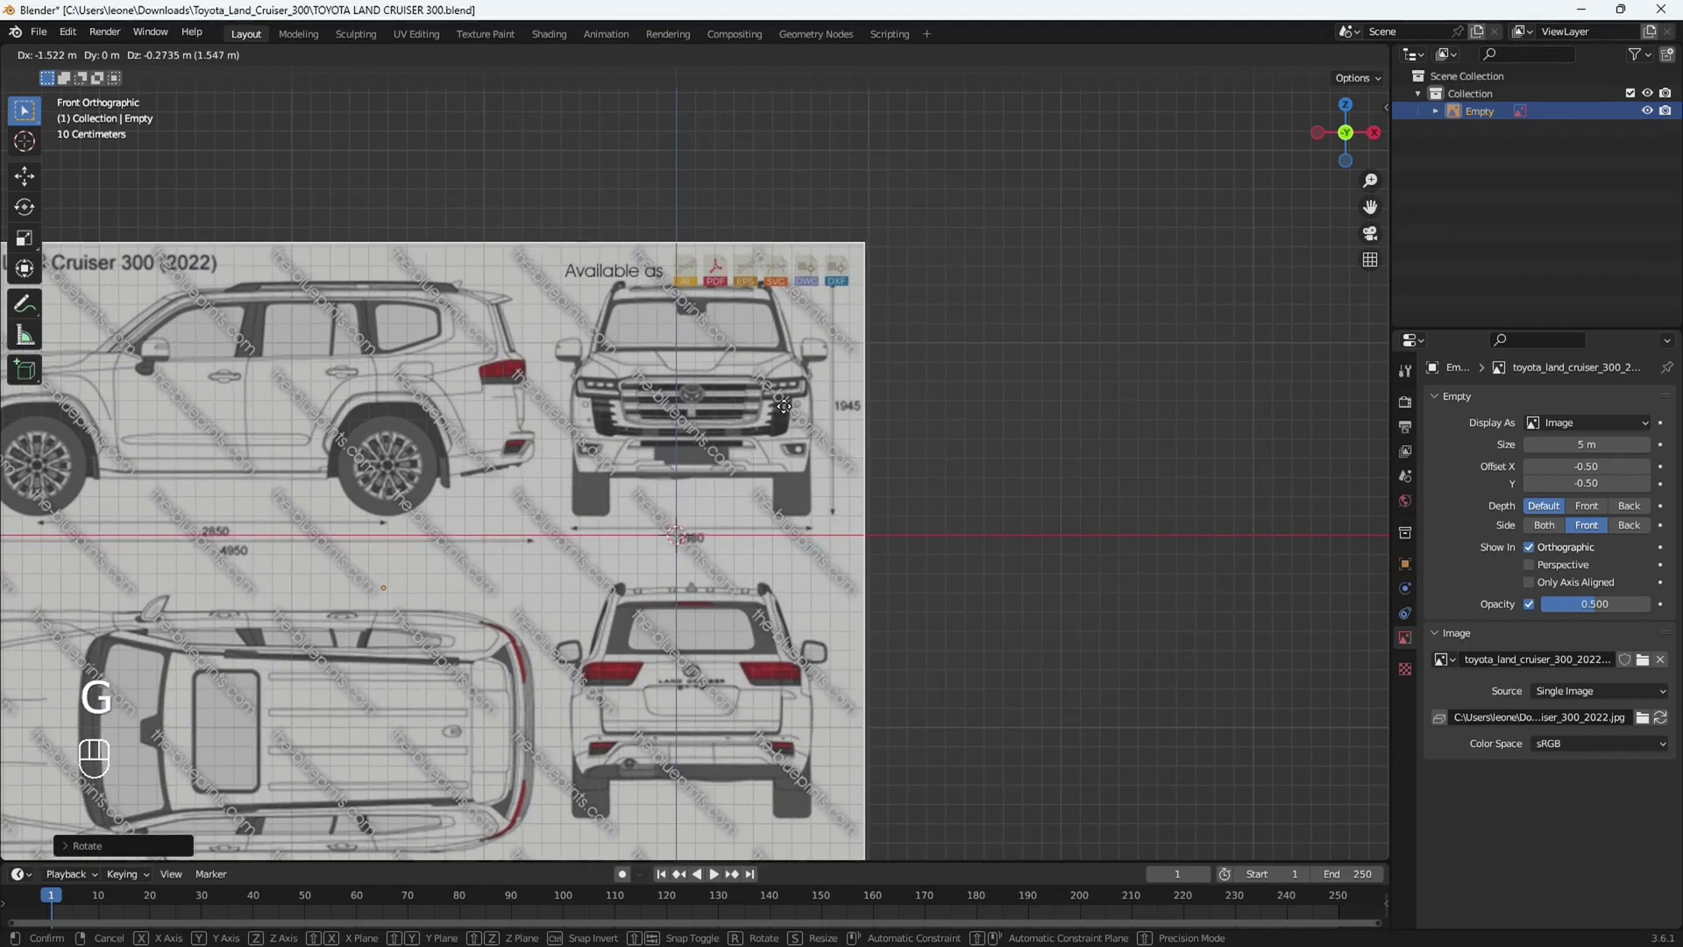
left_click_drag(821, 464, 907, 485)
left_click_drag(876, 505, 902, 477)
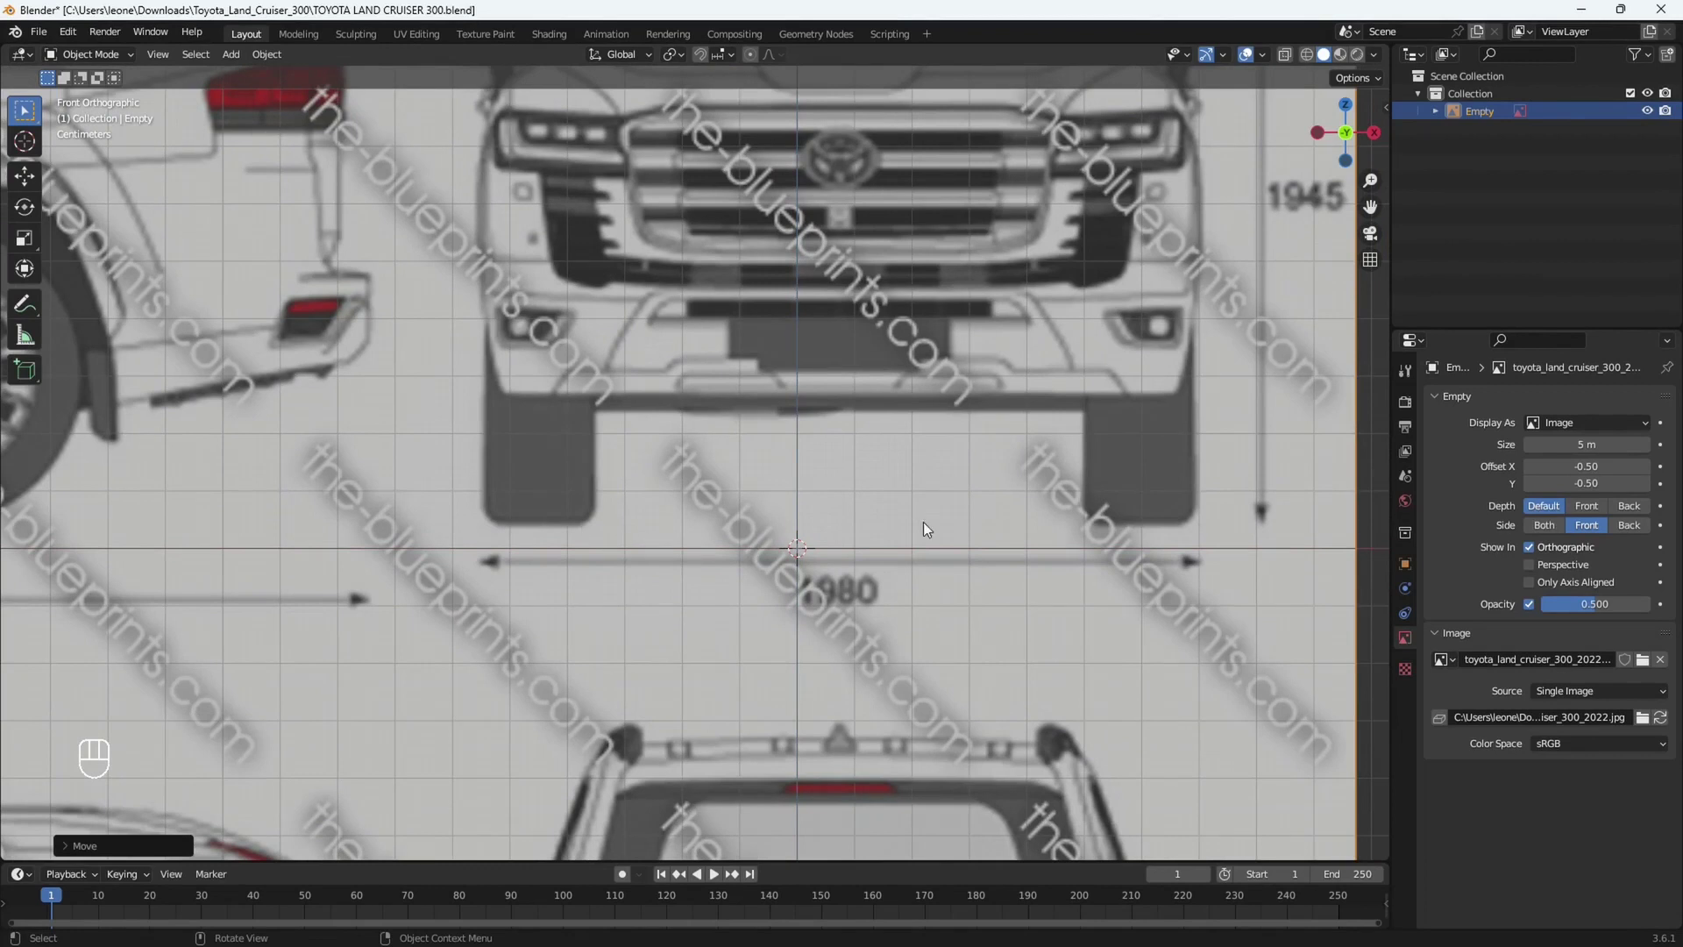
key("g")
key("z")
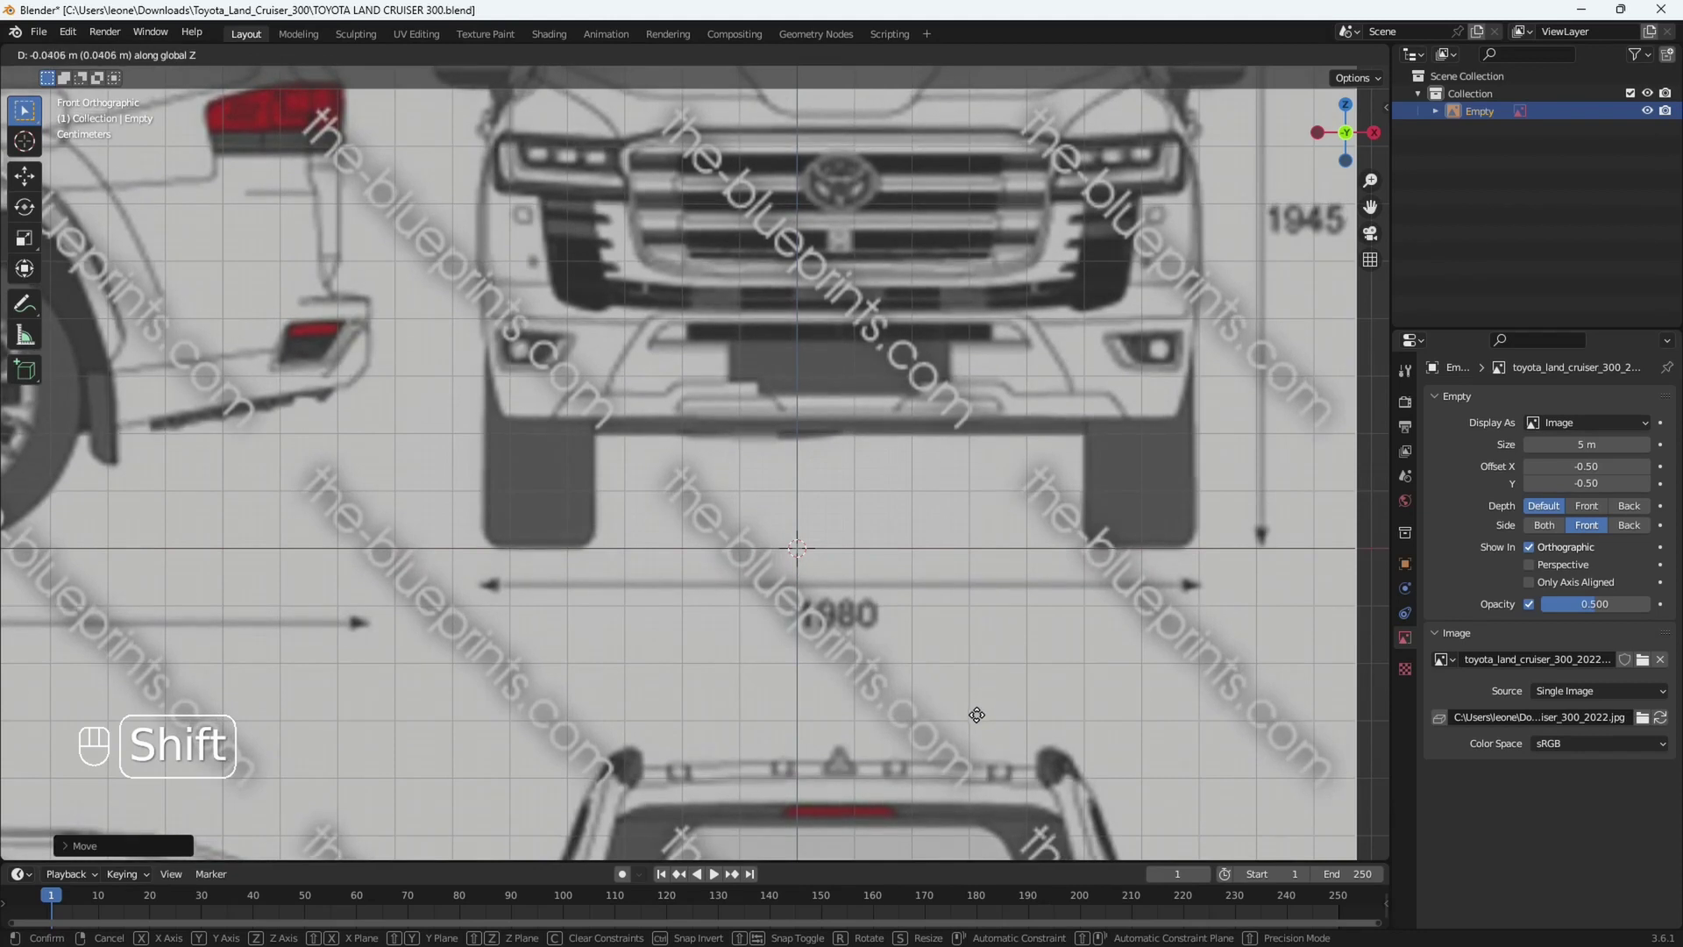
left_click_drag(1123, 596, 756, 543)
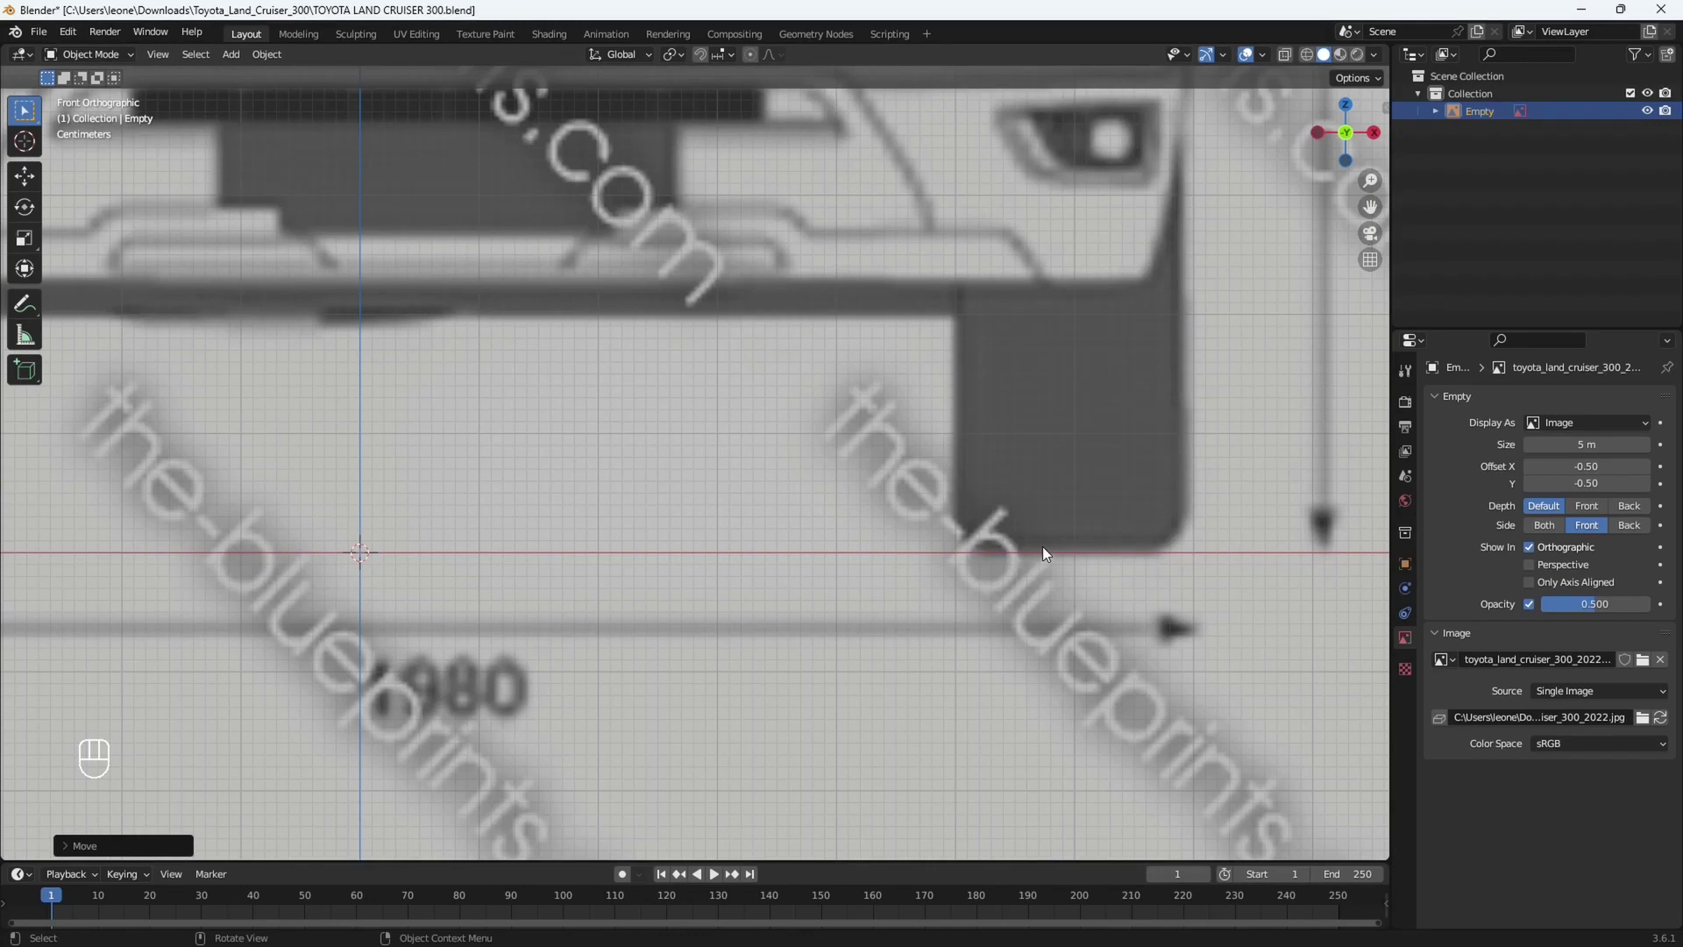
left_click_drag(830, 549, 984, 609)
left_click(893, 490)
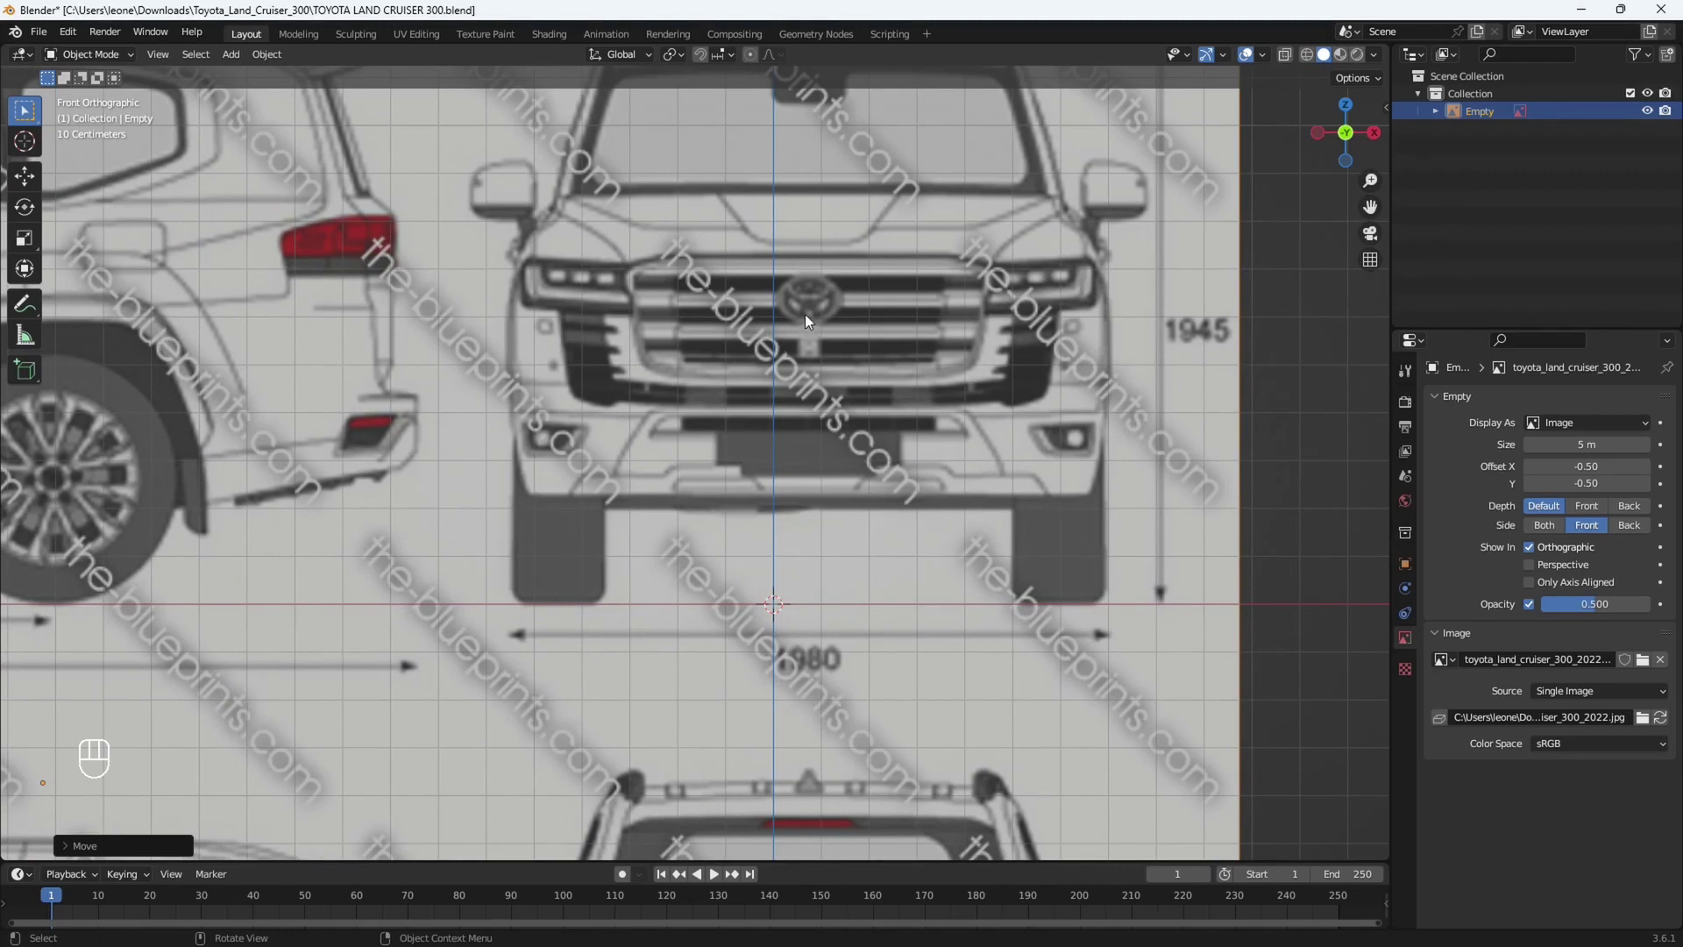
left_click_drag(892, 347, 870, 416)
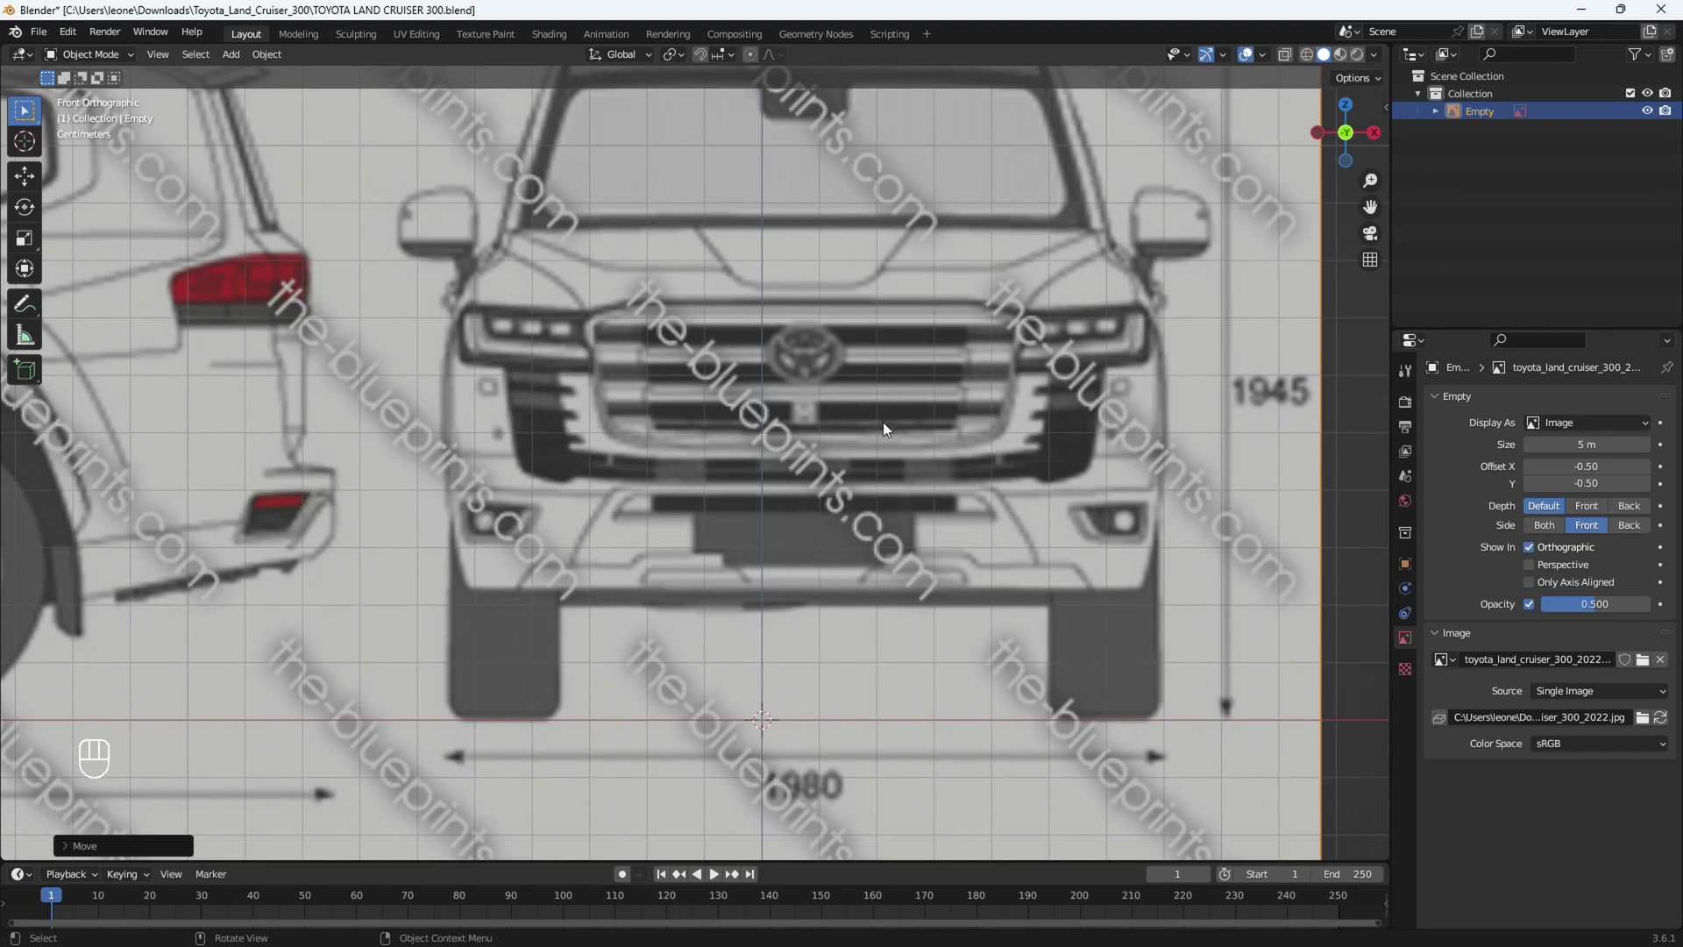
middle_click(903, 415)
Slide the blueprint along X until the Toyota logo is centred on the vertical axis.
left_click_drag(930, 432, 908, 498)
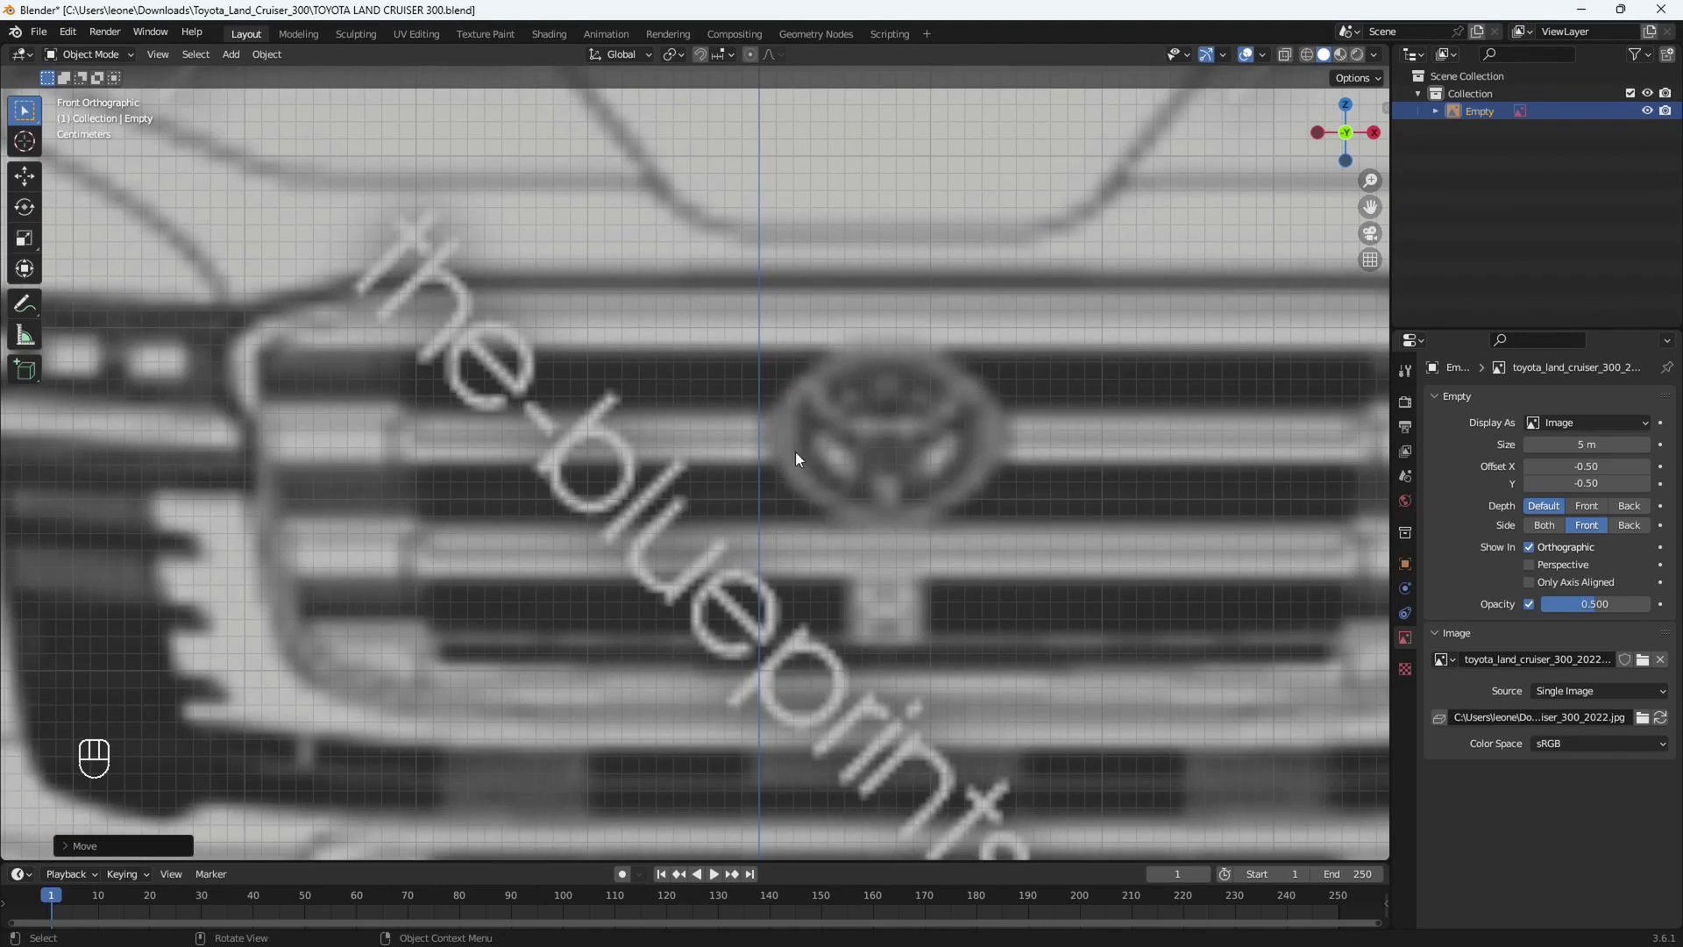
left_click_drag(867, 451, 812, 513)
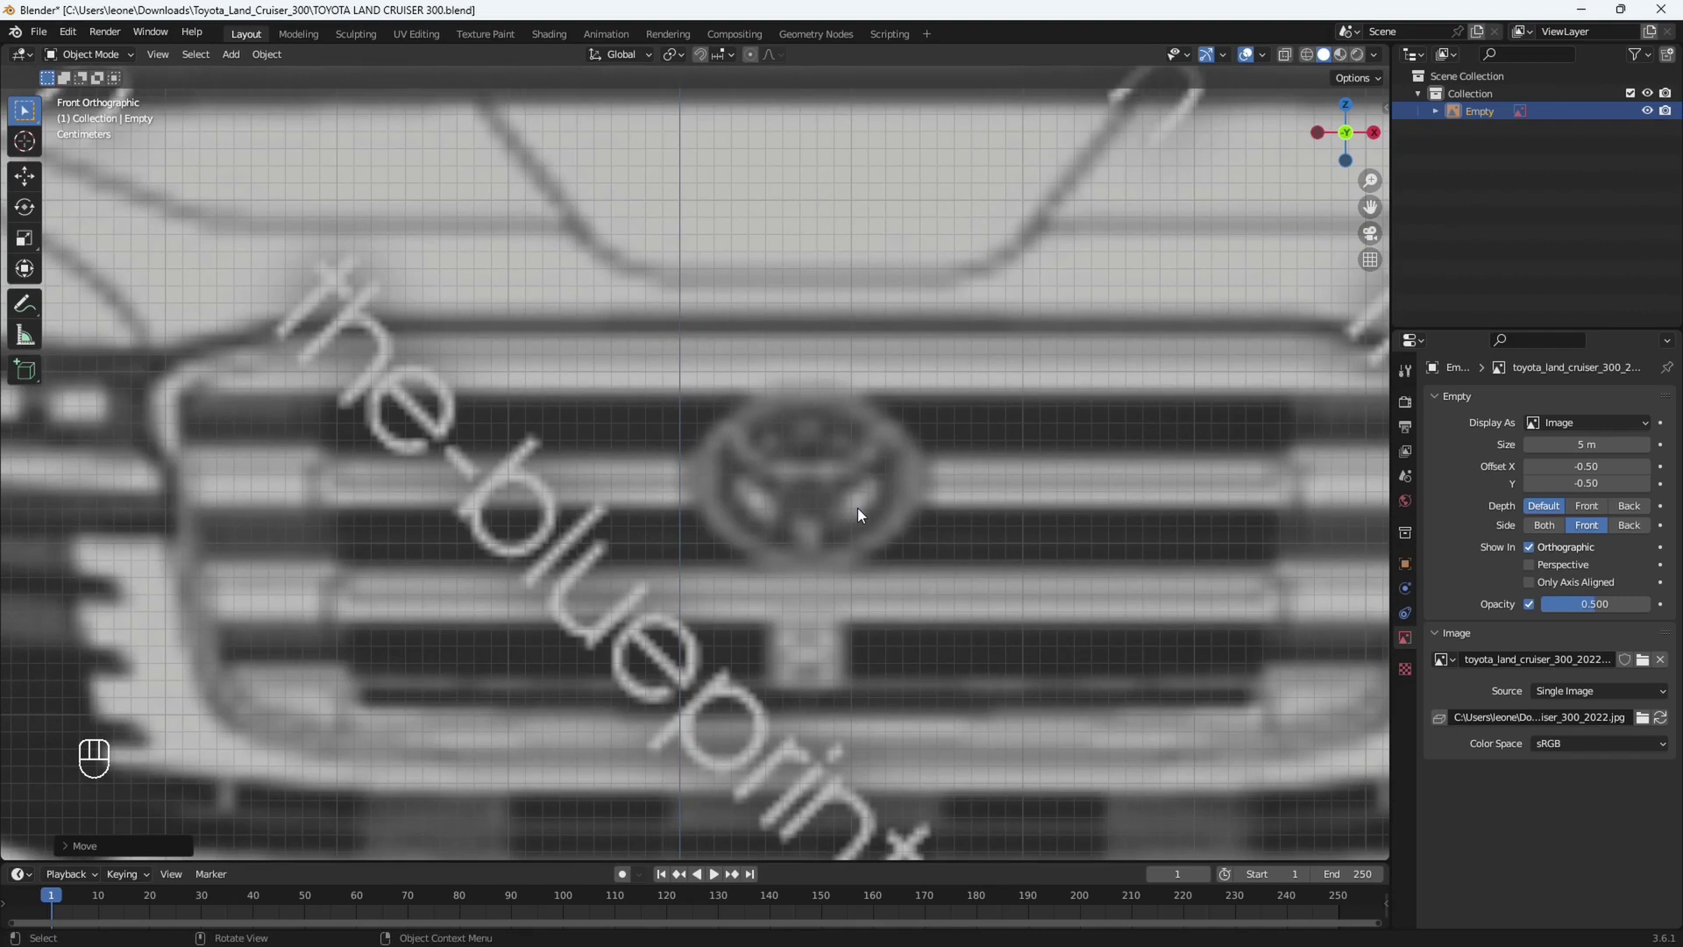
key("g")
key("x")
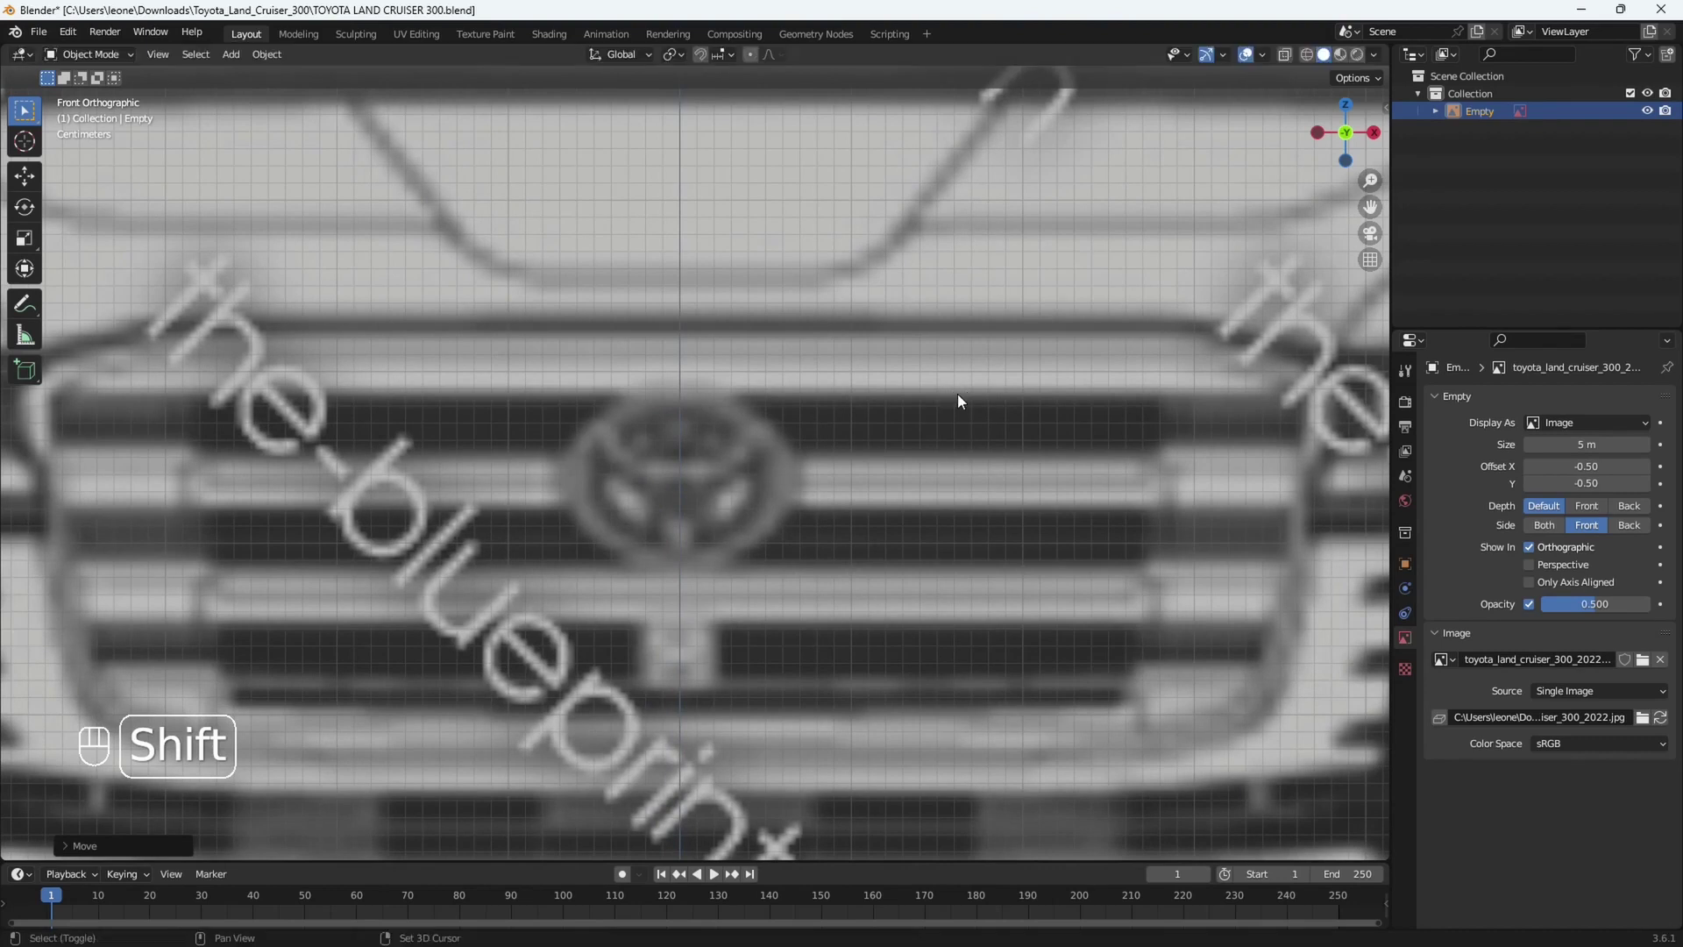
left_click_drag(997, 406, 1058, 410)
left_click_drag(1035, 423, 1046, 398)
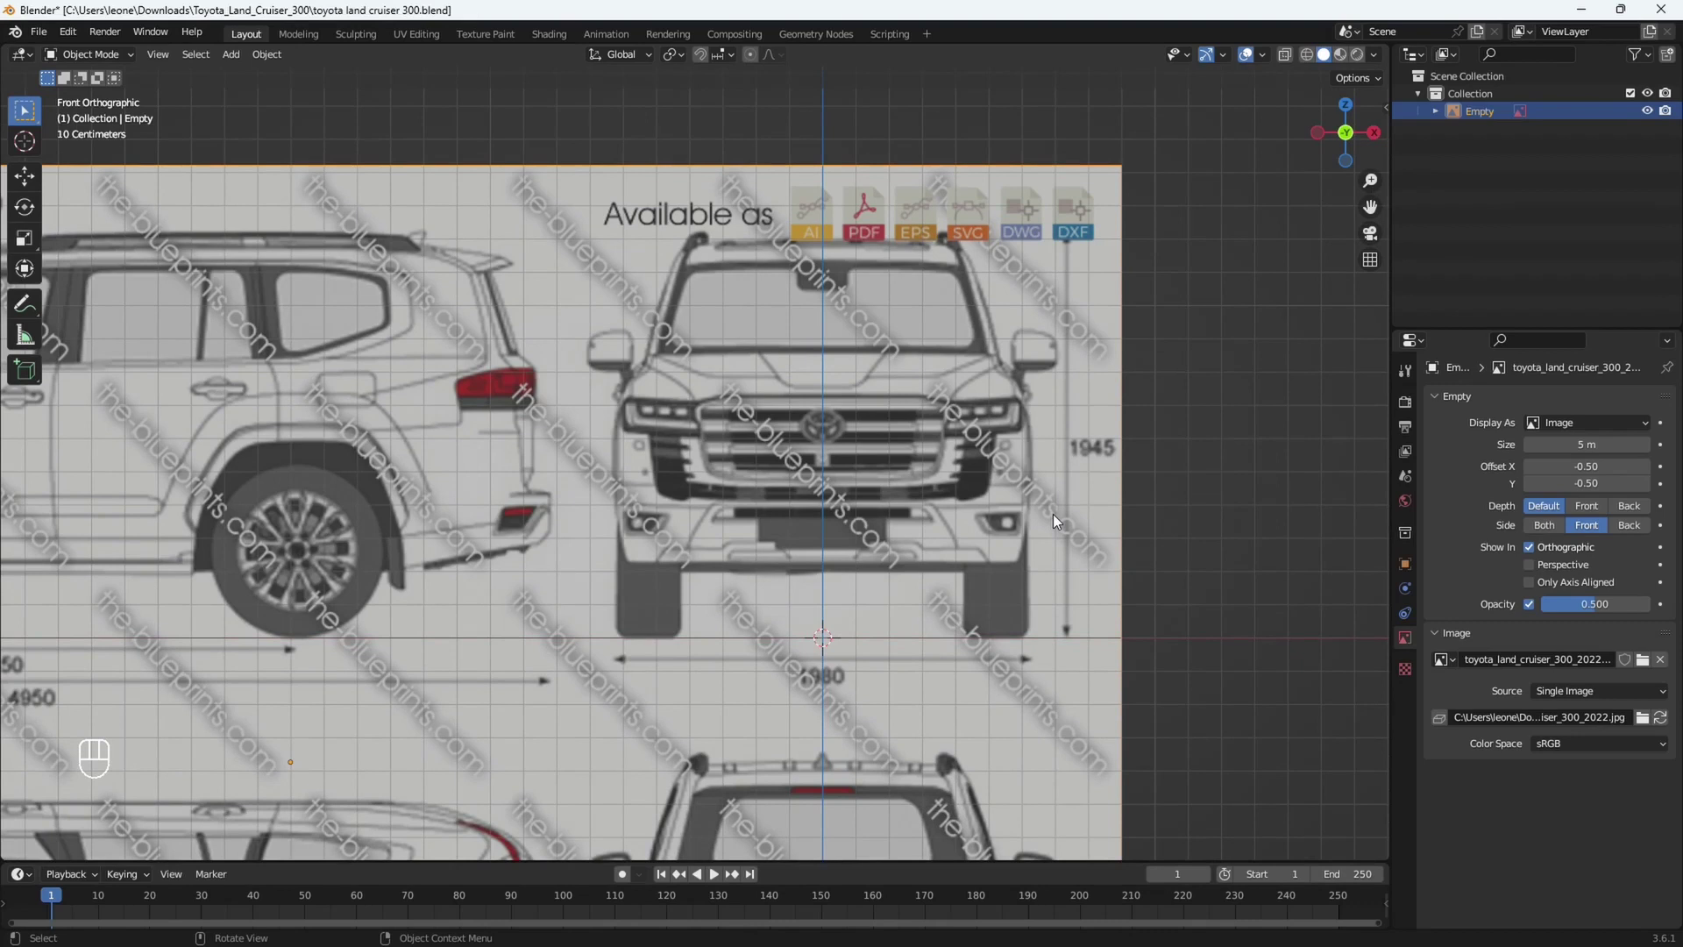
left_click_drag(1018, 558, 1046, 503)
Add a second reference image in the back view and rotate it 90° on X to stand upright.
key("ctrl+KP_1")
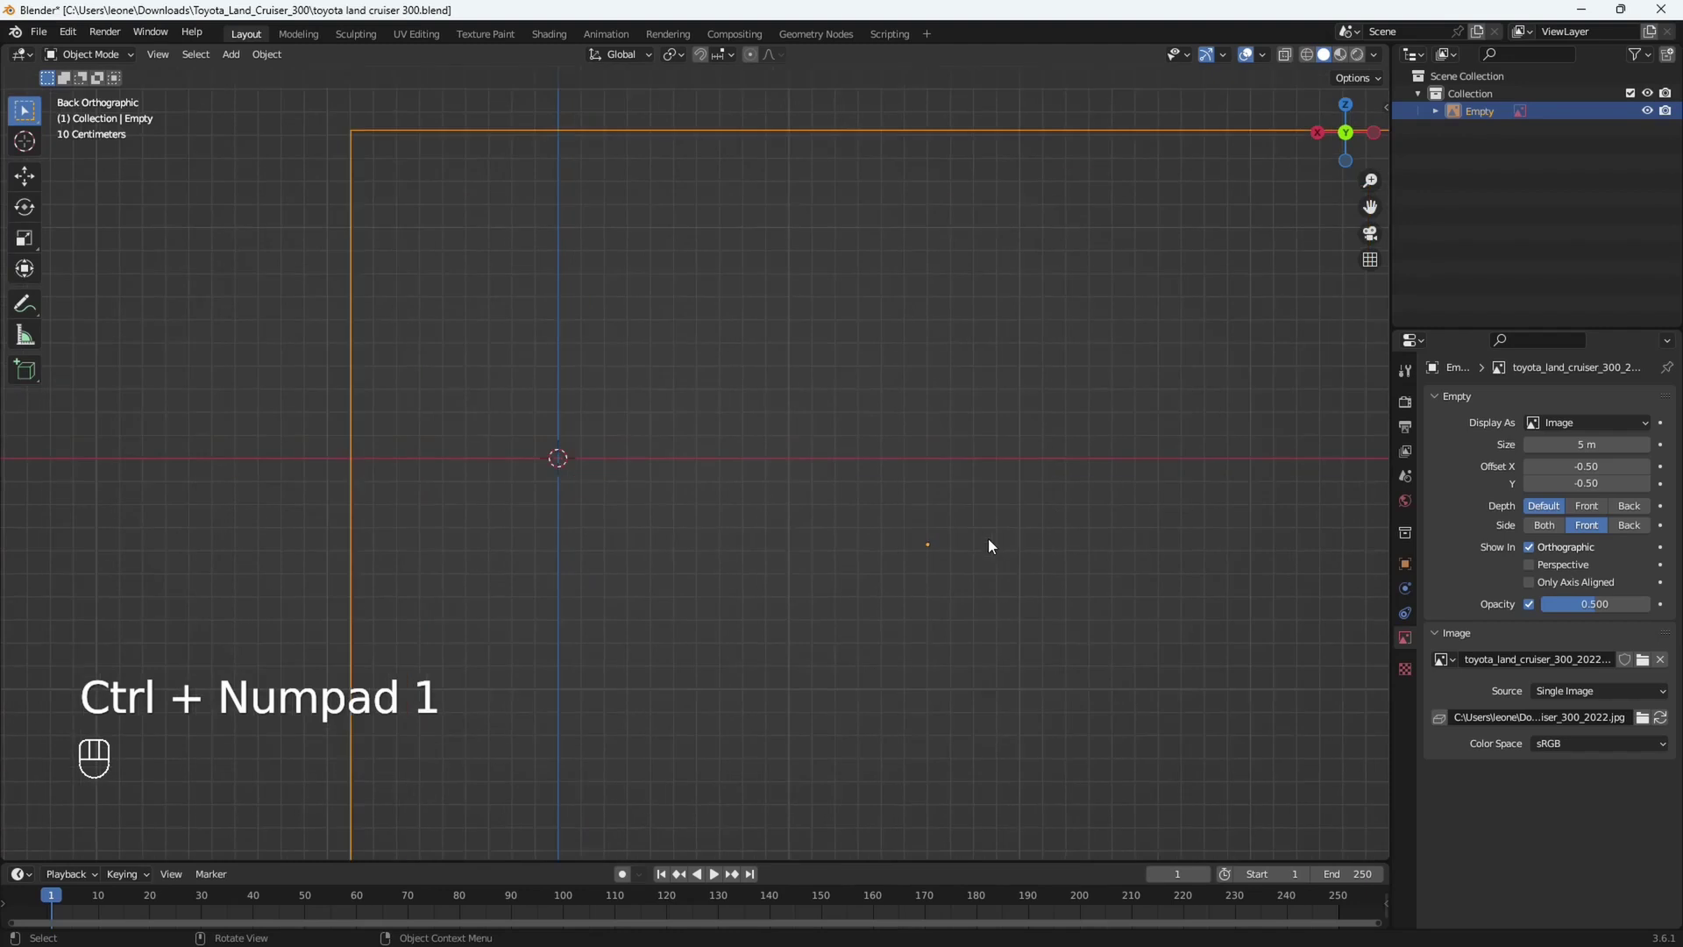
key("shift+a")
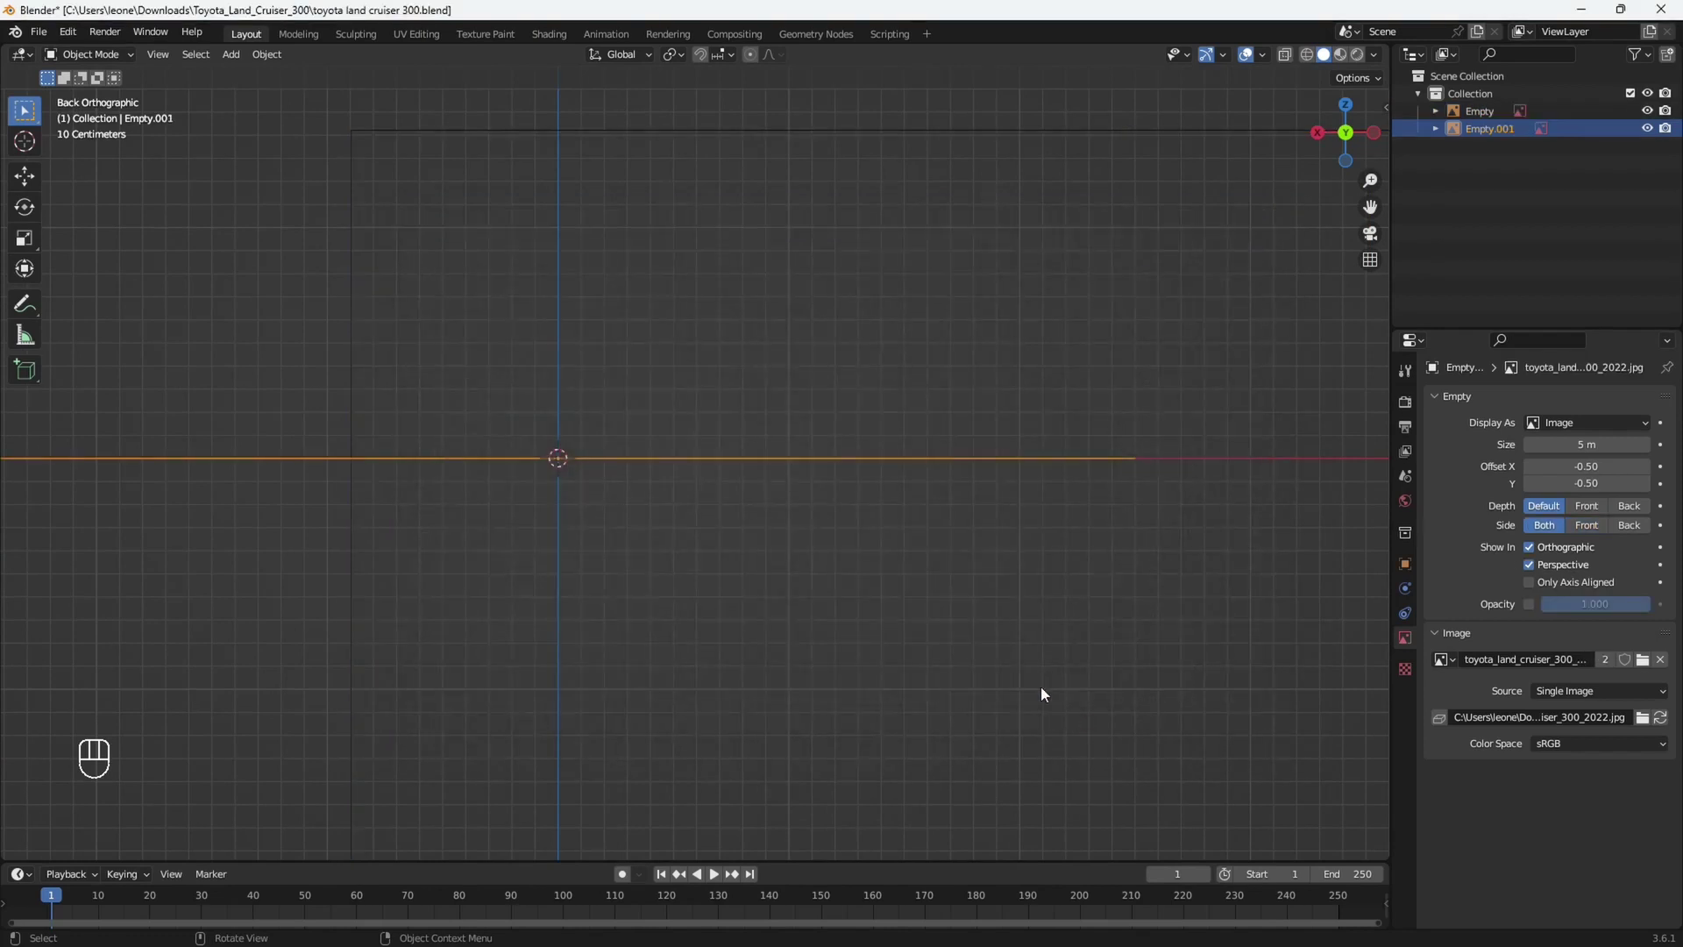
left_click_drag(821, 563, 904, 574)
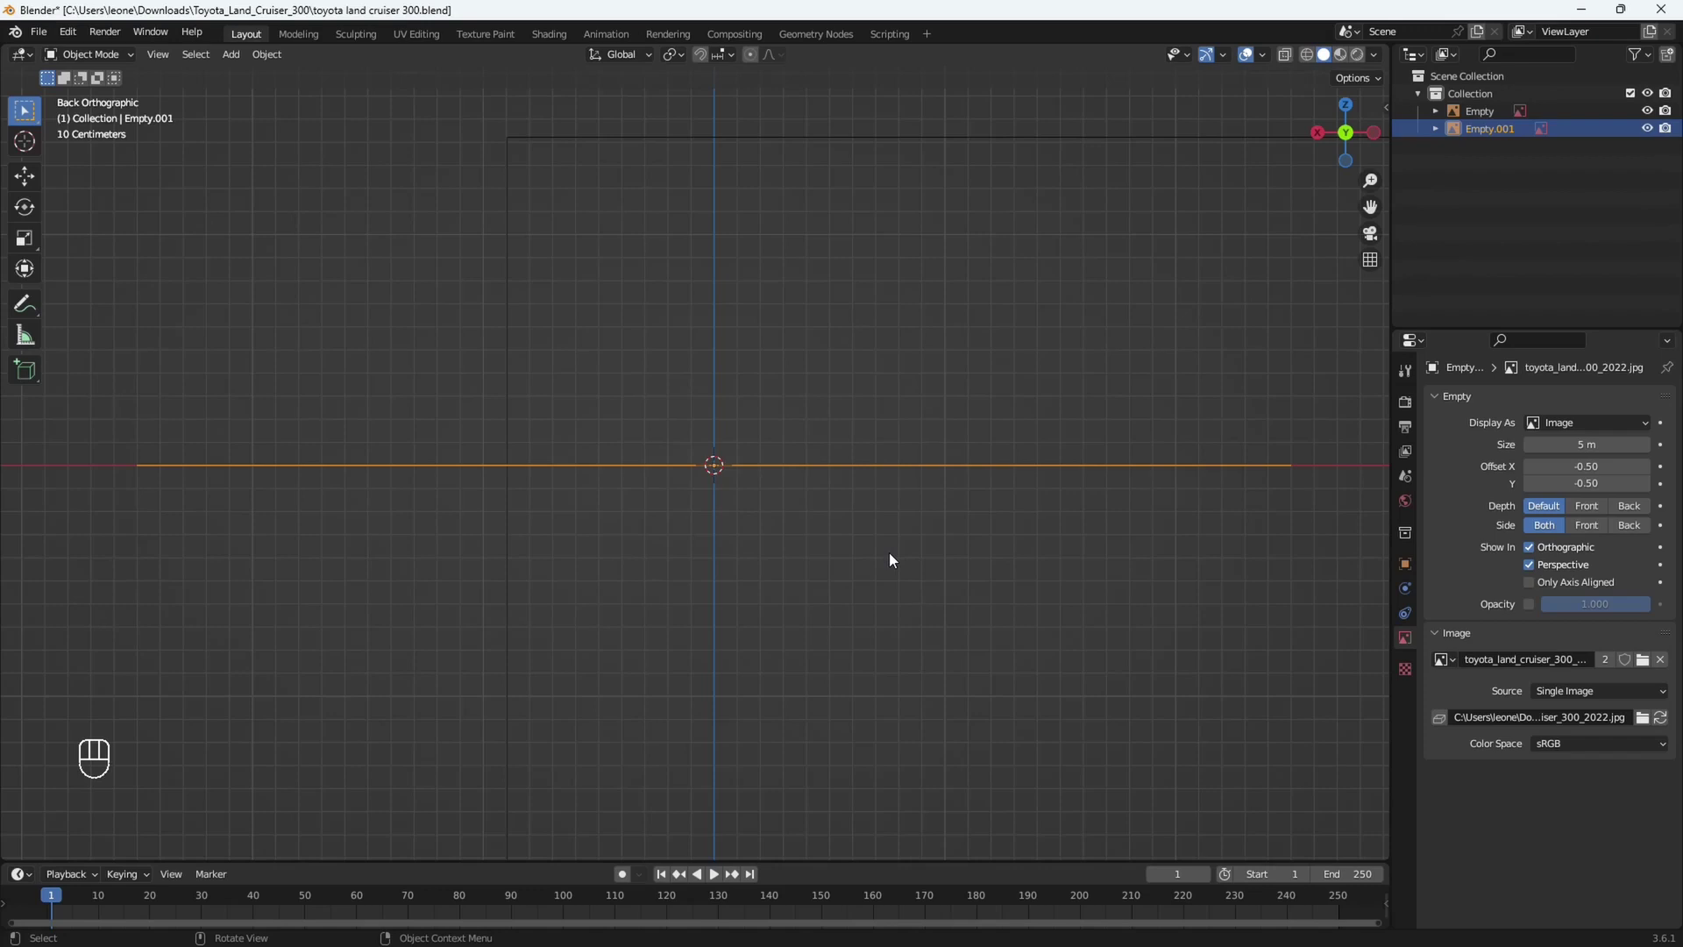
key("r")
key("x")
key("9")
key("0")
left_click_drag(886, 520, 940, 539)
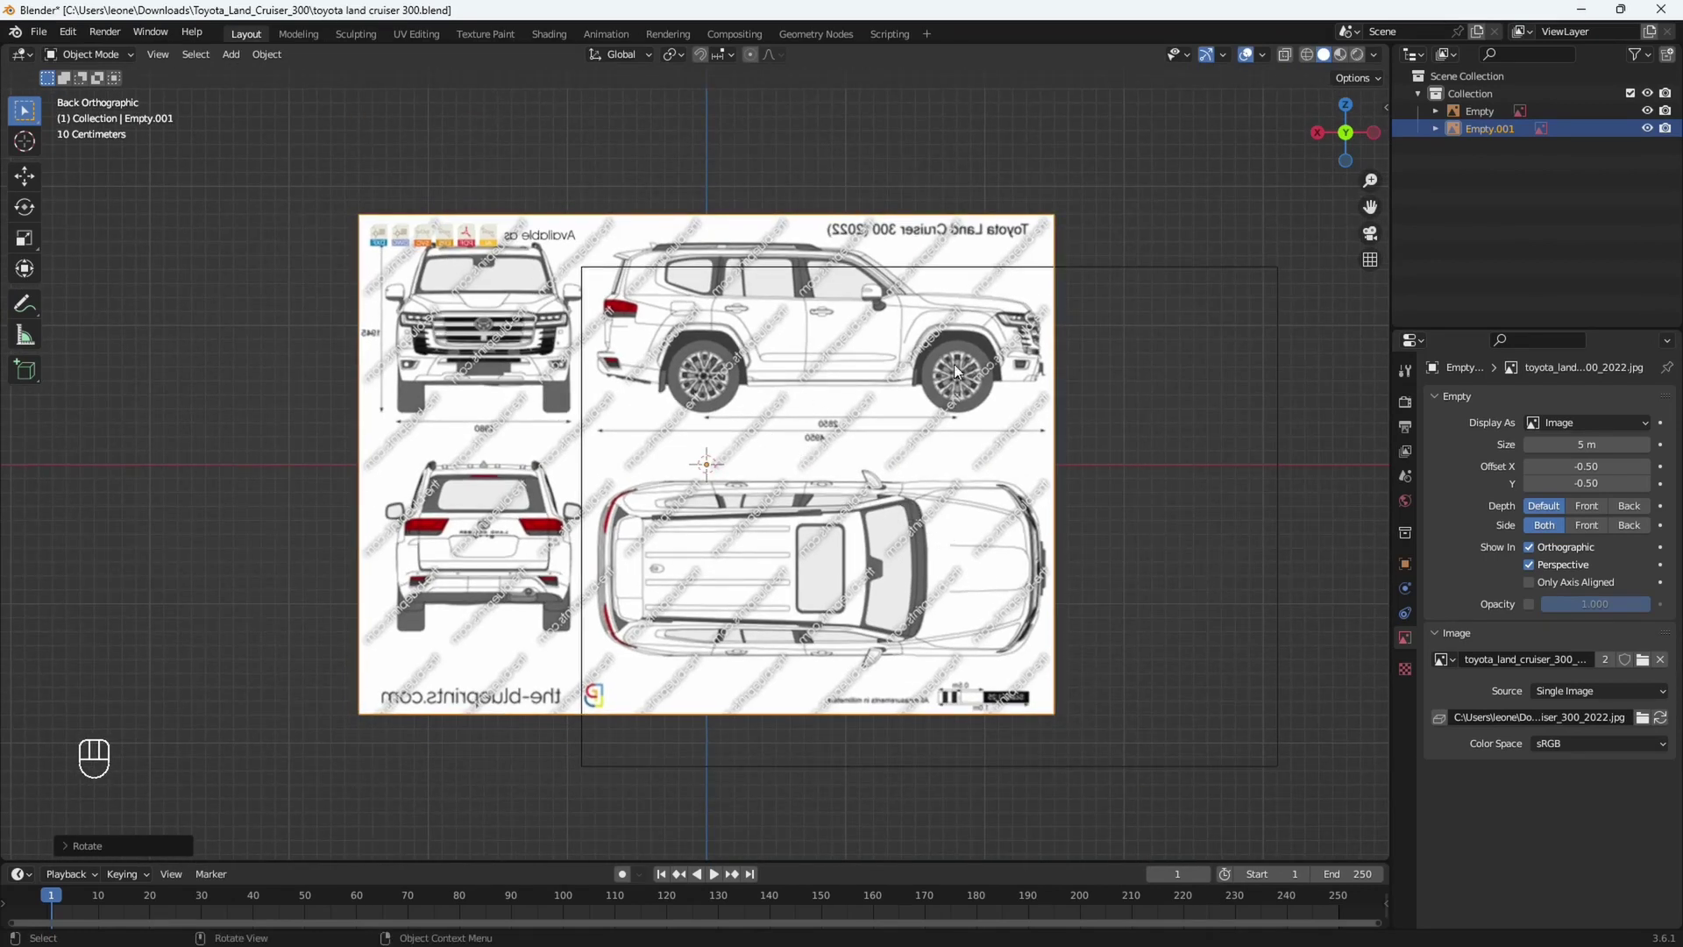
Give the second blueprint 0.5 opacity and hide it from perspective views.
left_click_drag(1535, 612, 1596, 611)
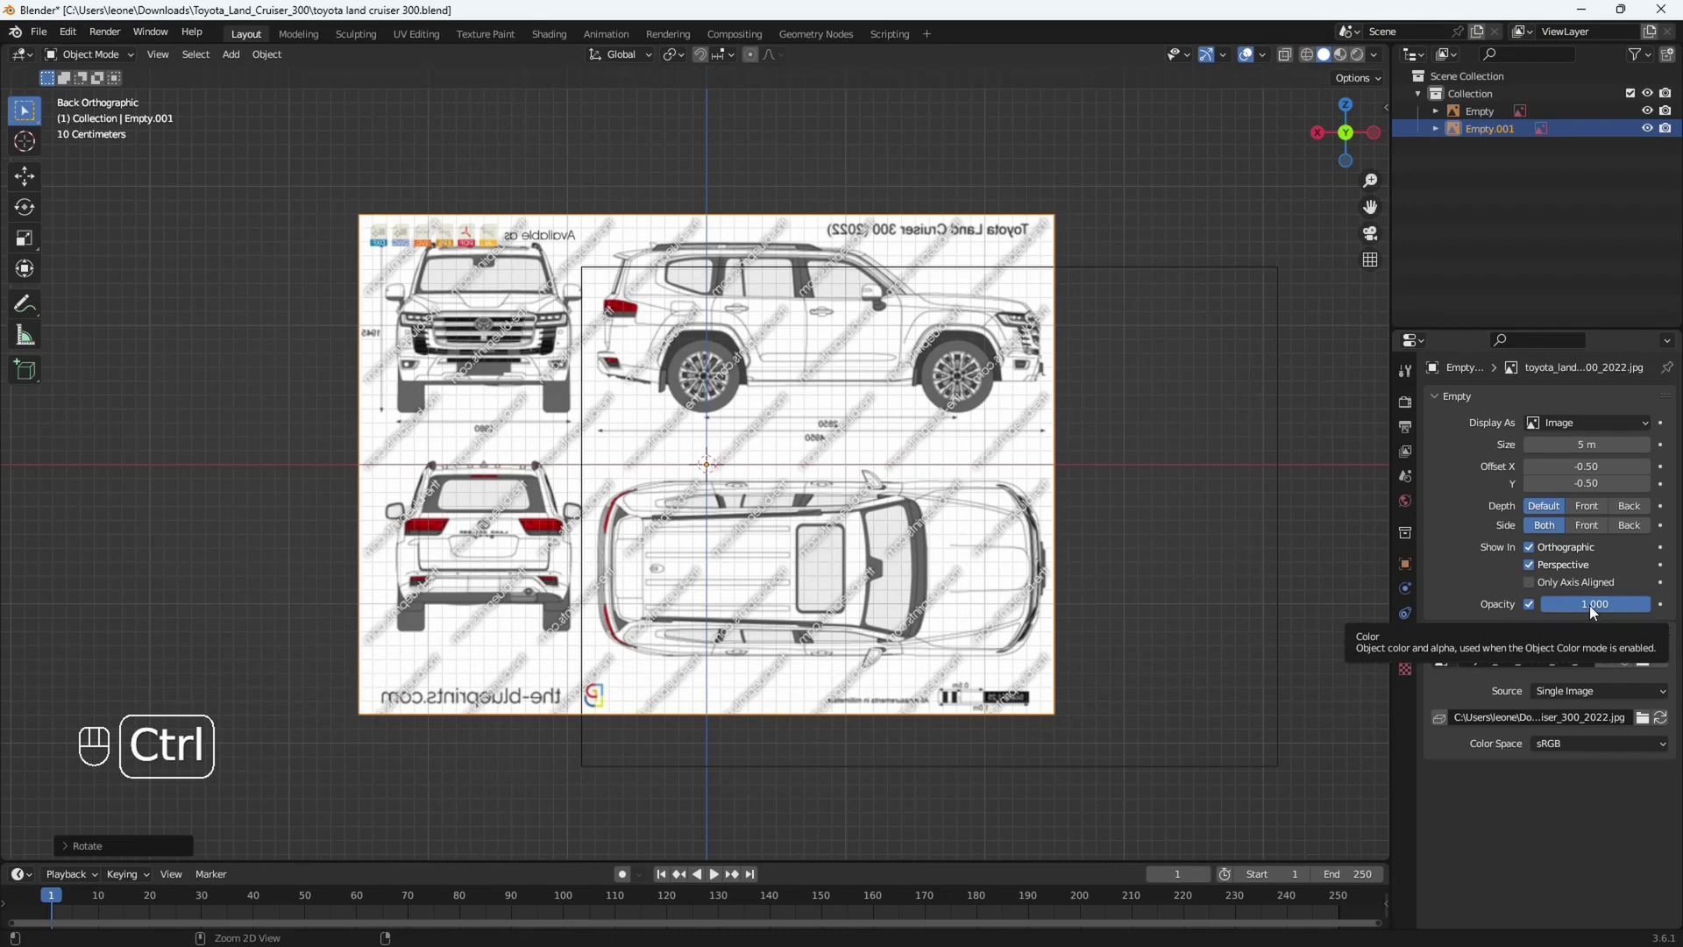
key("ctrl+v")
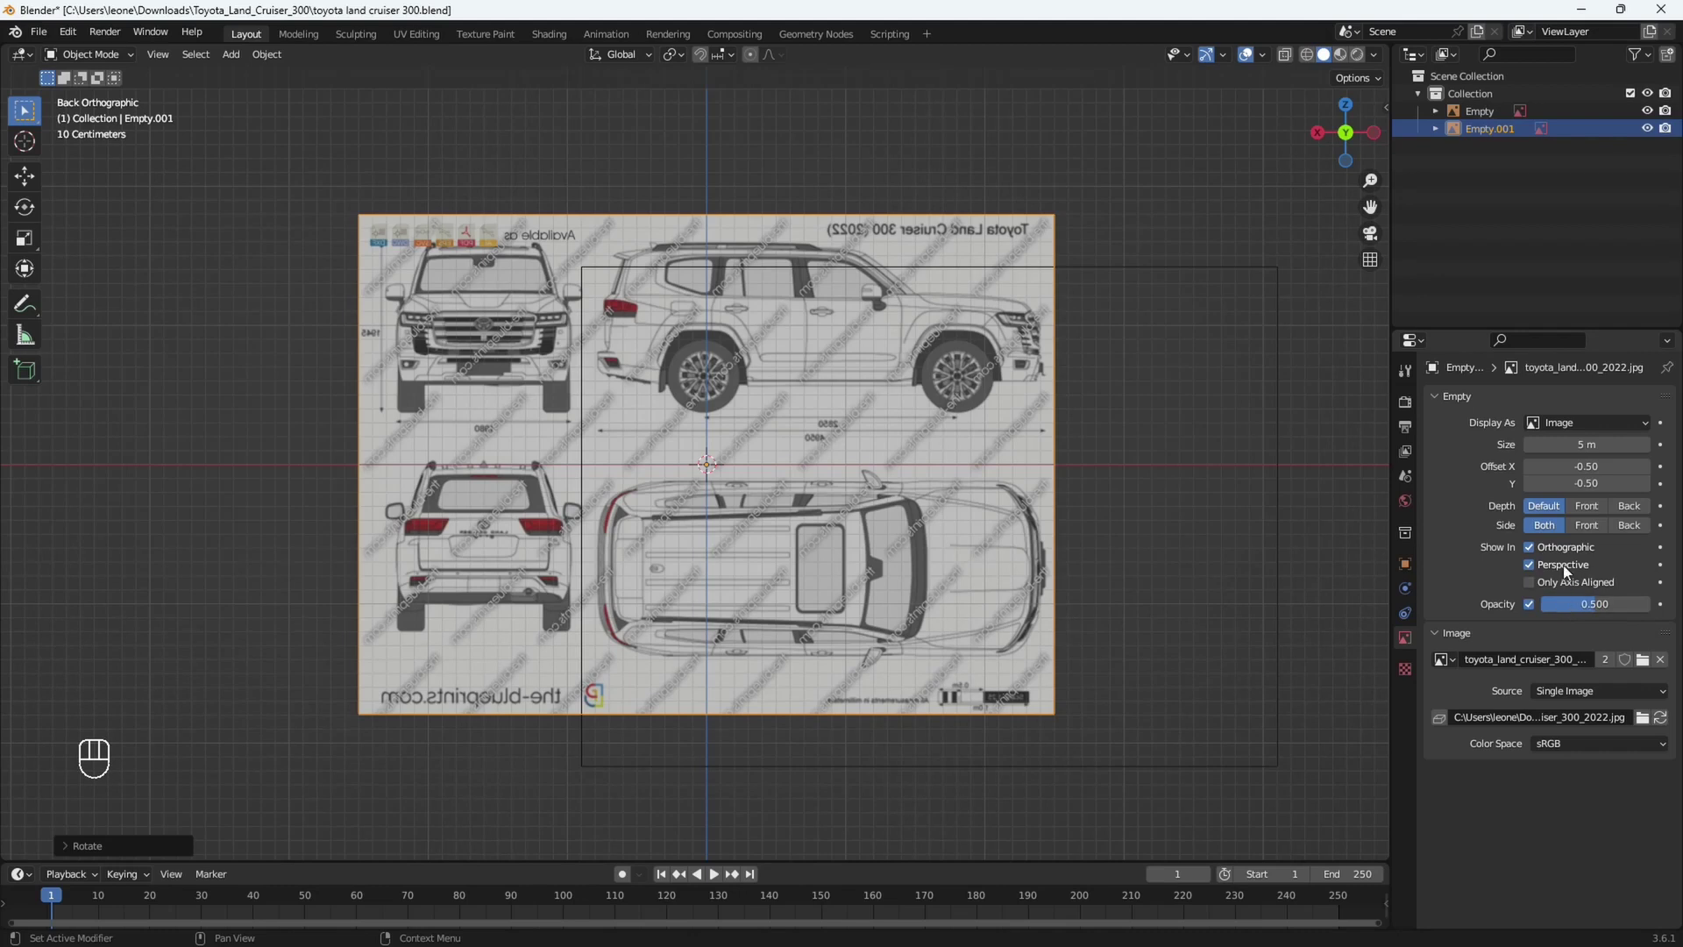
left_click_drag(1534, 572, 1067, 493)
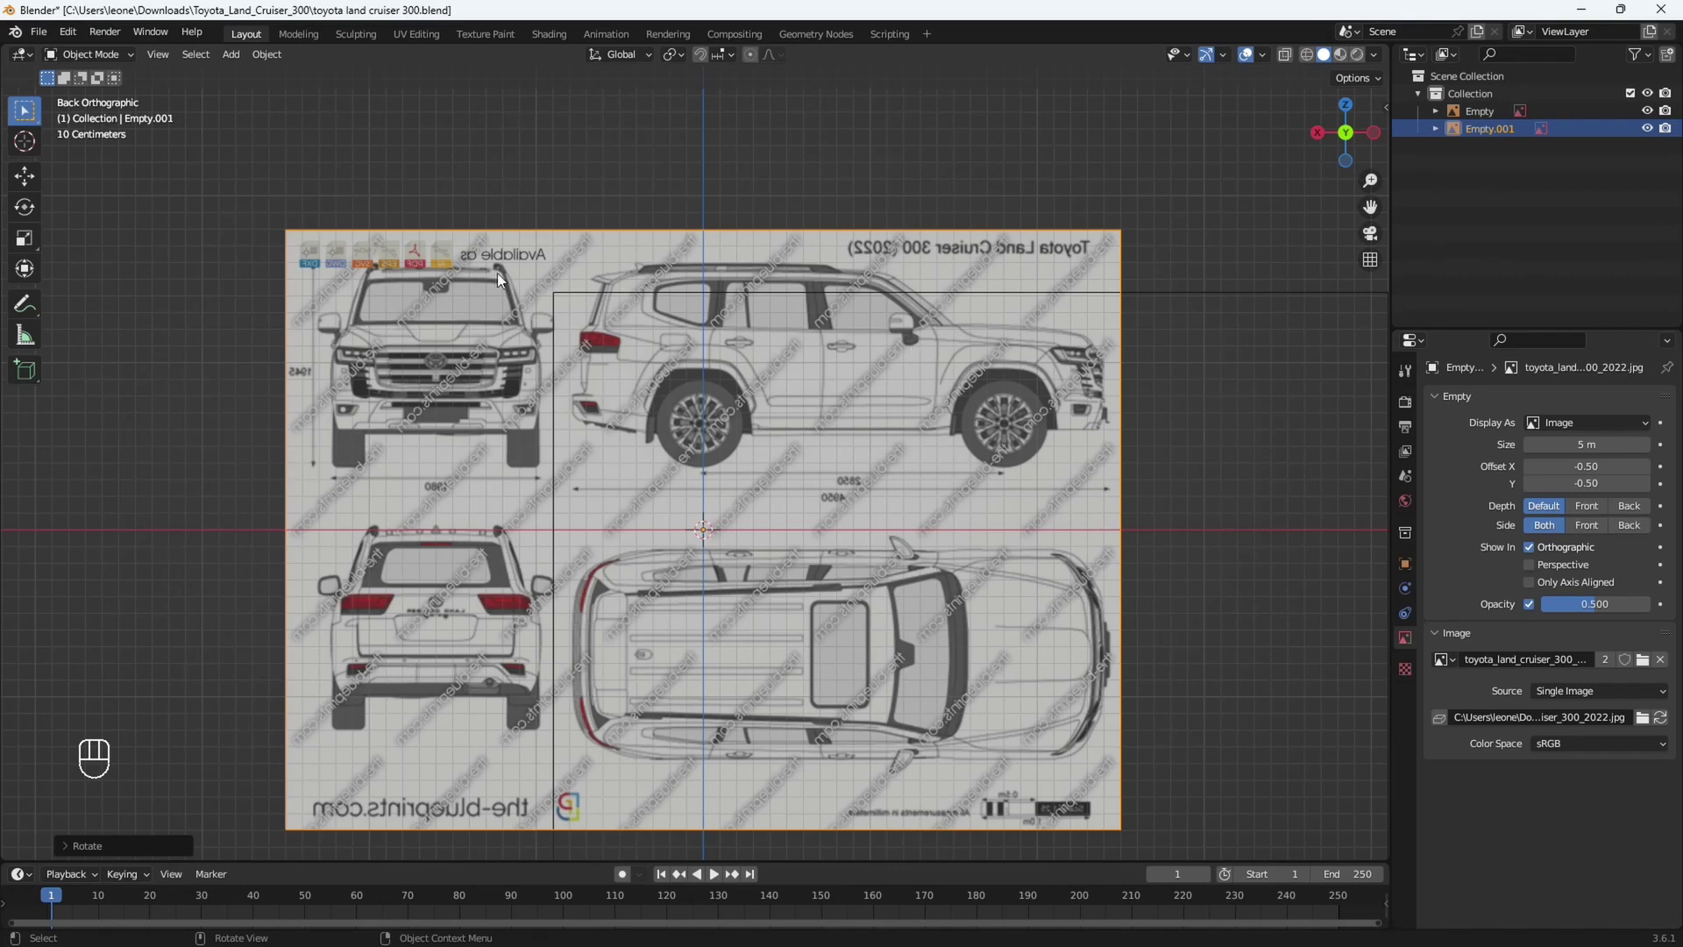
Compare the two blueprints from front and back views and select the first image.
key("KP_1")
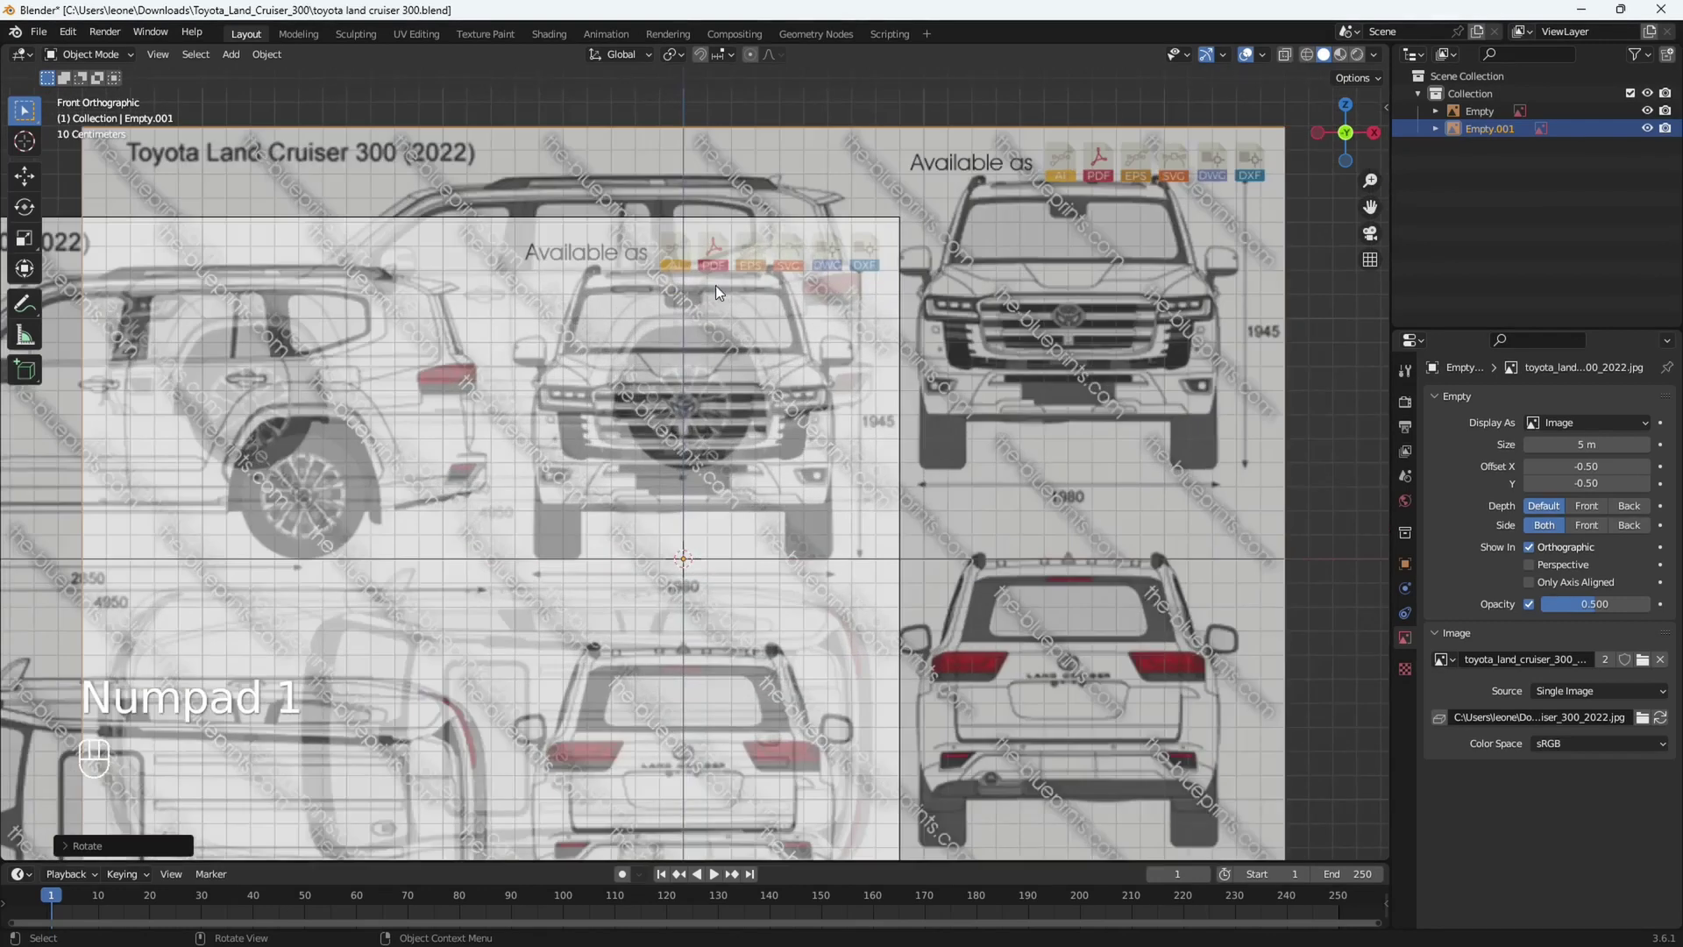
middle_click(832, 291)
middle_click(849, 326)
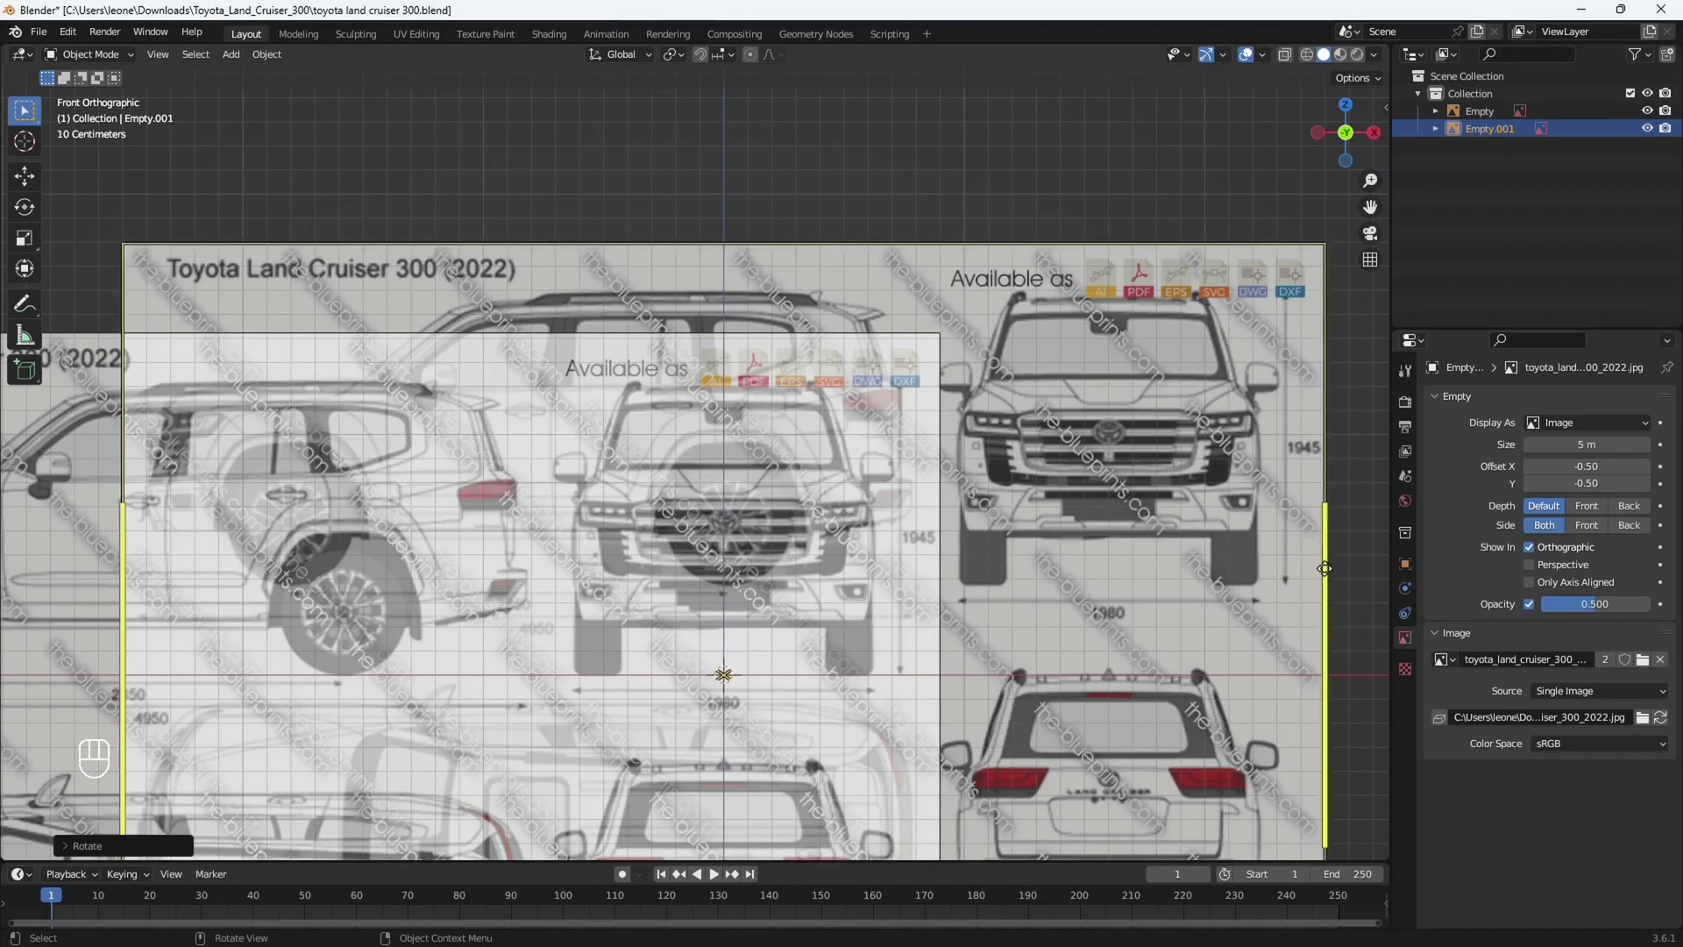
left_click_drag(999, 478, 762, 482)
left_click_drag(667, 318, 1064, 470)
key("ctrl+KP_1")
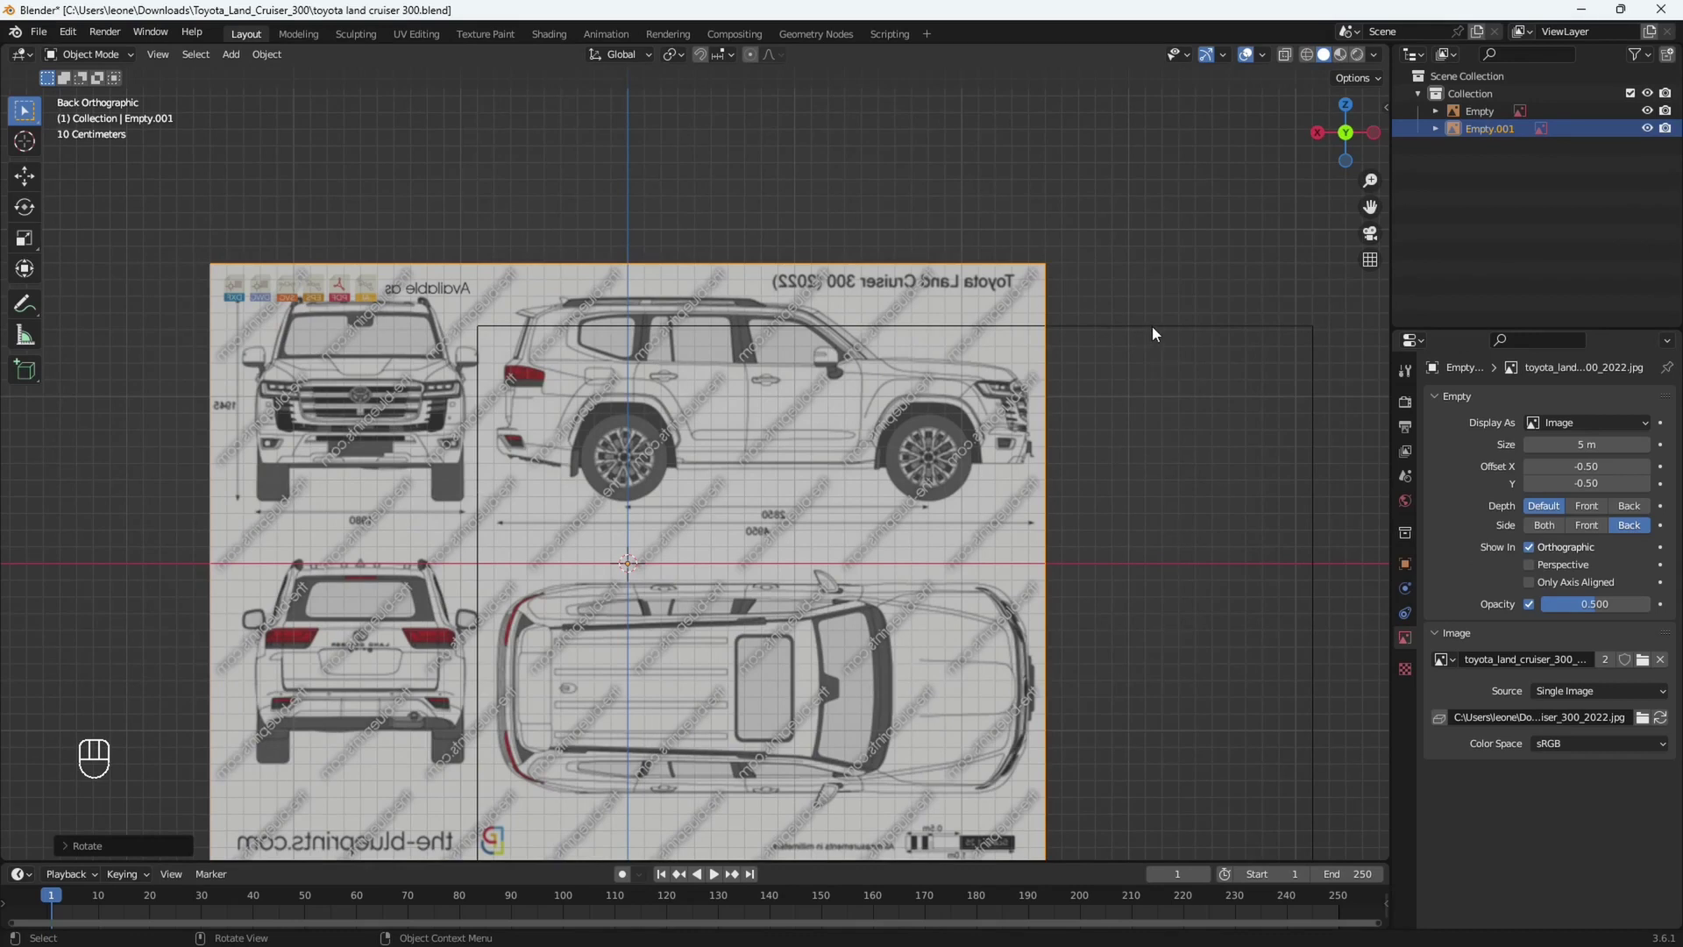
left_click(1153, 331)
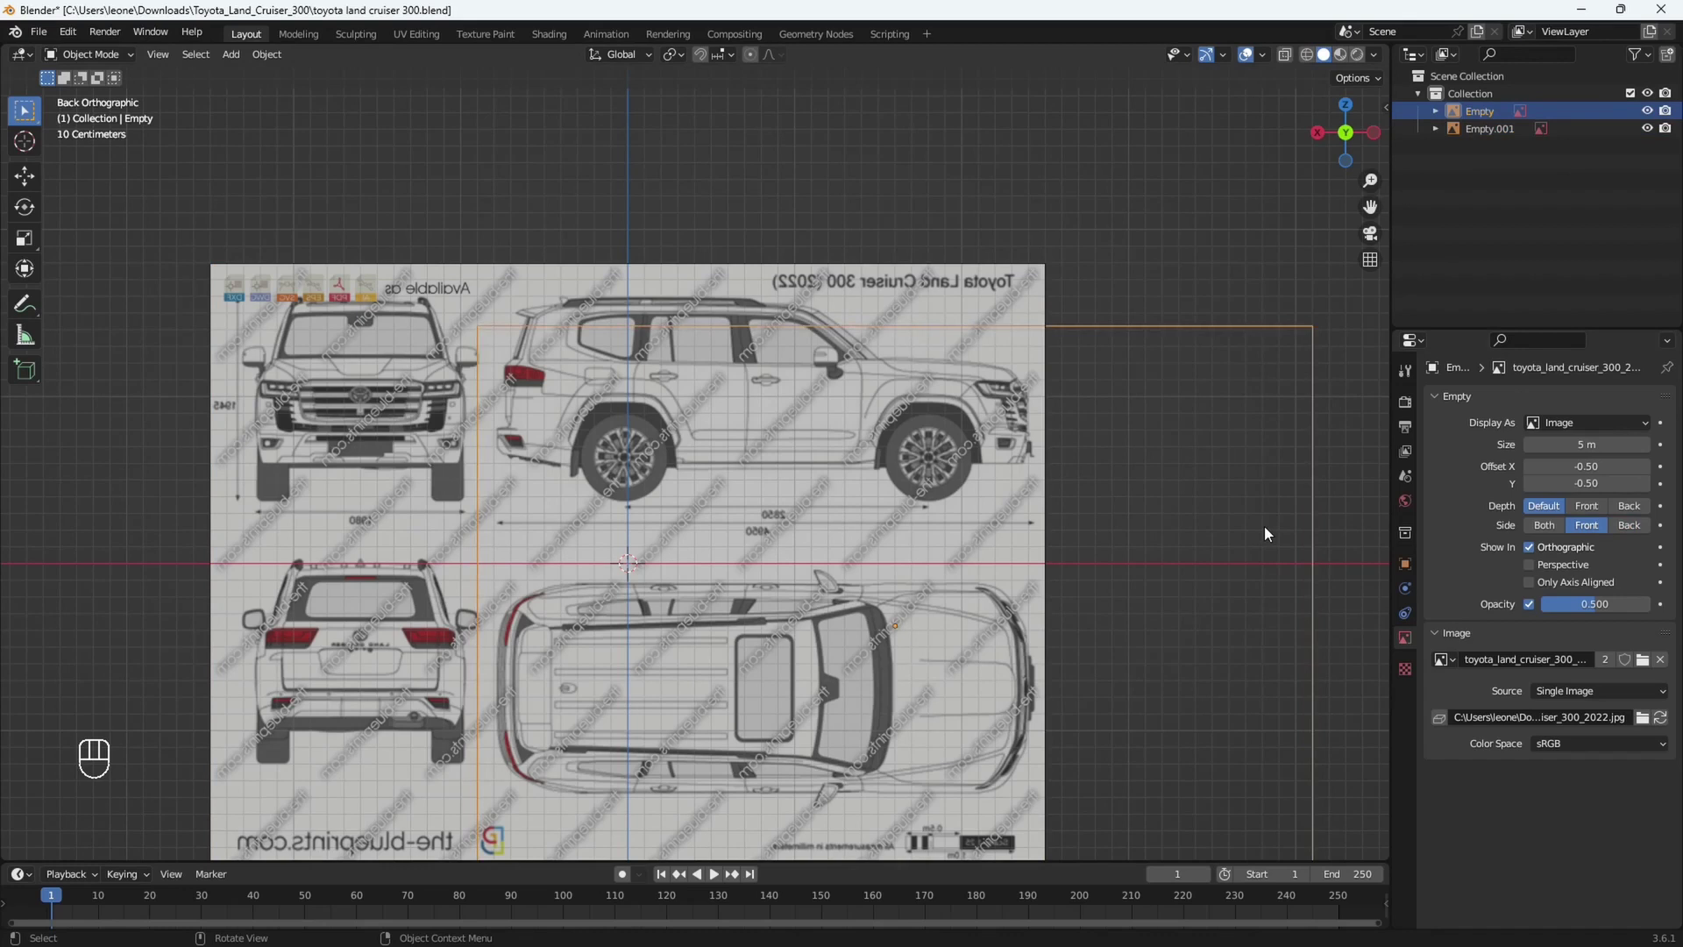
Verify the first shows only from the front, then select the second image in the back view.
key("KP_1")
left_click_drag(759, 523, 932, 442)
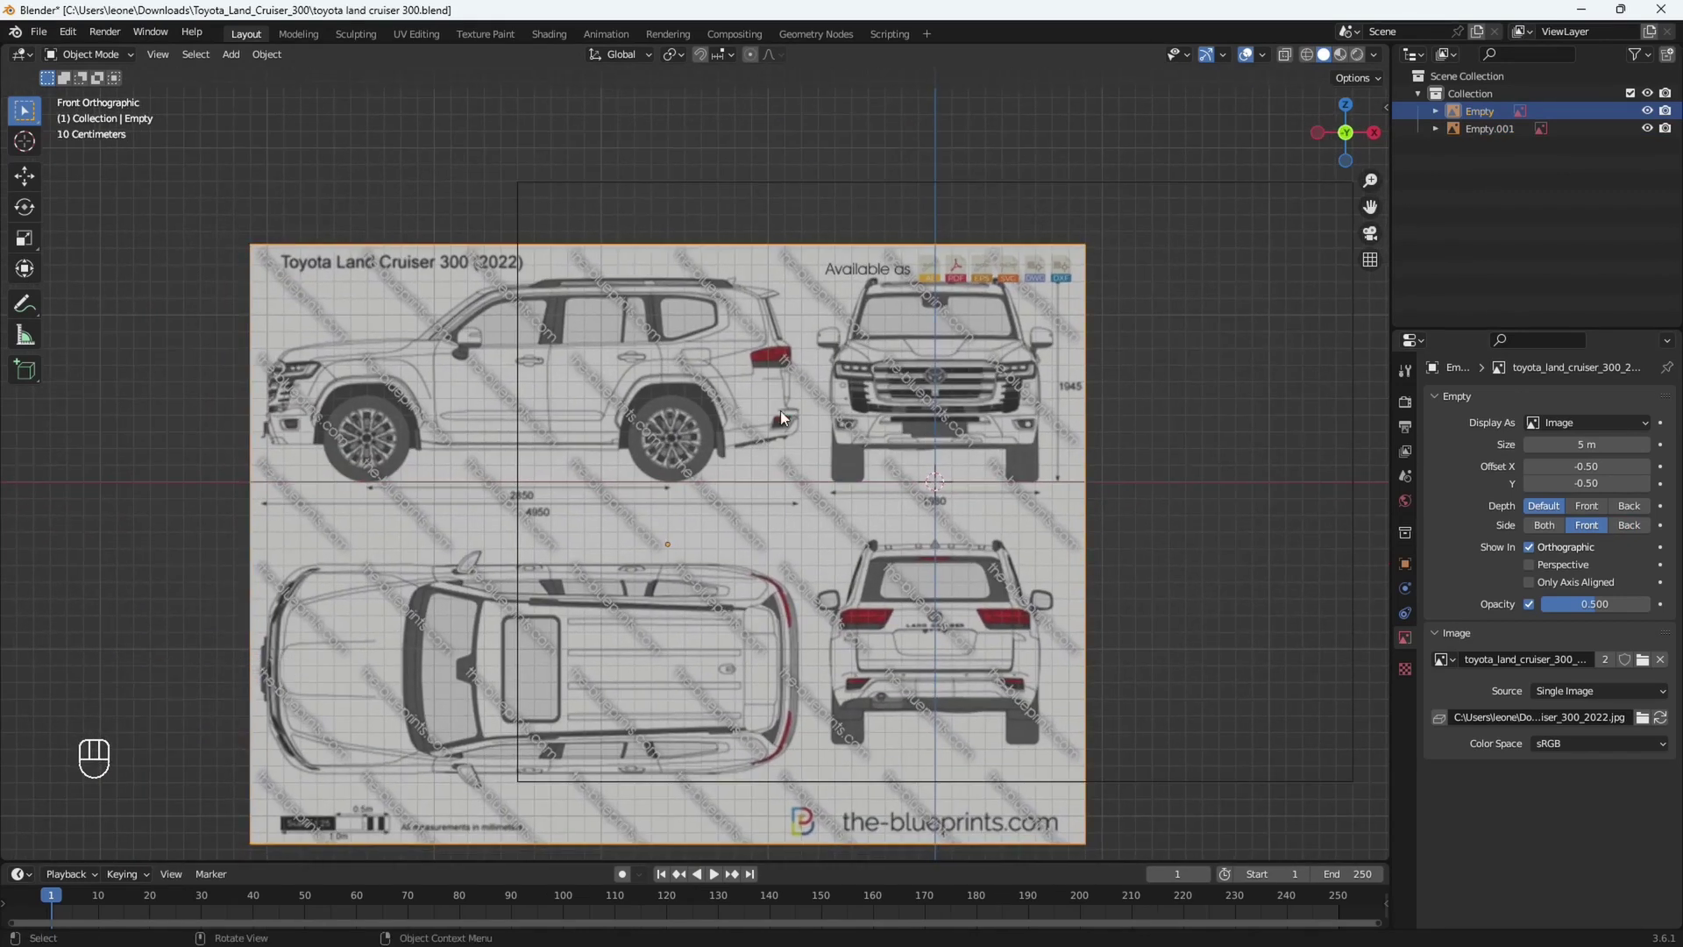
left_click(825, 447)
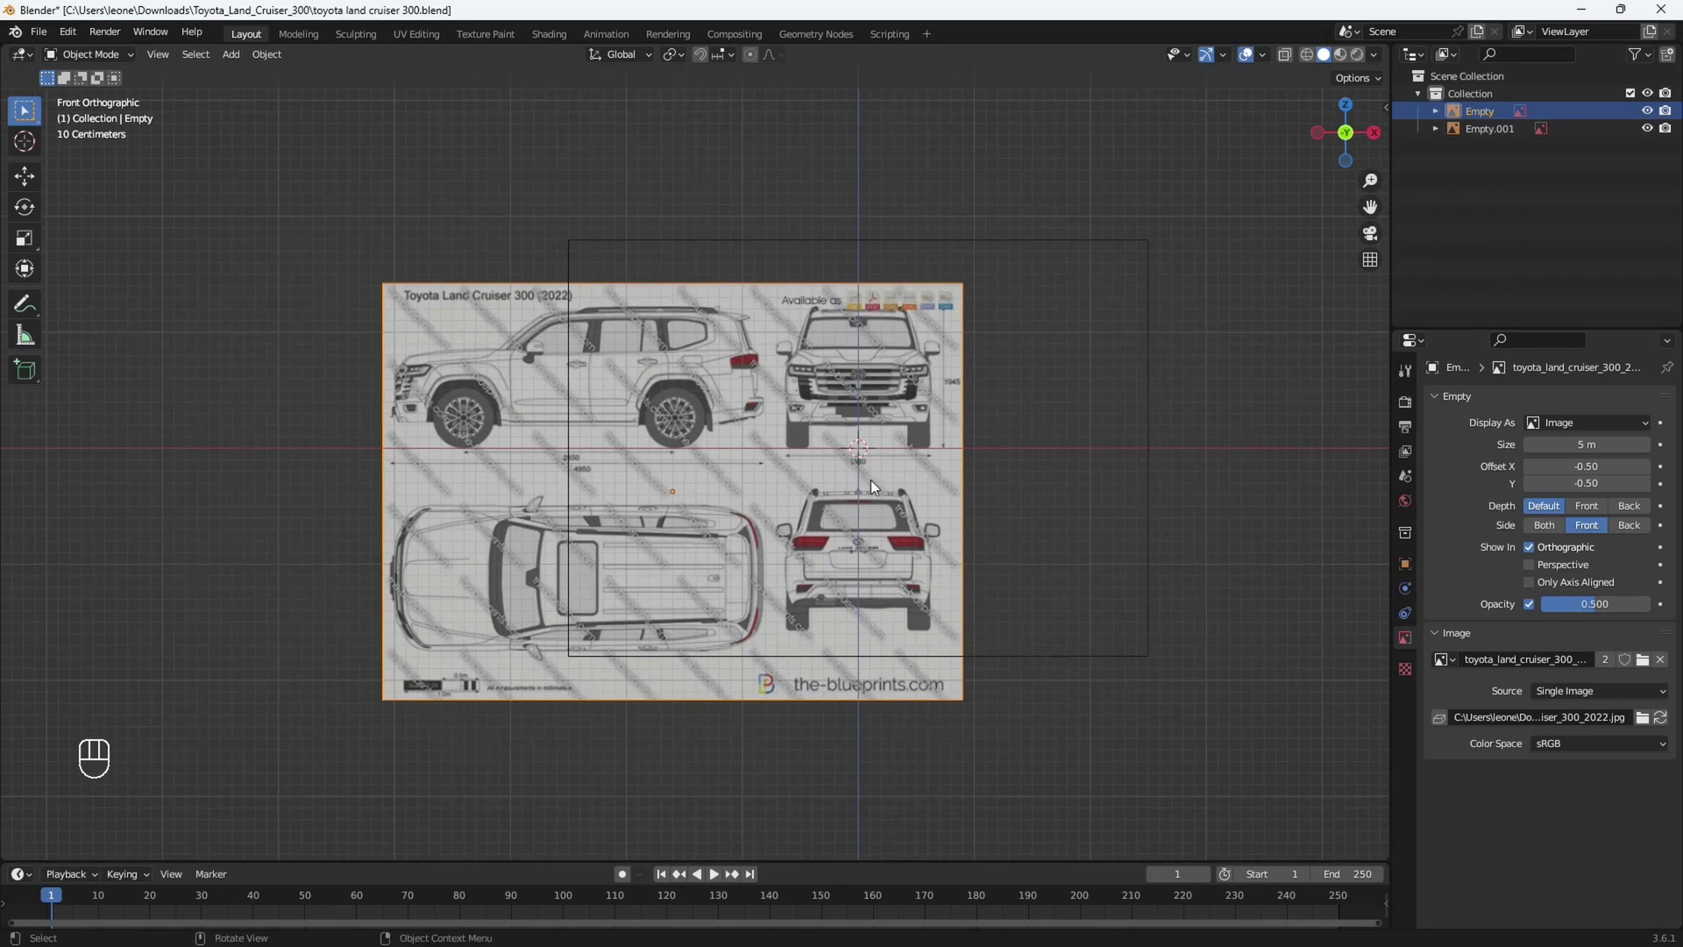
key("ctrl+KP_1")
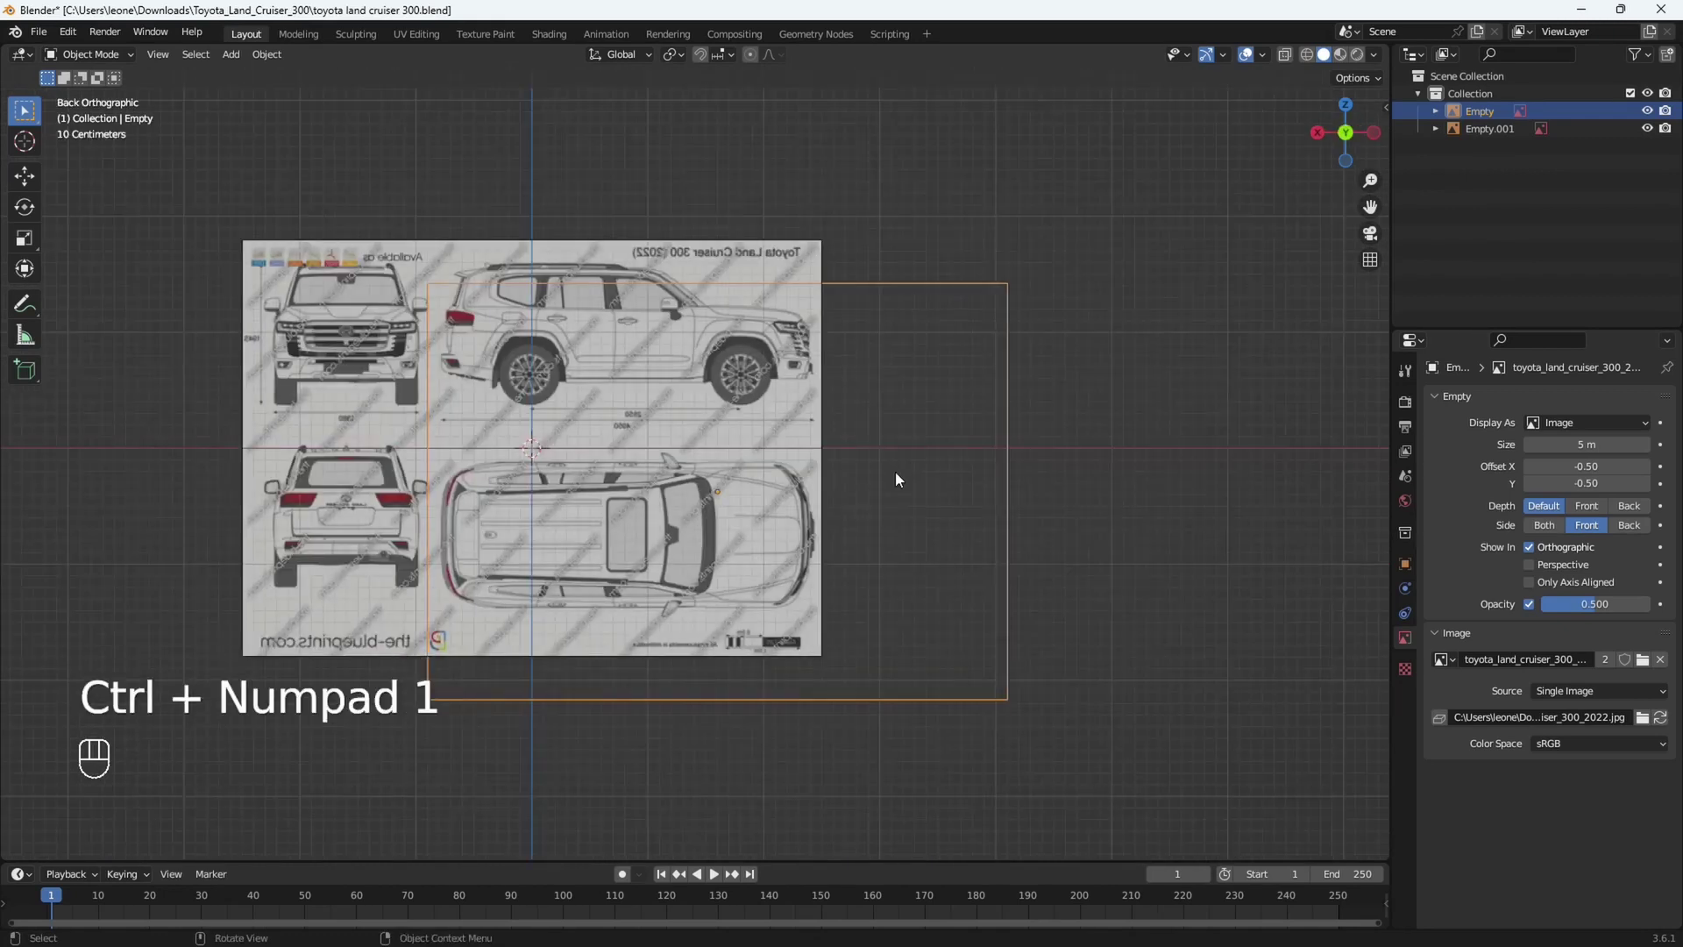
left_click_drag(899, 480, 980, 501)
left_click(415, 280)
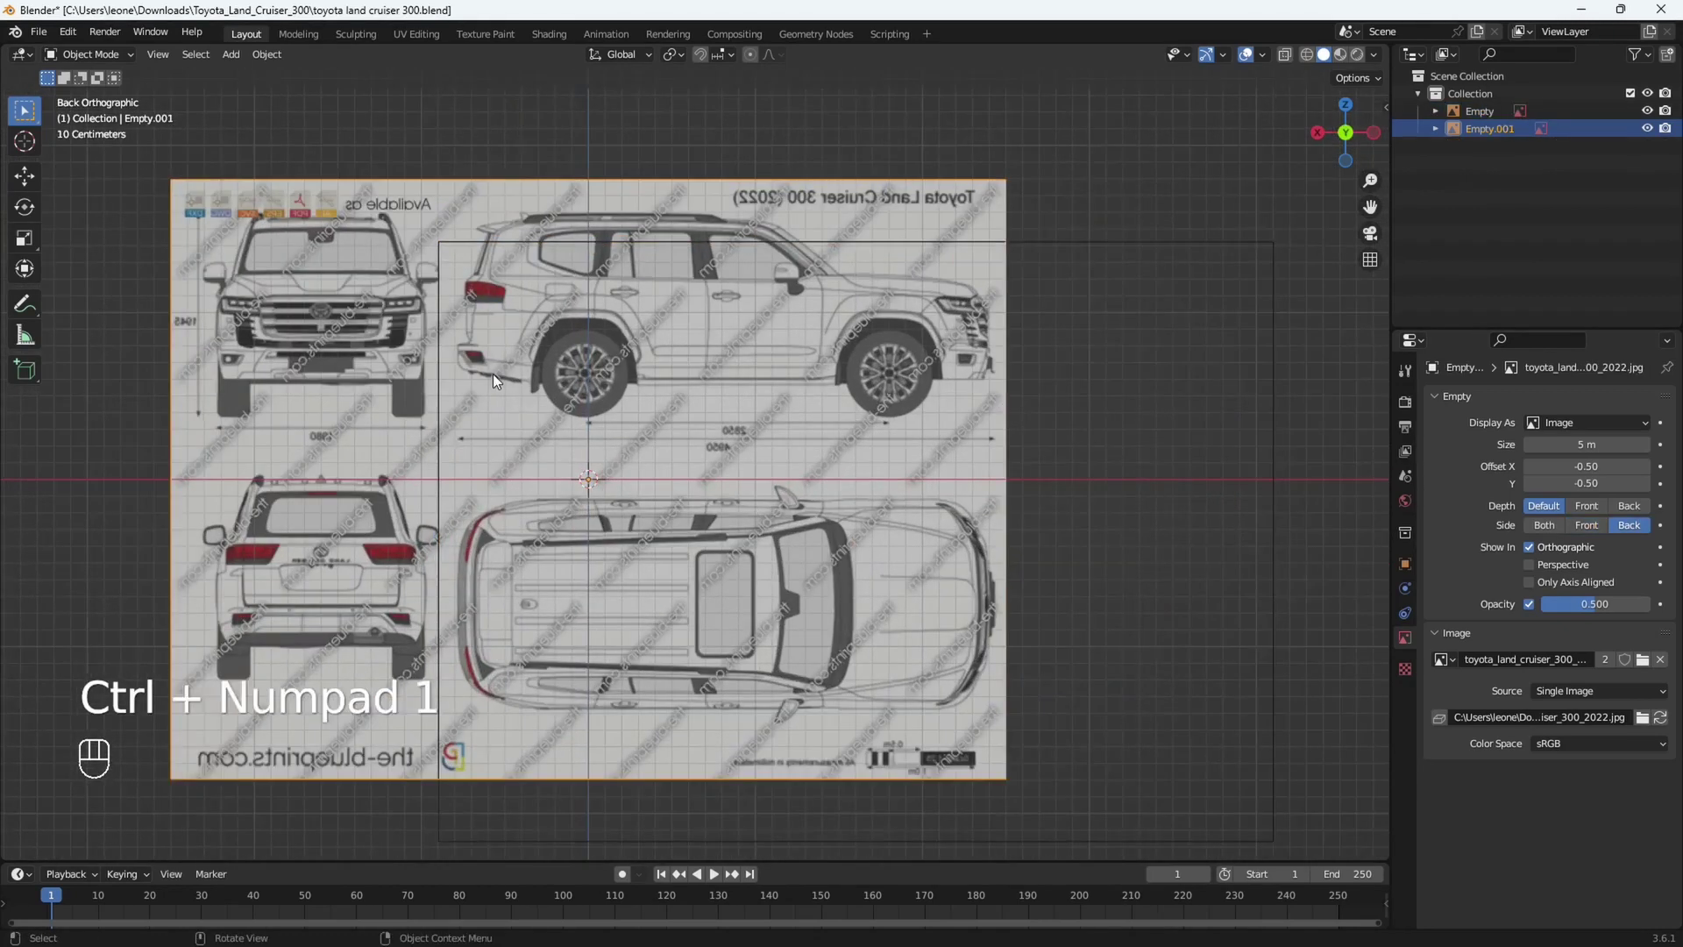
Move the second blueprint so the car's rear view sits on the origin above the ground line.
left_click_drag(528, 422, 616, 438)
key("g")
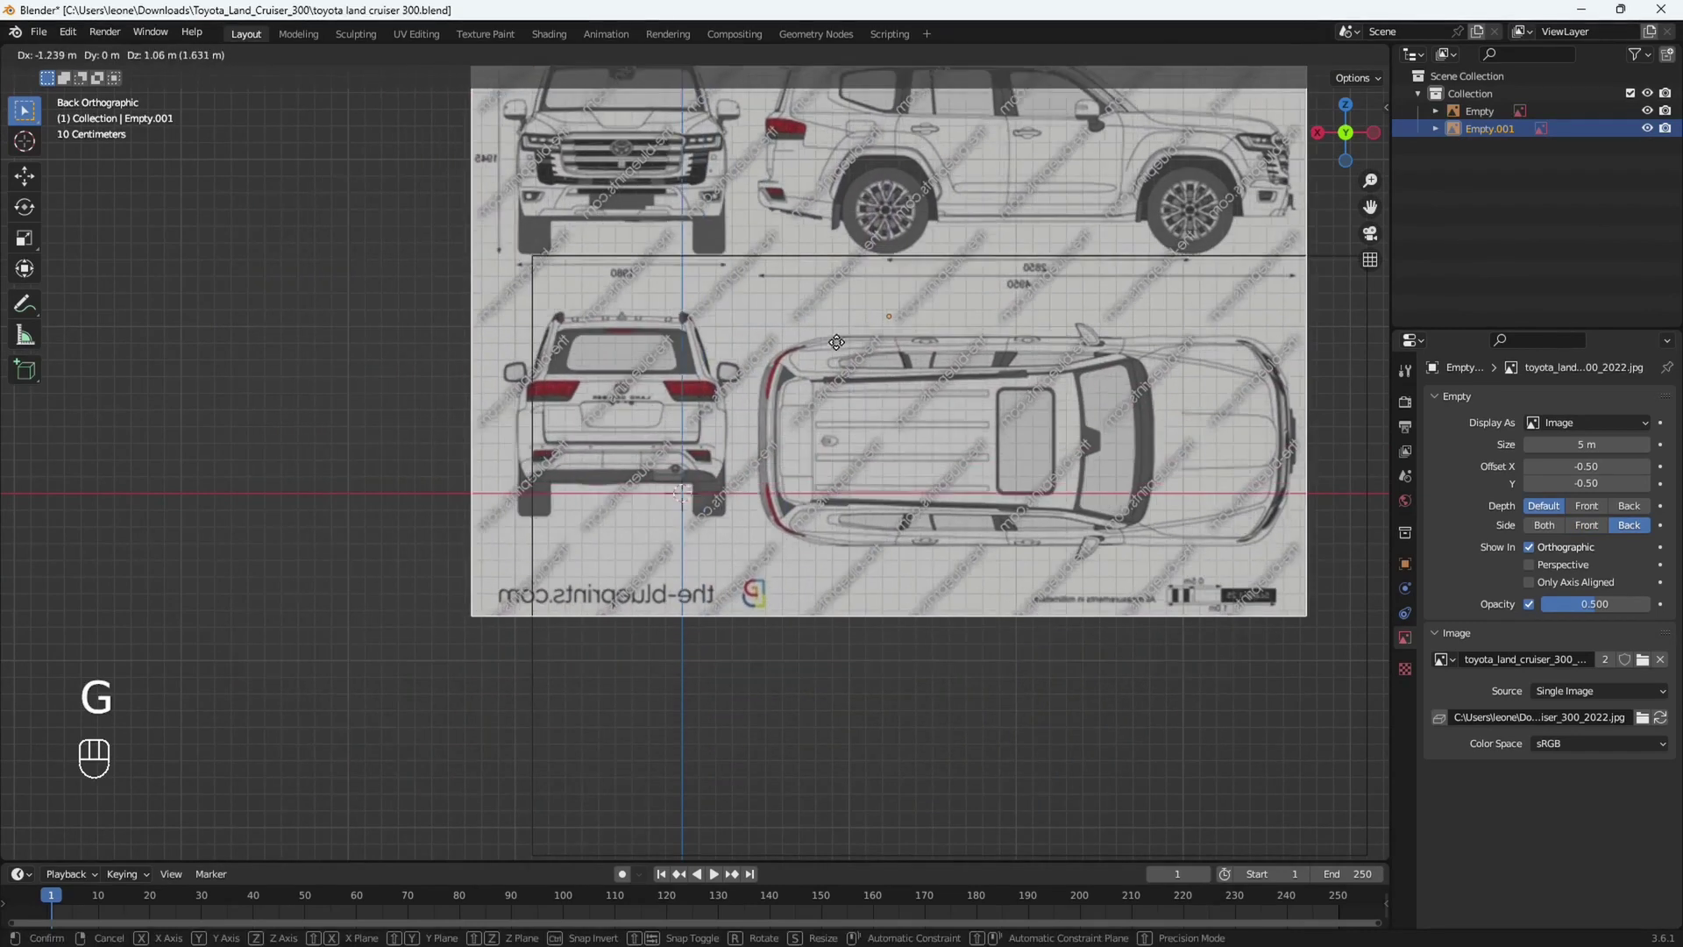
left_click_drag(886, 321, 886, 406)
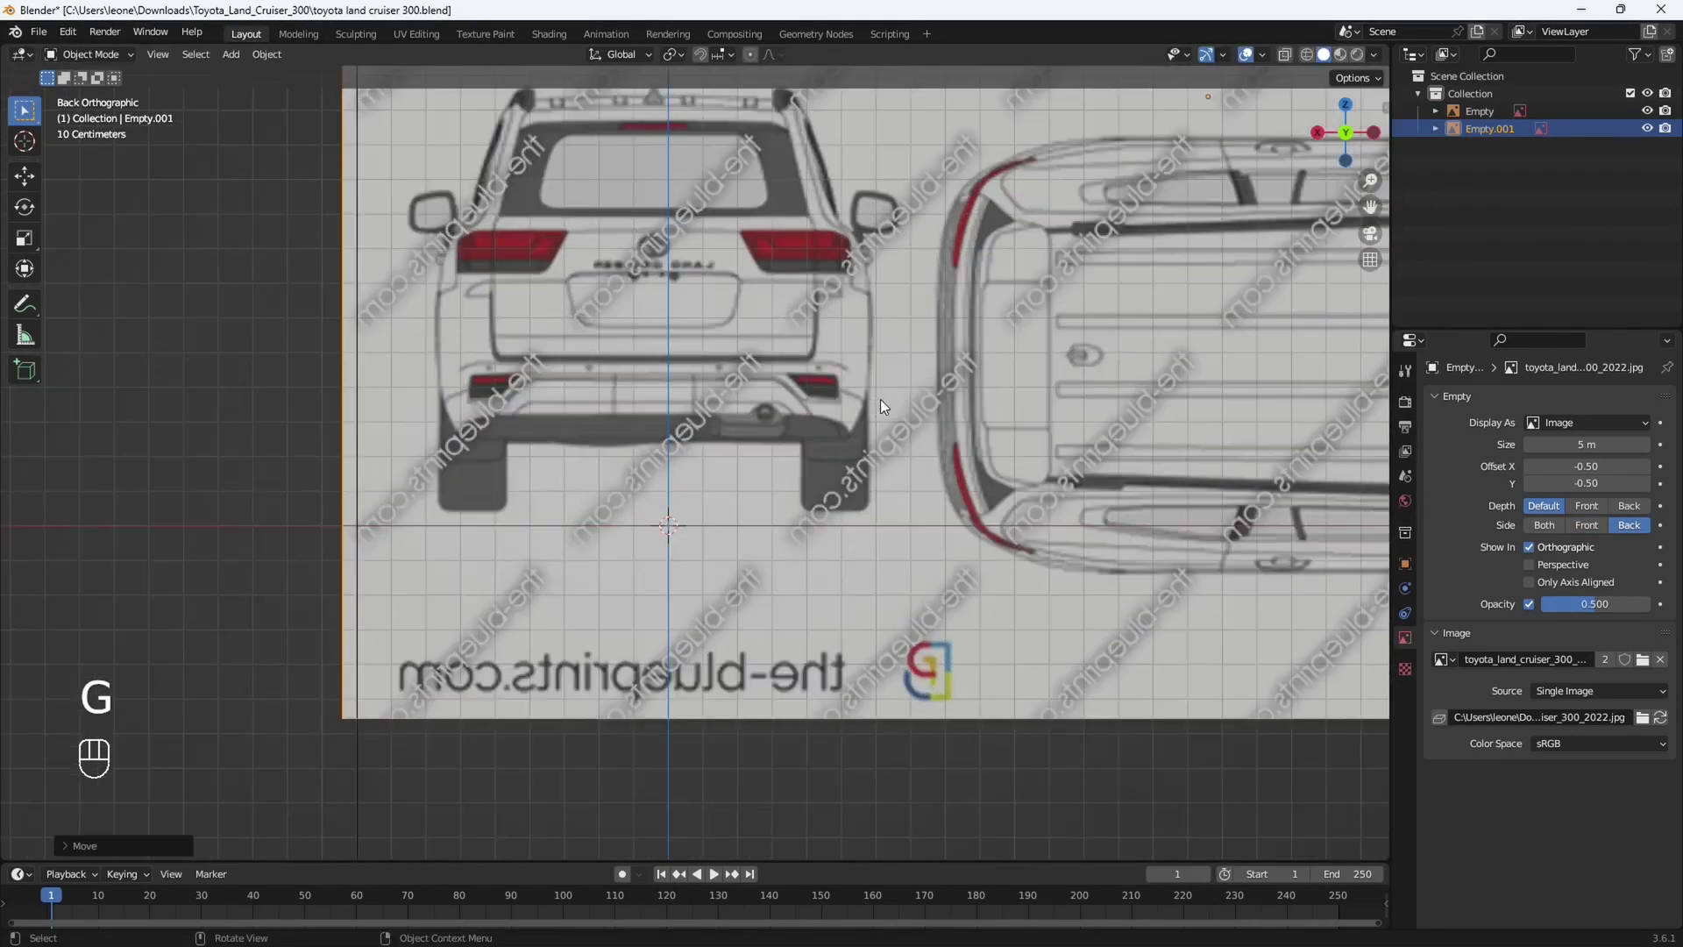
left_click(888, 474)
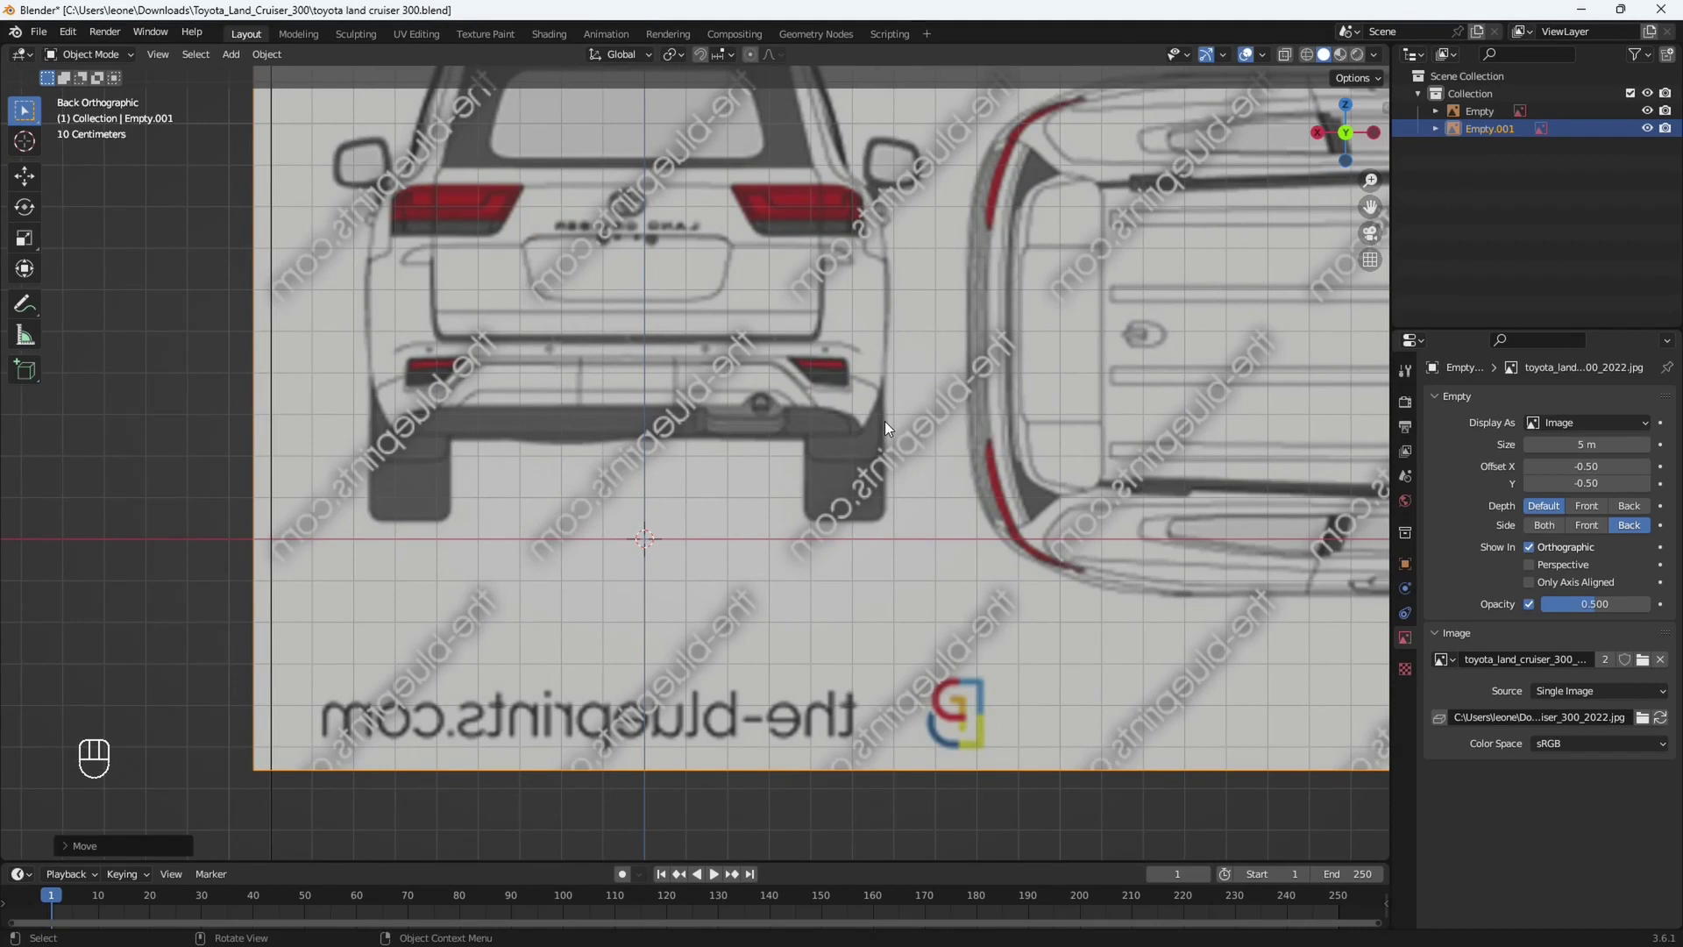
key("g")
key("z")
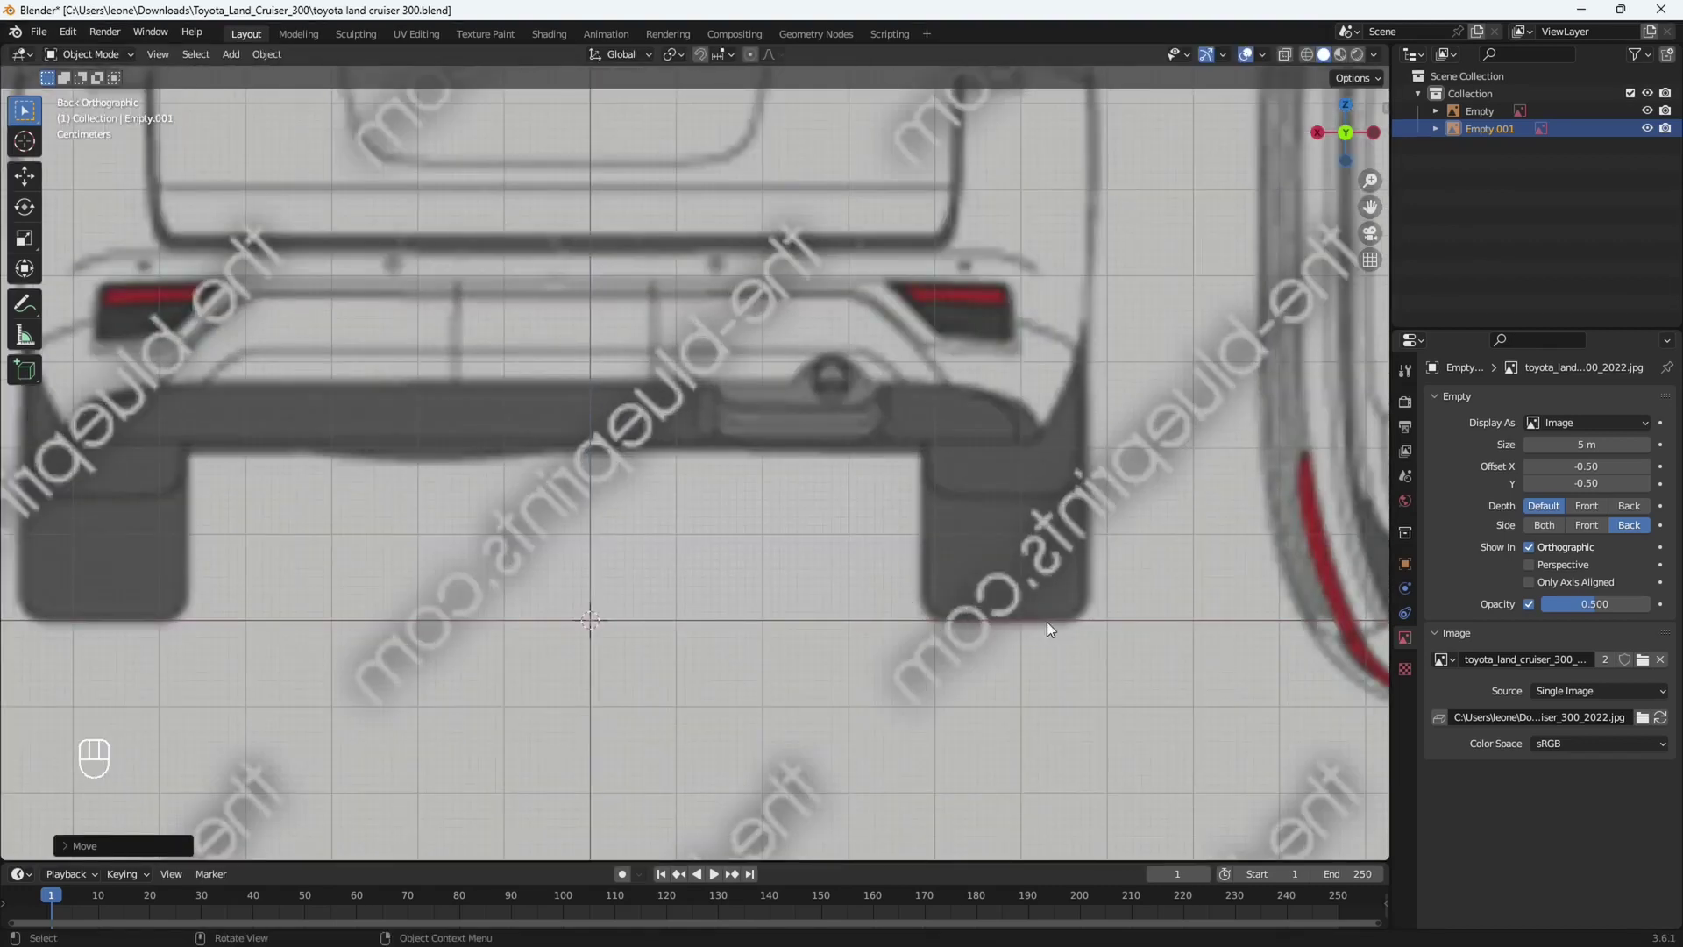
middle_click(751, 553)
left_click_drag(779, 454, 833, 580)
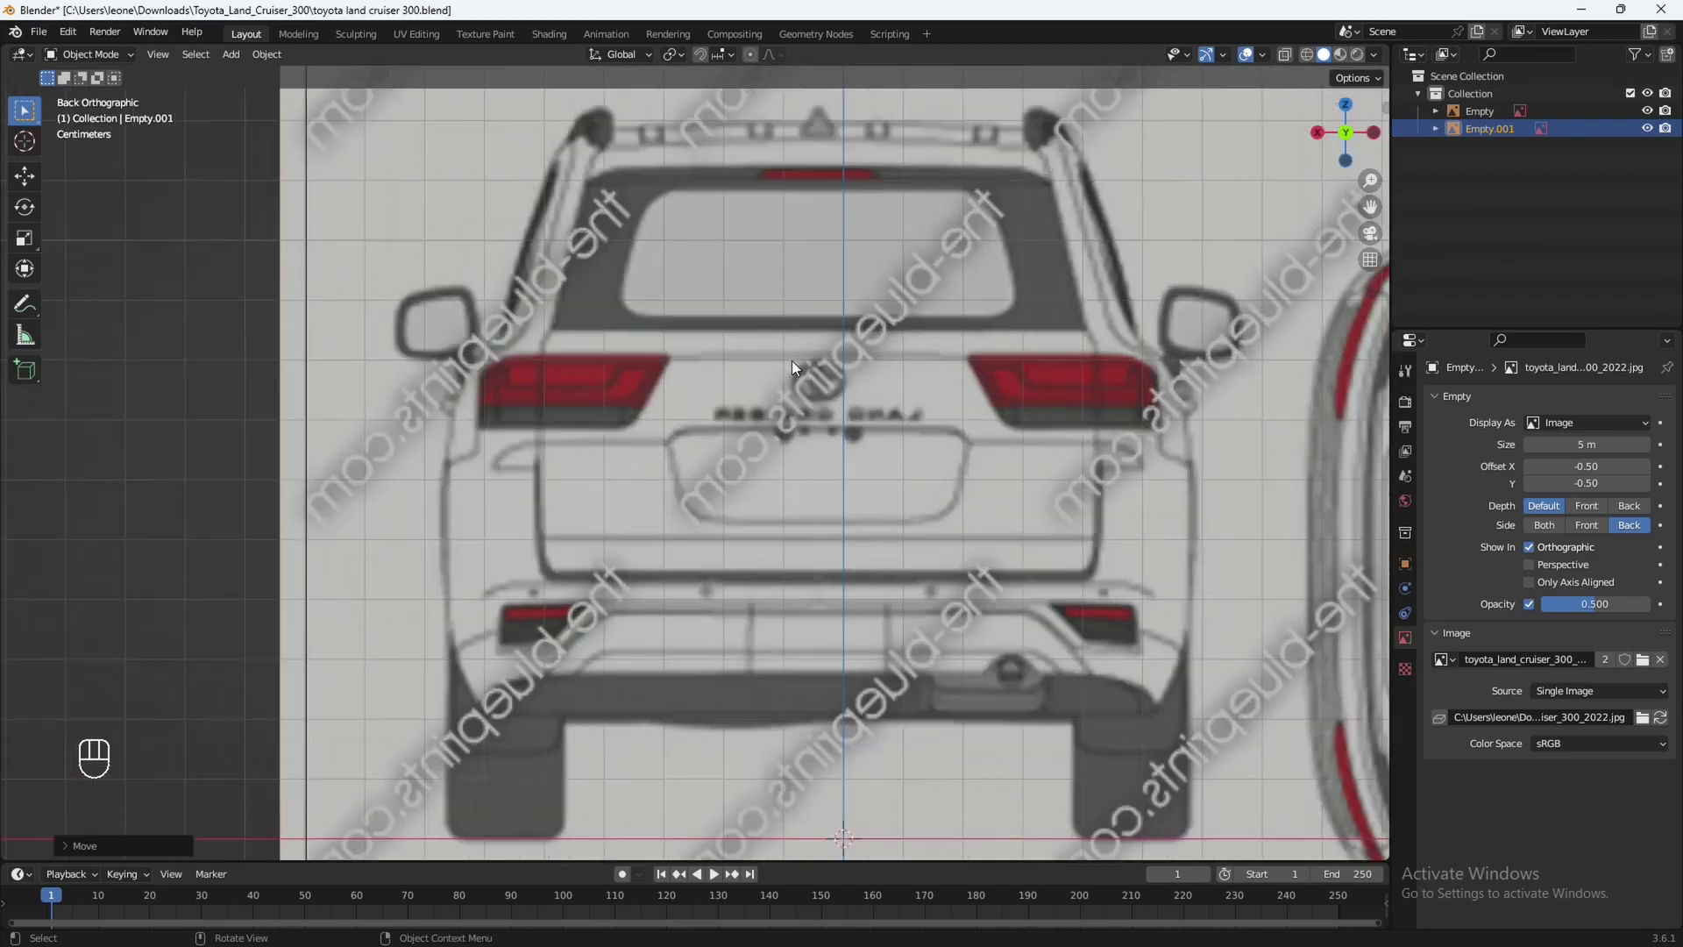
left_click_drag(886, 323, 873, 538)
left_click_drag(881, 438, 894, 494)
left_click_drag(935, 466, 893, 528)
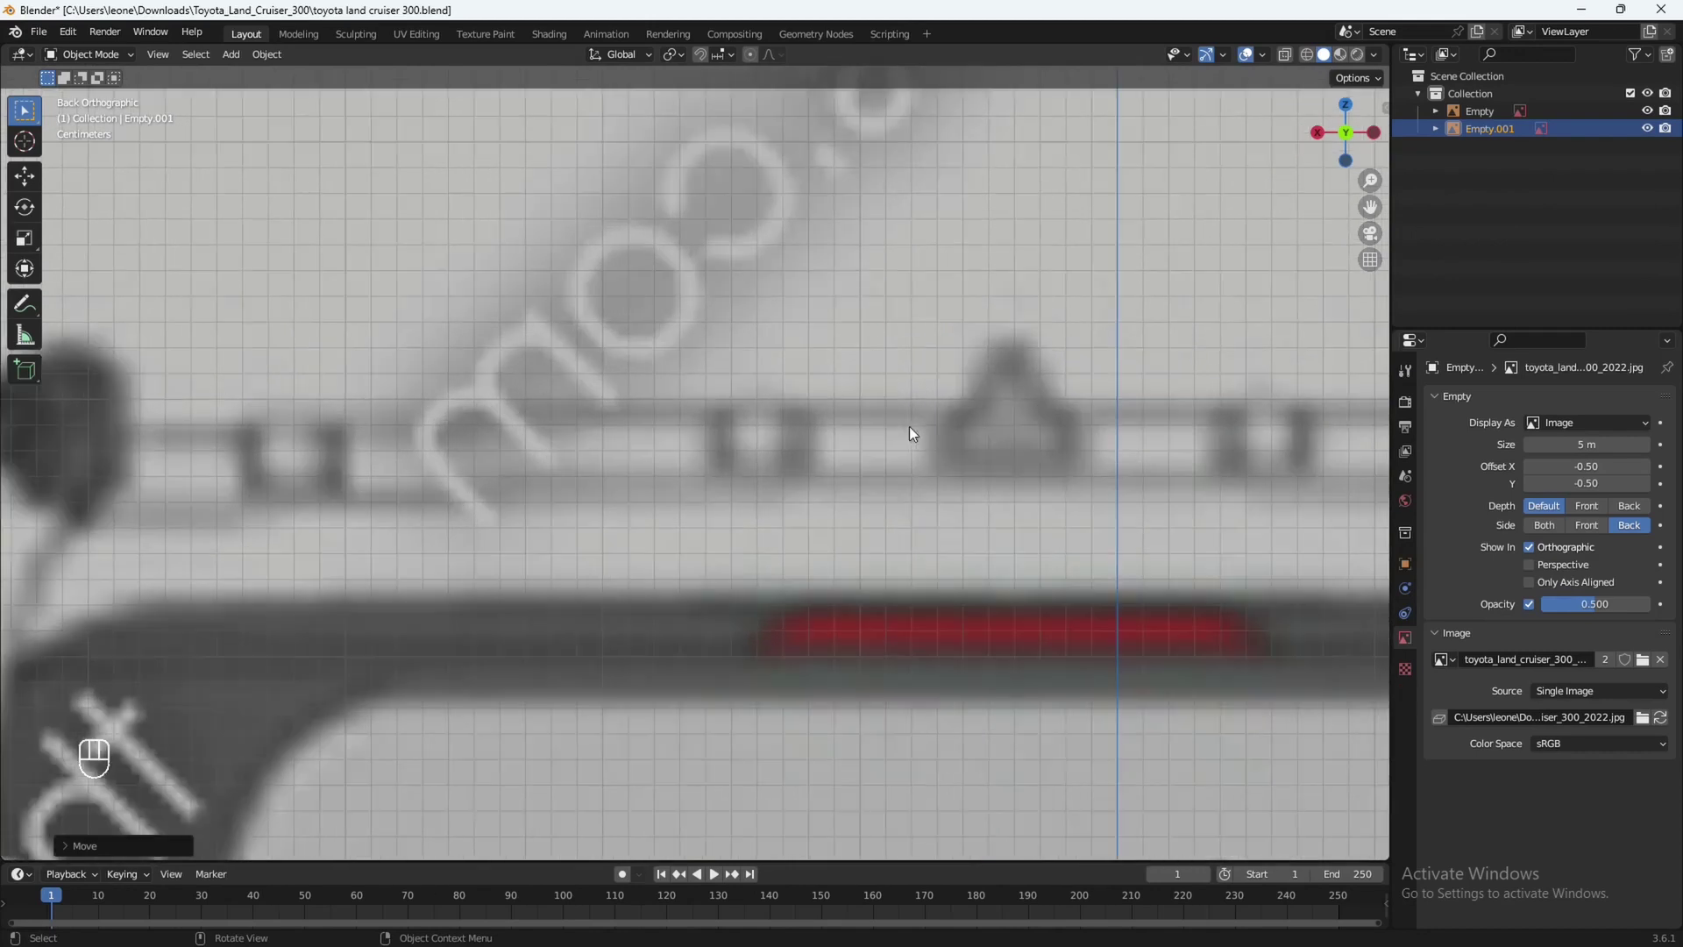
left_click_drag(982, 471, 833, 527)
left_click_drag(903, 520, 846, 497)
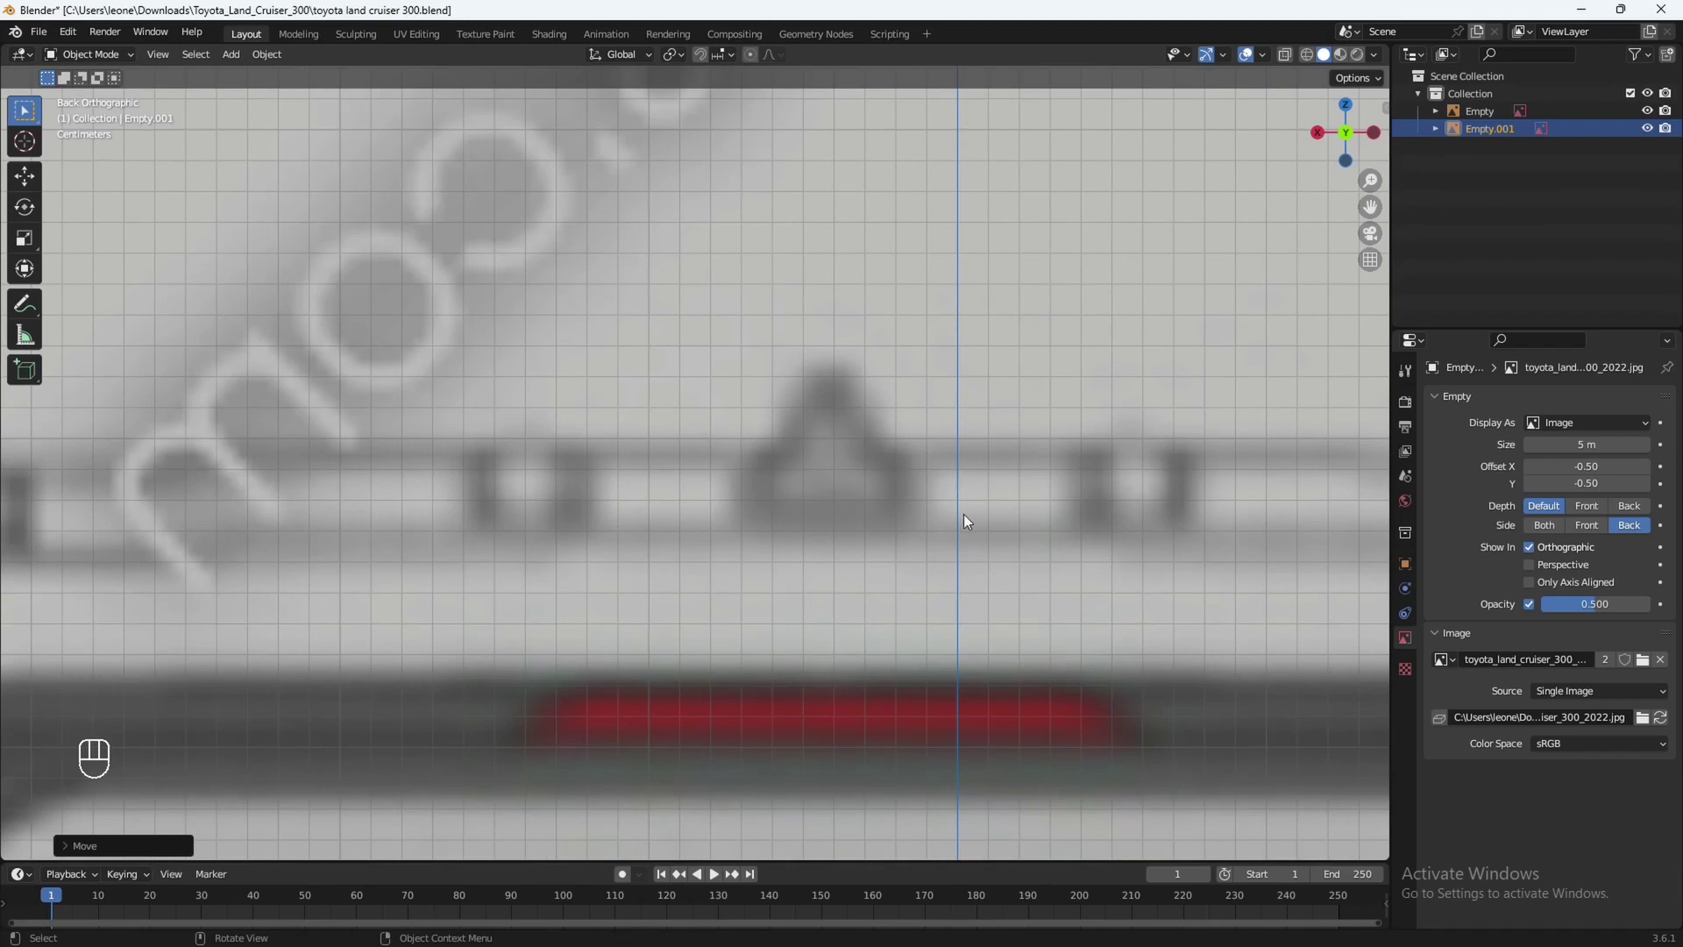
Slide it along X until the roof centre marker lies on the vertical axis.
key("g")
key("x")
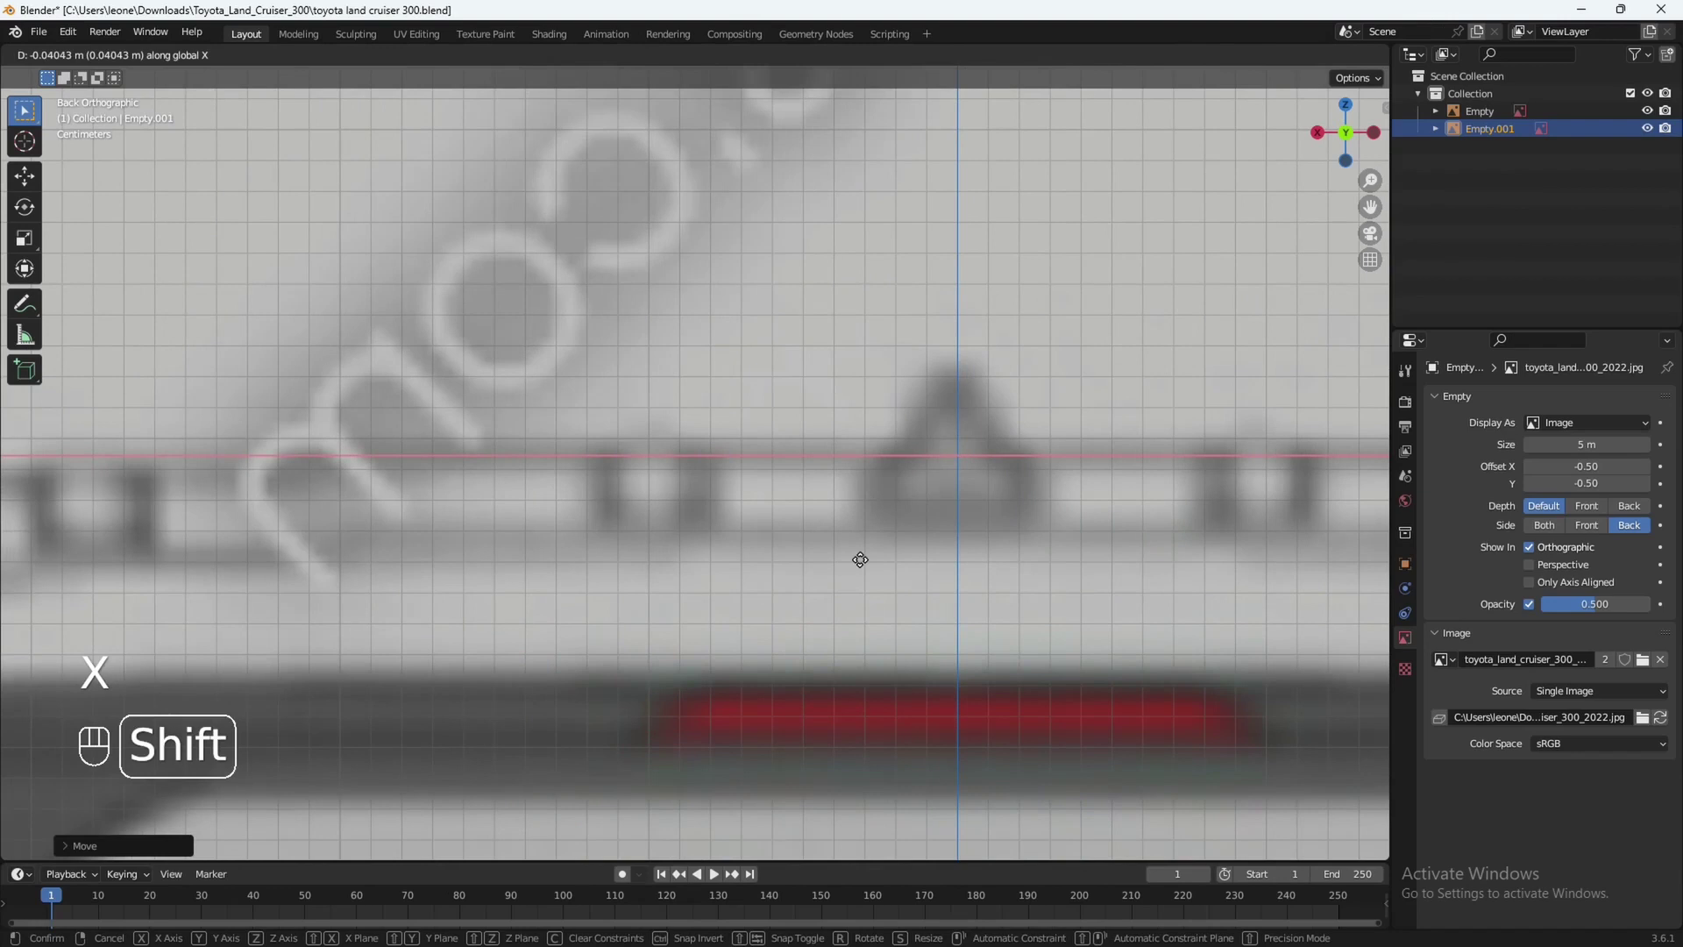
left_click_drag(970, 611, 801, 587)
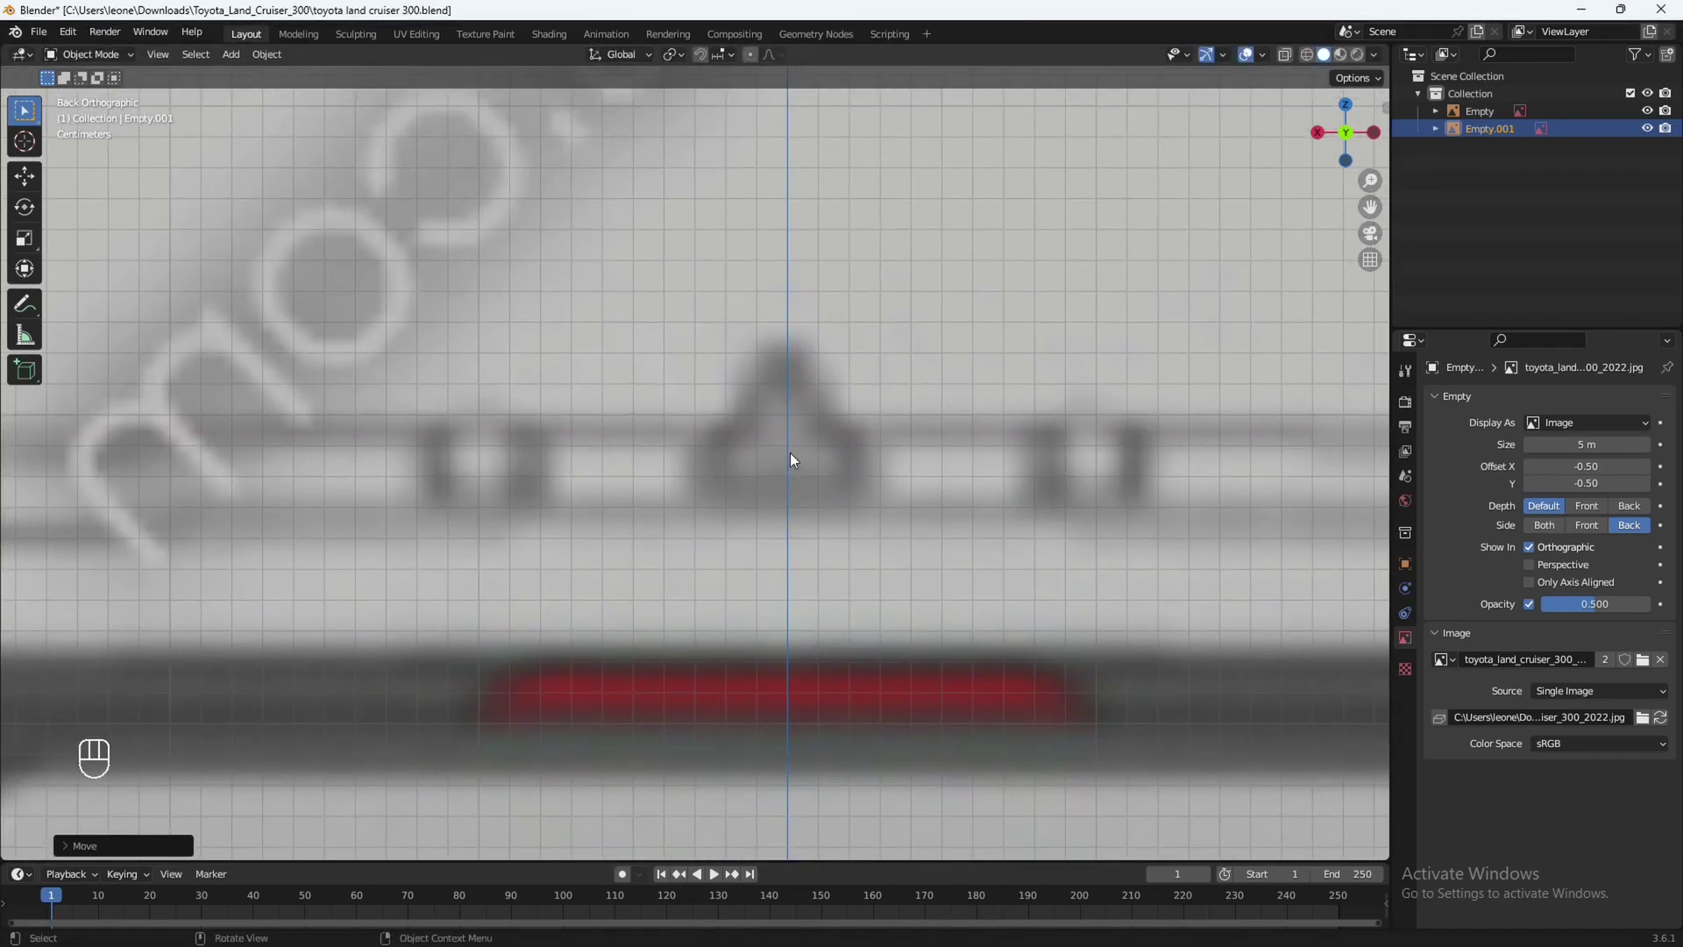
key("g")
key("x")
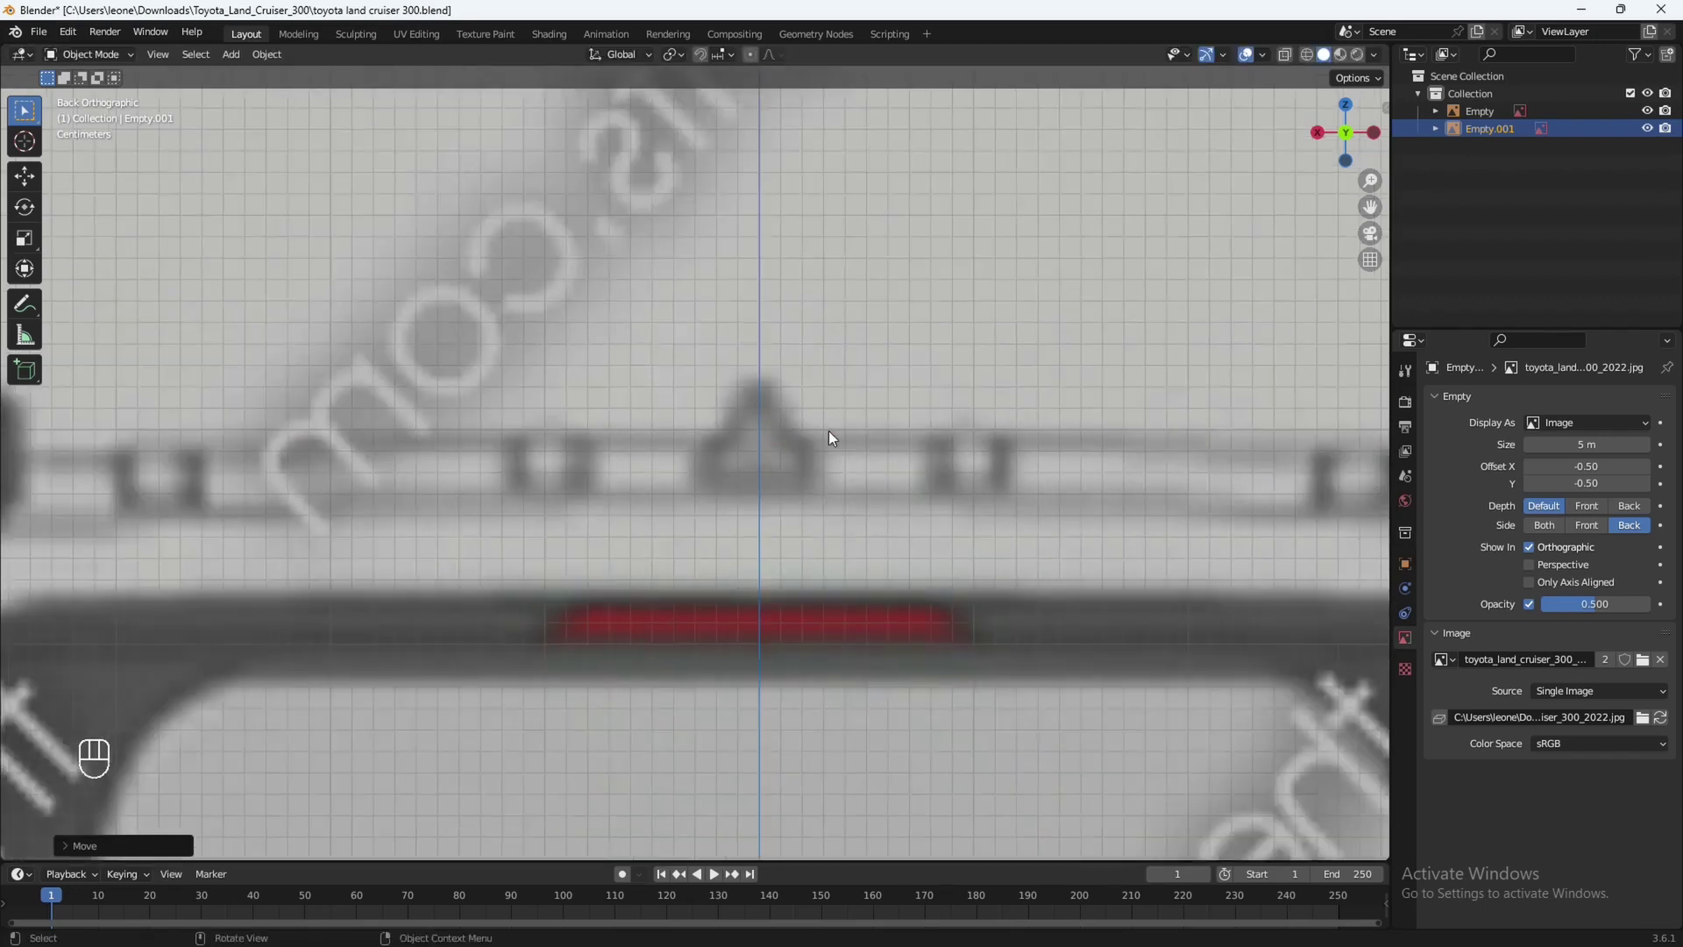
left_click_drag(776, 538, 794, 471)
left_click_drag(759, 623, 776, 465)
middle_click(780, 468)
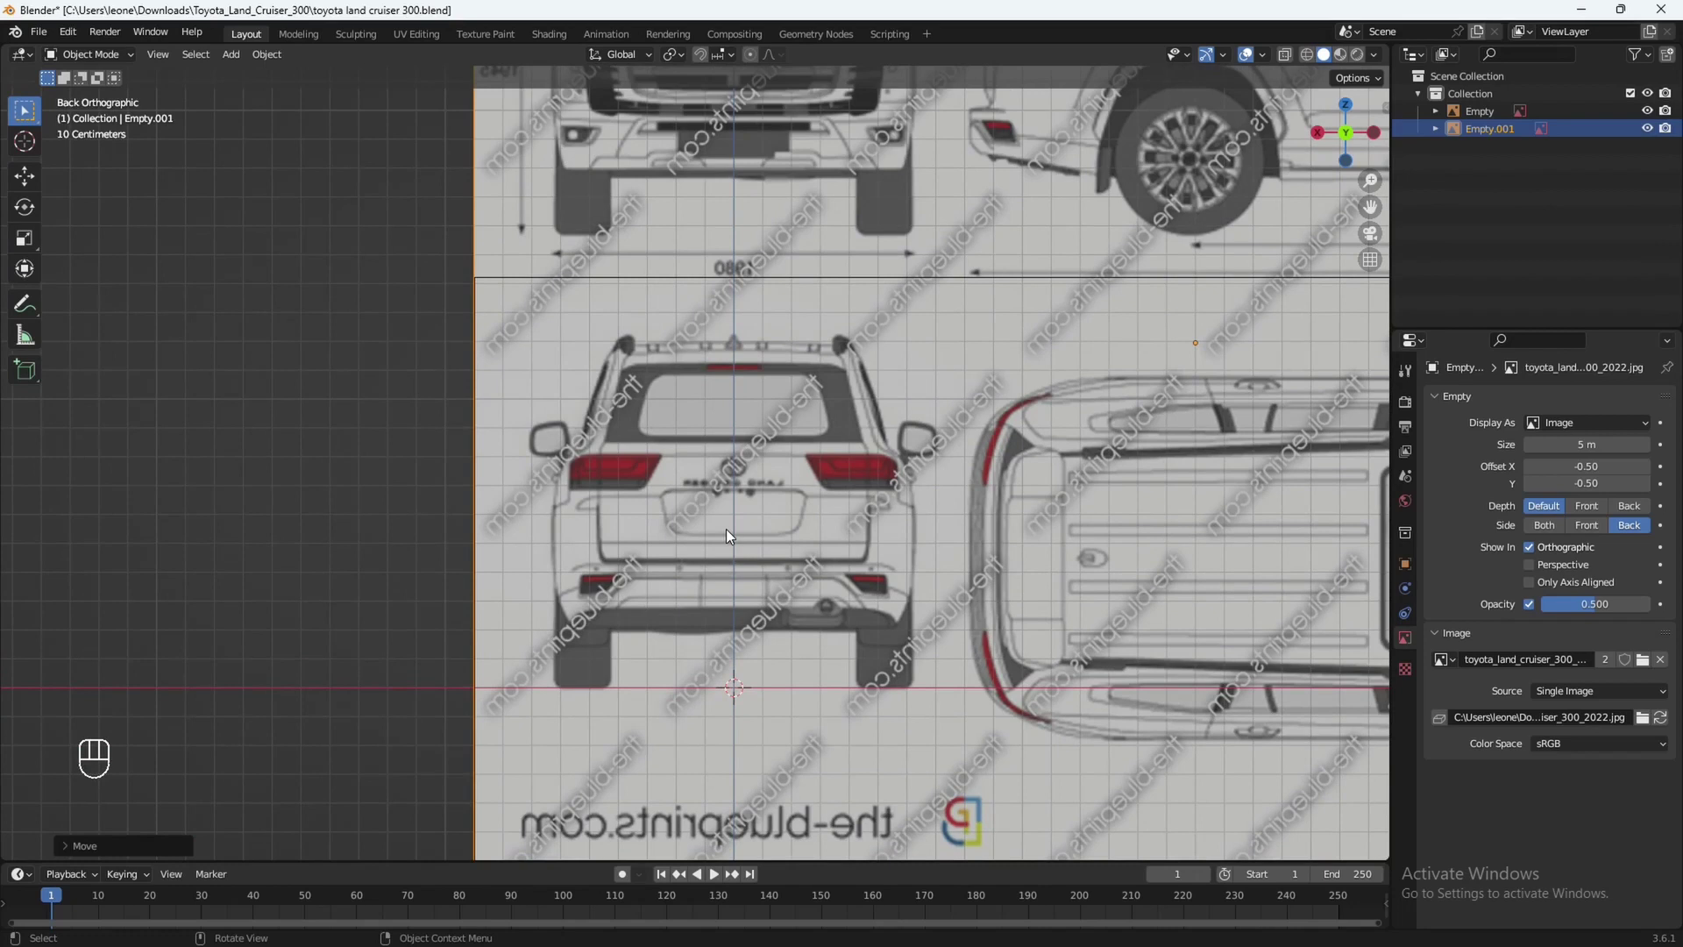
middle_click(761, 515)
left_click_drag(752, 545, 802, 531)
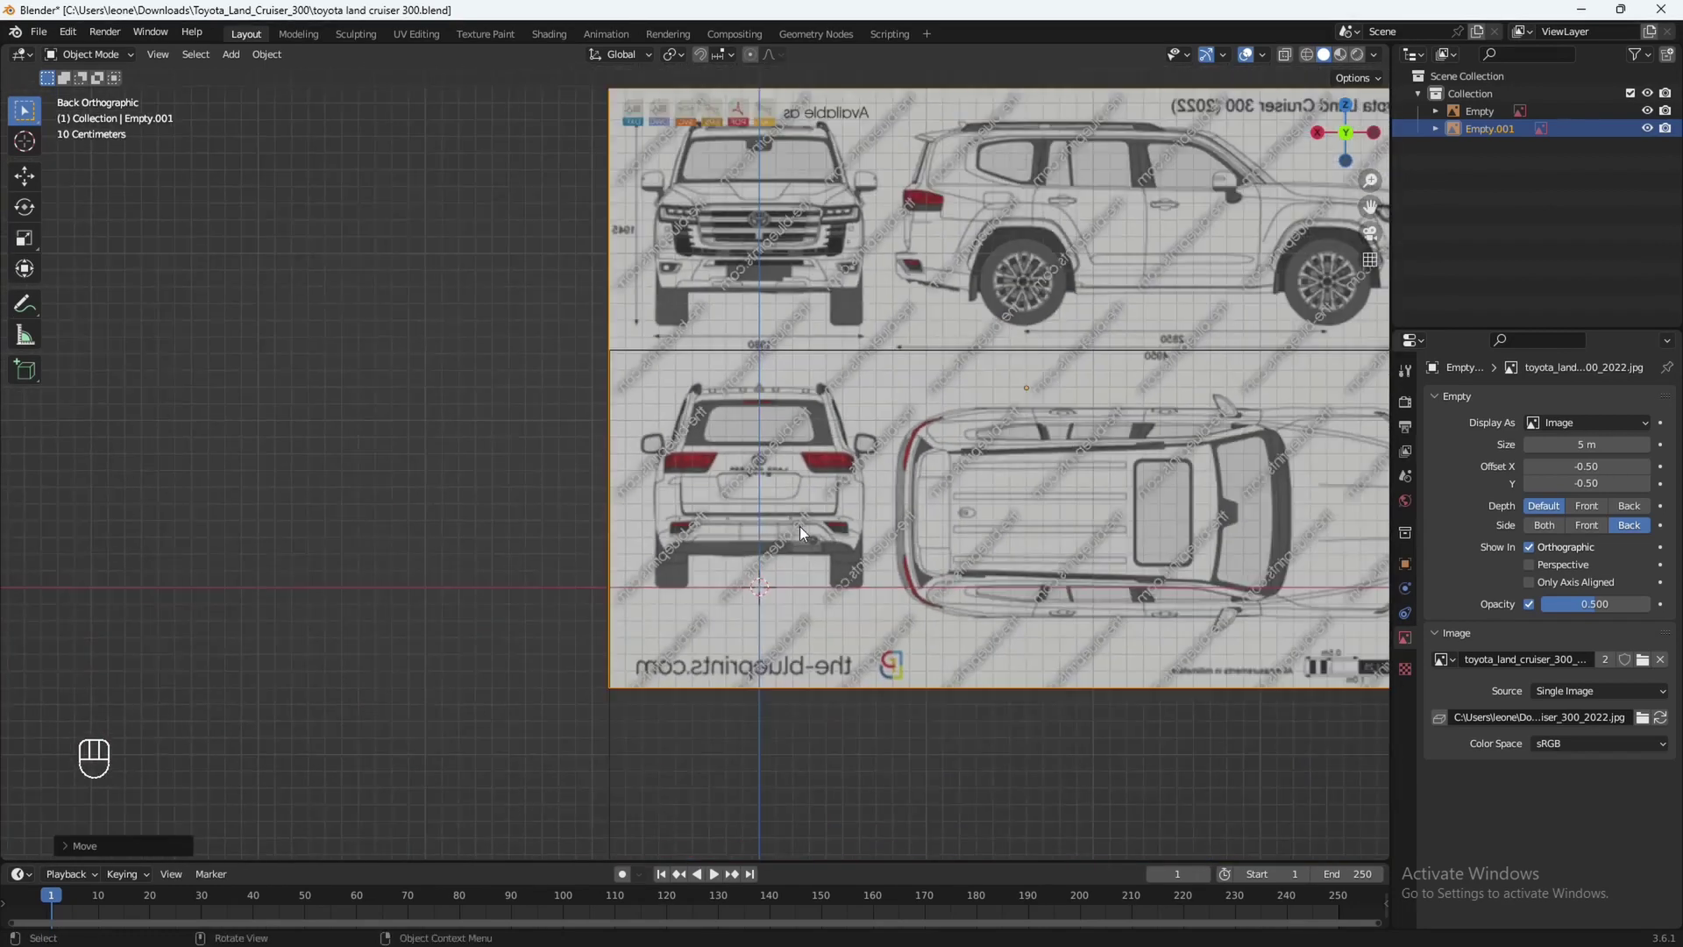
middle_click(800, 544)
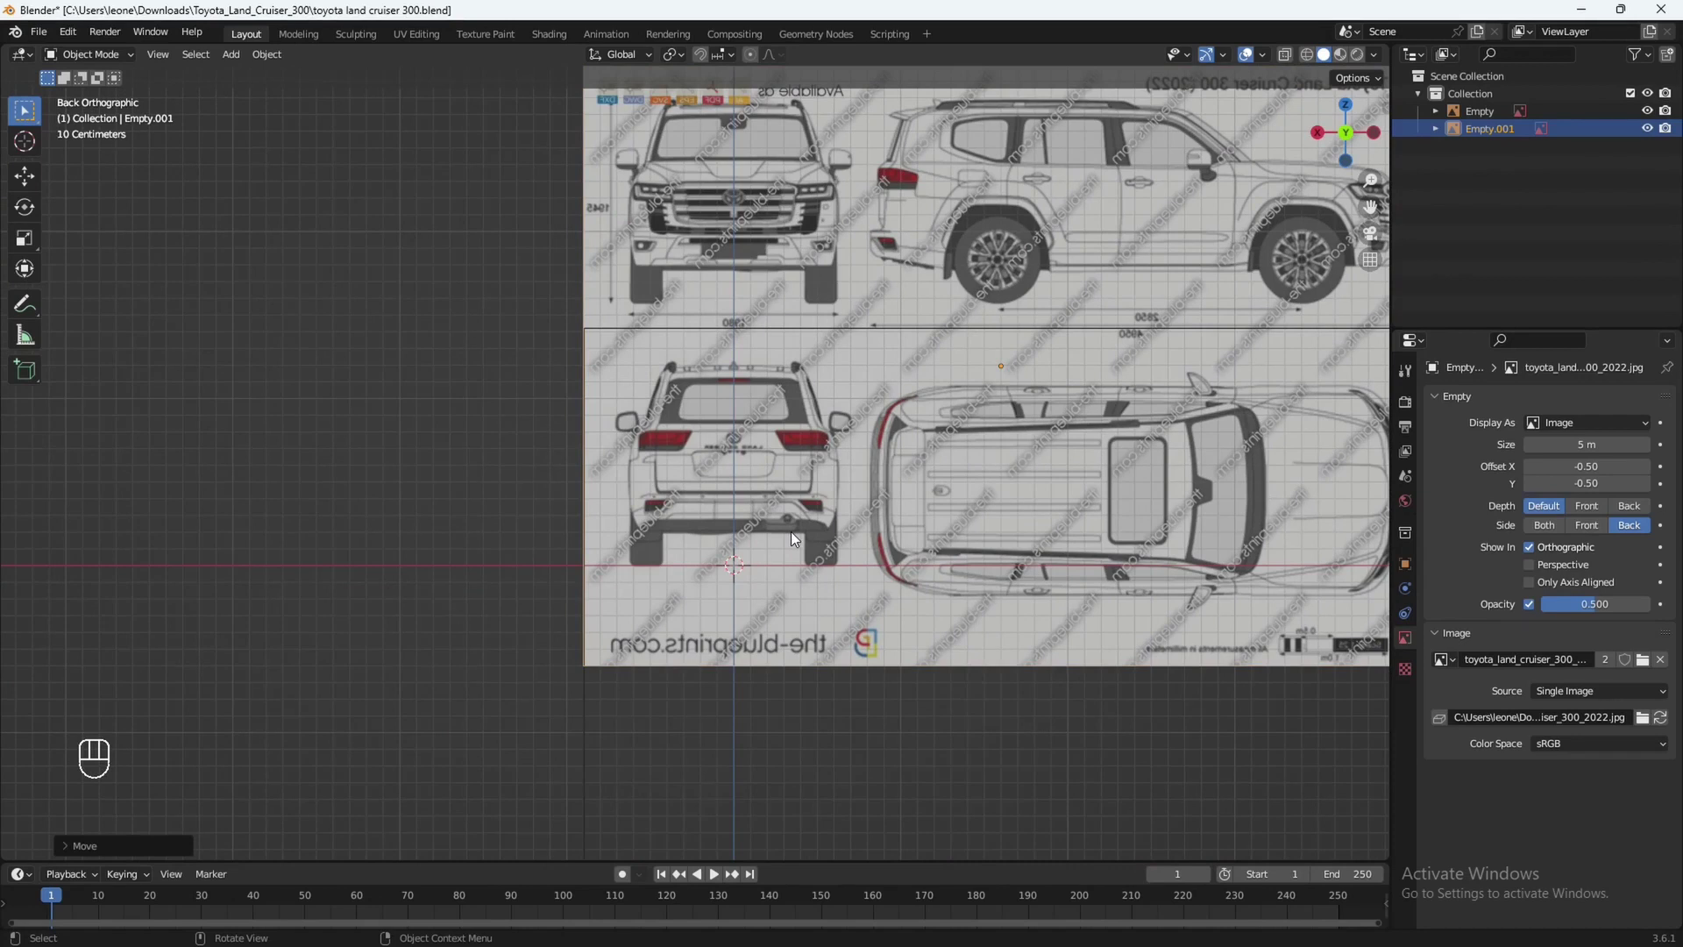
Add a third reference image in the right view and rotate it 90° on Y then 90° on X to stand upright.
key("KP_3")
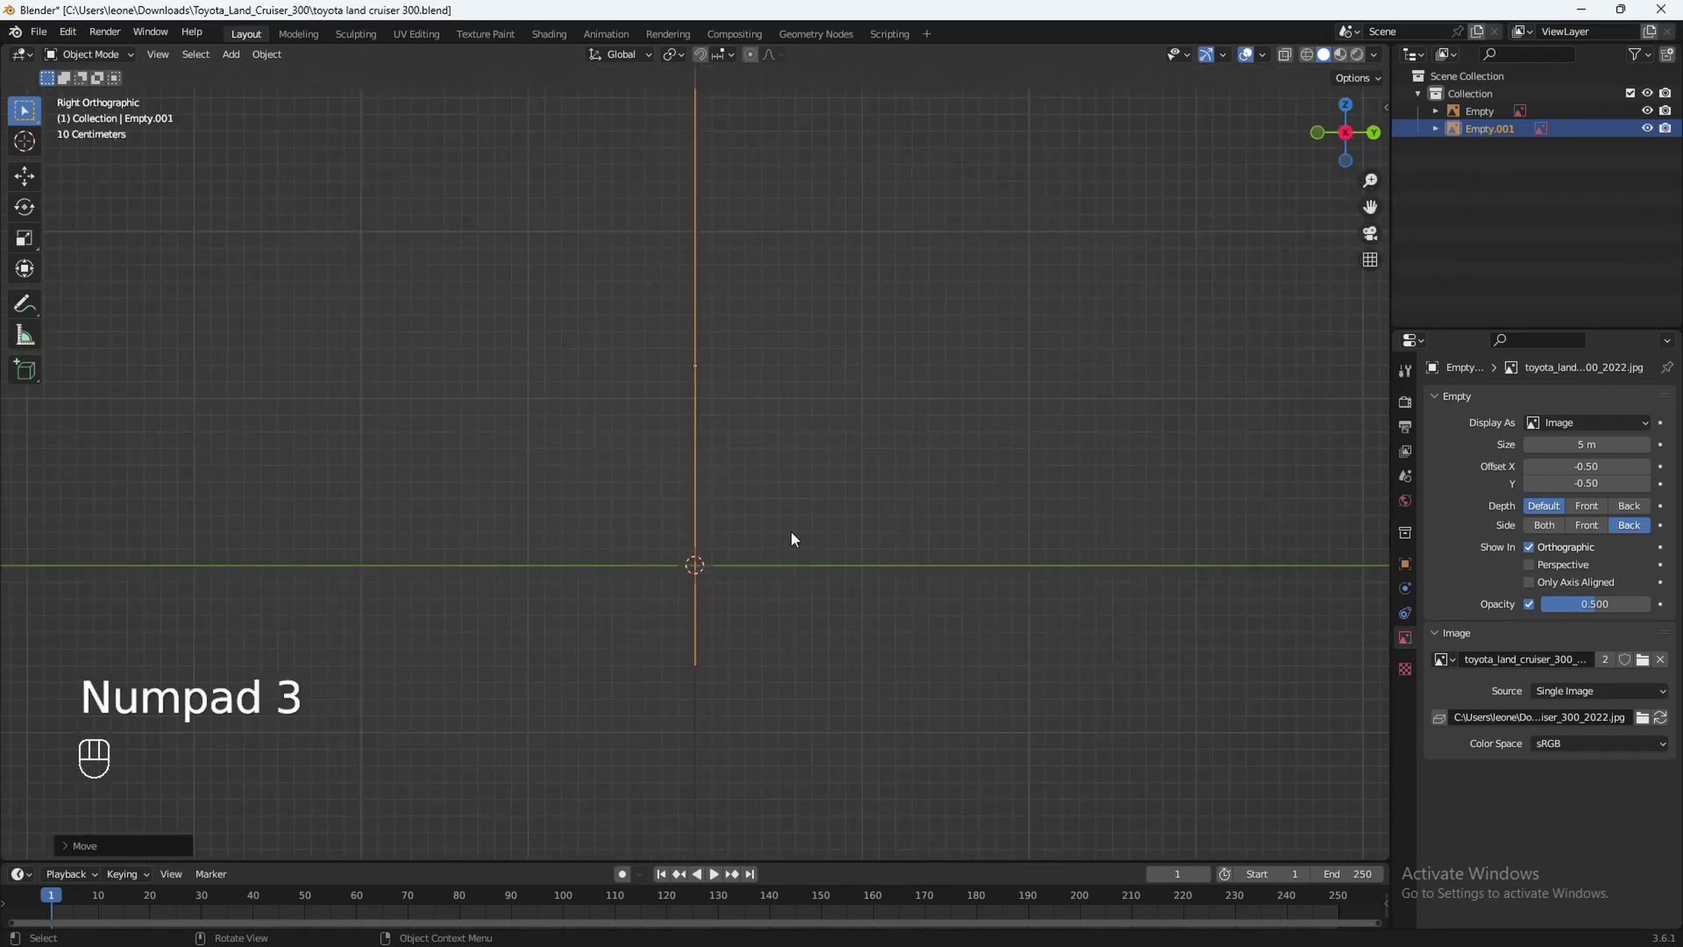
left_click_drag(721, 523, 734, 567)
middle_click(744, 553)
left_click_drag(743, 555, 782, 512)
key("shift+a")
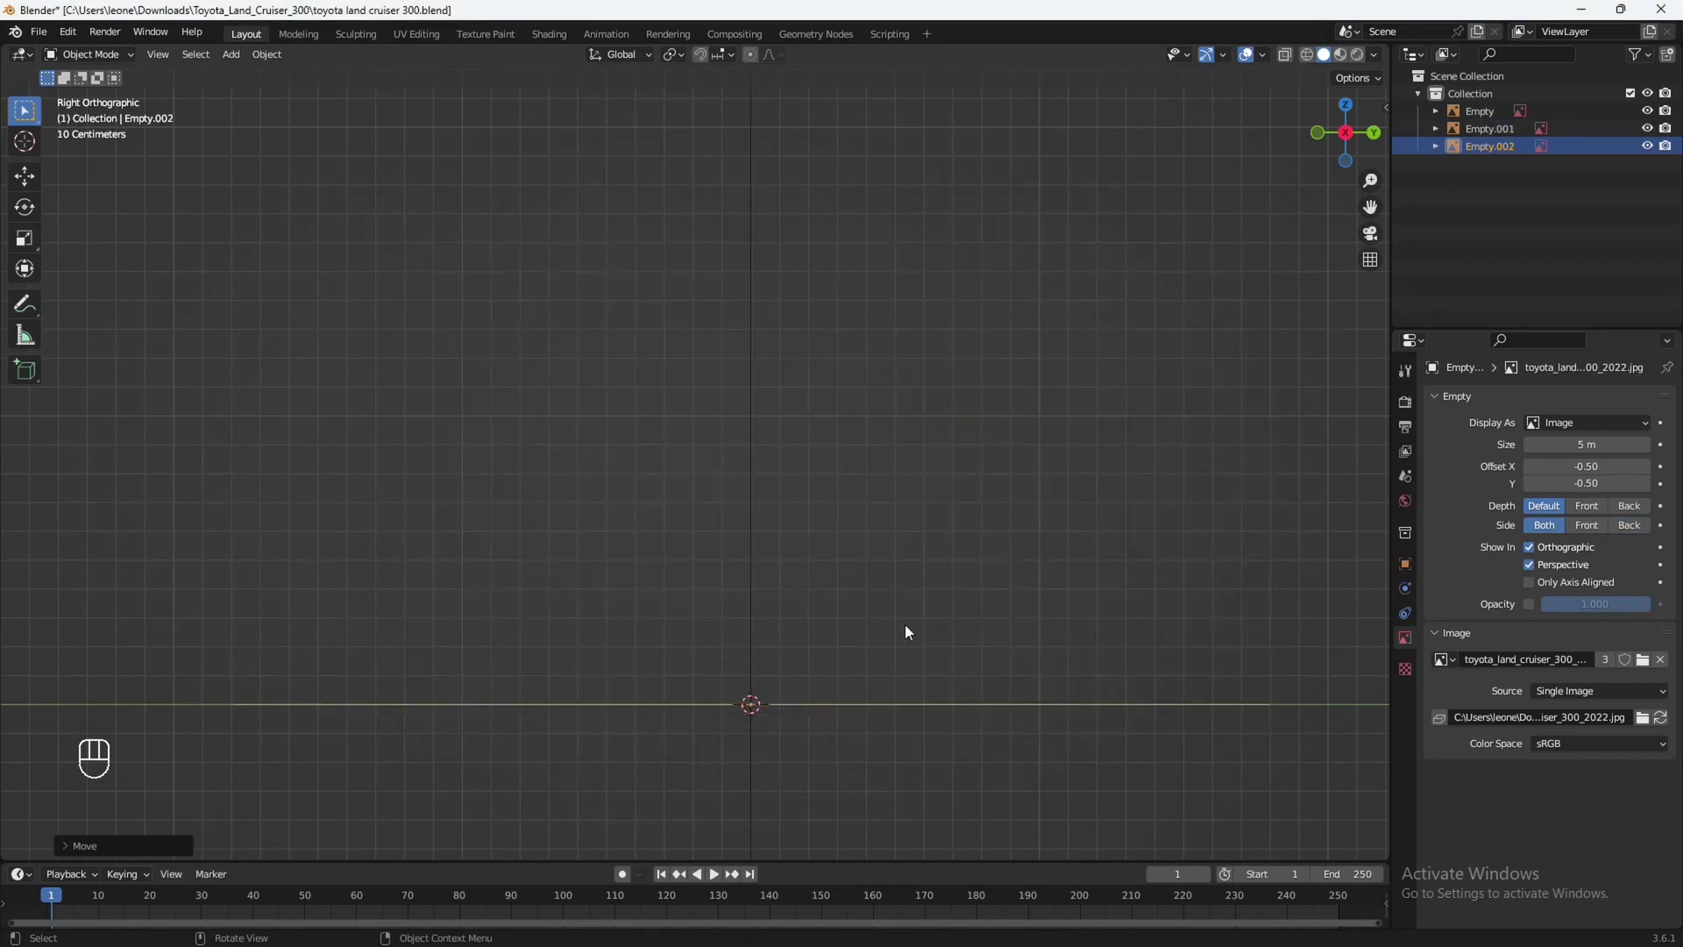
left_click_drag(894, 621, 889, 513)
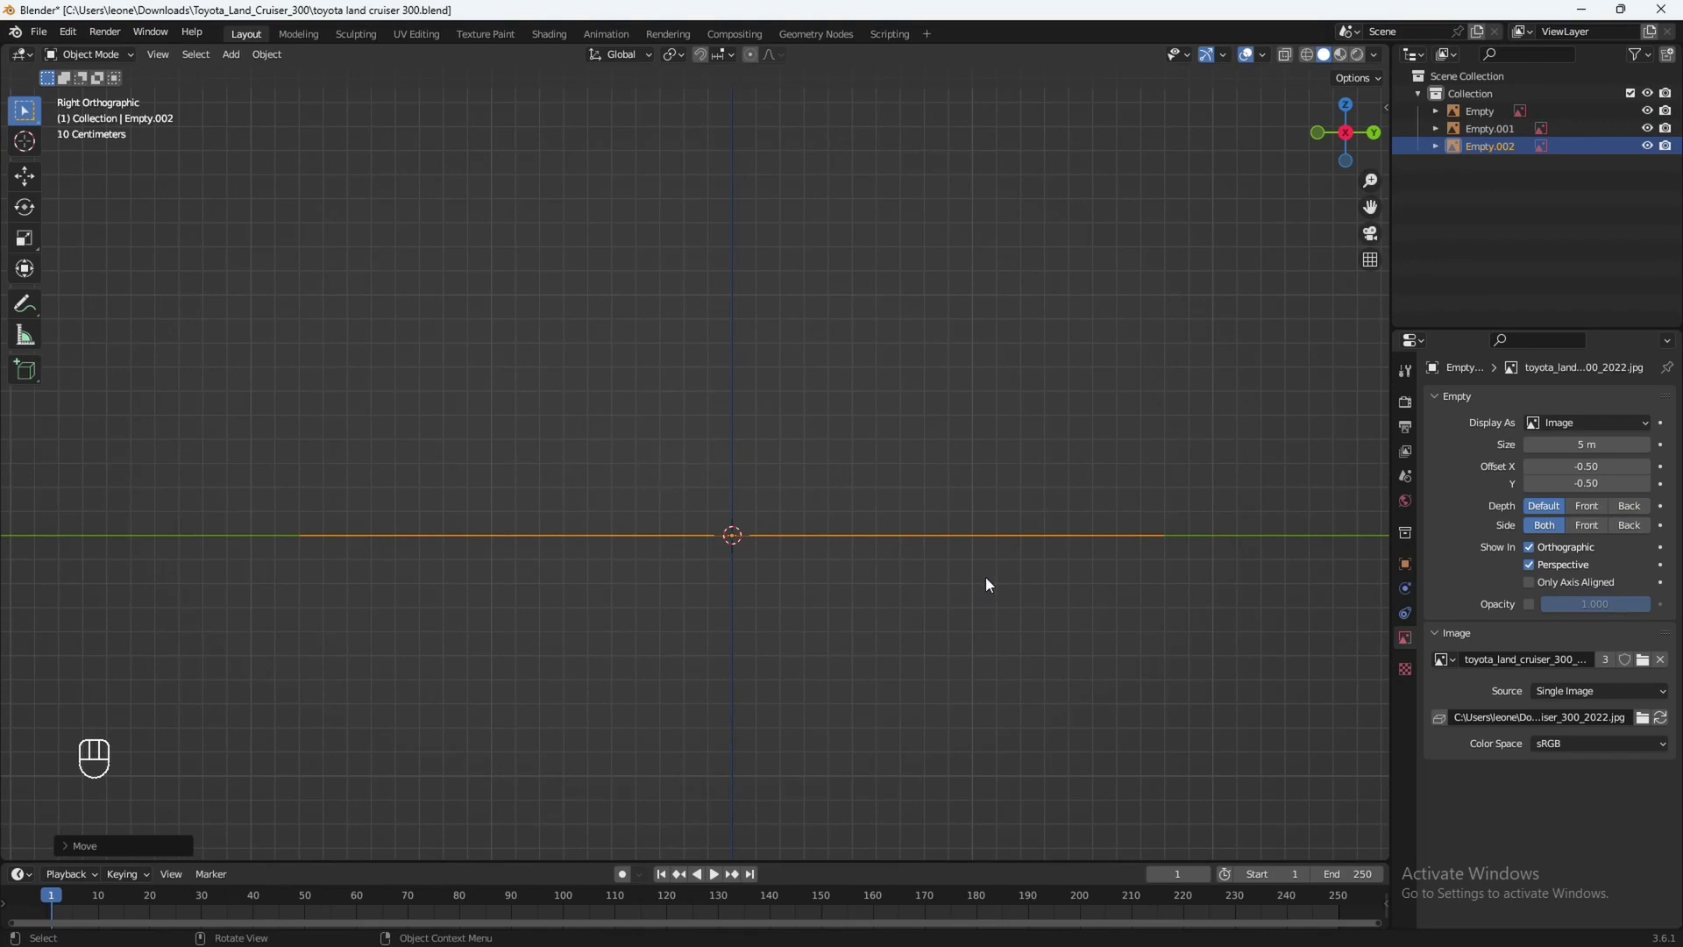
key("r")
key("y")
key("9")
key("0")
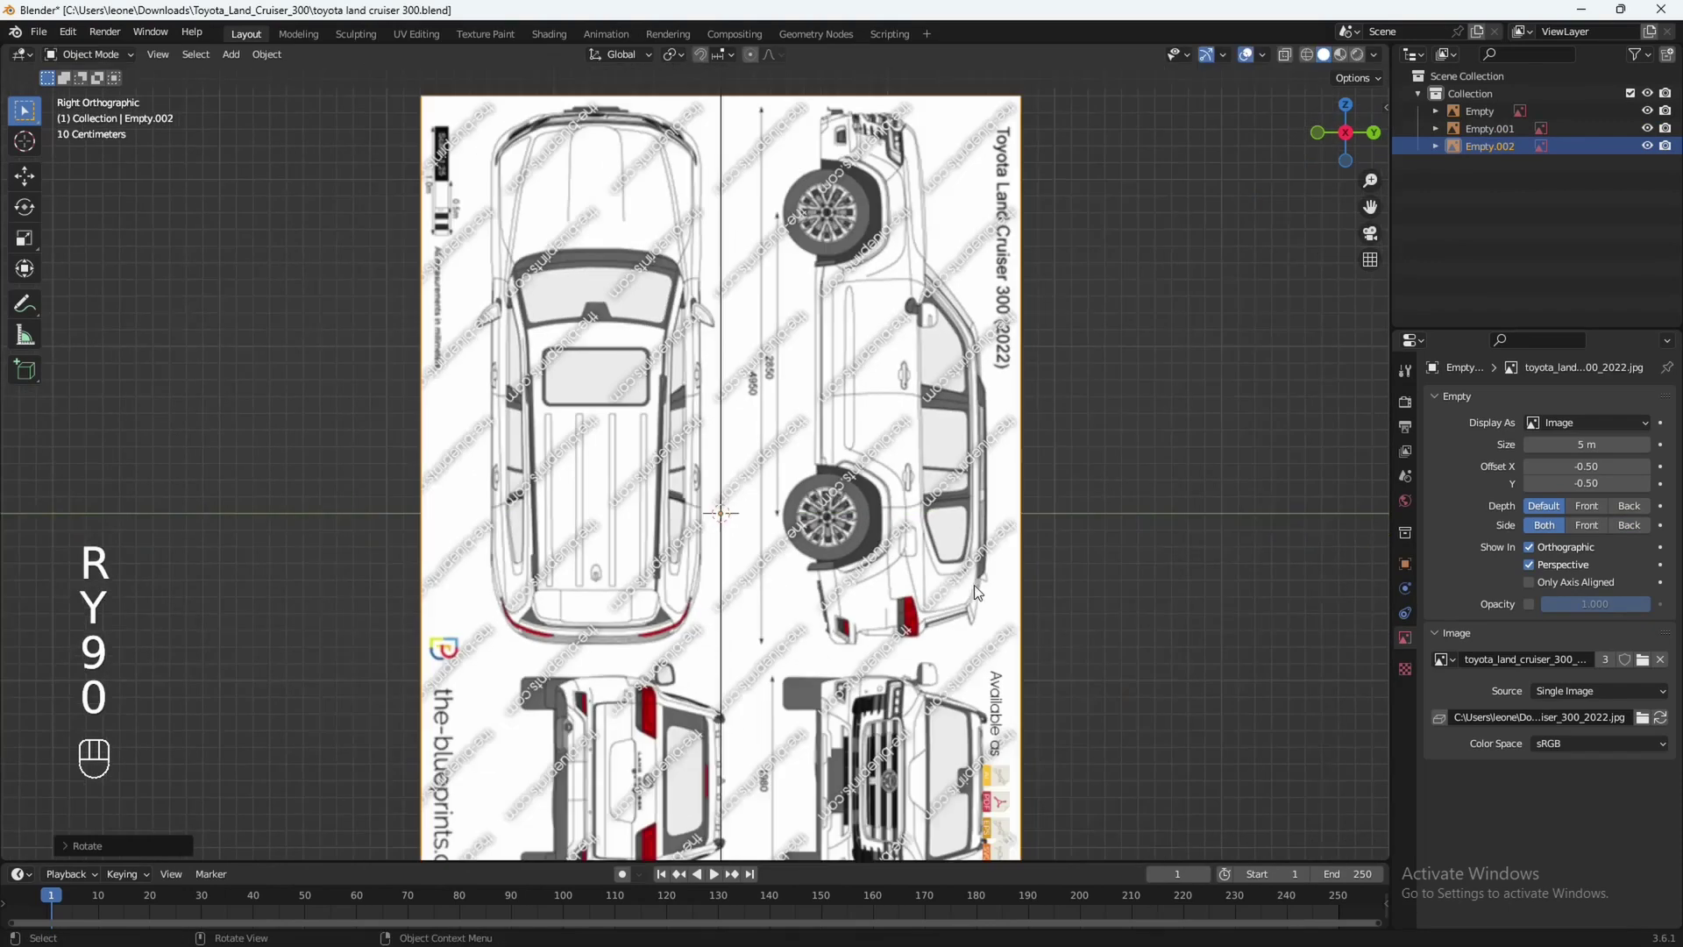
left_click_drag(963, 563, 980, 592)
middle_click(976, 660)
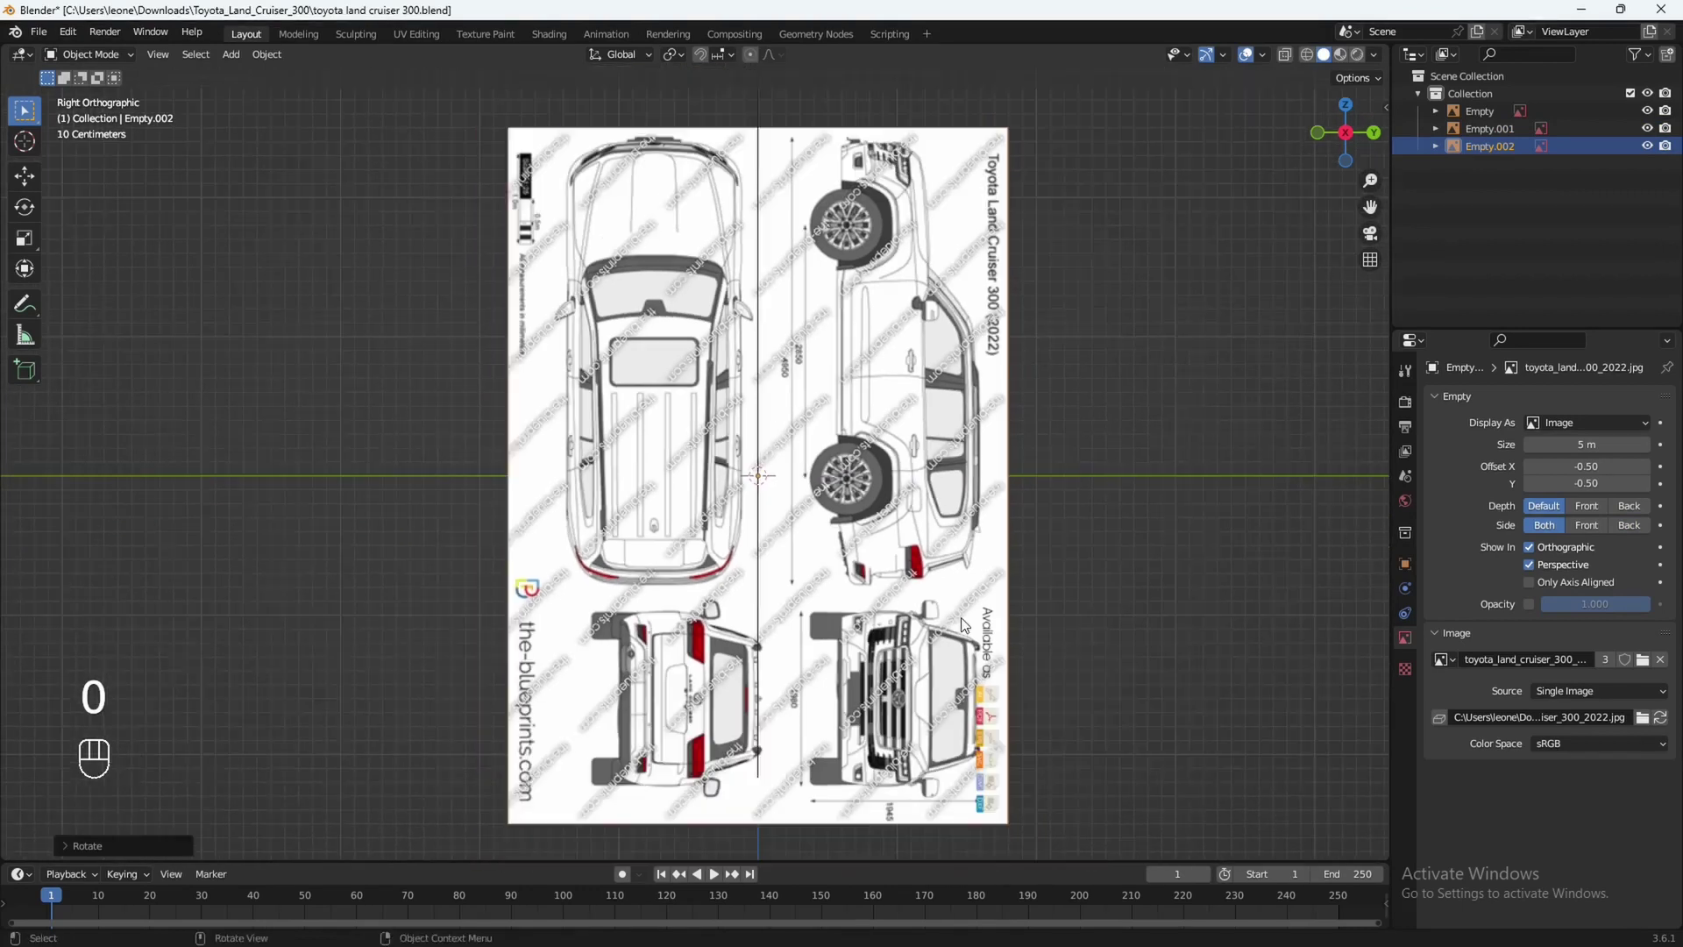
middle_click(951, 630)
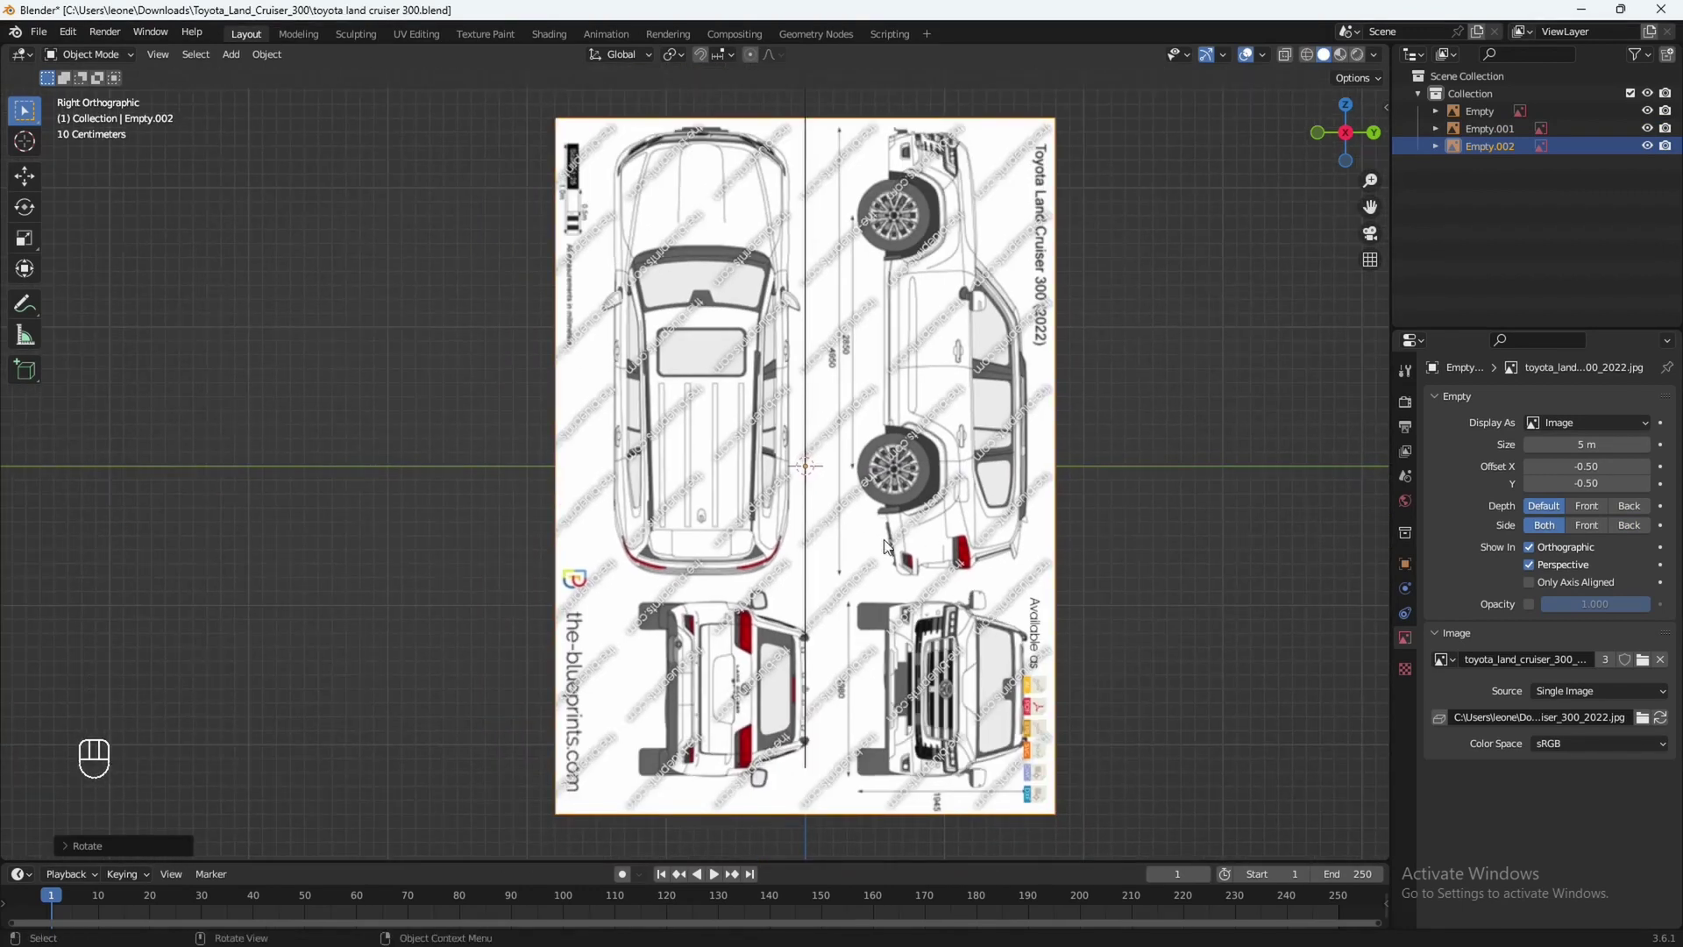
key("r")
key("x")
key("9")
key("0")
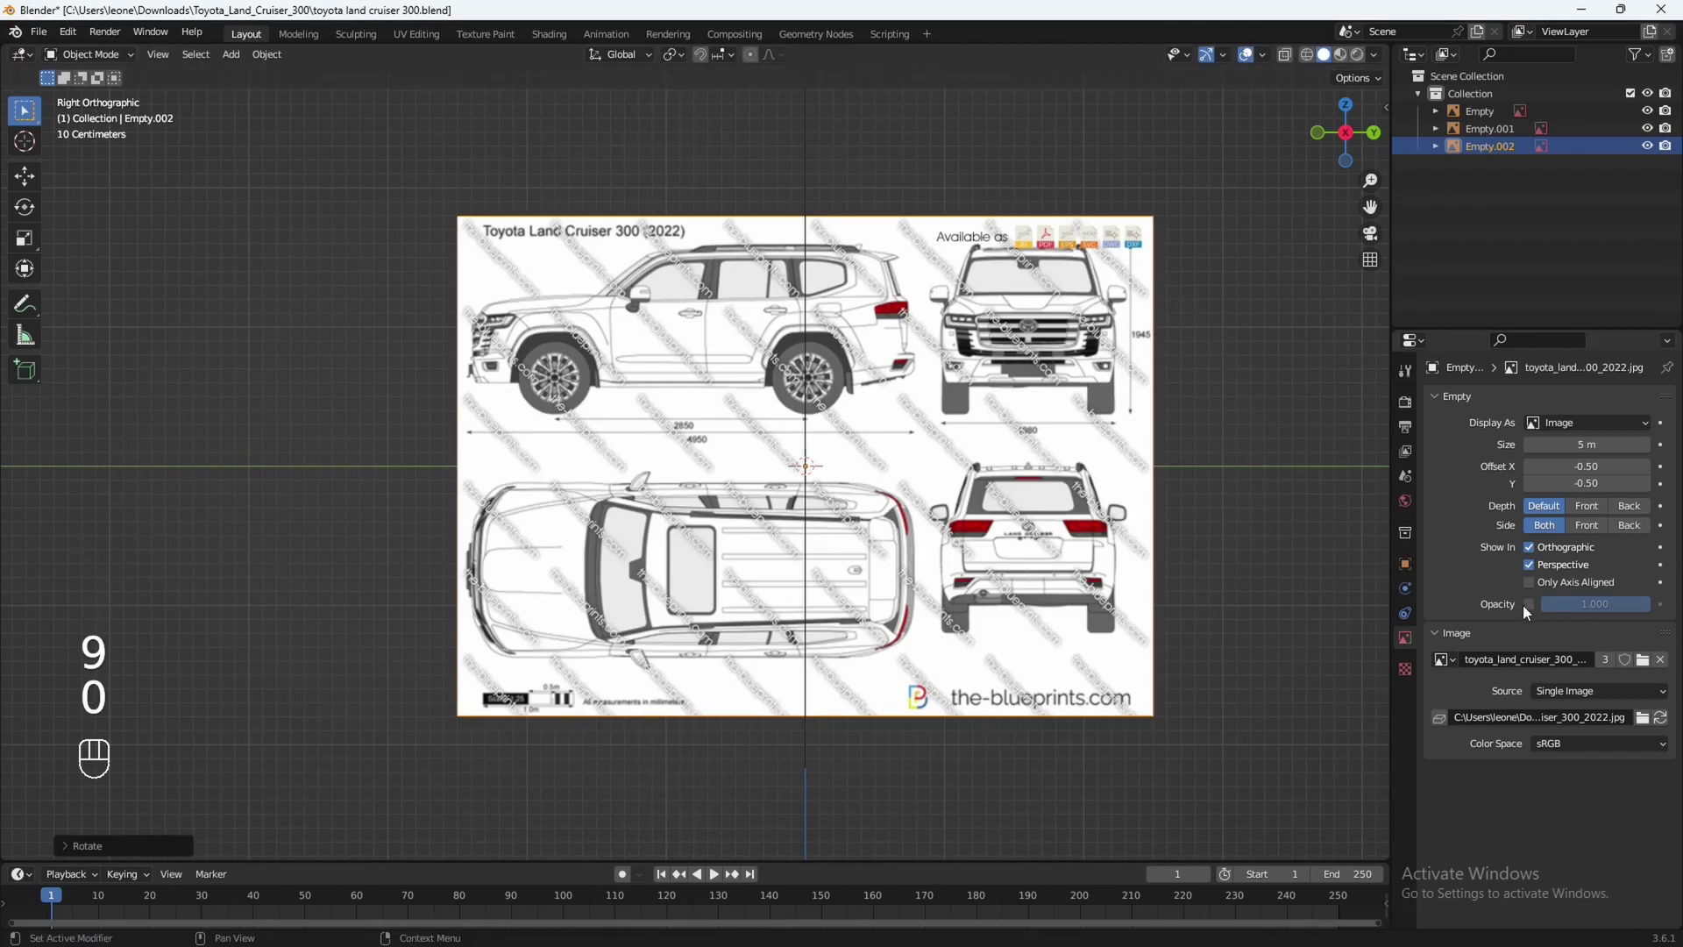
Give the third blueprint 0.5 opacity and hide it from perspective views.
left_click_drag(1535, 611, 1582, 607)
key("ctrl+v")
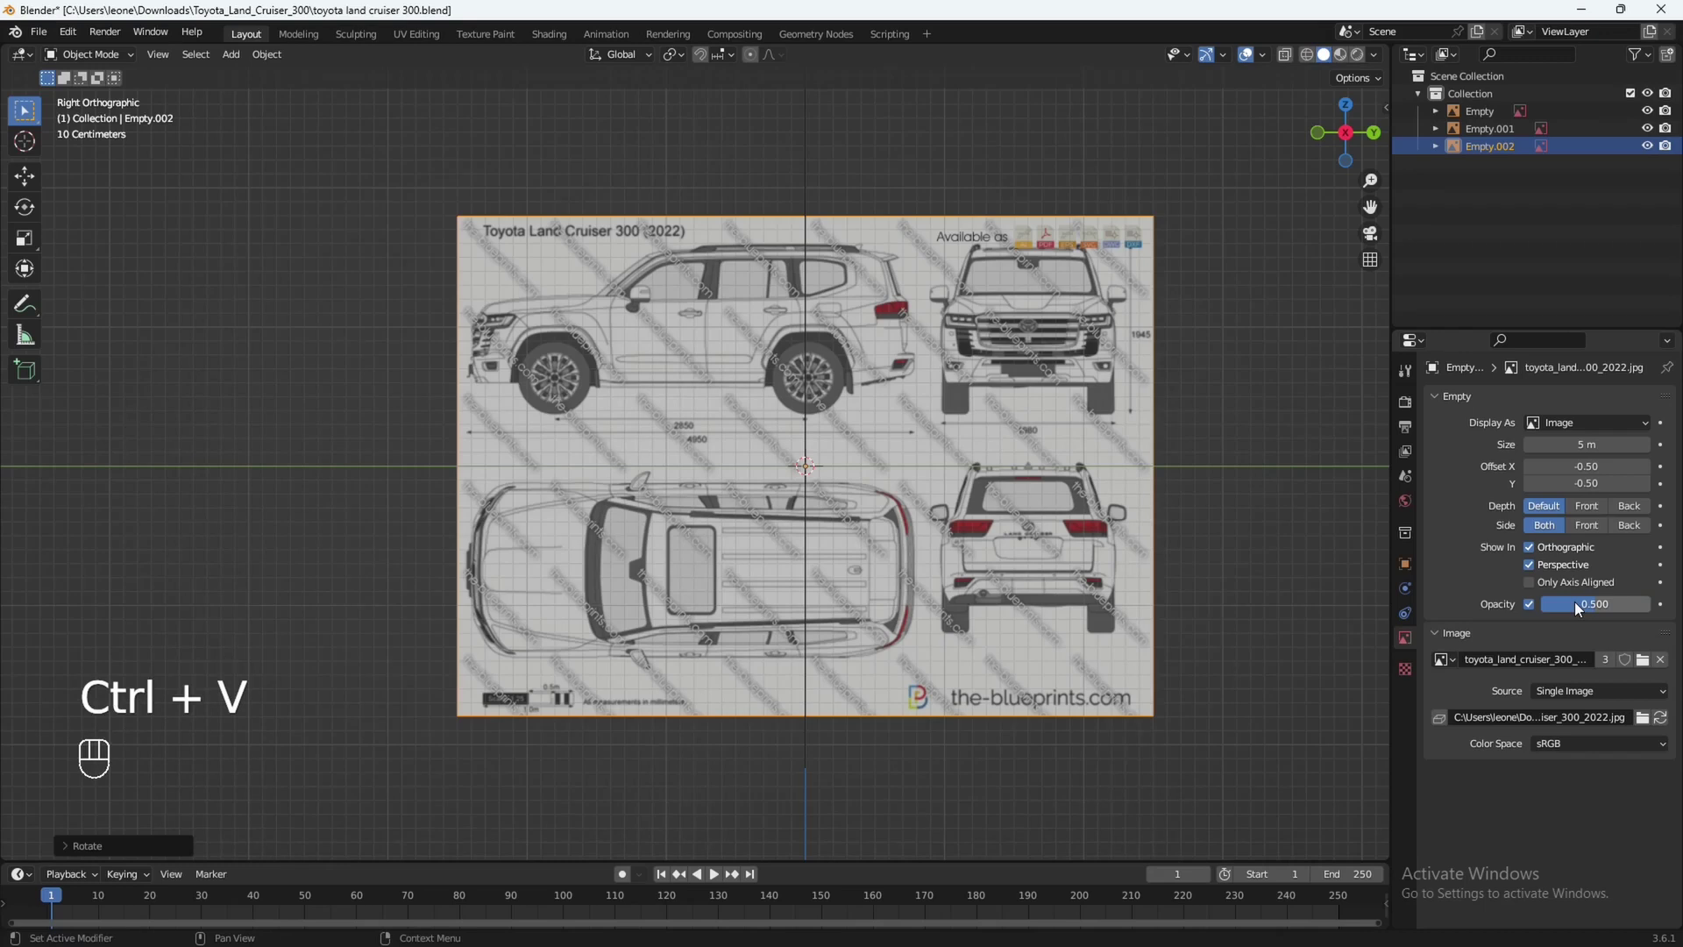
left_click(1538, 573)
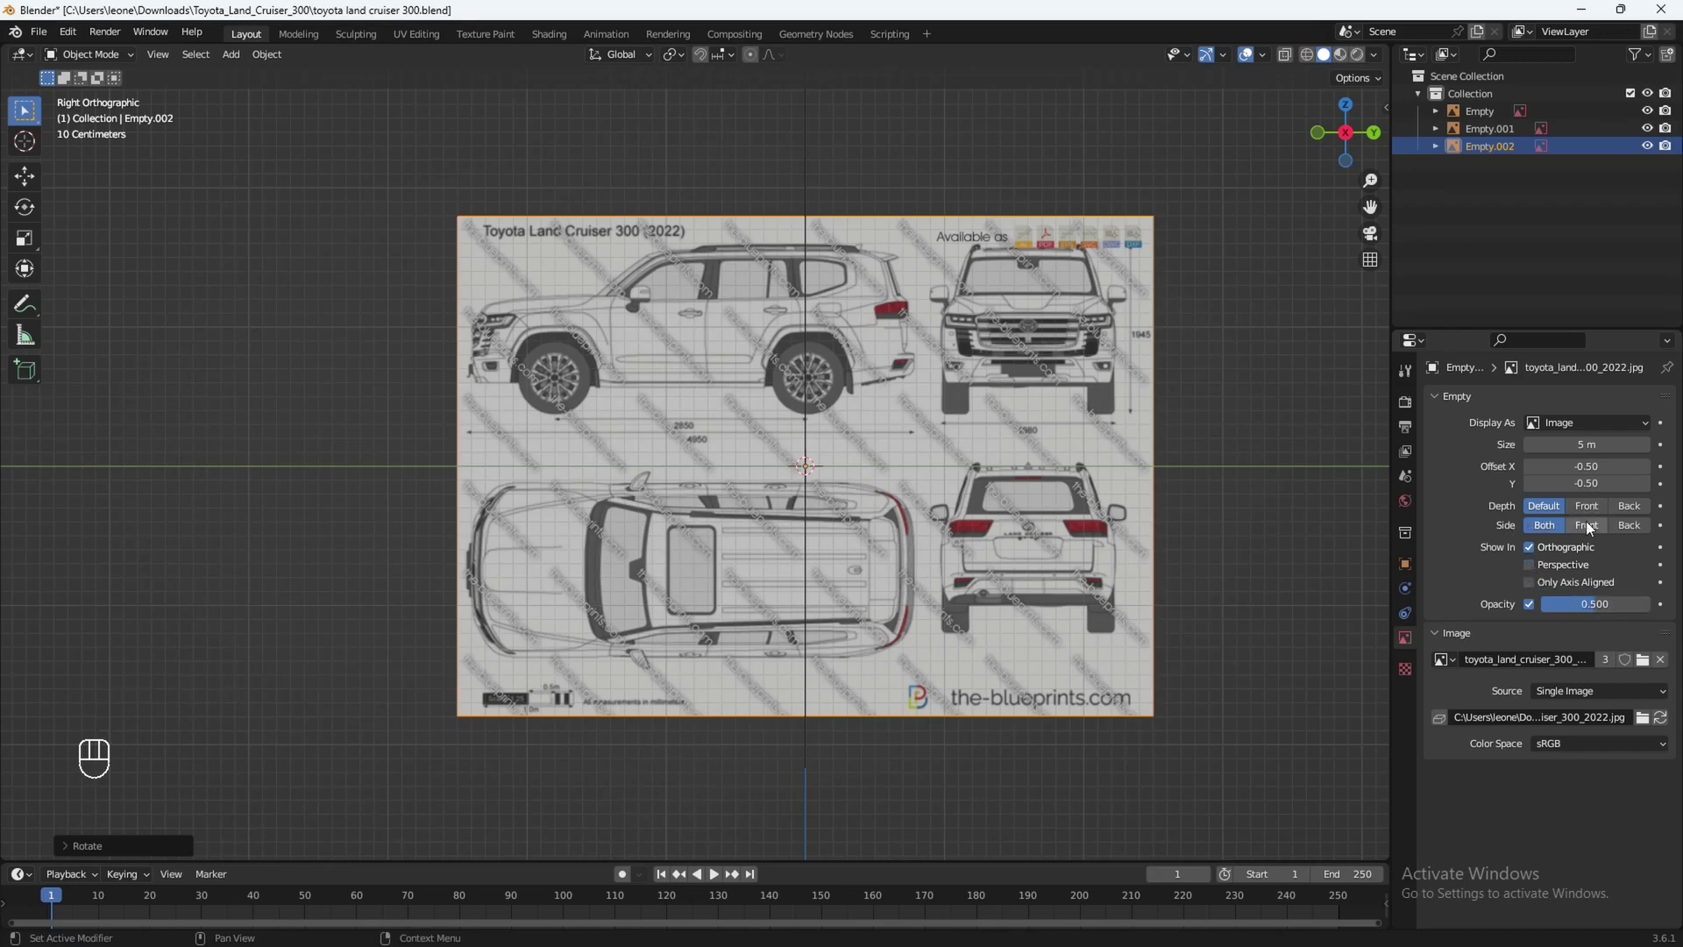
middle_click(812, 532)
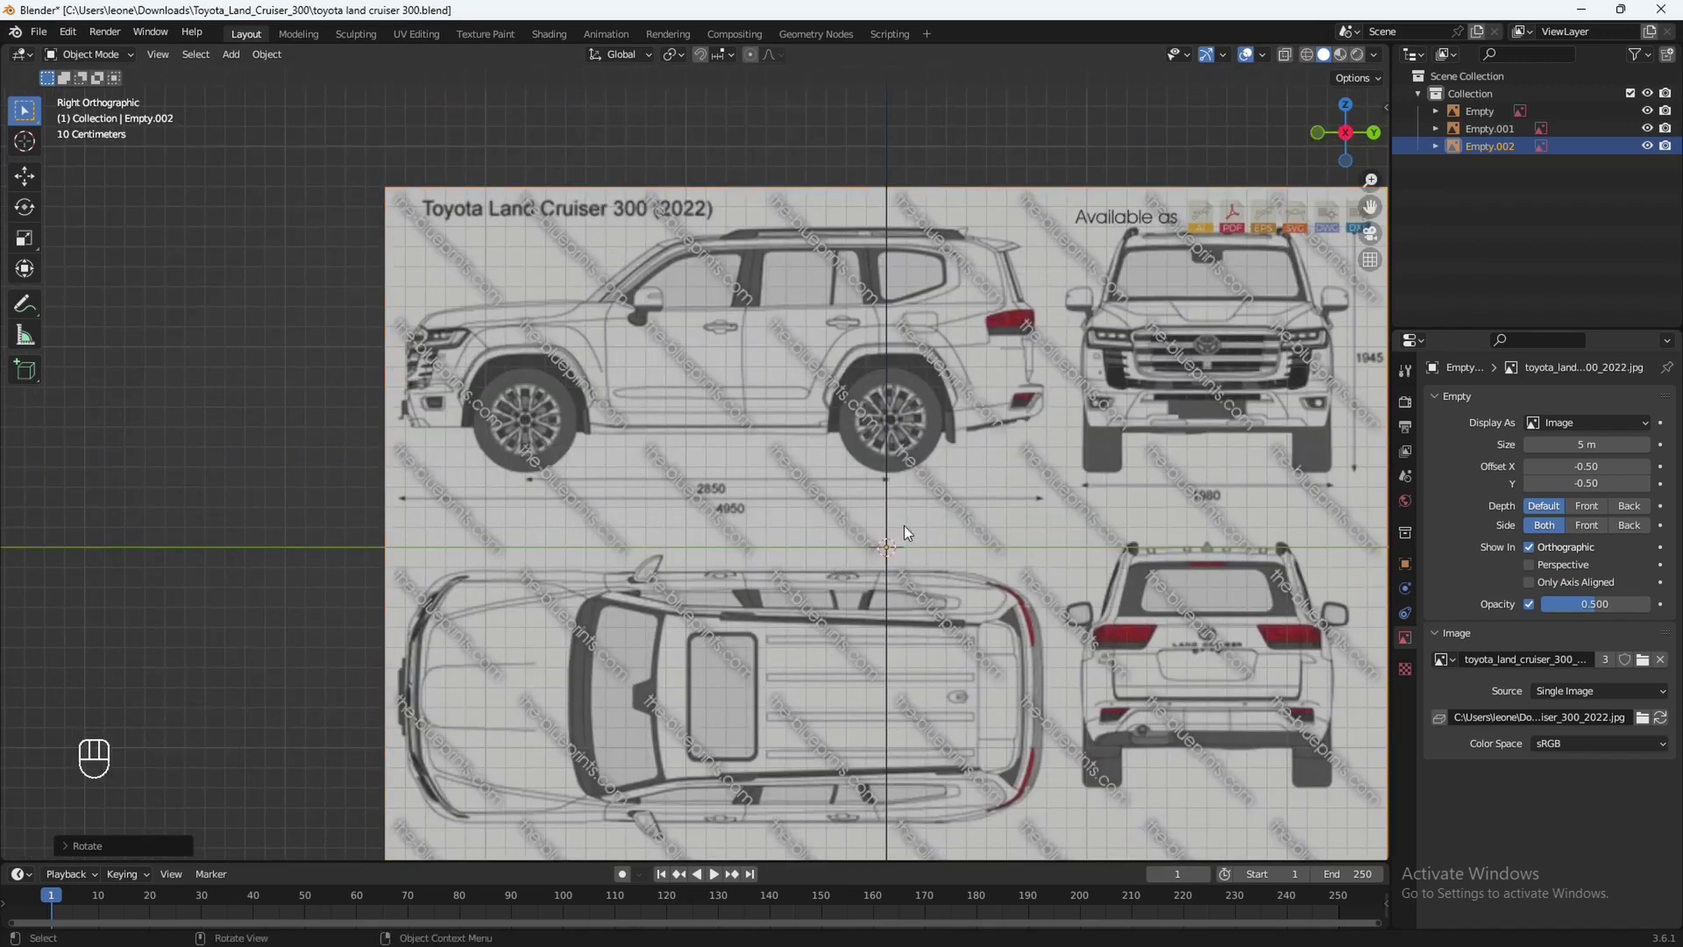
middle_click(931, 542)
Lower the side-view blueprint along Z until the wheels rest on the ground line.
key("g")
key("z")
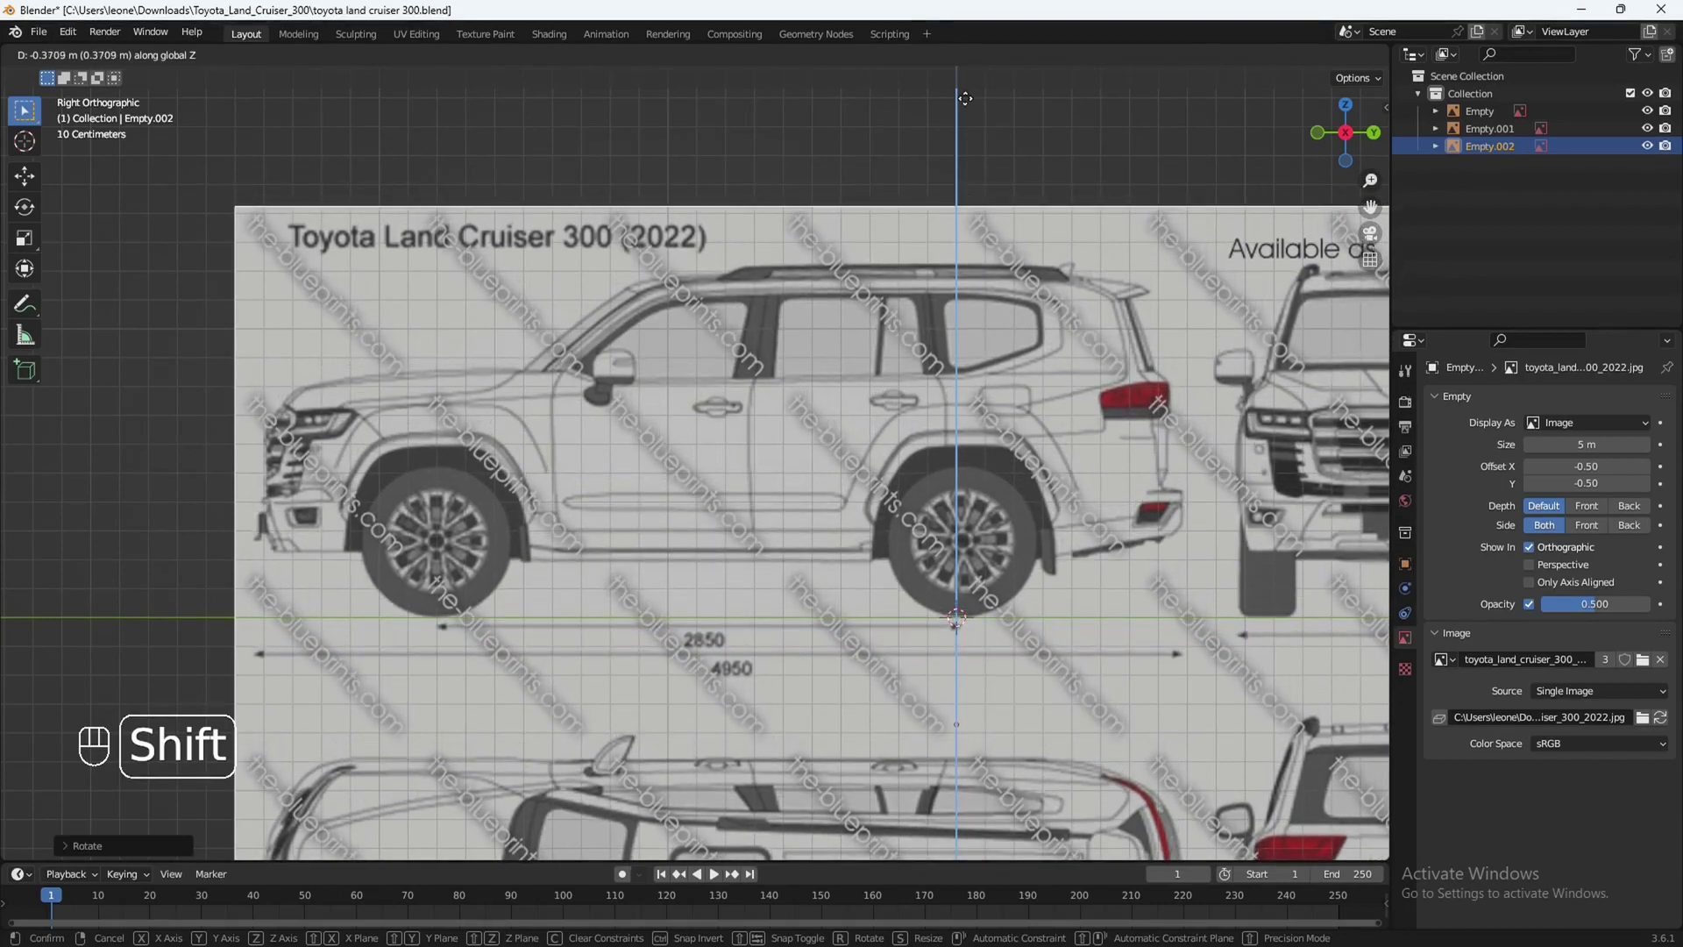
left_click_drag(722, 340, 791, 216)
left_click_drag(610, 388, 693, 415)
middle_click(669, 399)
left_click_drag(723, 403, 805, 408)
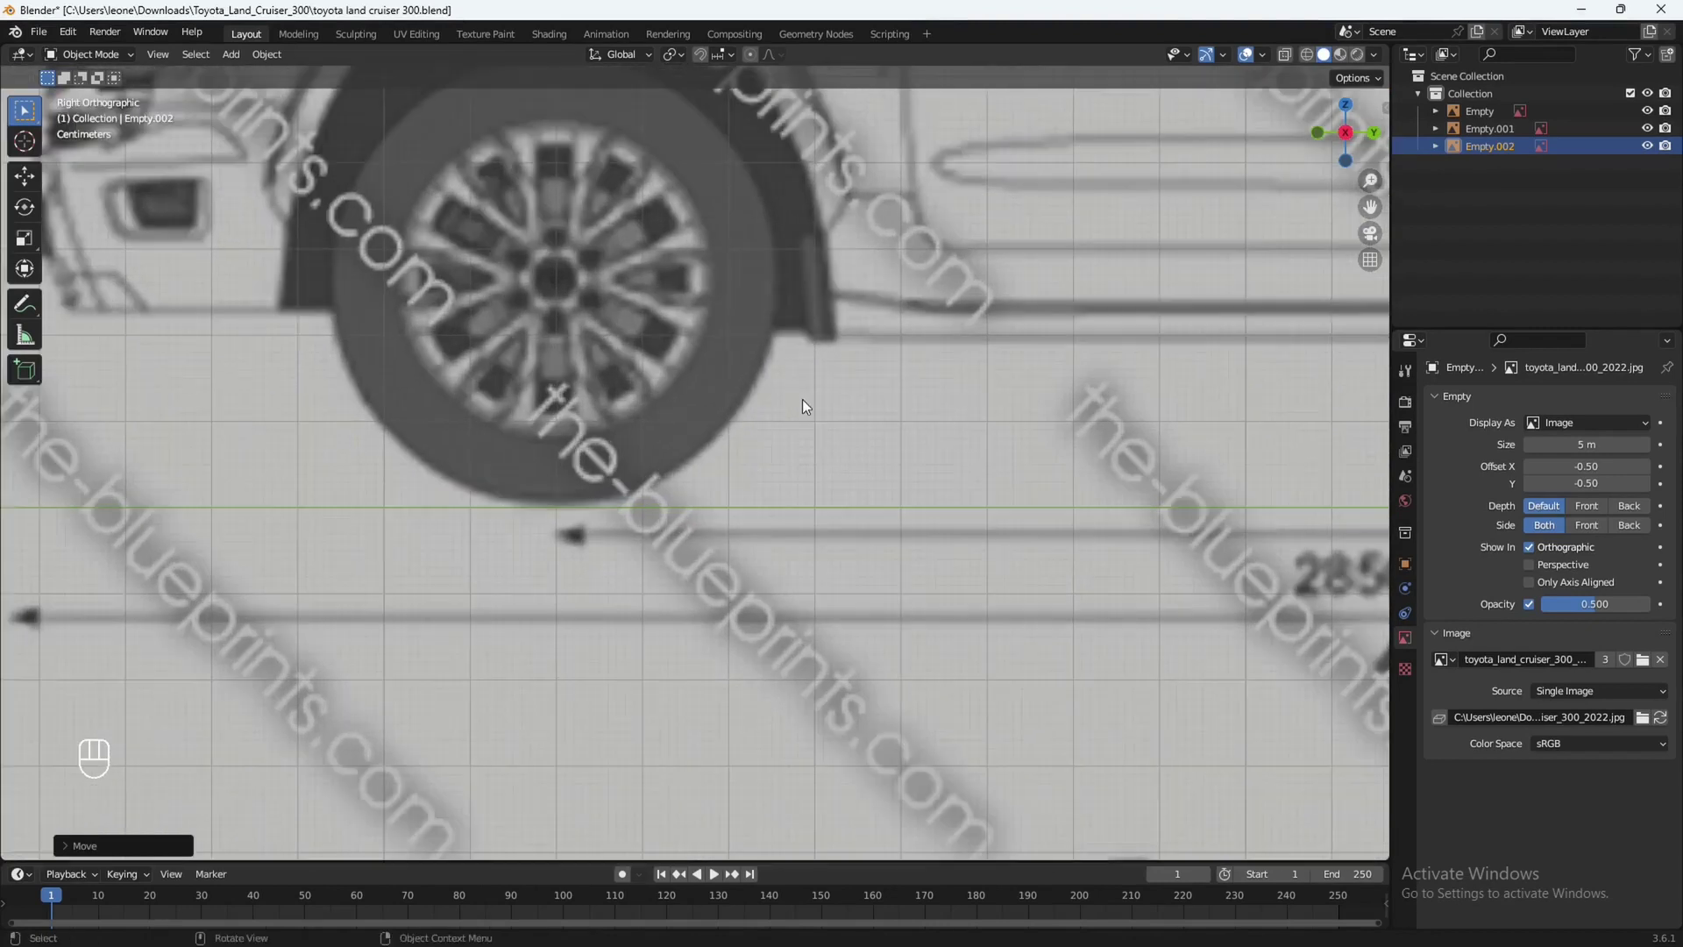
key("g")
key("z")
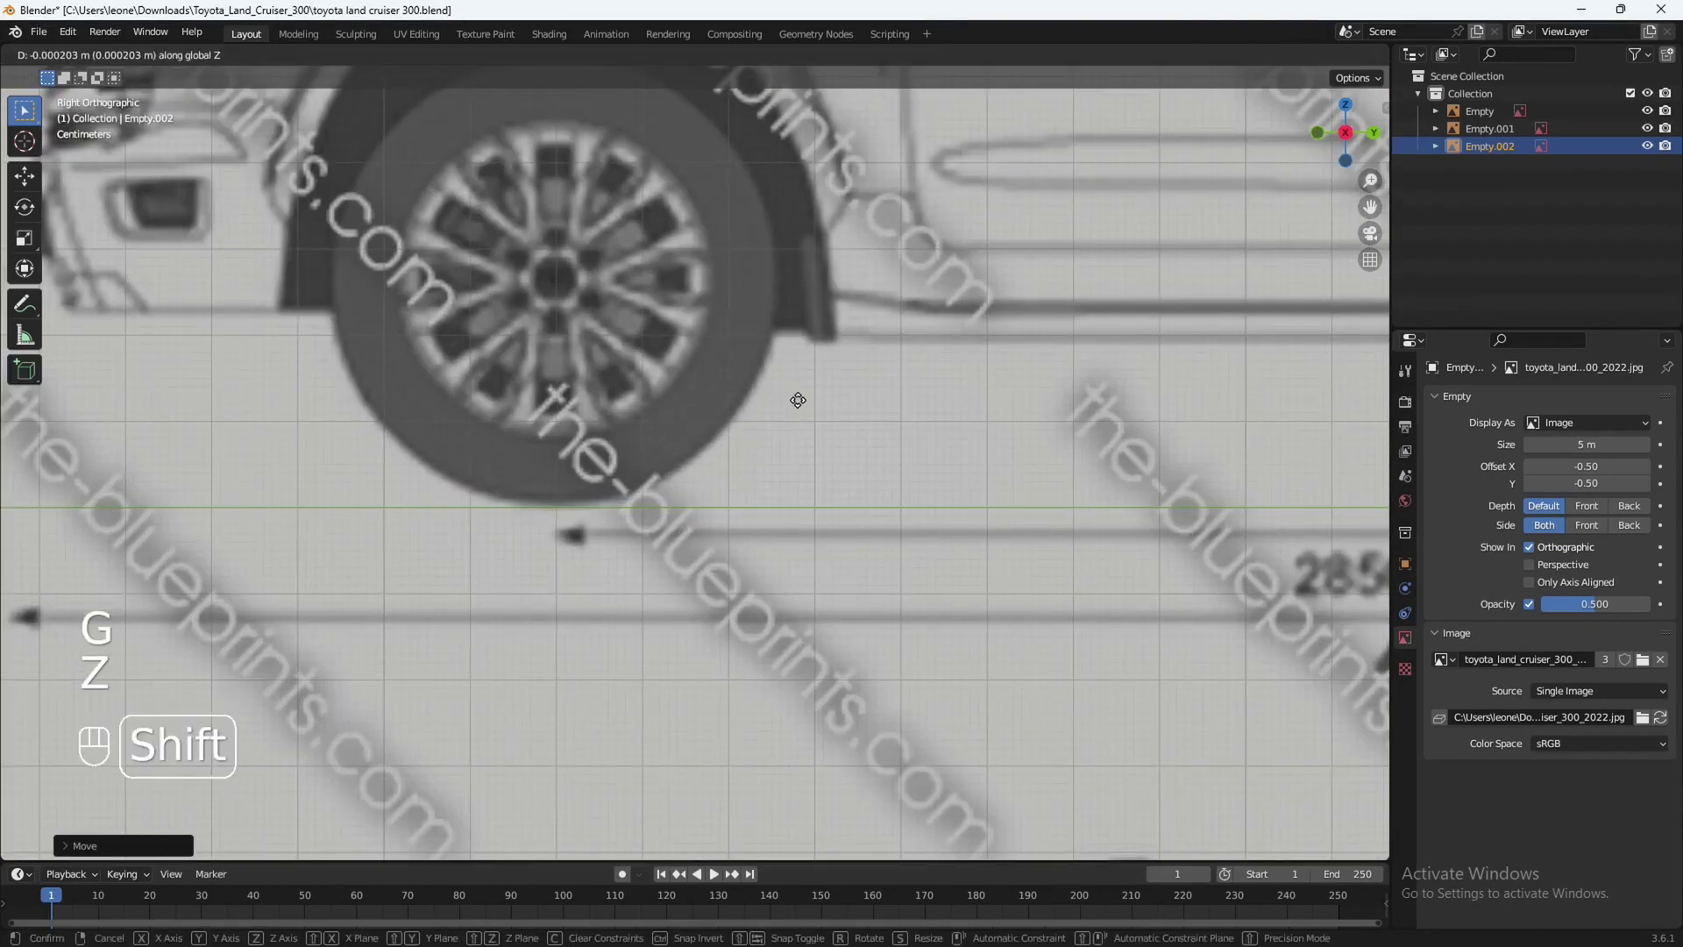
left_click_drag(888, 450, 780, 422)
middle_click(822, 436)
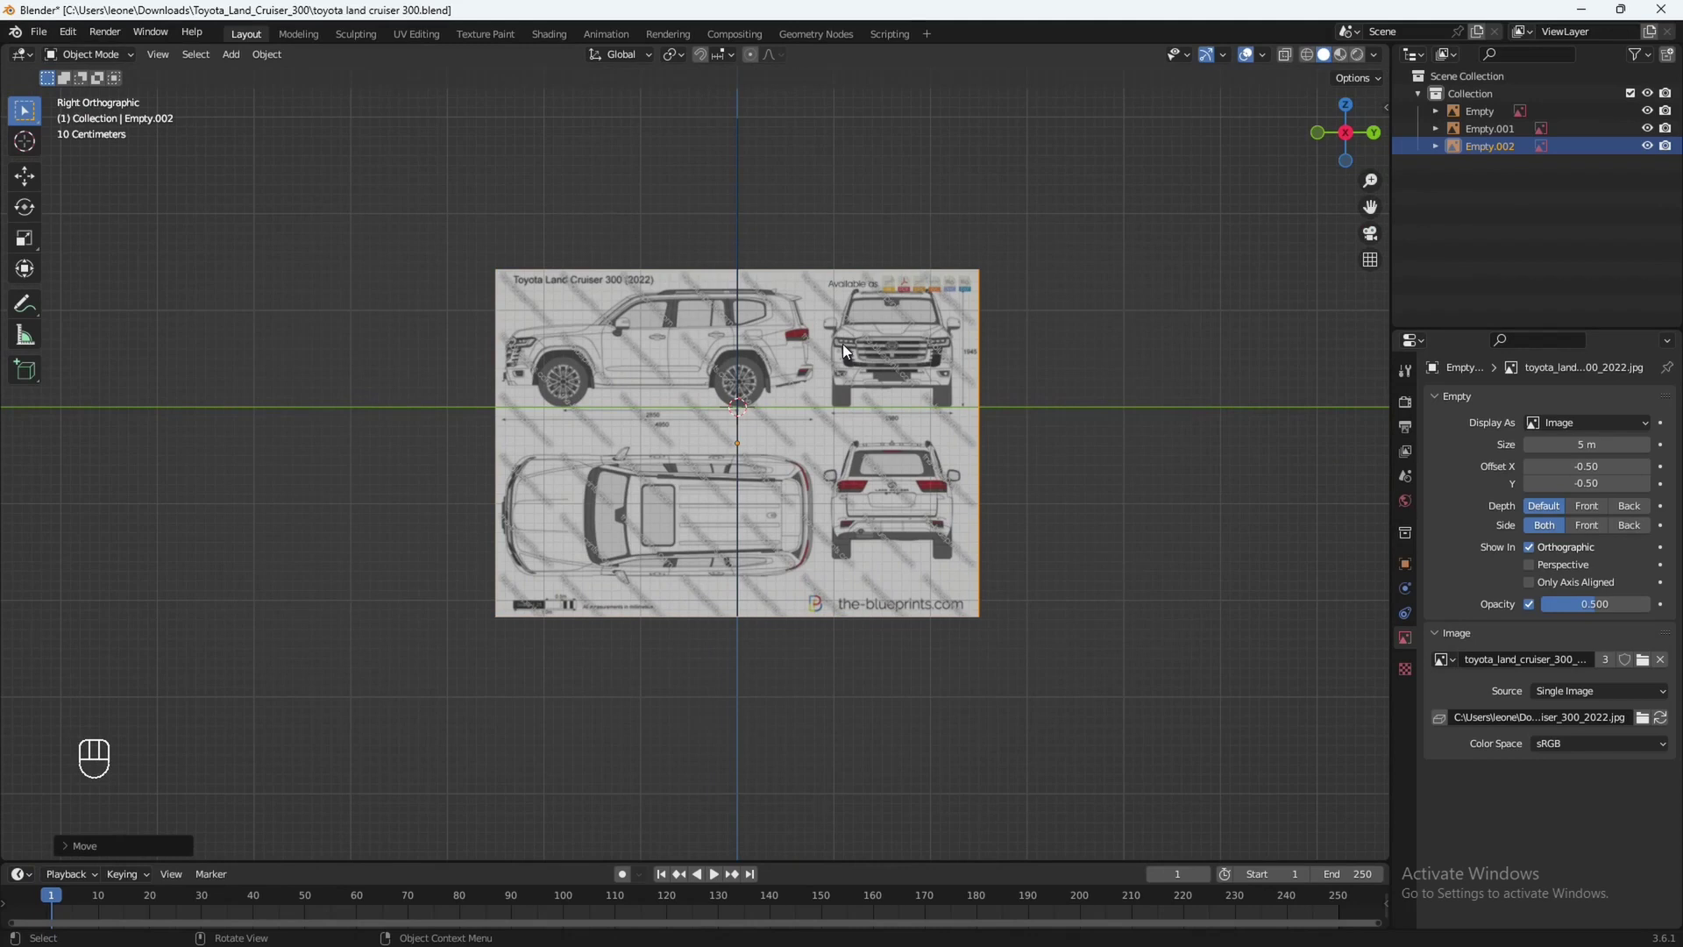
key("KP_7")
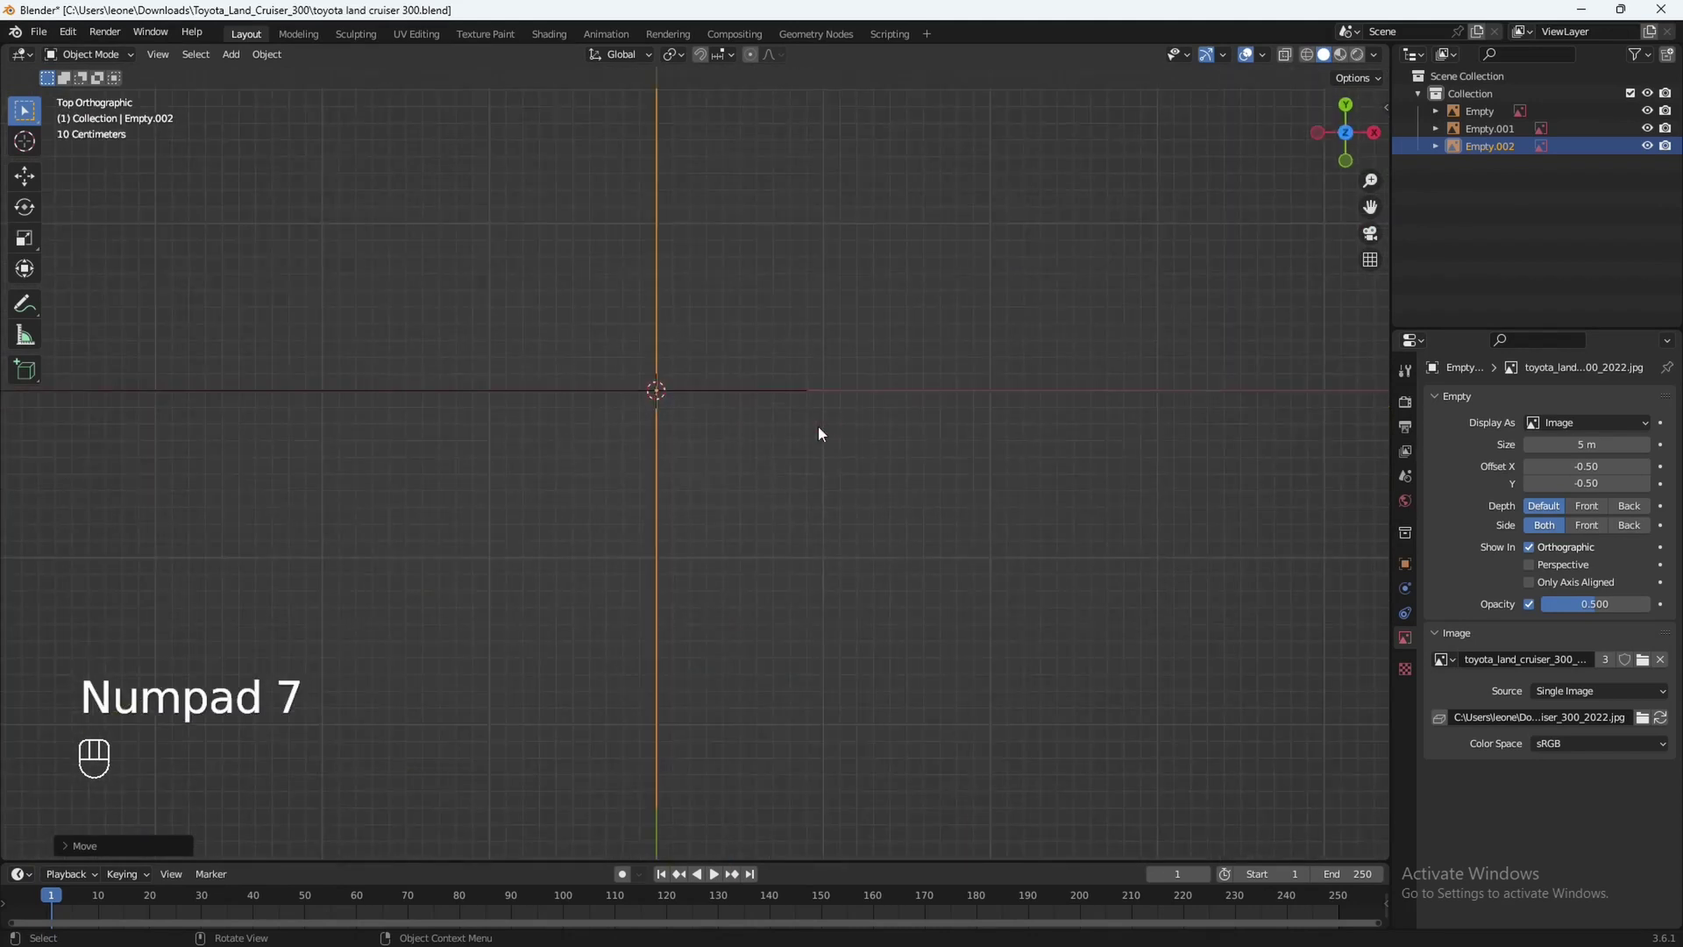
Load the Land Cruiser top-view blueprint as a reference and rotate it 90° about Z.
middle_click(709, 439)
left_click_drag(907, 493, 821, 509)
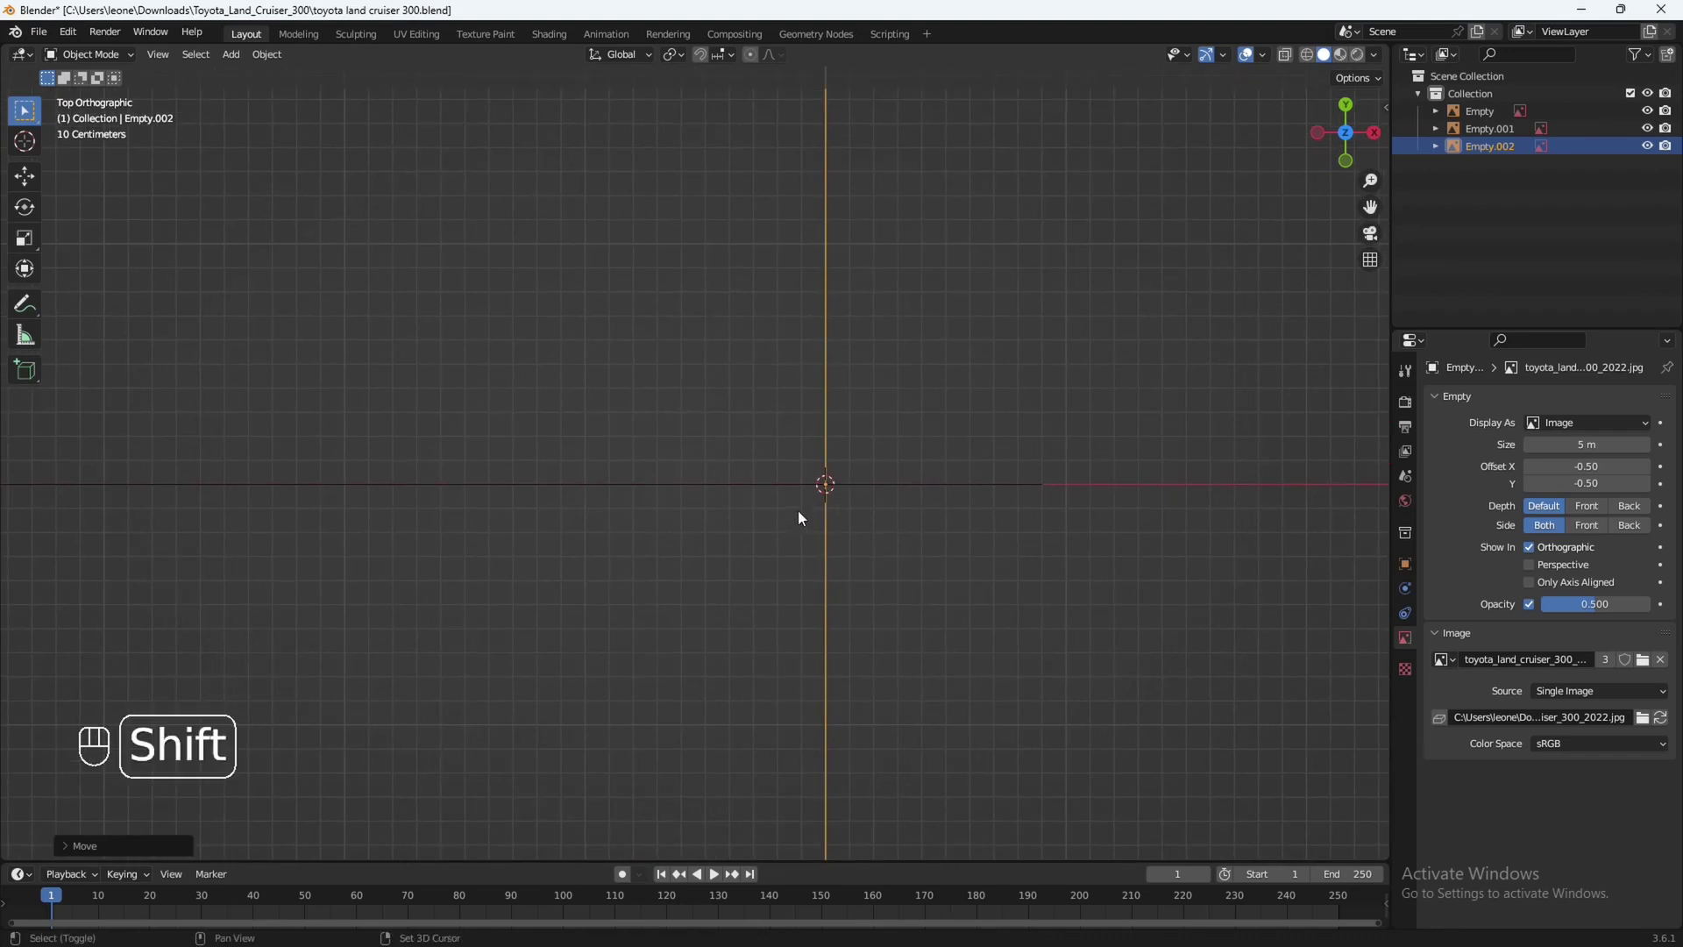
key("shift+a")
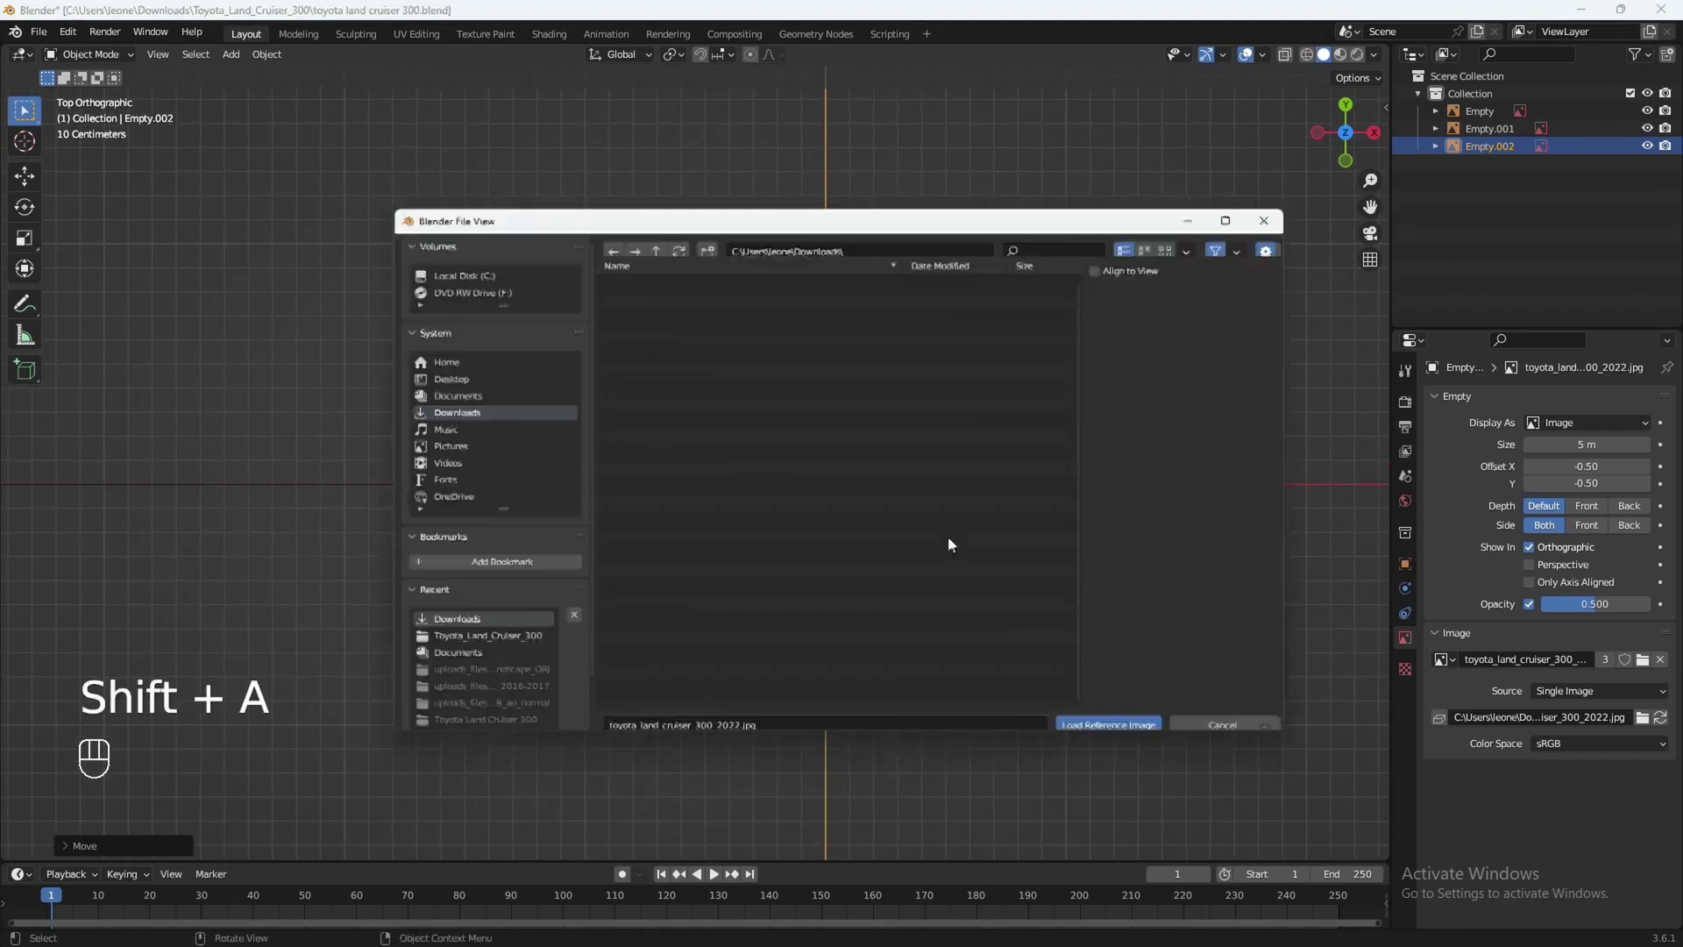
left_click_drag(879, 569, 894, 546)
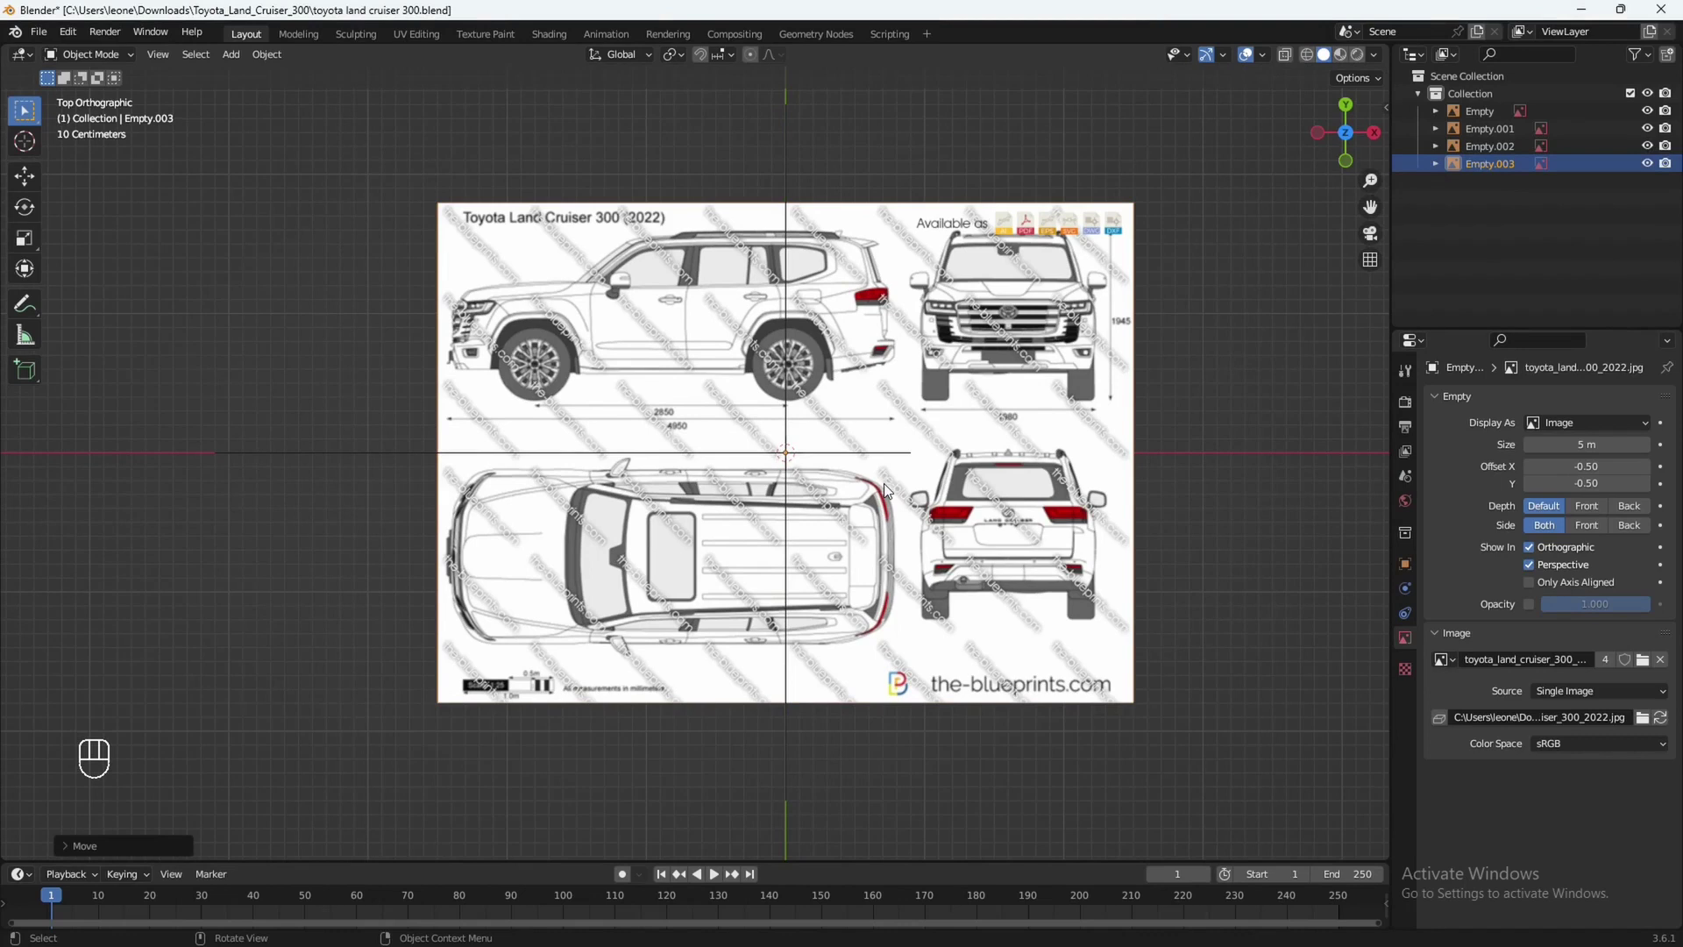
key("r")
key("z")
key("9")
key("0")
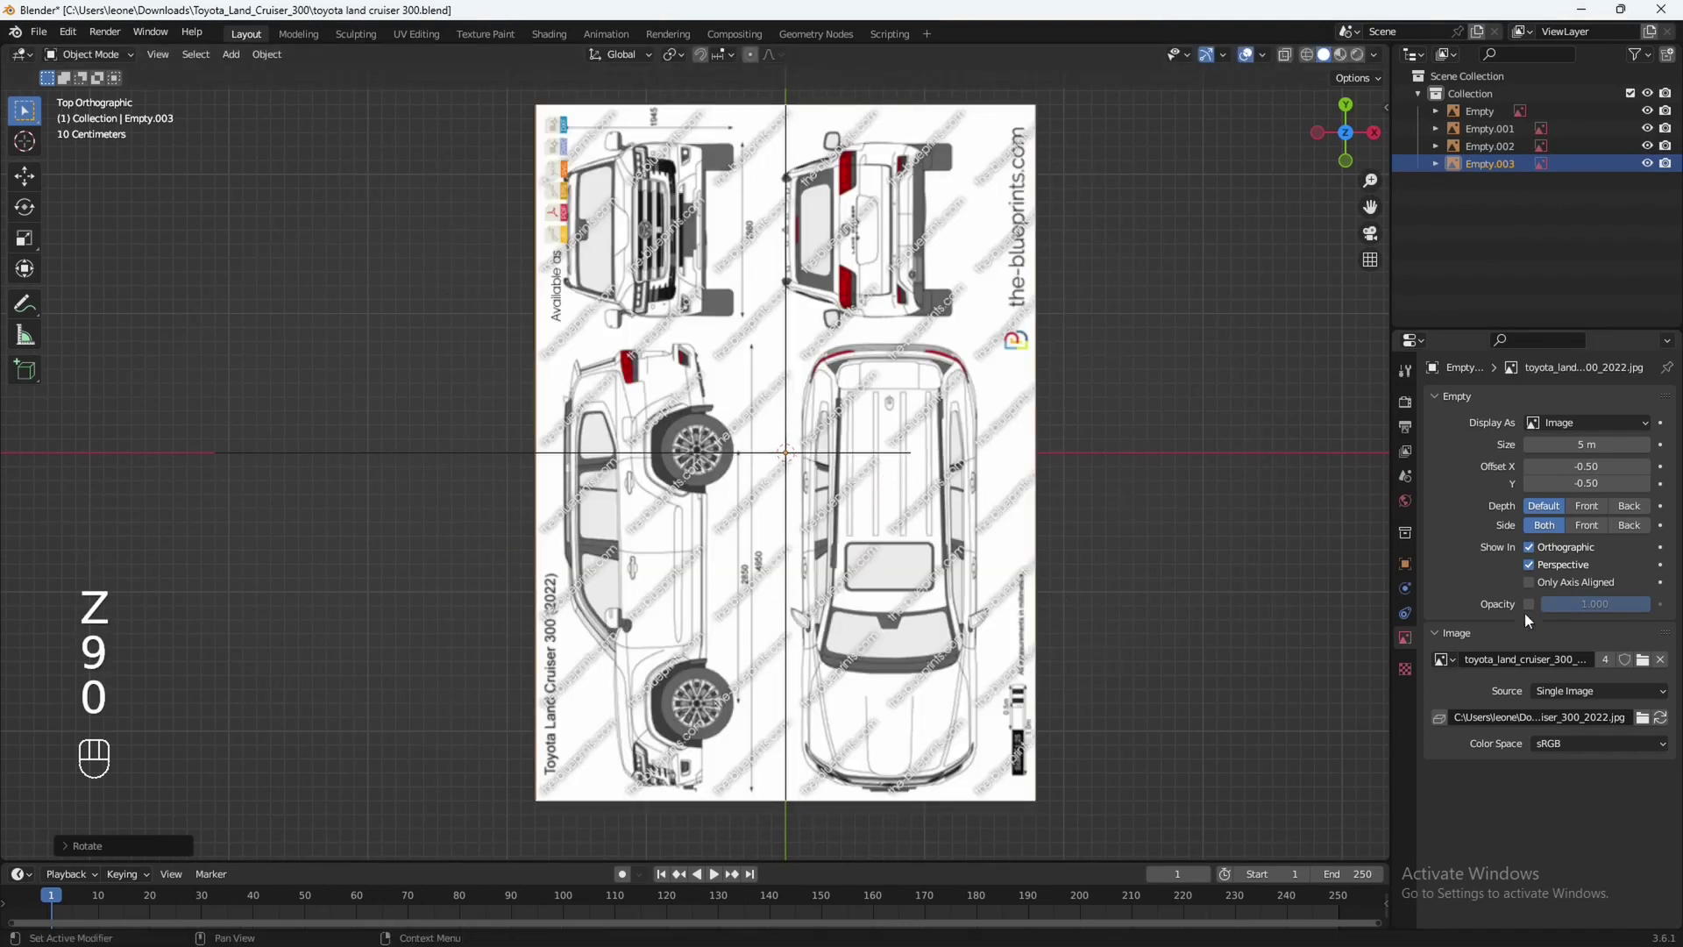
Set the image to 0.5 opacity and hide it in perspective views.
left_click(1535, 612)
key("ctrl+v")
left_click(1535, 571)
Inspect the car's front and rear edges and slide the image along X toward the origin.
left_click_drag(947, 631, 839, 519)
left_click_drag(838, 623, 923, 564)
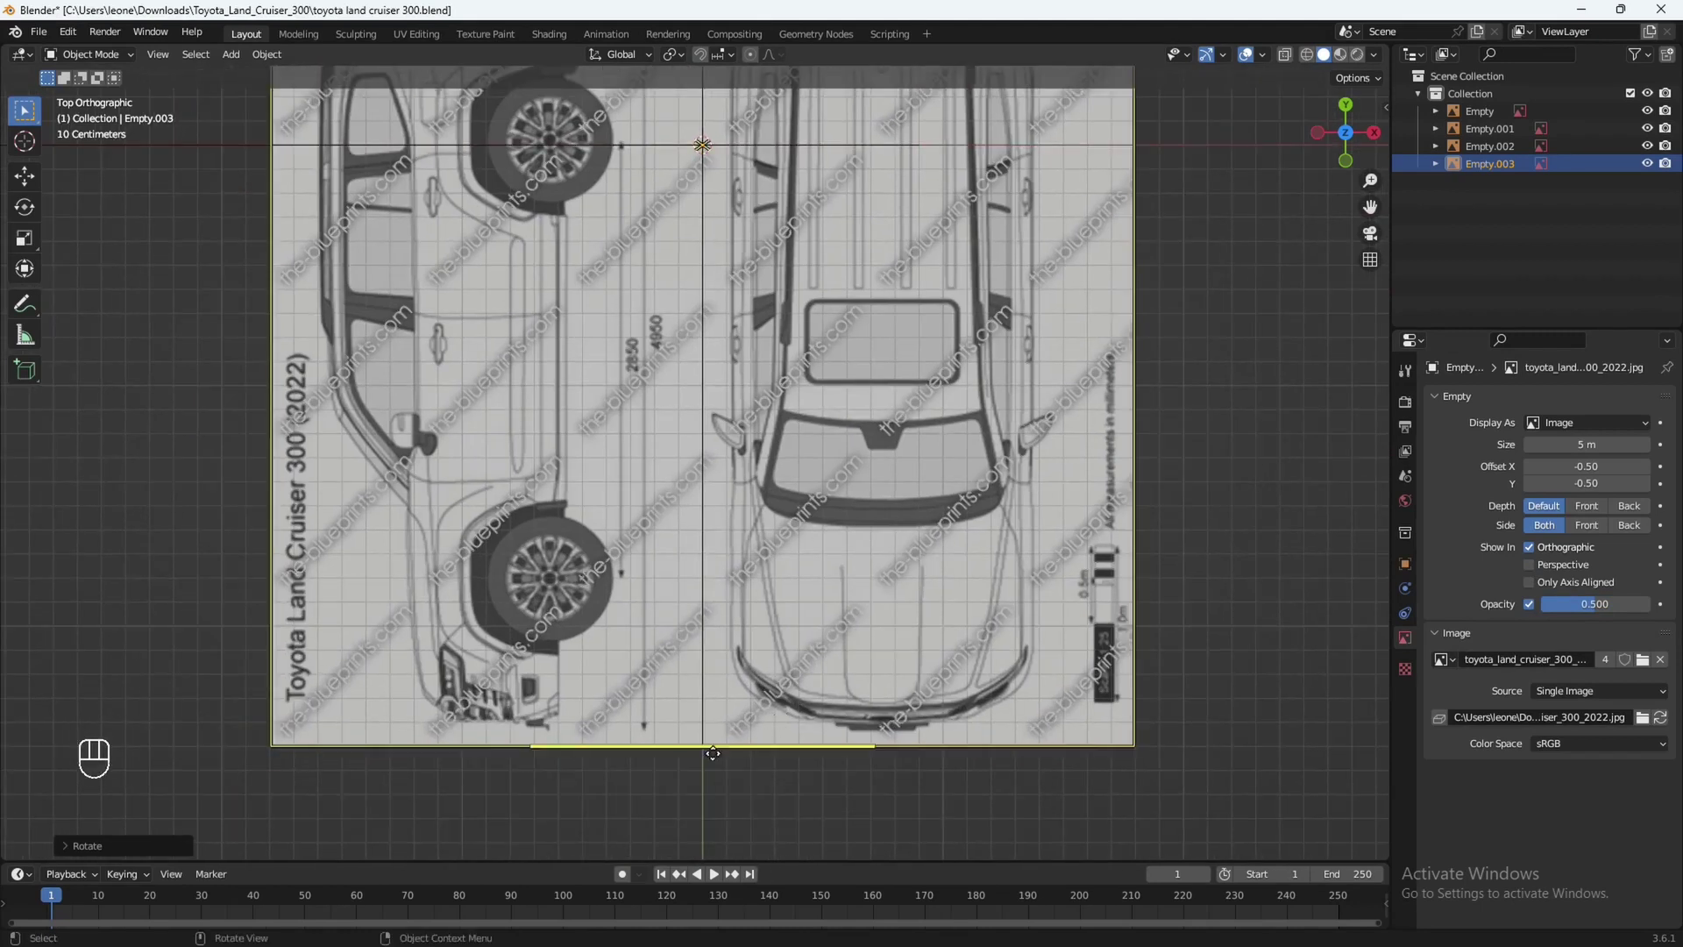
left_click_drag(748, 733, 788, 567)
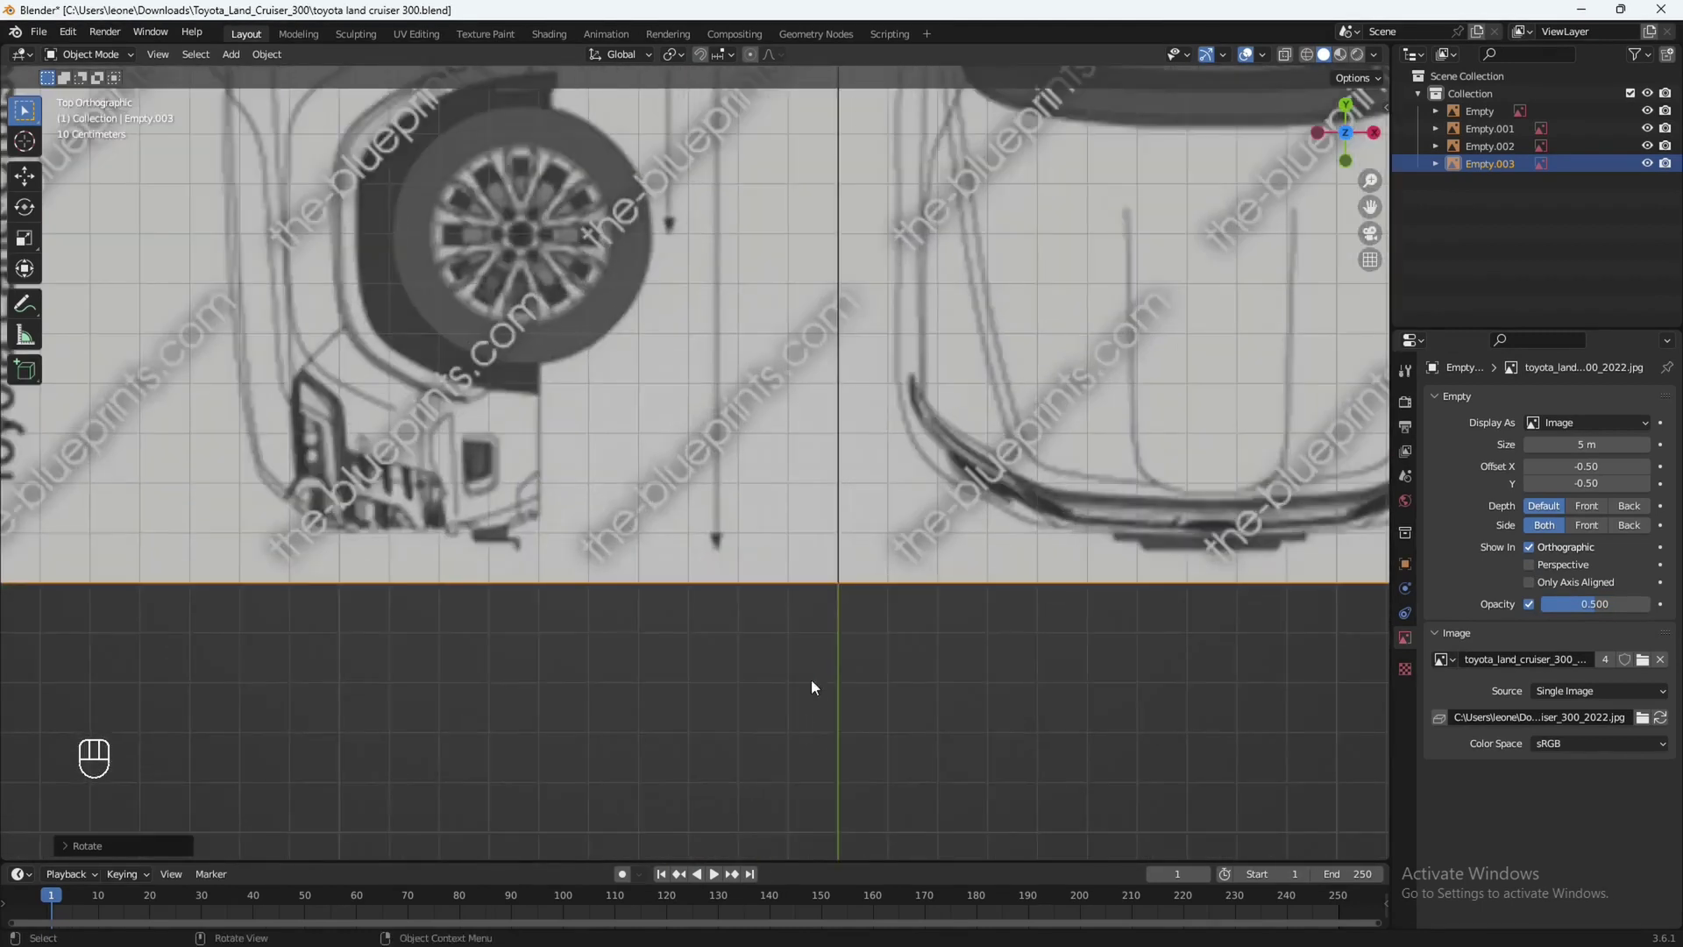
left_click_drag(932, 535, 828, 641)
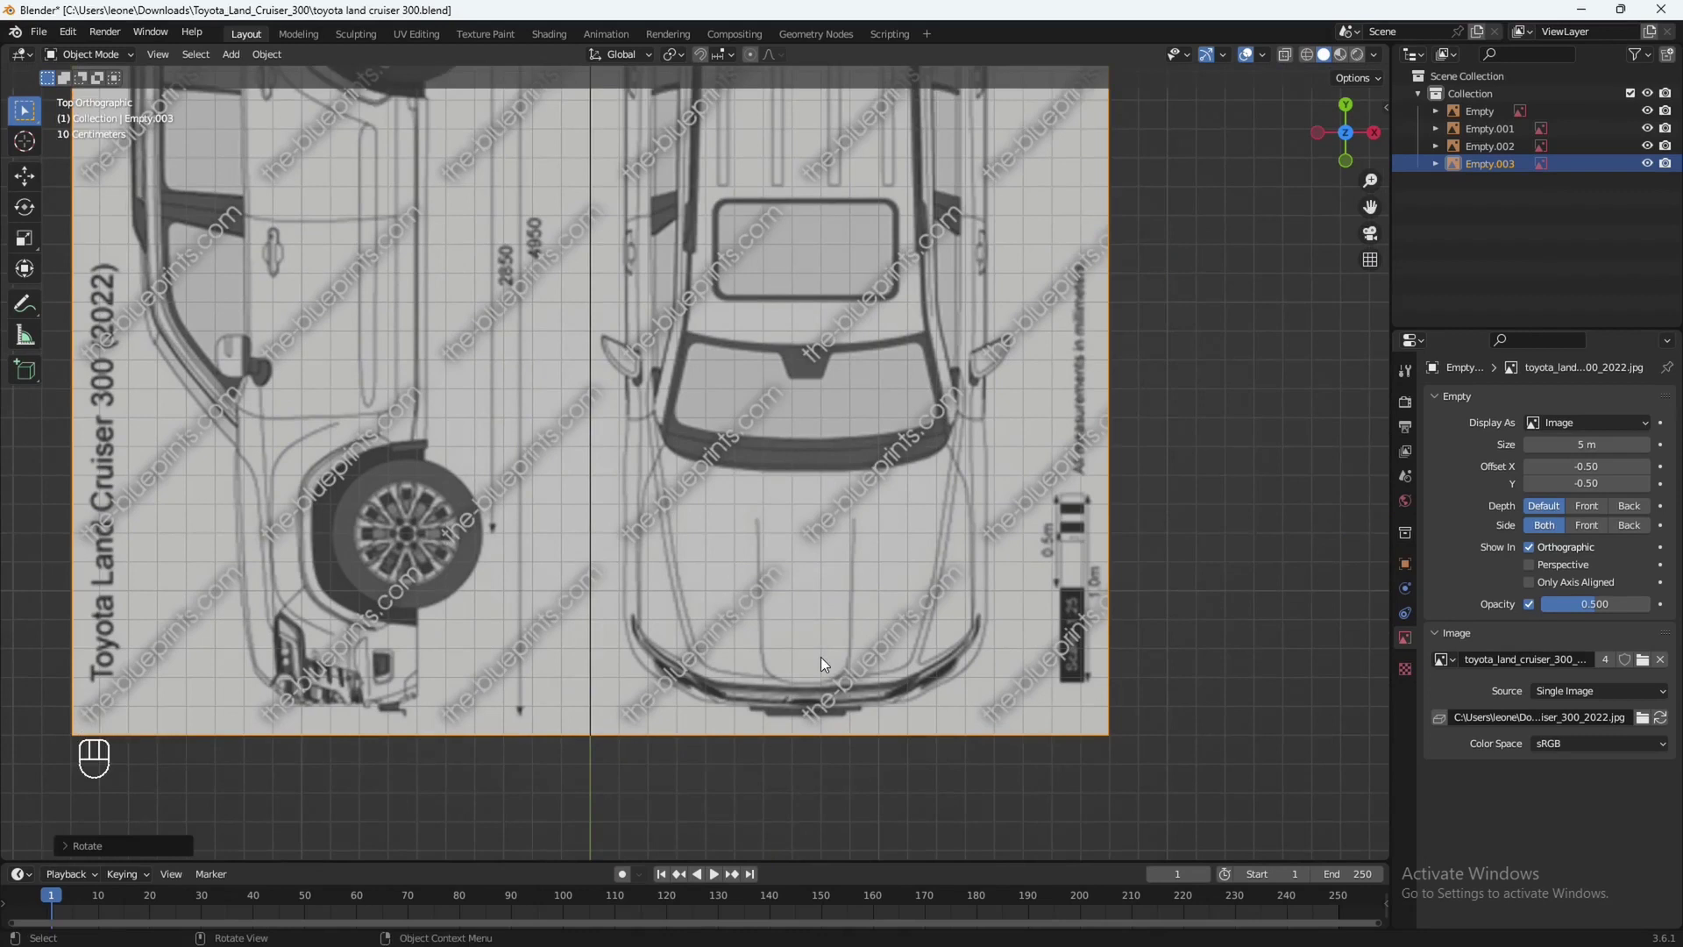
left_click_drag(895, 688, 865, 631)
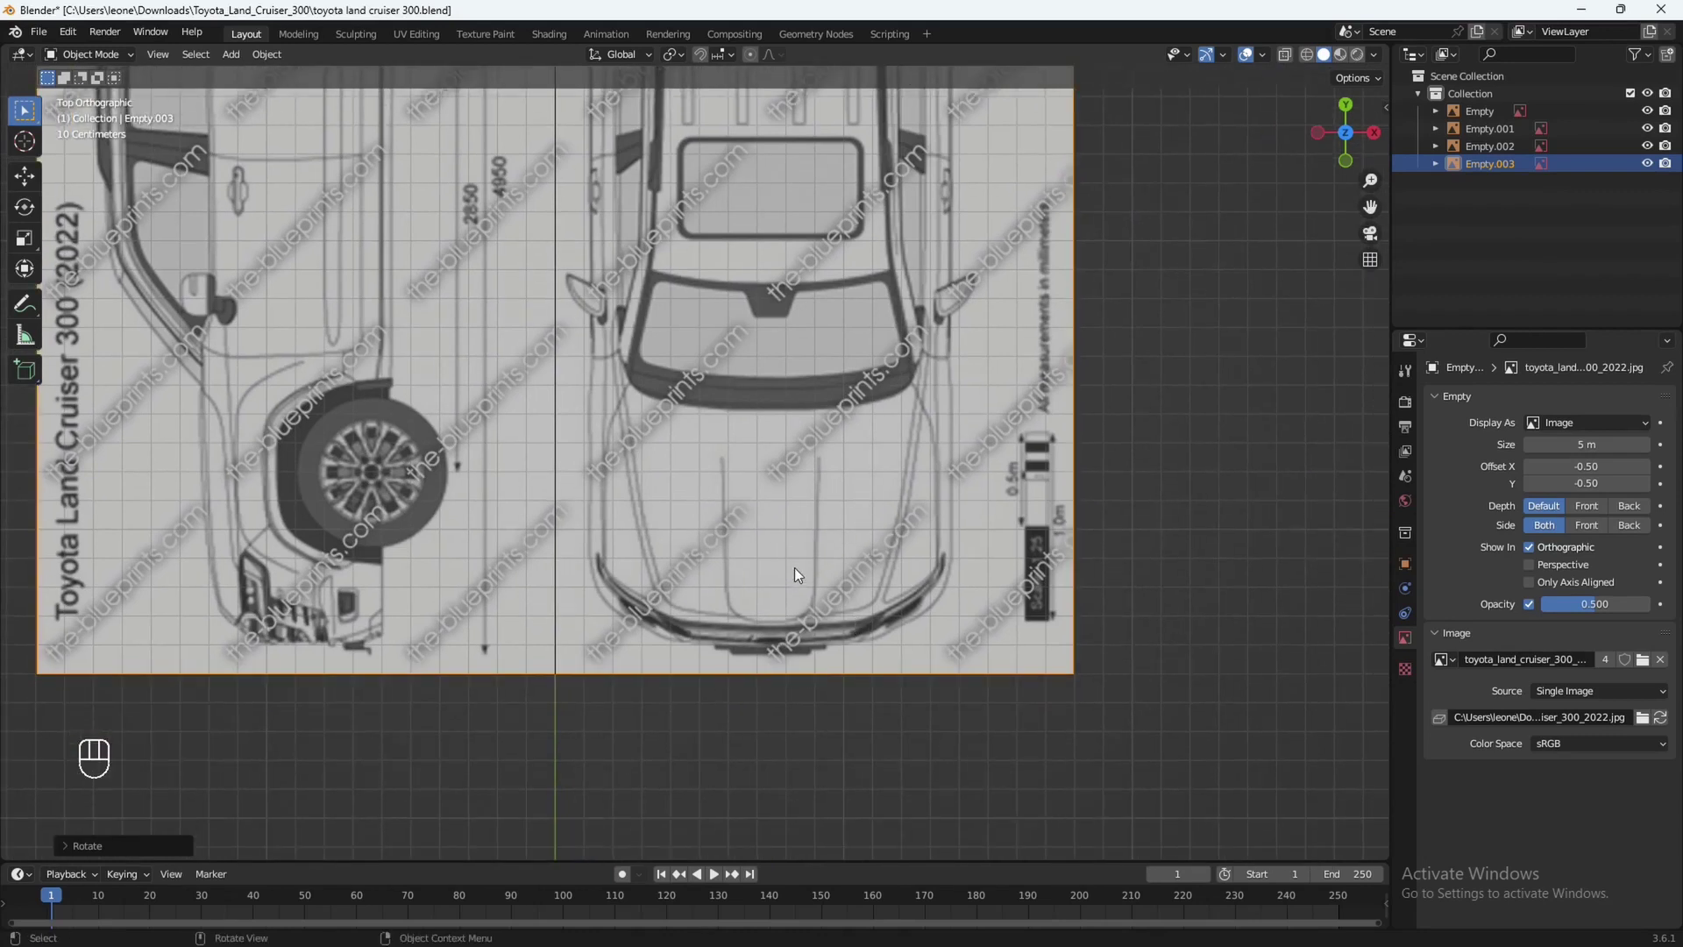
middle_click(794, 513)
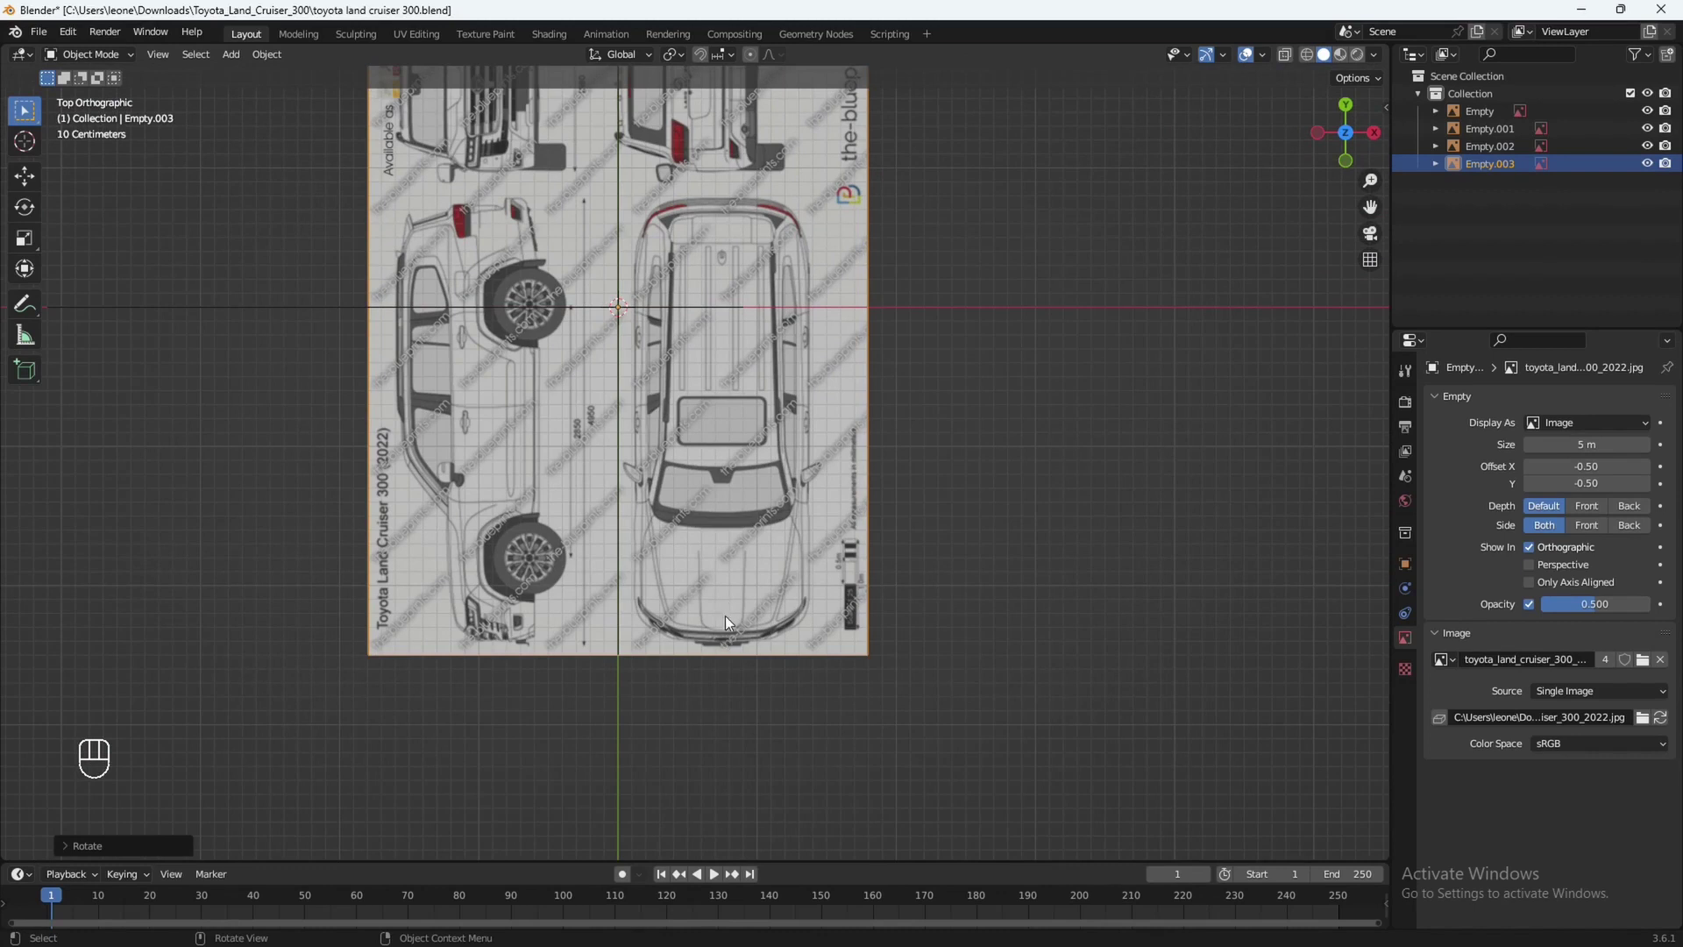
middle_click(793, 505)
left_click_drag(869, 421, 849, 527)
middle_click(868, 519)
middle_click(865, 556)
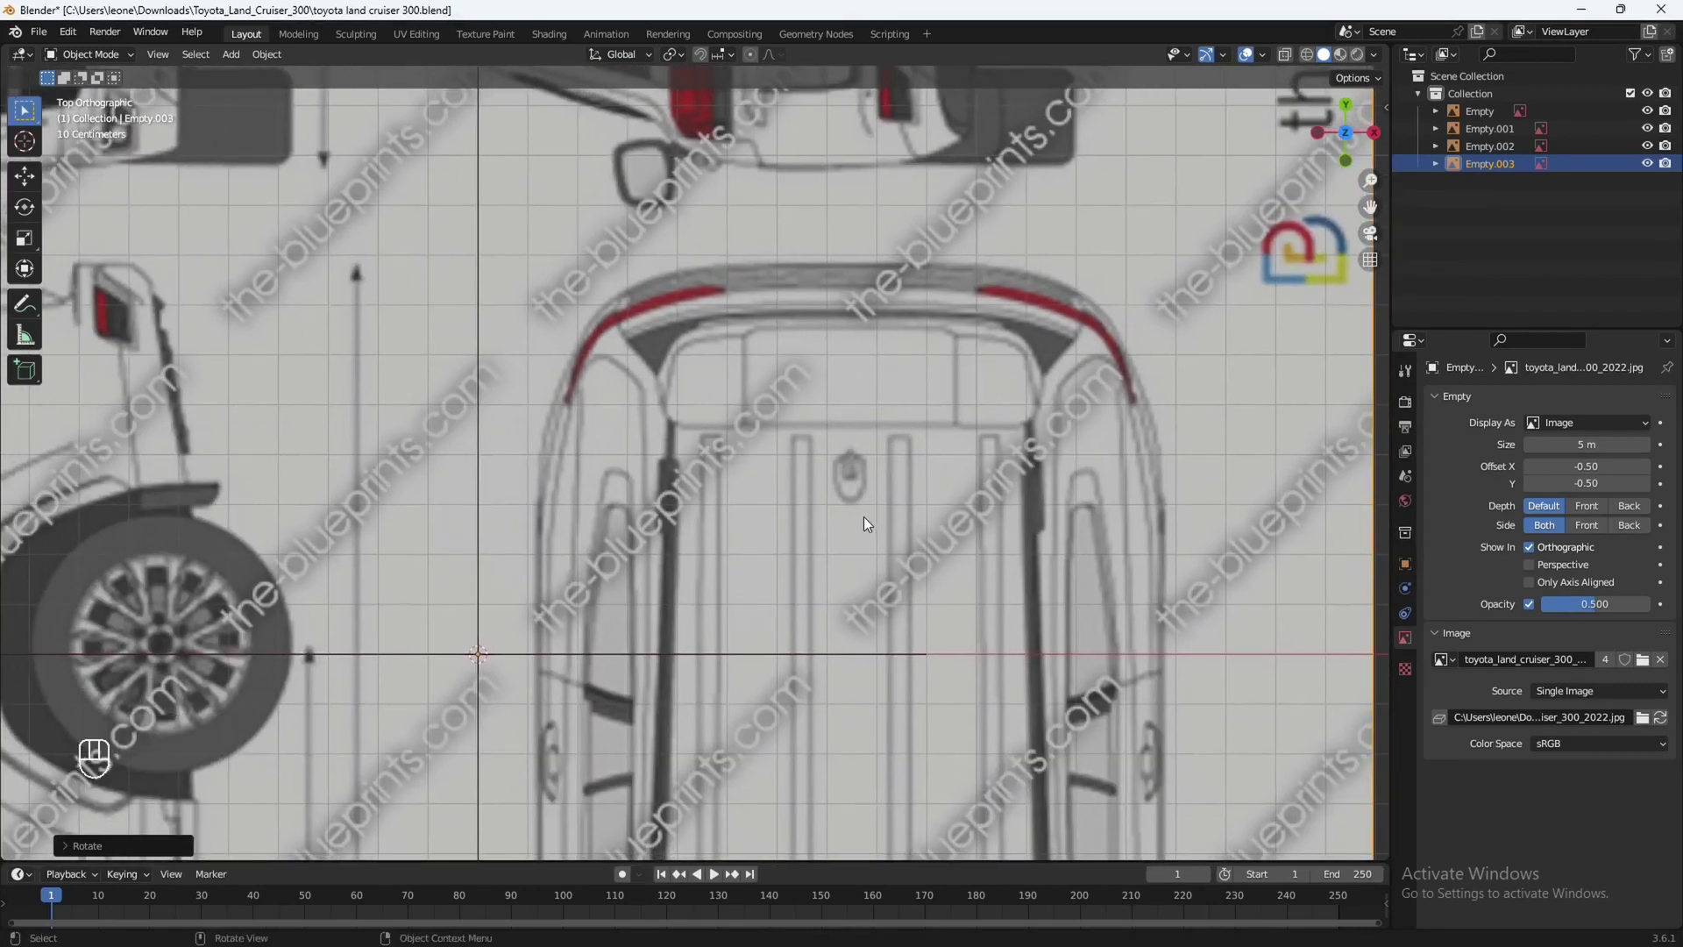
key("g")
key("x")
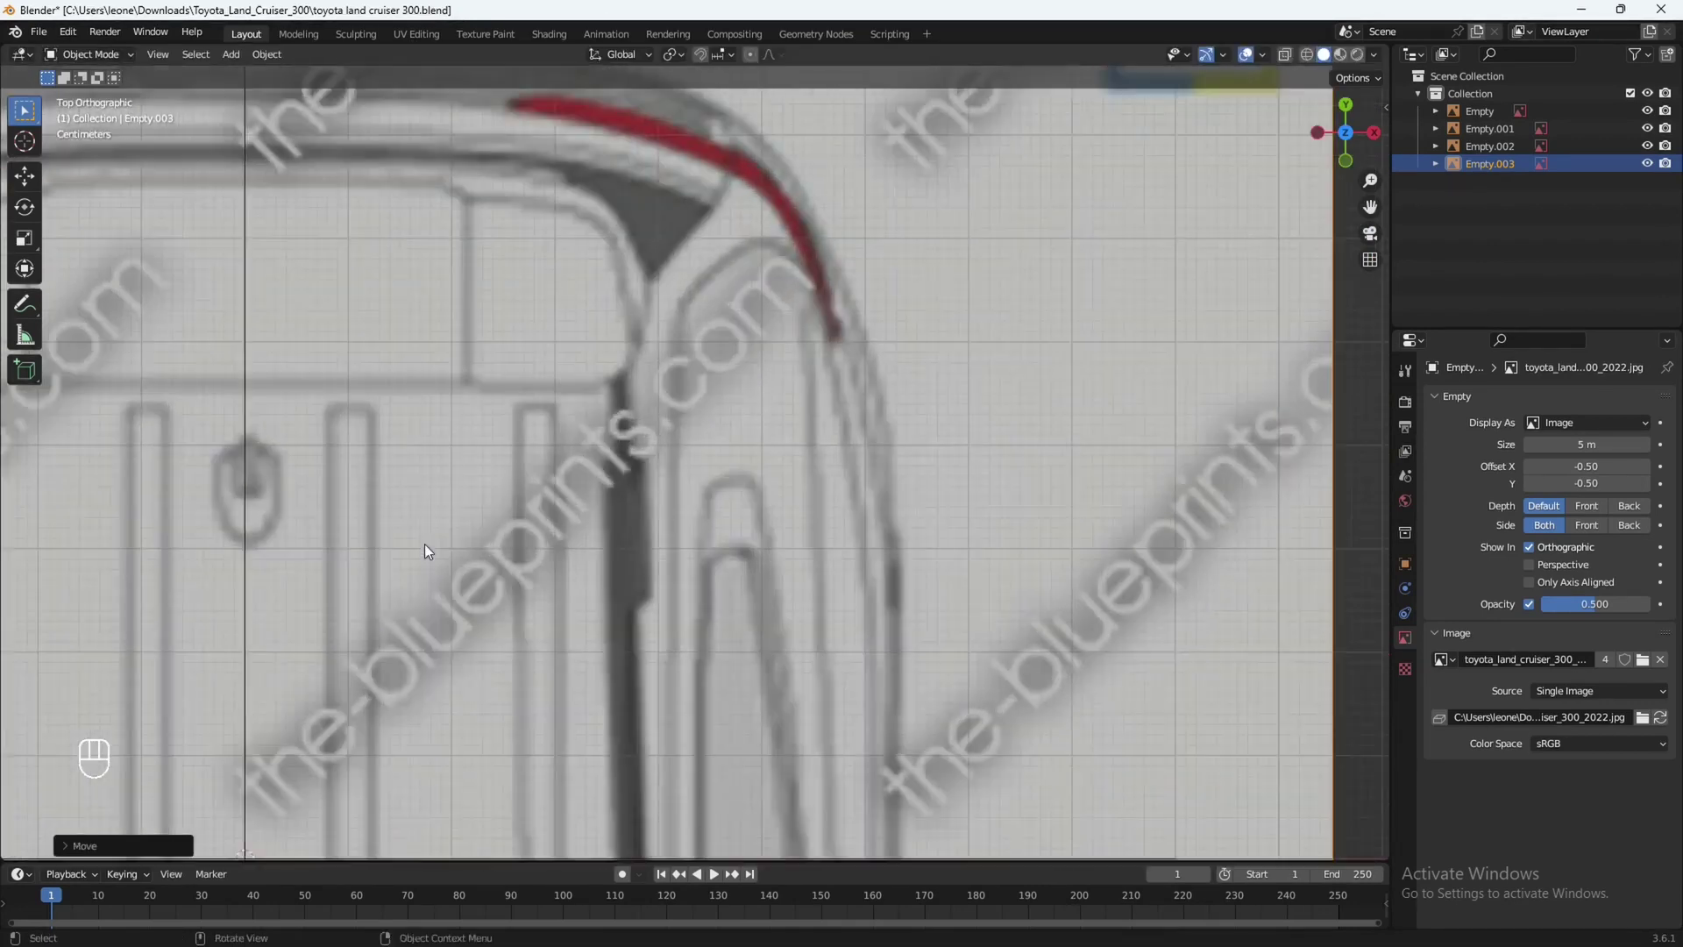
middle_click(457, 536)
middle_click(753, 599)
left_click_drag(990, 485, 956, 549)
middle_click(961, 468)
Move the image along the other axis so the top-view car centres on the origin.
key("g")
key("x")
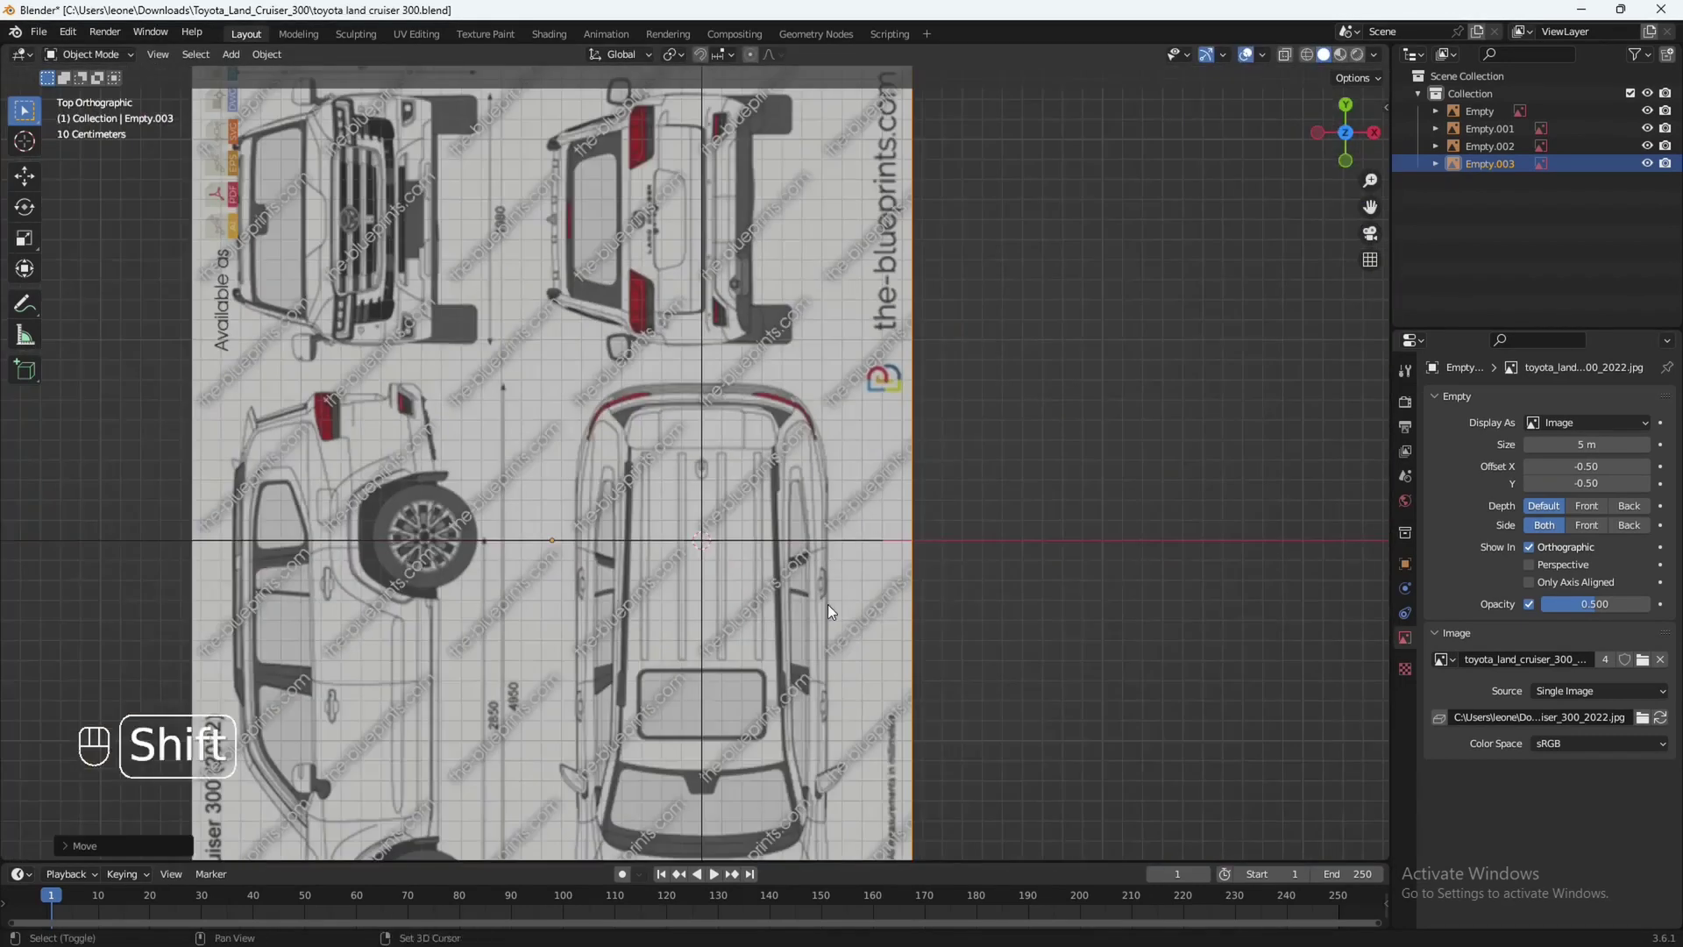
left_click_drag(864, 578, 910, 510)
left_click(931, 432)
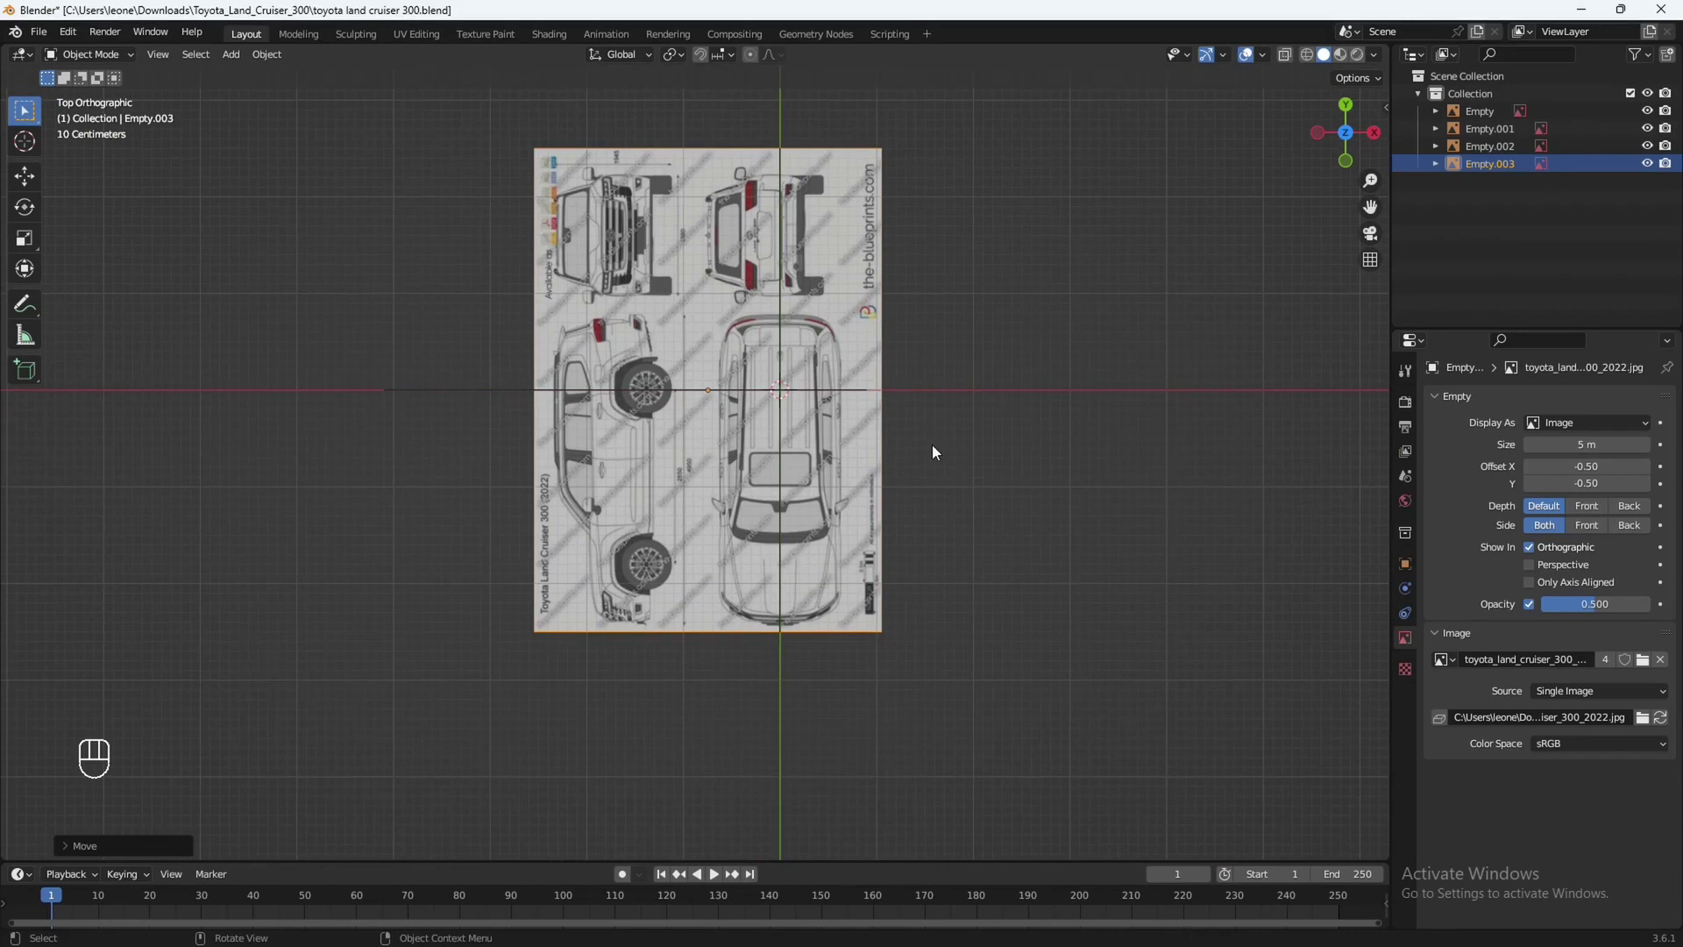
left_click_drag(1023, 487, 1014, 517)
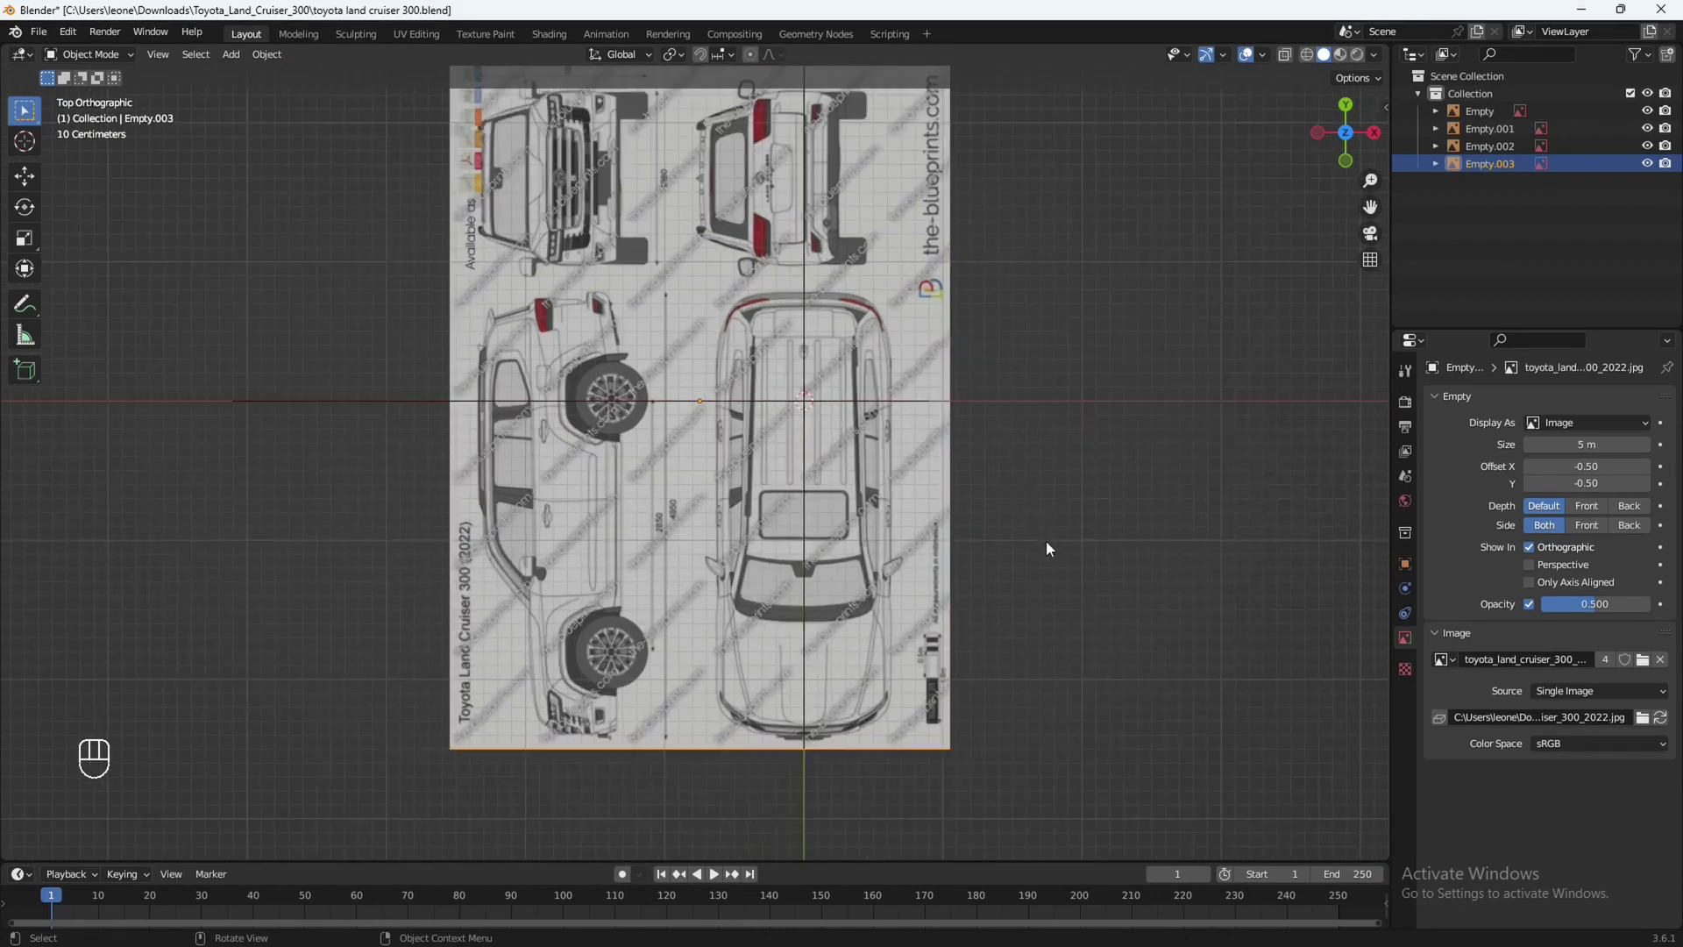
middle_click(1038, 550)
left_click_drag(978, 481, 987, 522)
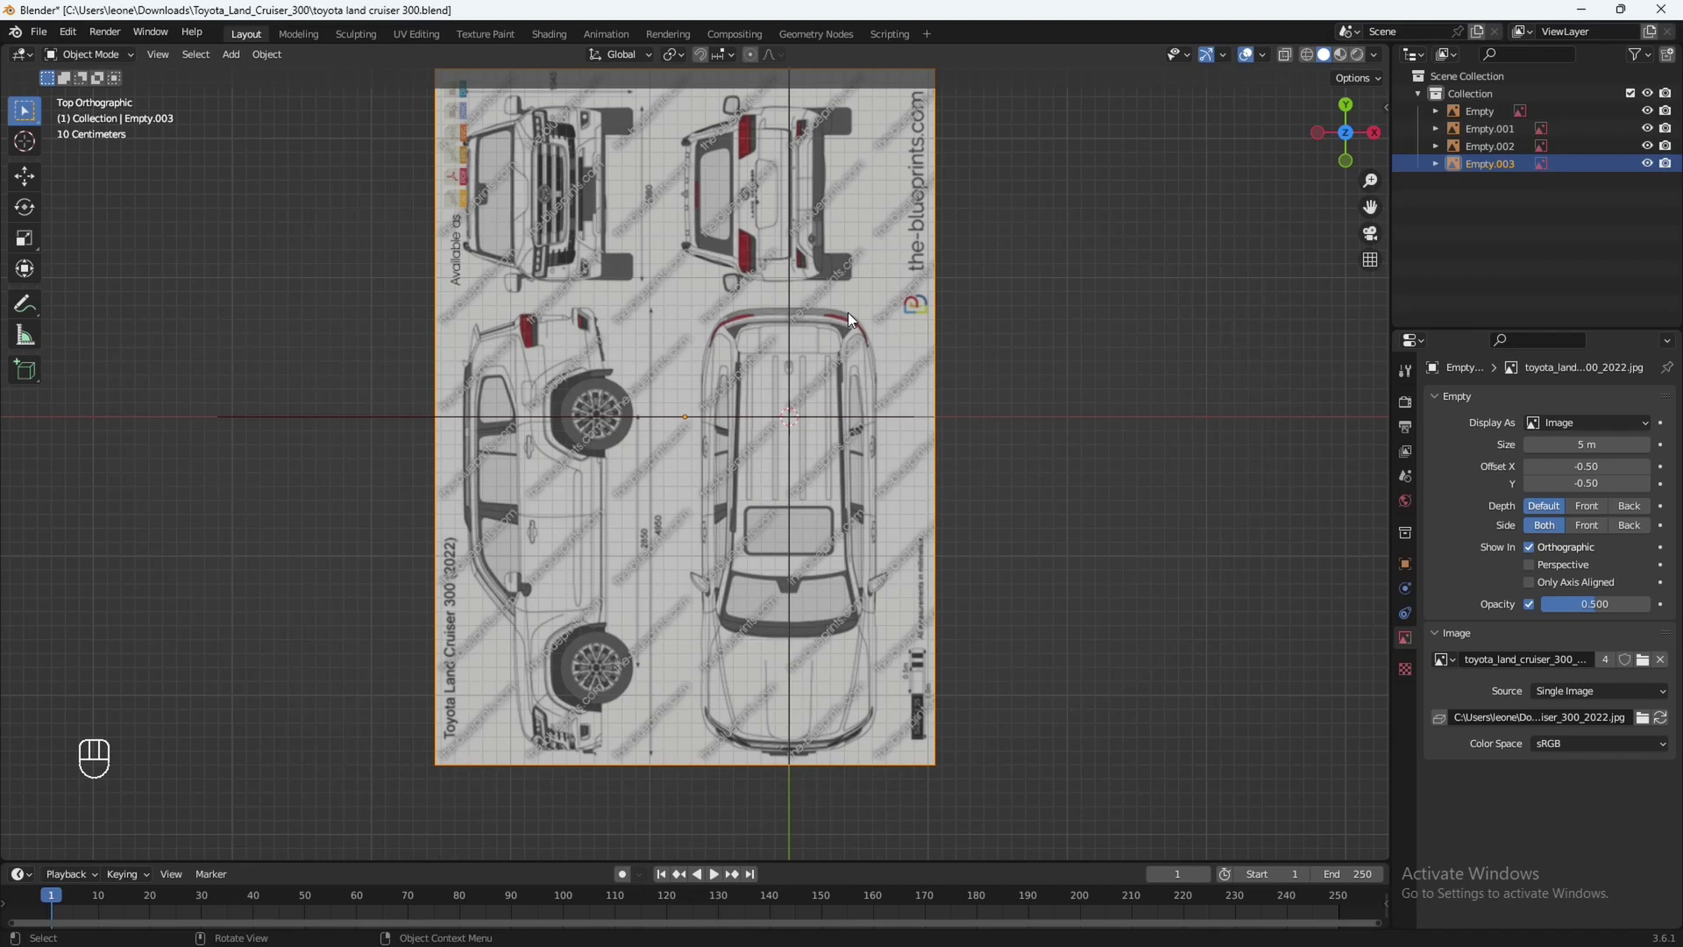
left_click_drag(811, 368, 899, 330)
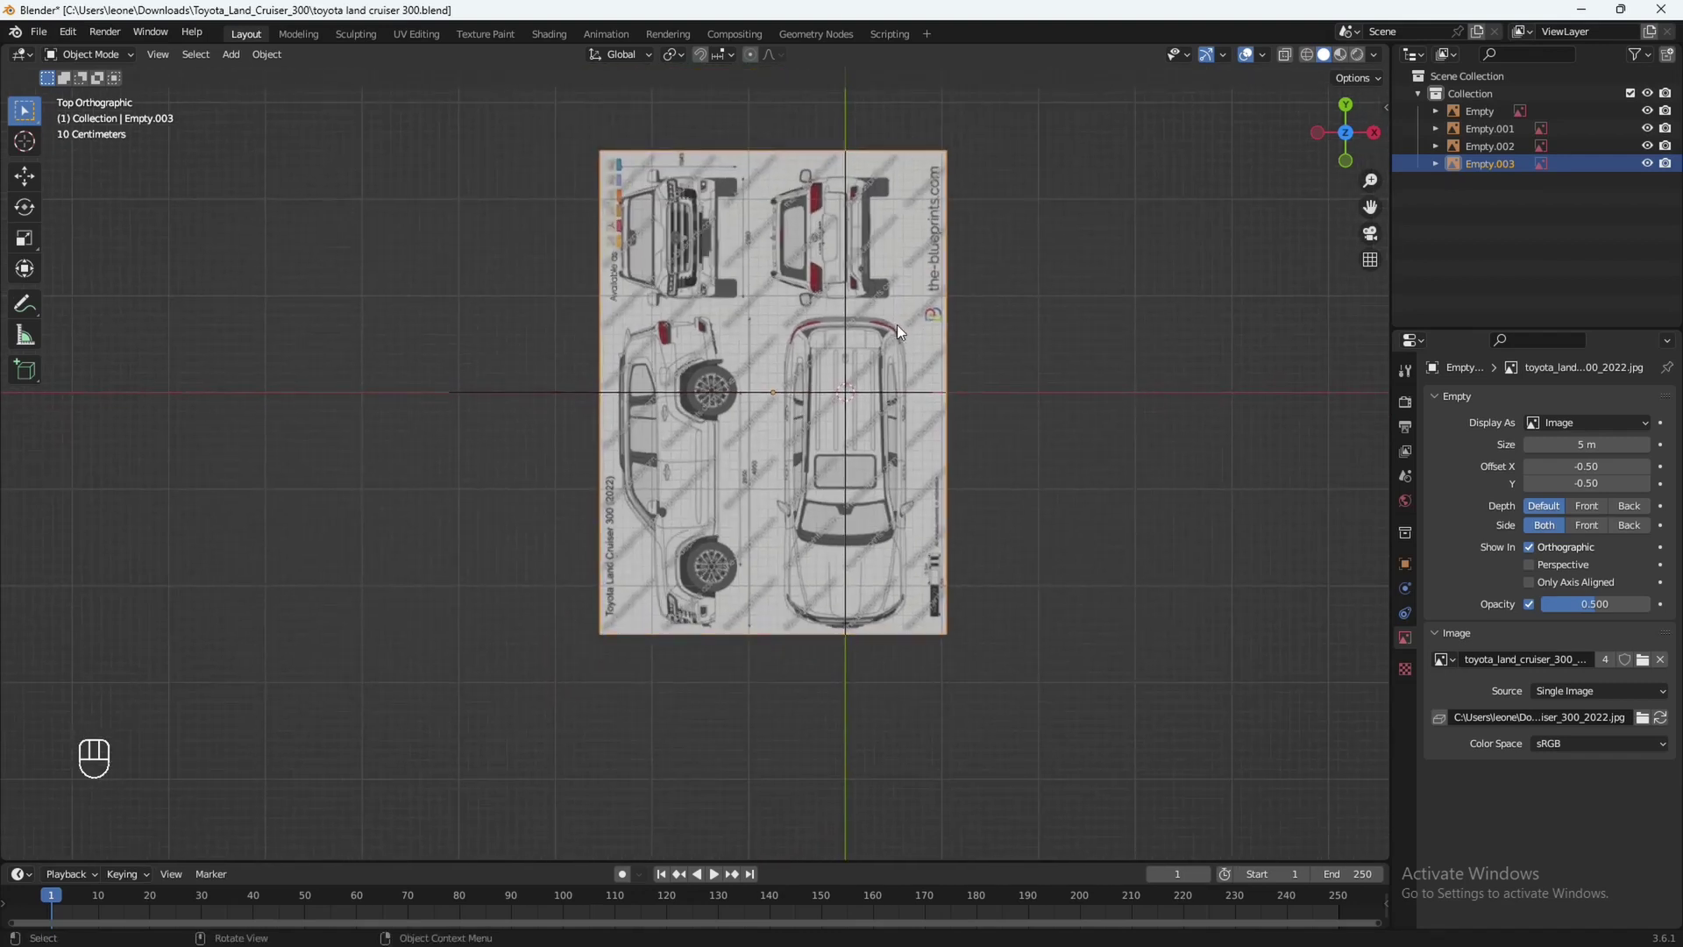
Add a cube at the origin.
key("KP_1")
left_click_drag(952, 288, 742, 451)
middle_click(832, 378)
Show the cube in Wireframe shading over the front blueprint and enter Edit Mode.
key("shift+a")
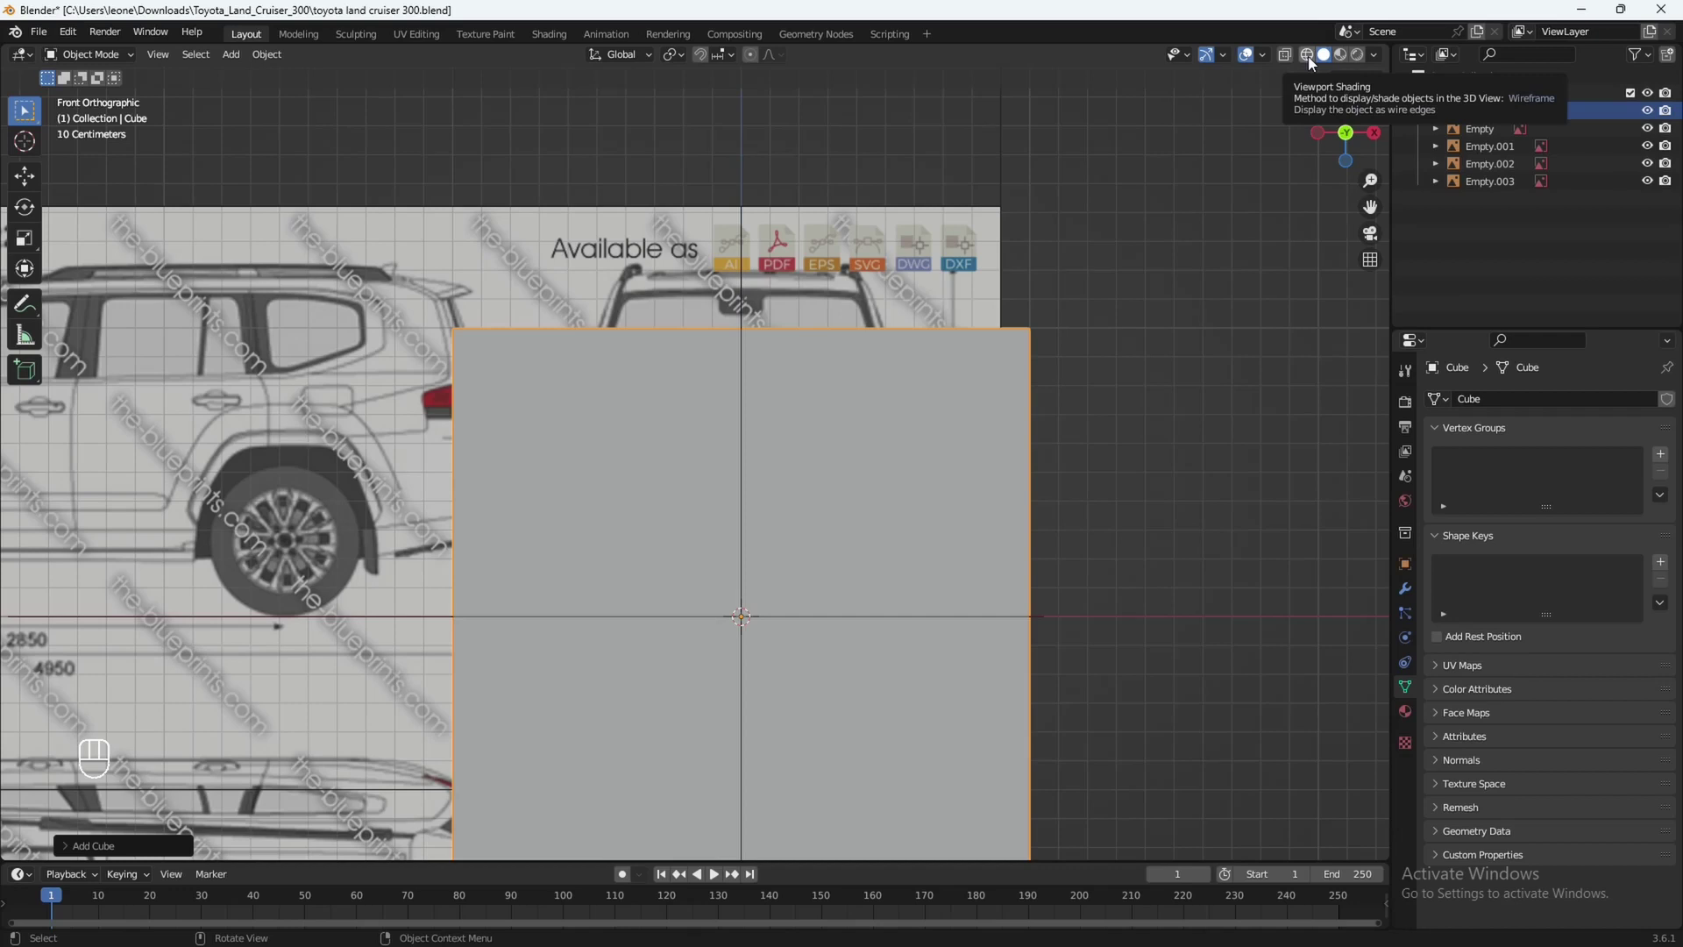
left_click(1310, 61)
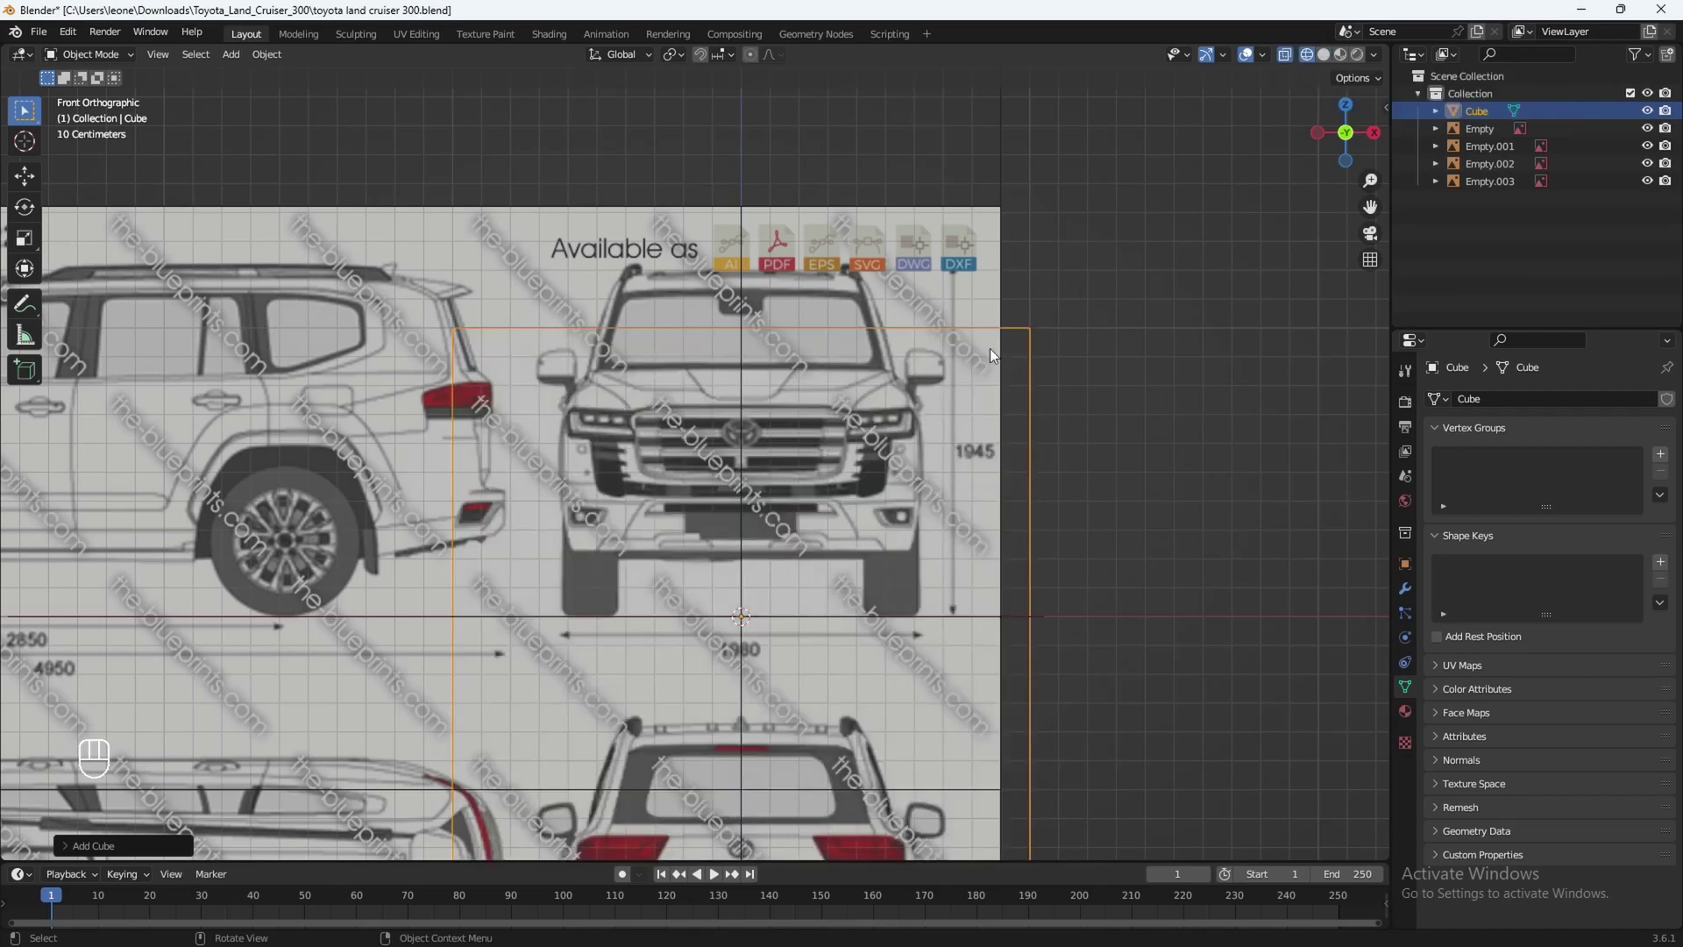
left_click_drag(842, 423, 857, 370)
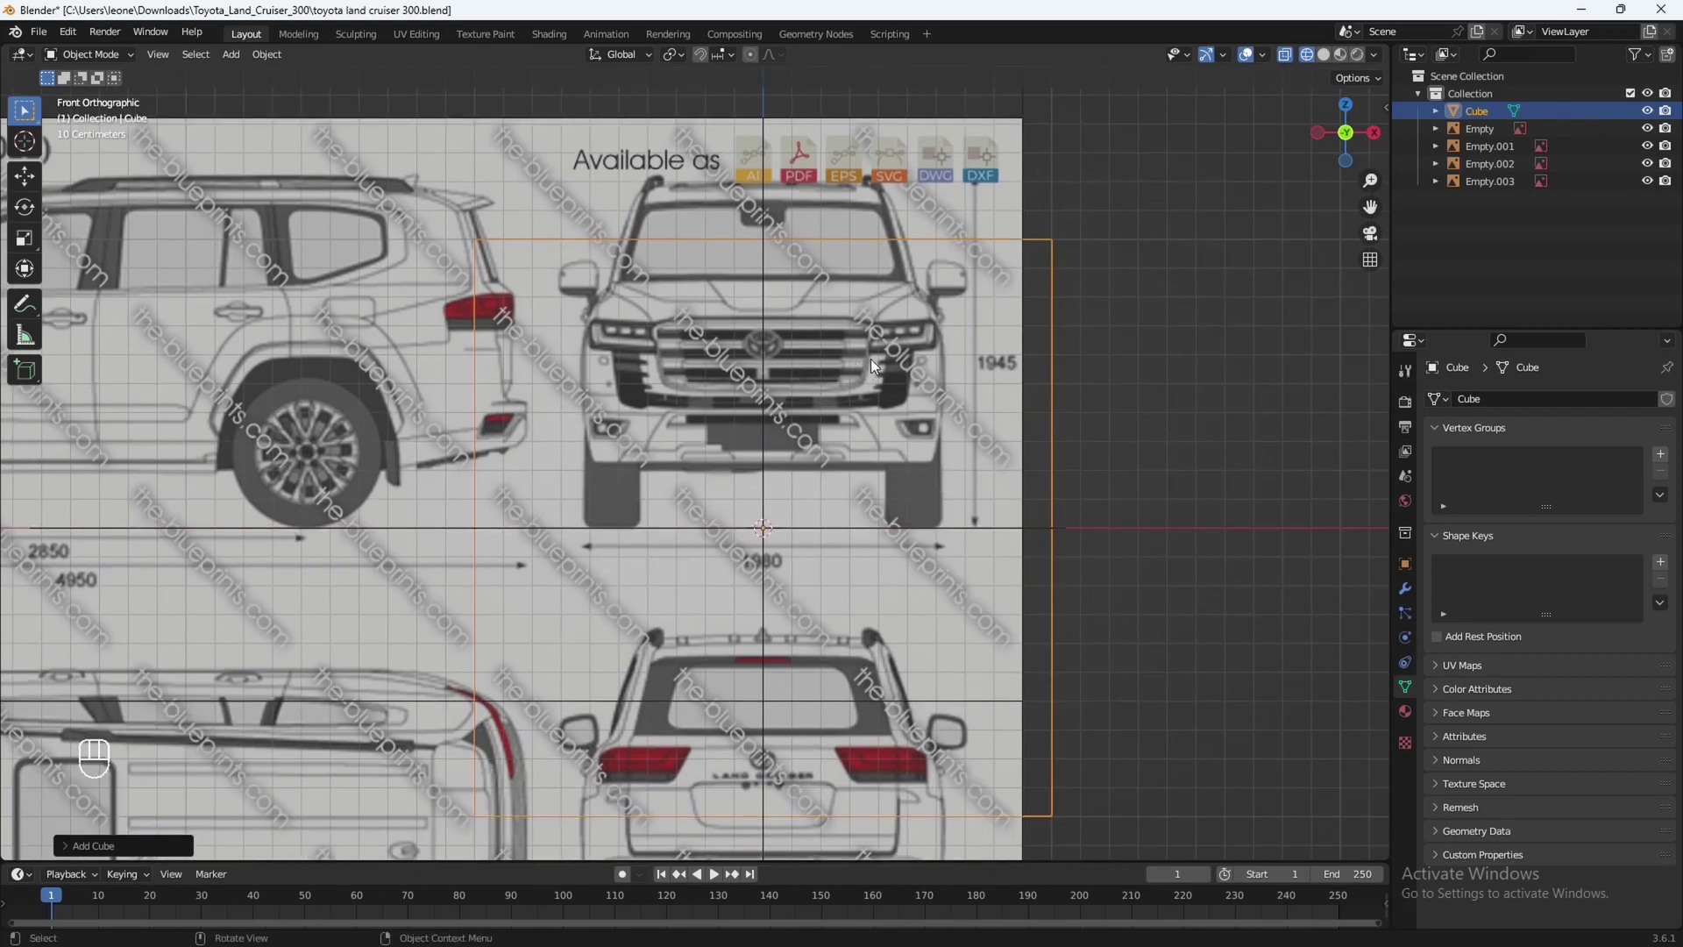
key("shift+z")
key("shift+z")
key("shift+z")
key("shift+z")
key("shift+z")
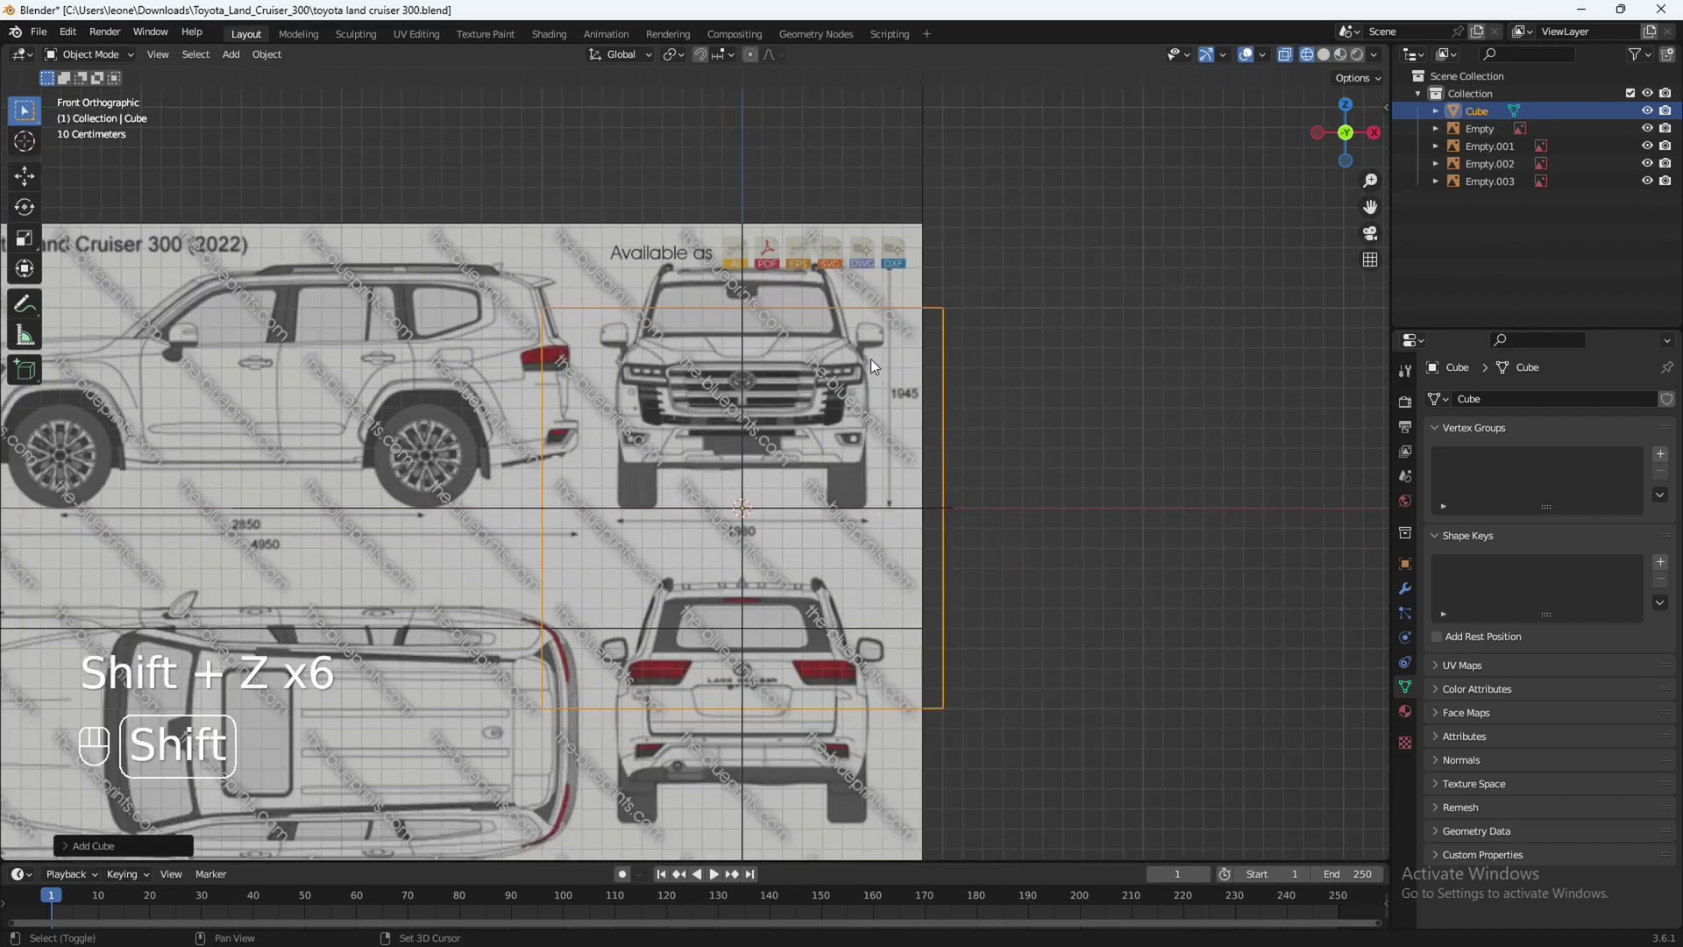
middle_click(876, 391)
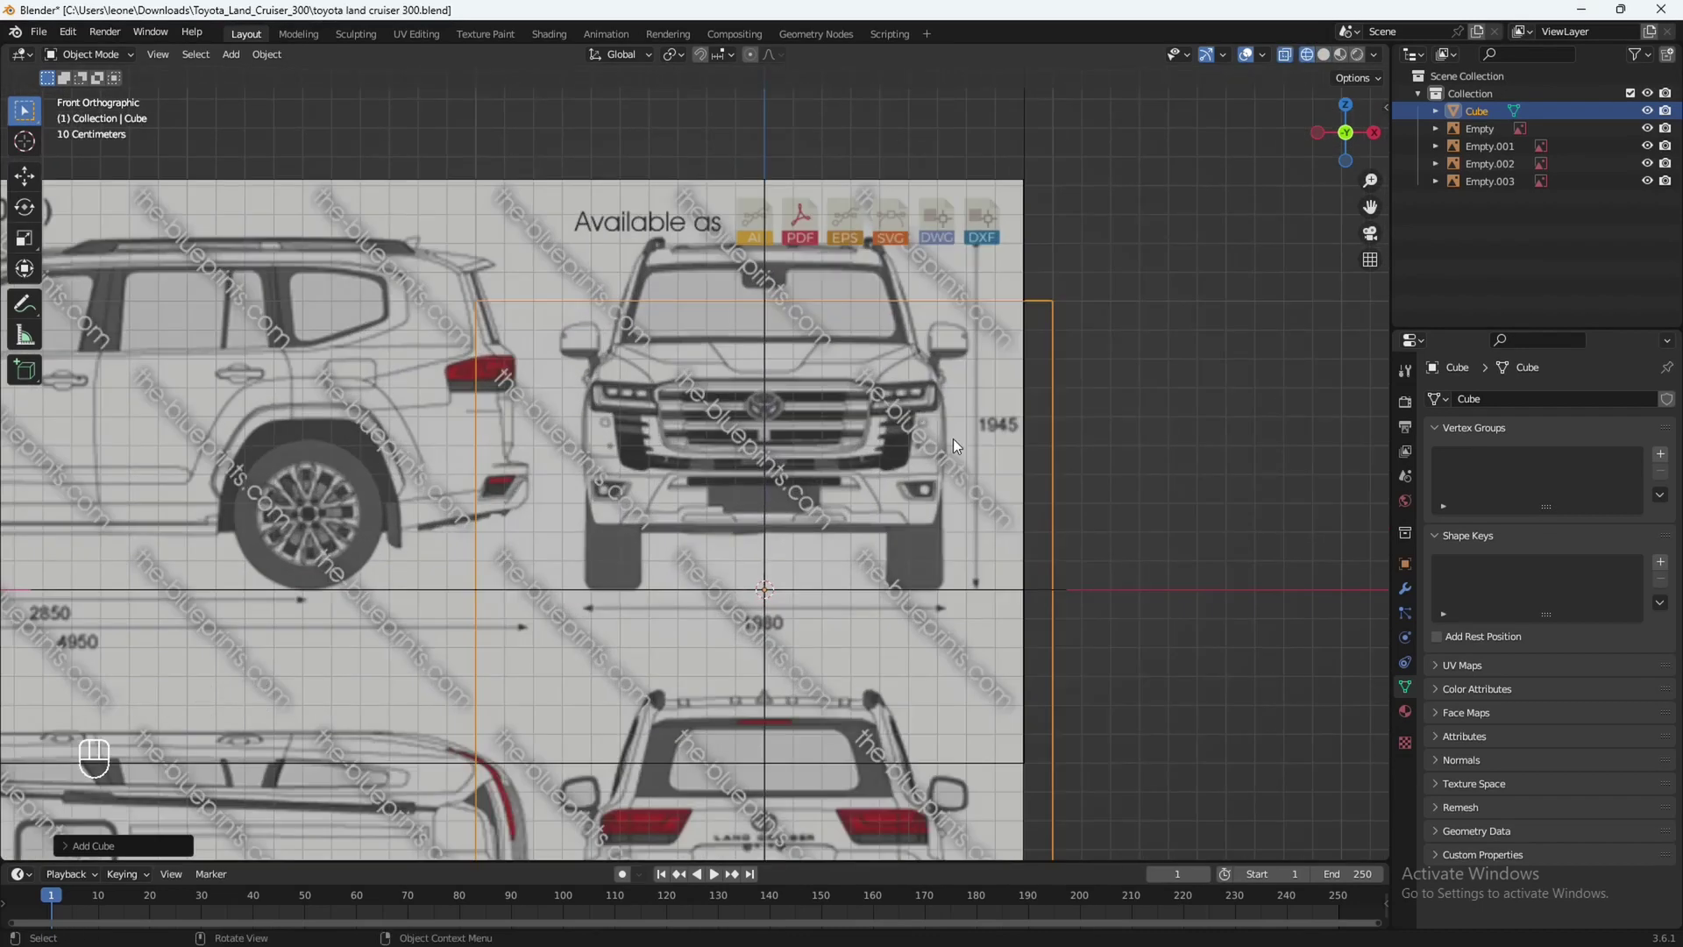
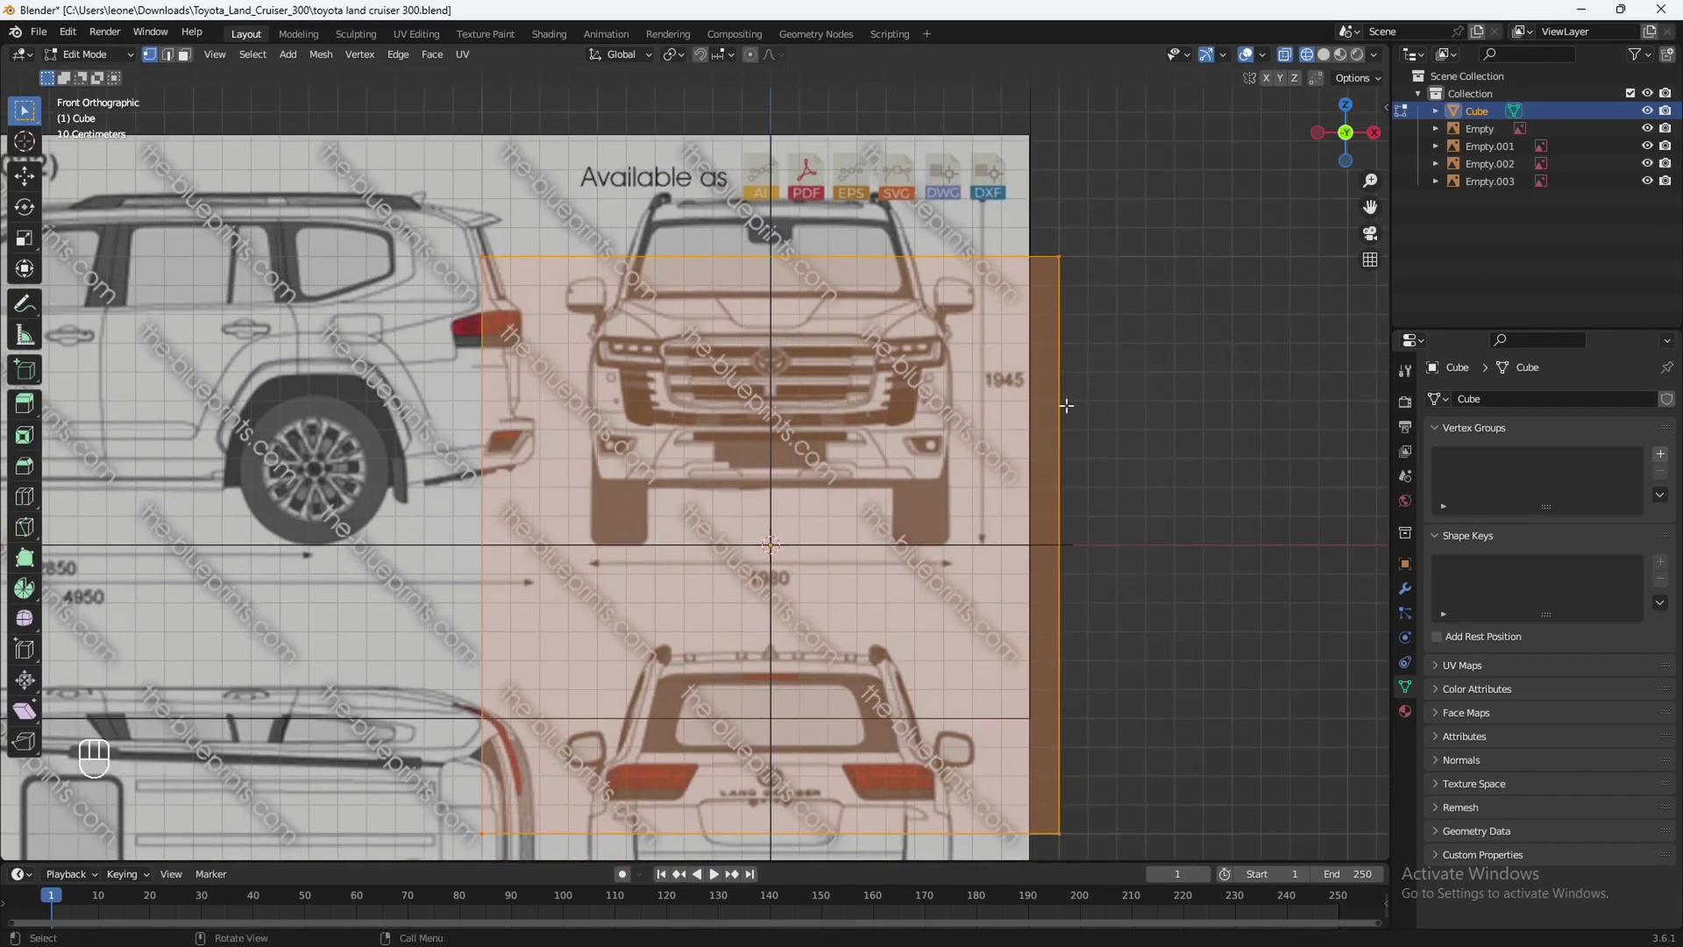
Scale the cube along X to the car's width and raise its top edge along Z to the roofline.
key("a")
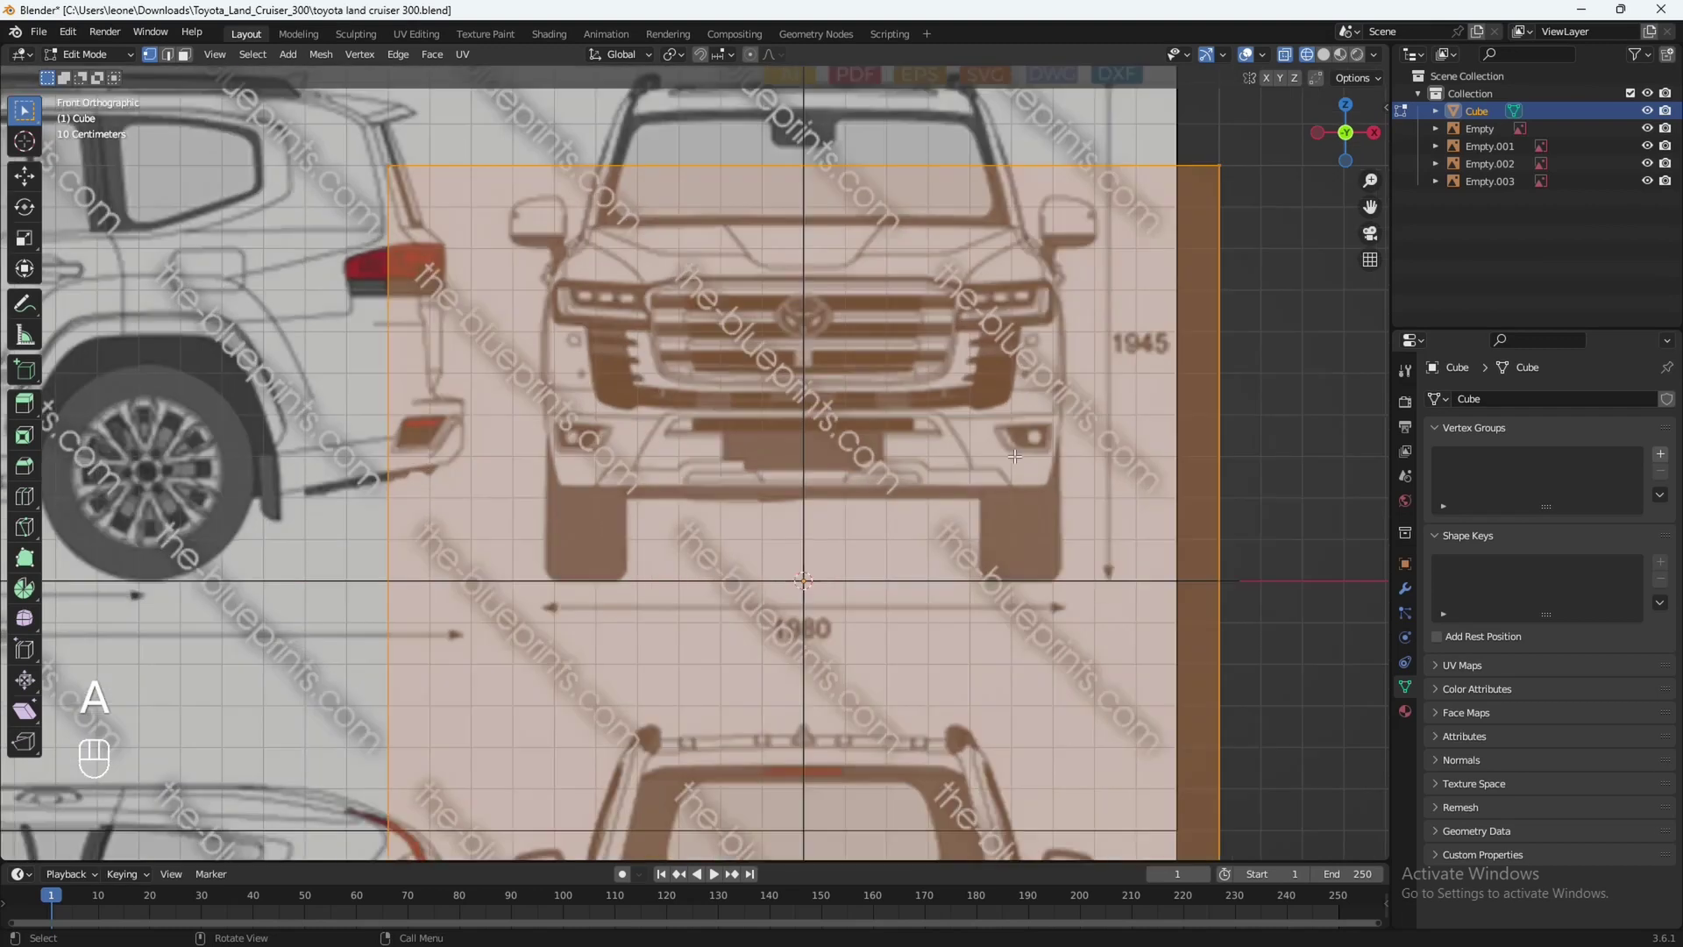
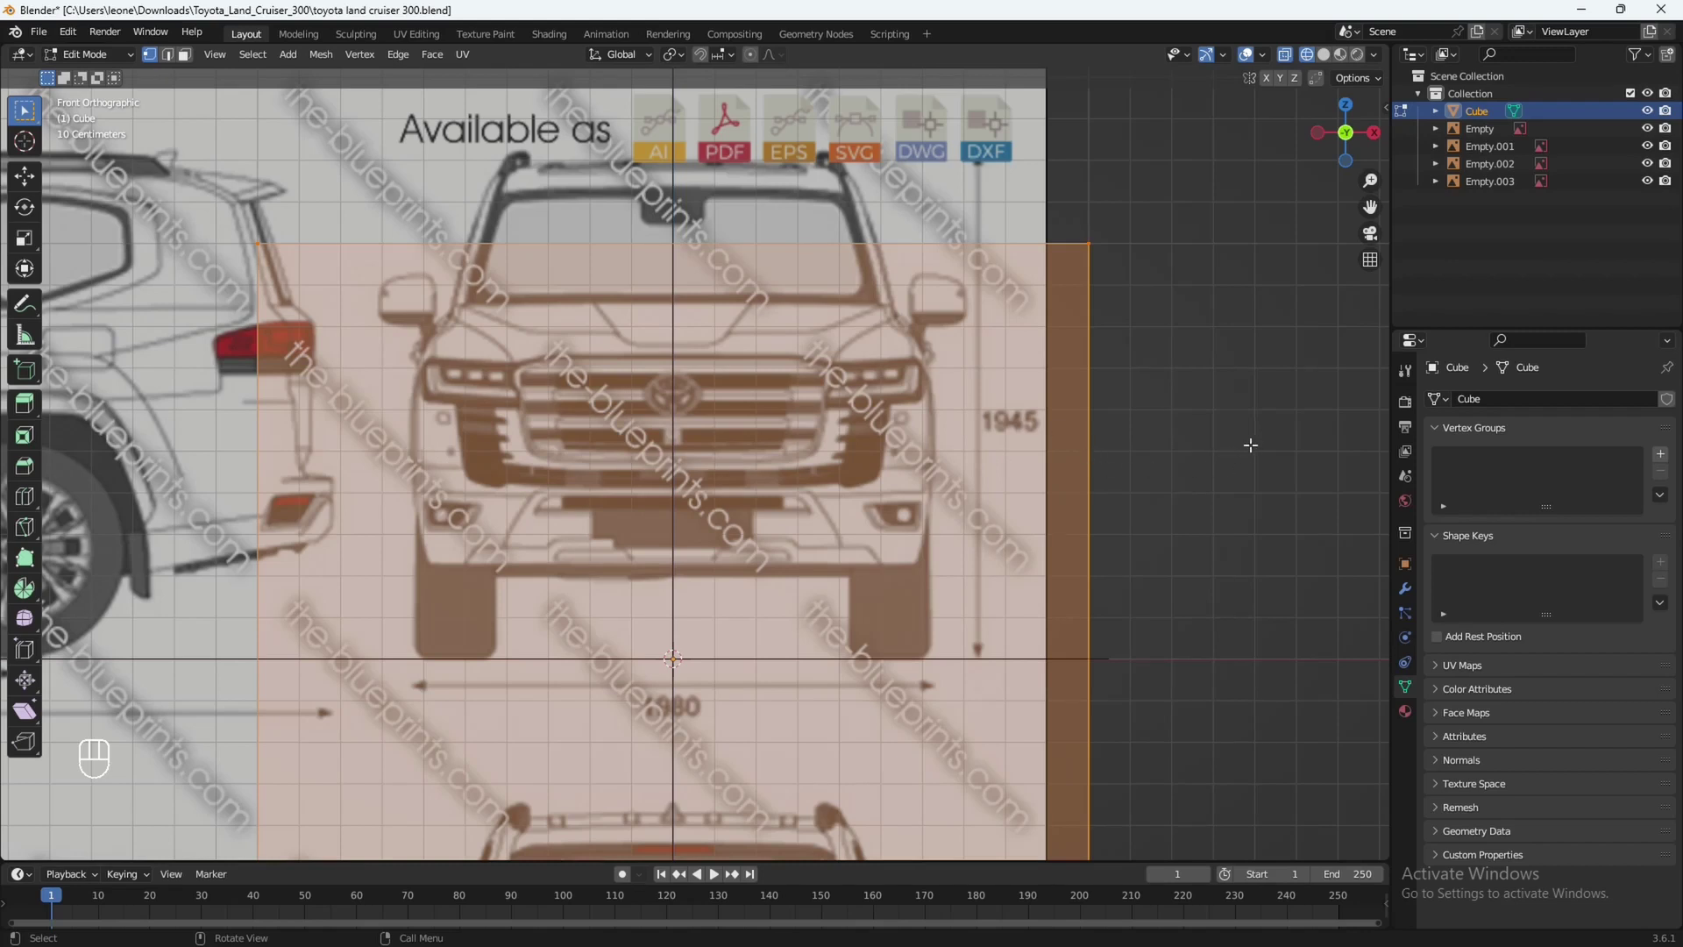
key("s")
key("x")
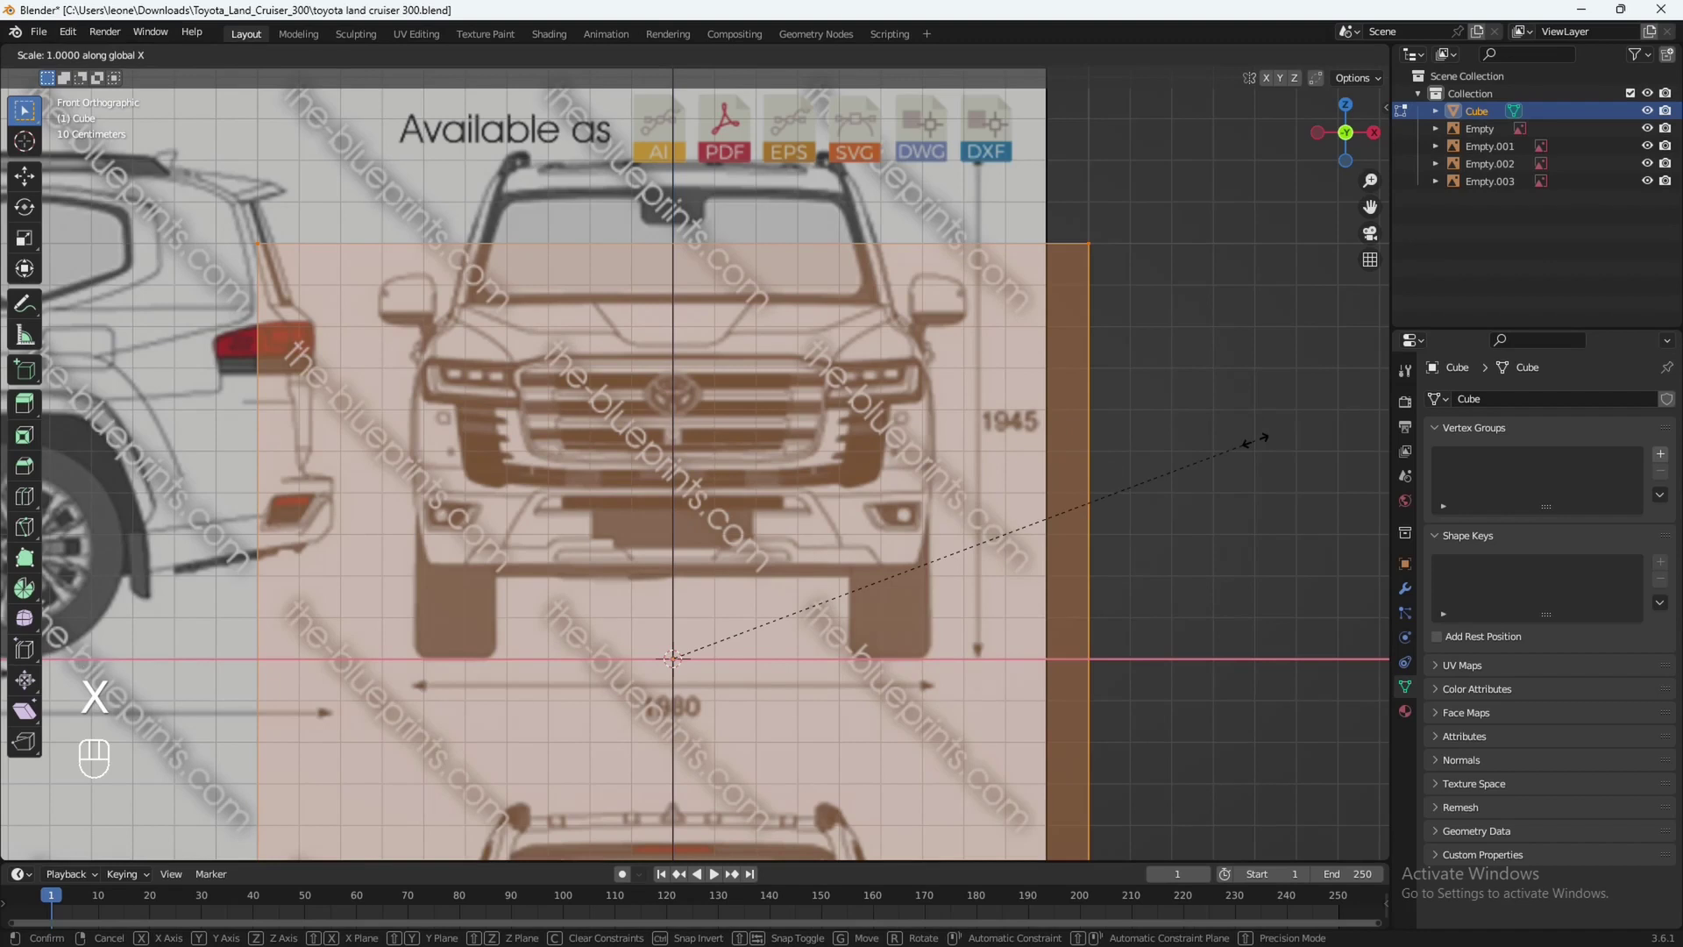
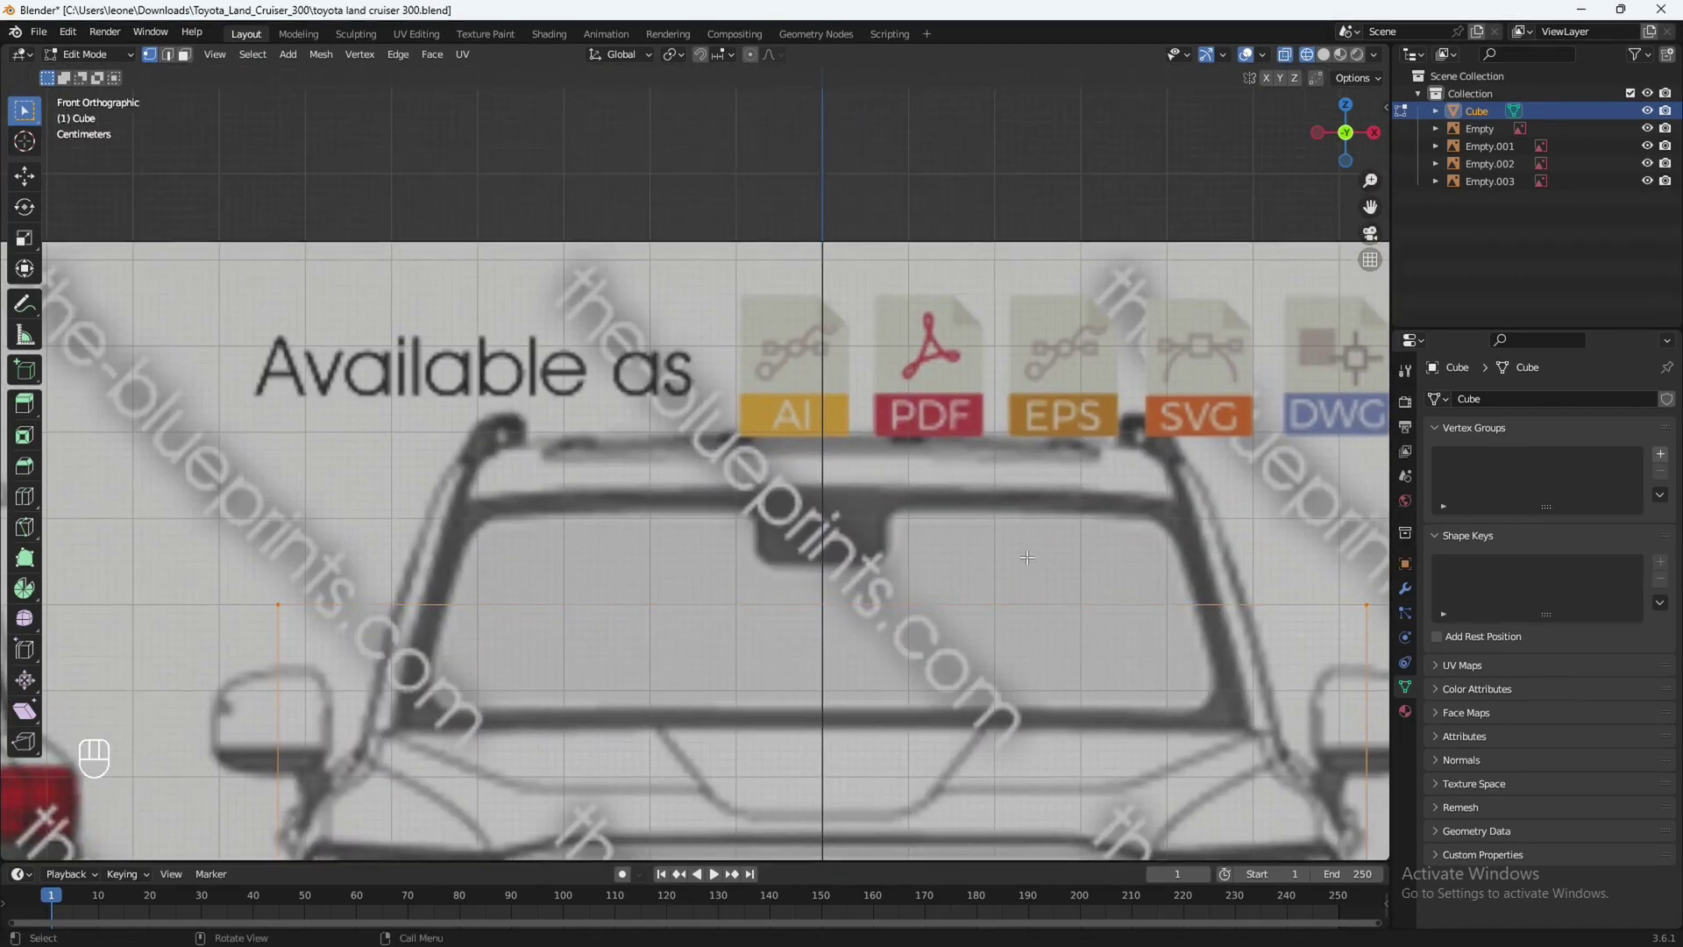
key("g")
key("z")
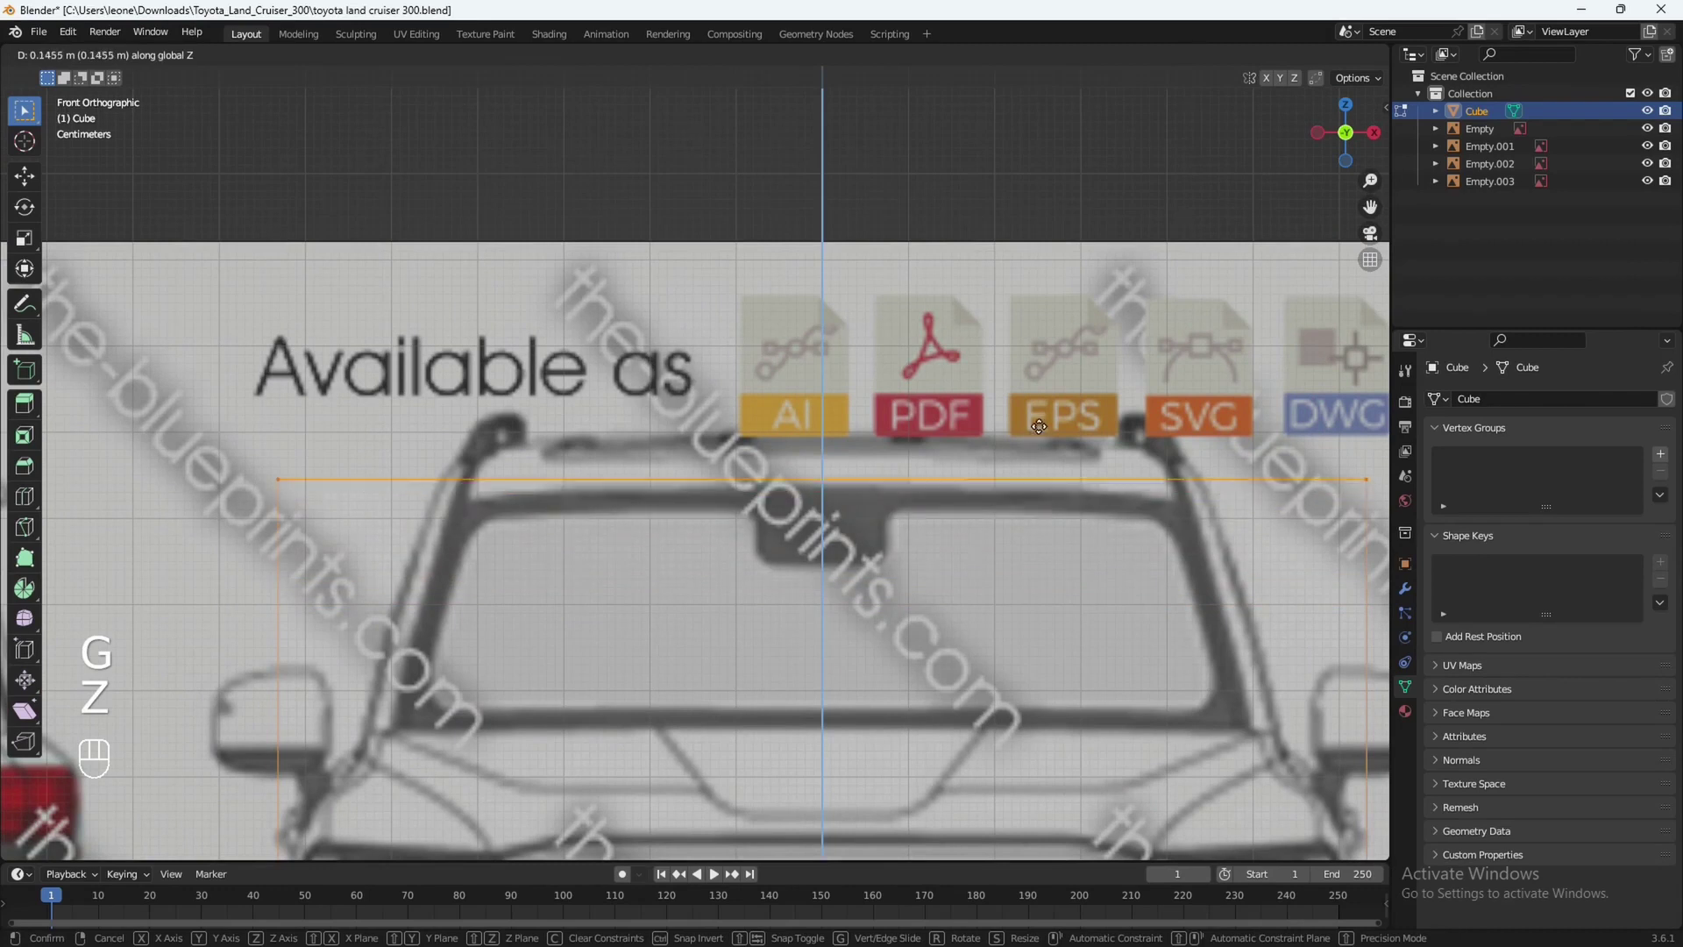
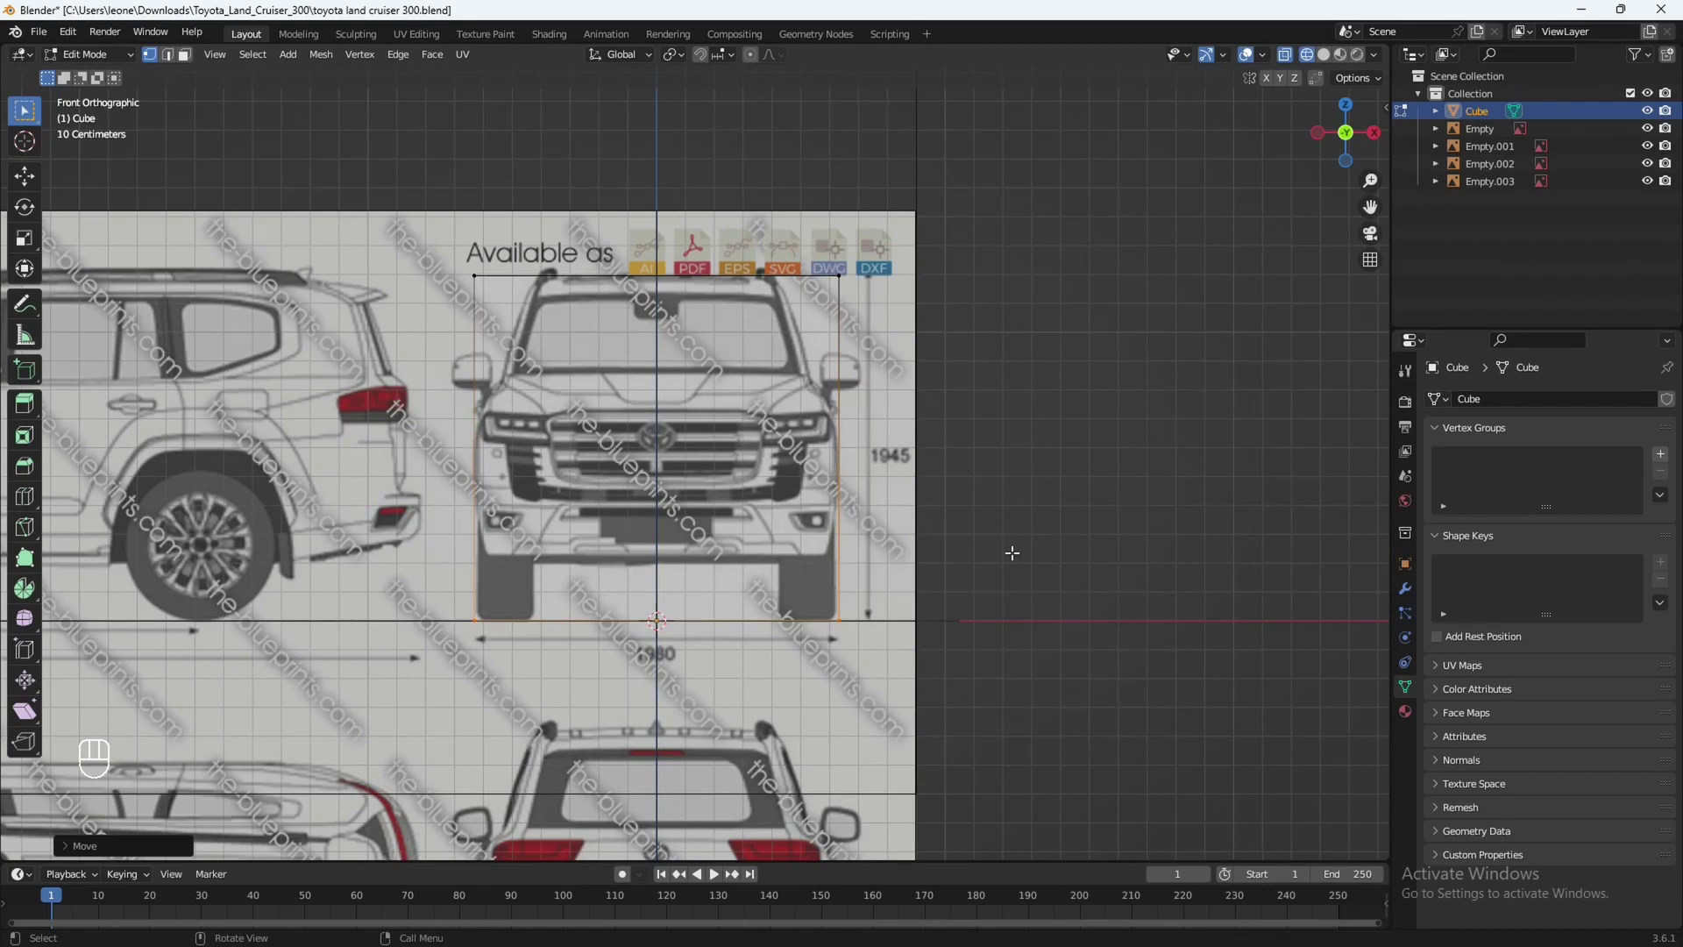
In side view, move the cube's front and rear faces along Y to the bumper and tail.
key("ctrl+KP_1")
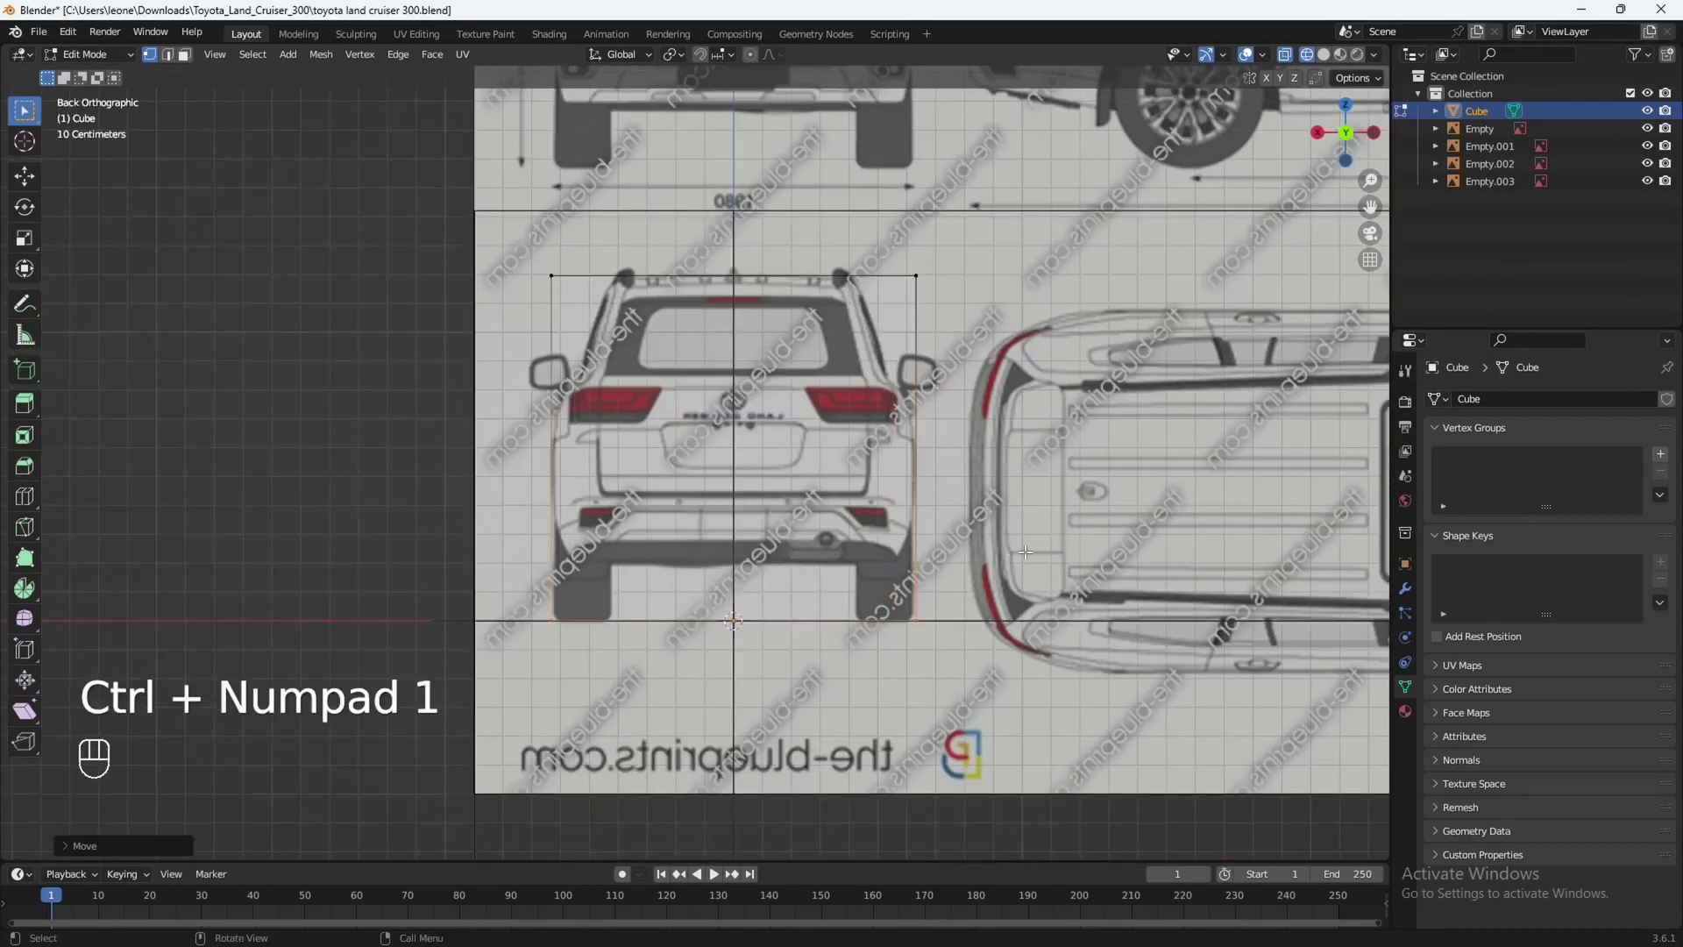
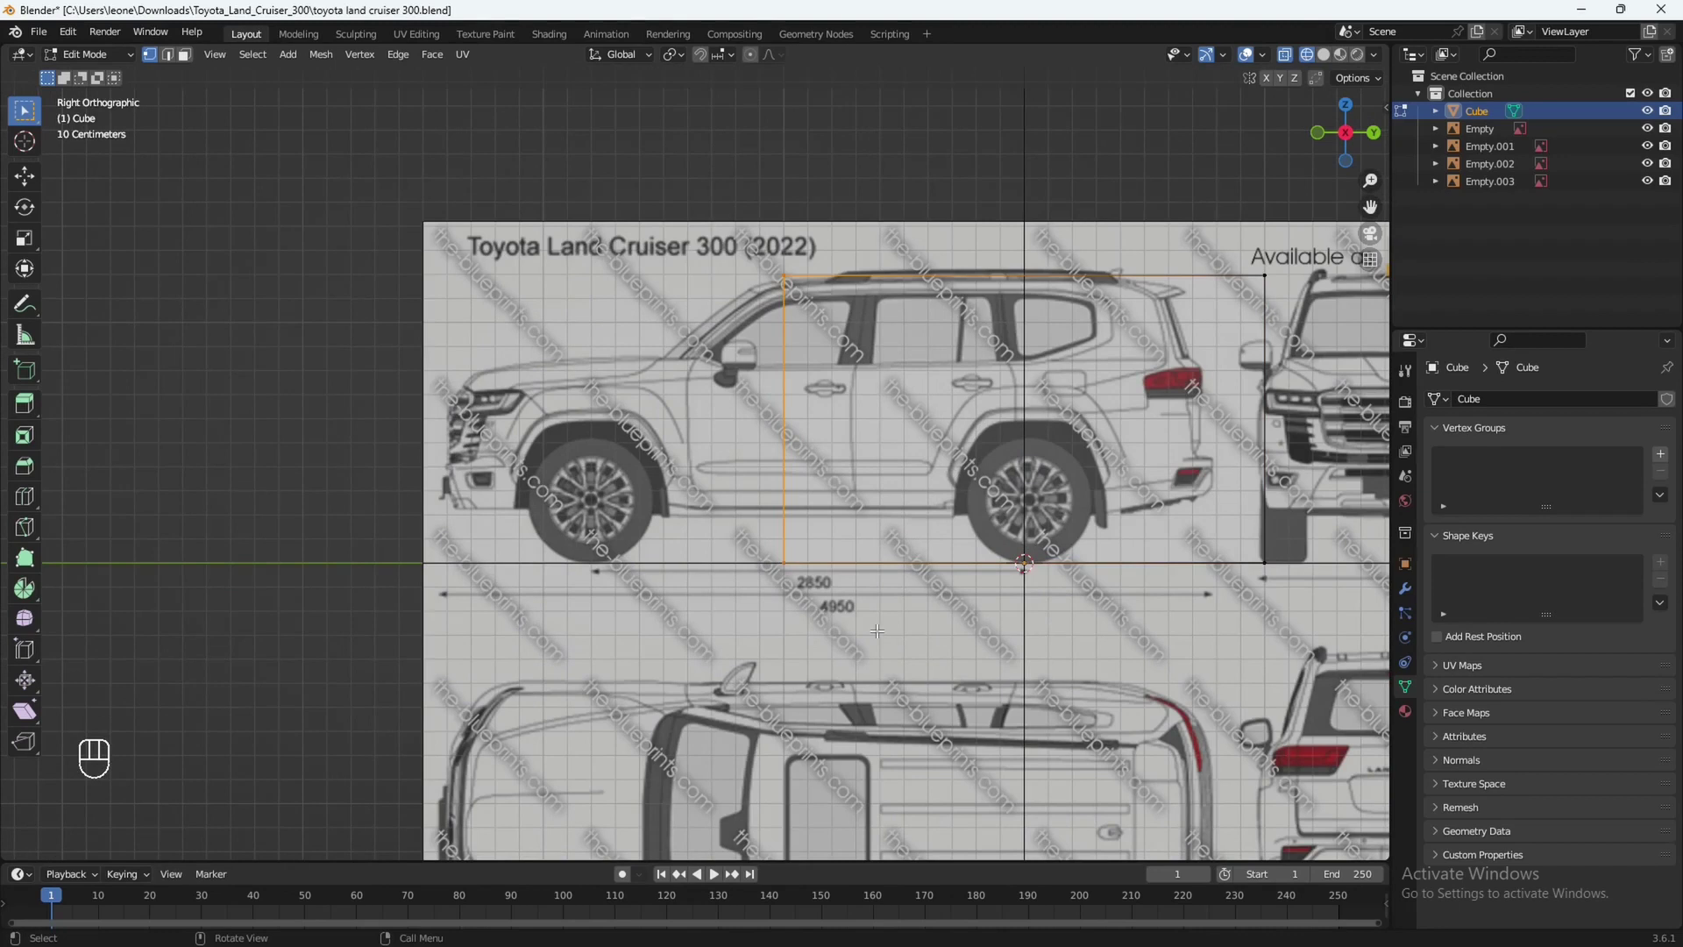
key("g")
key("y")
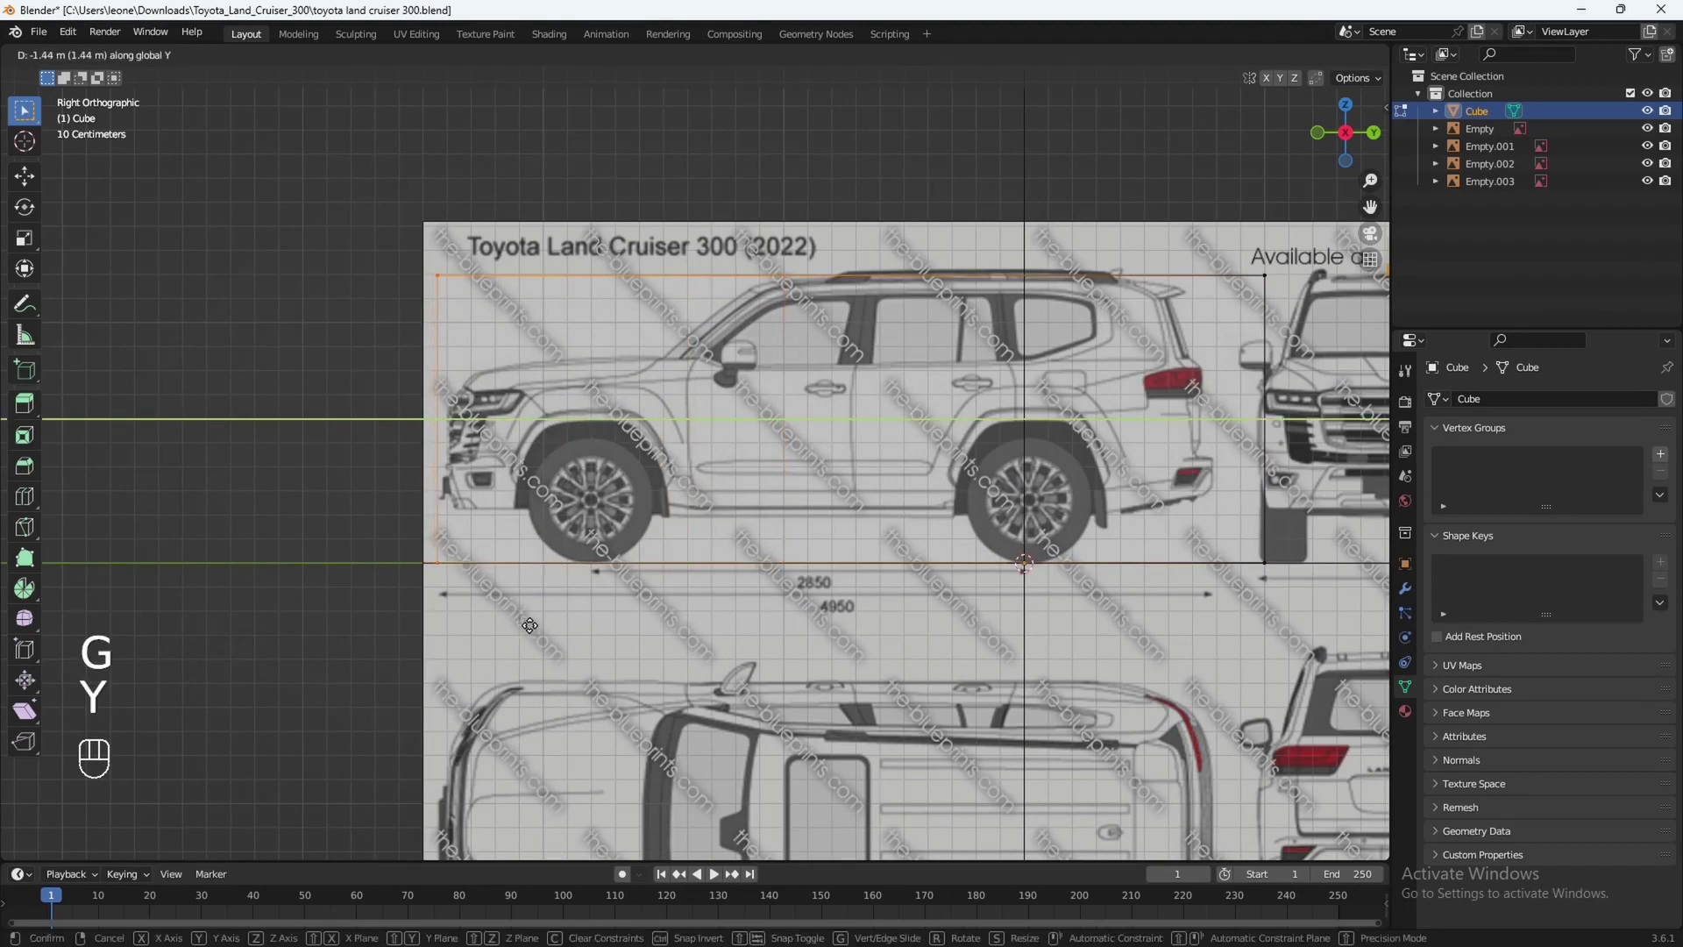
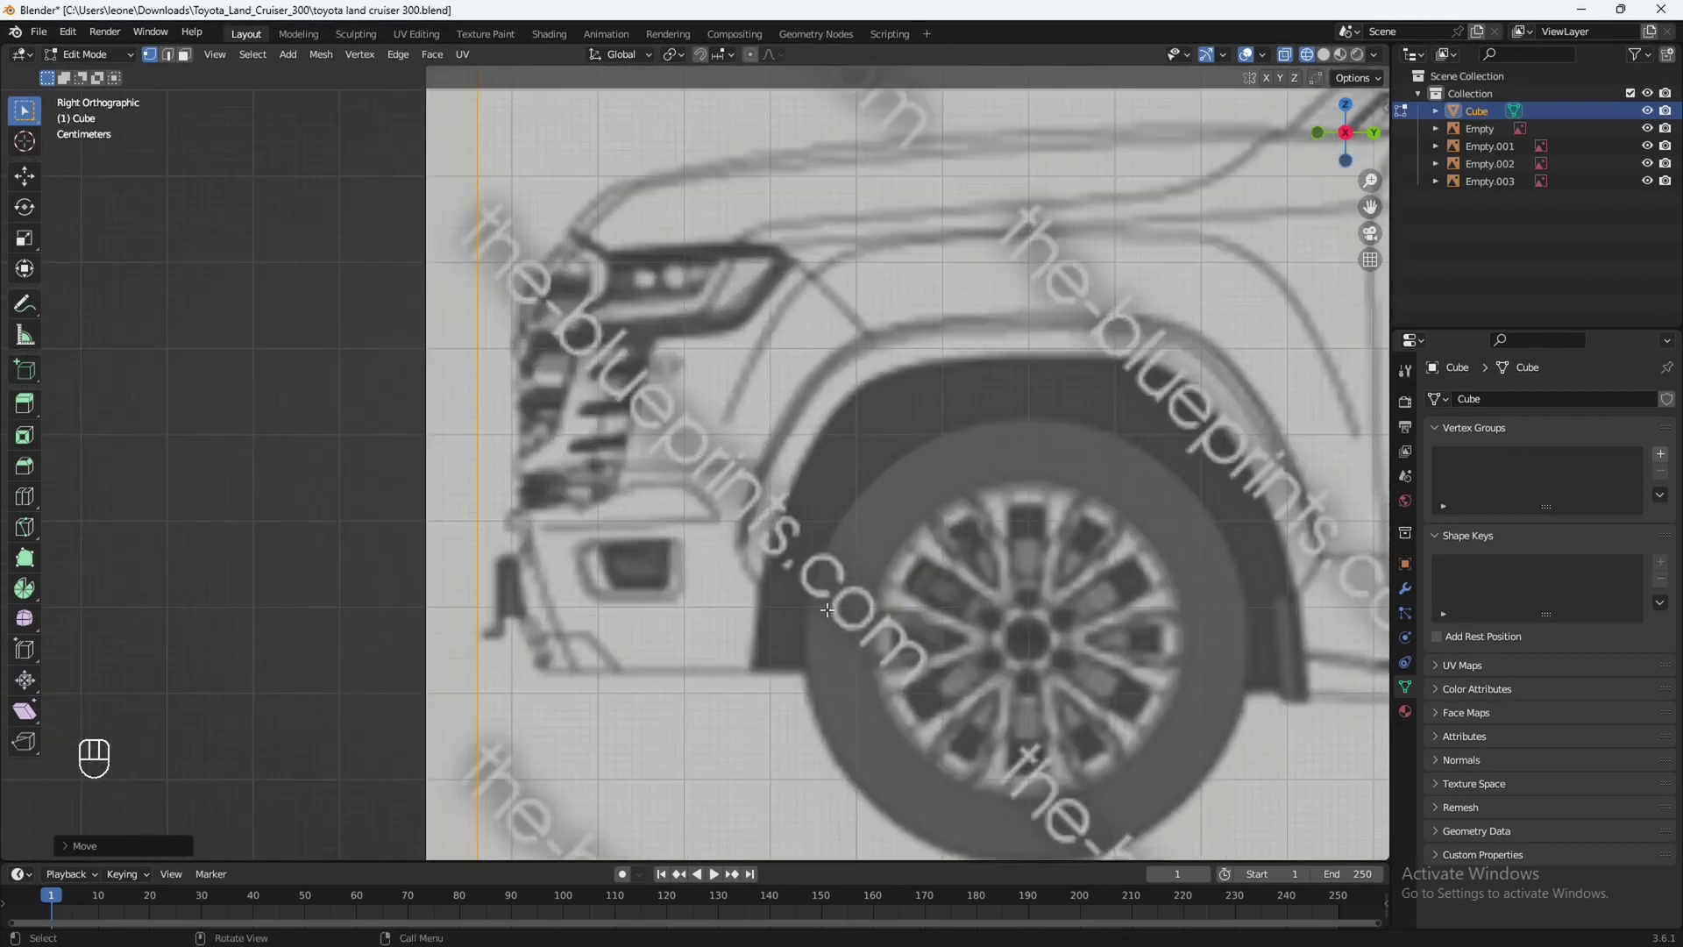
key("g")
key("y")
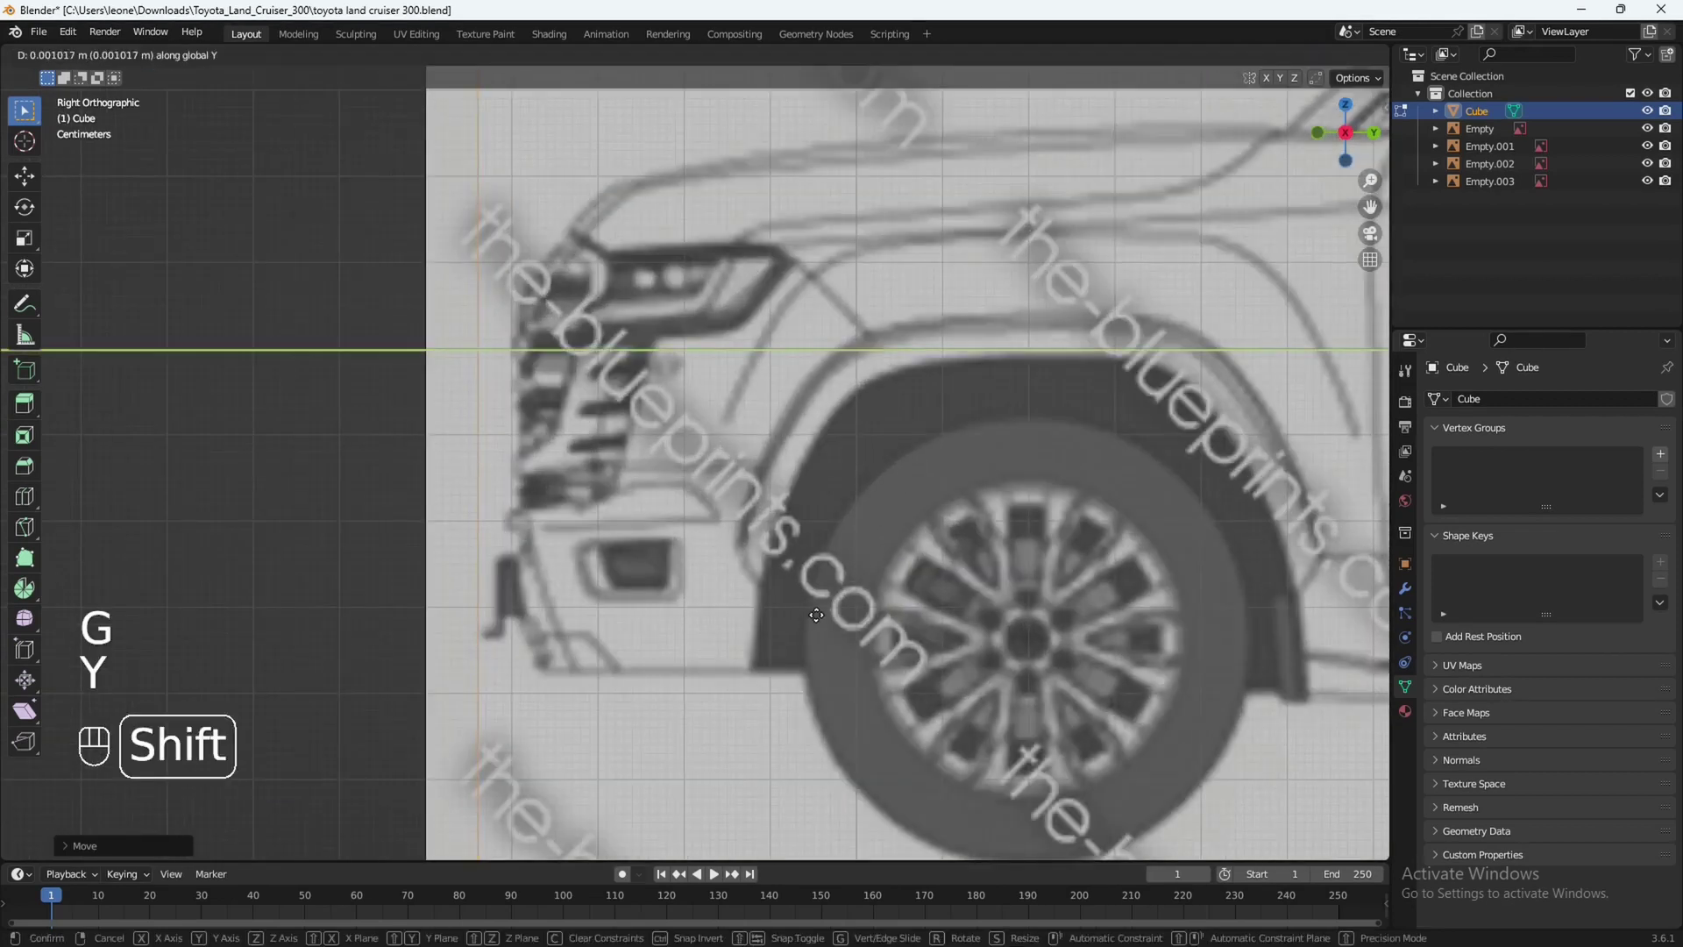
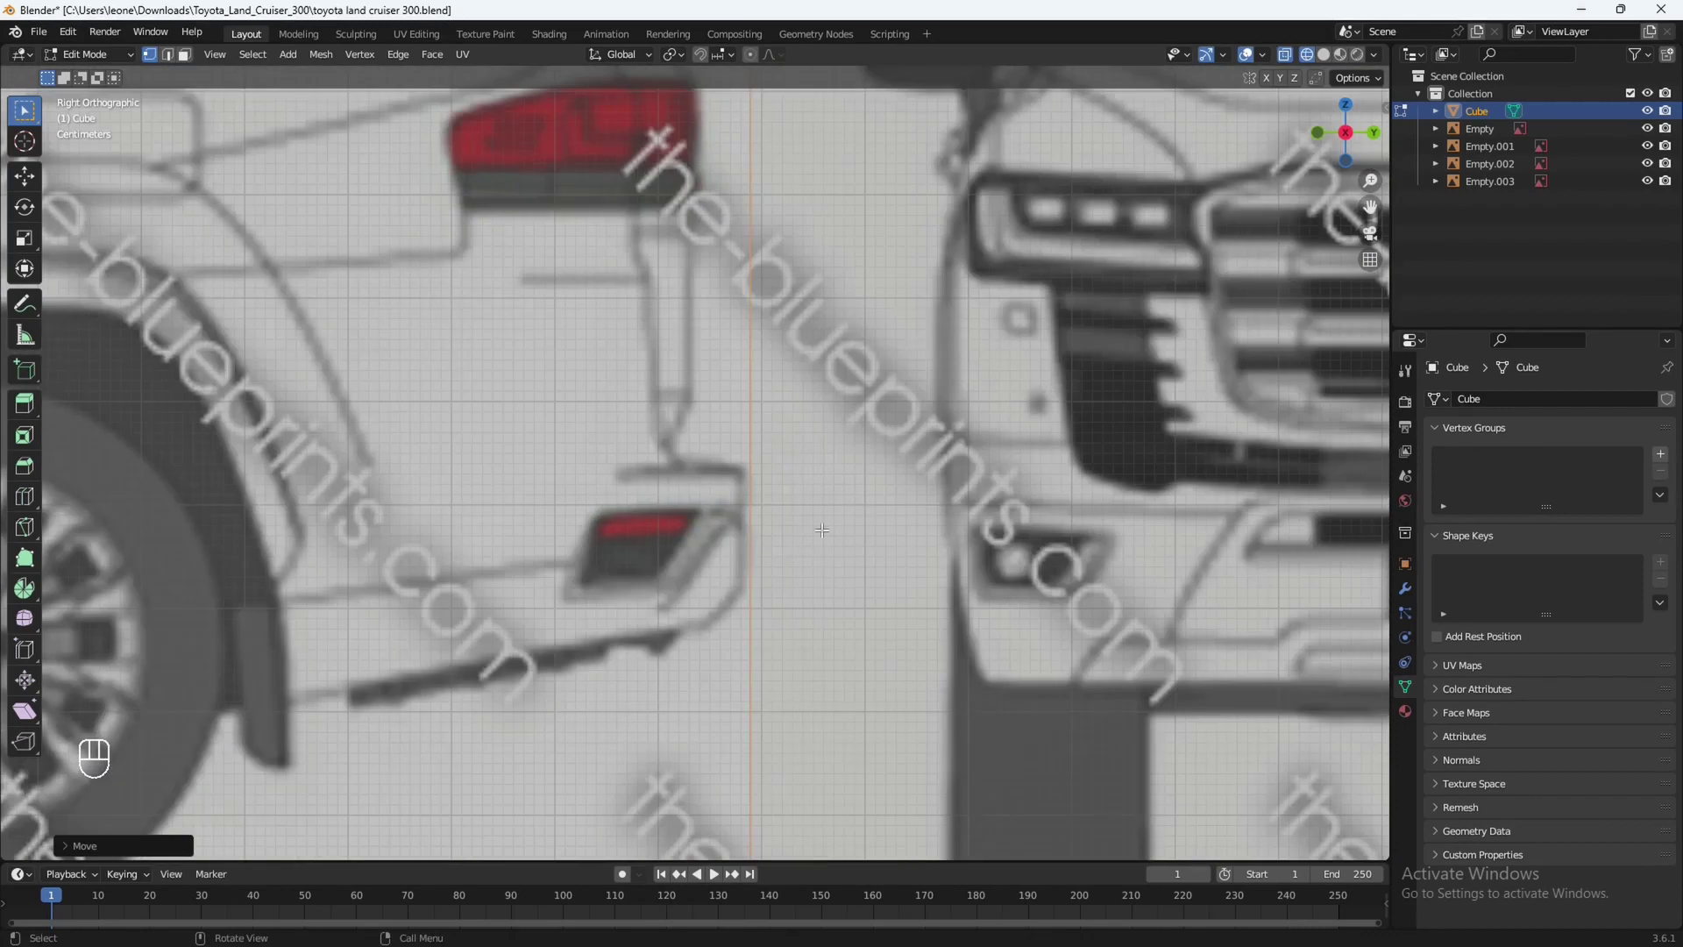
key("g")
key("y")
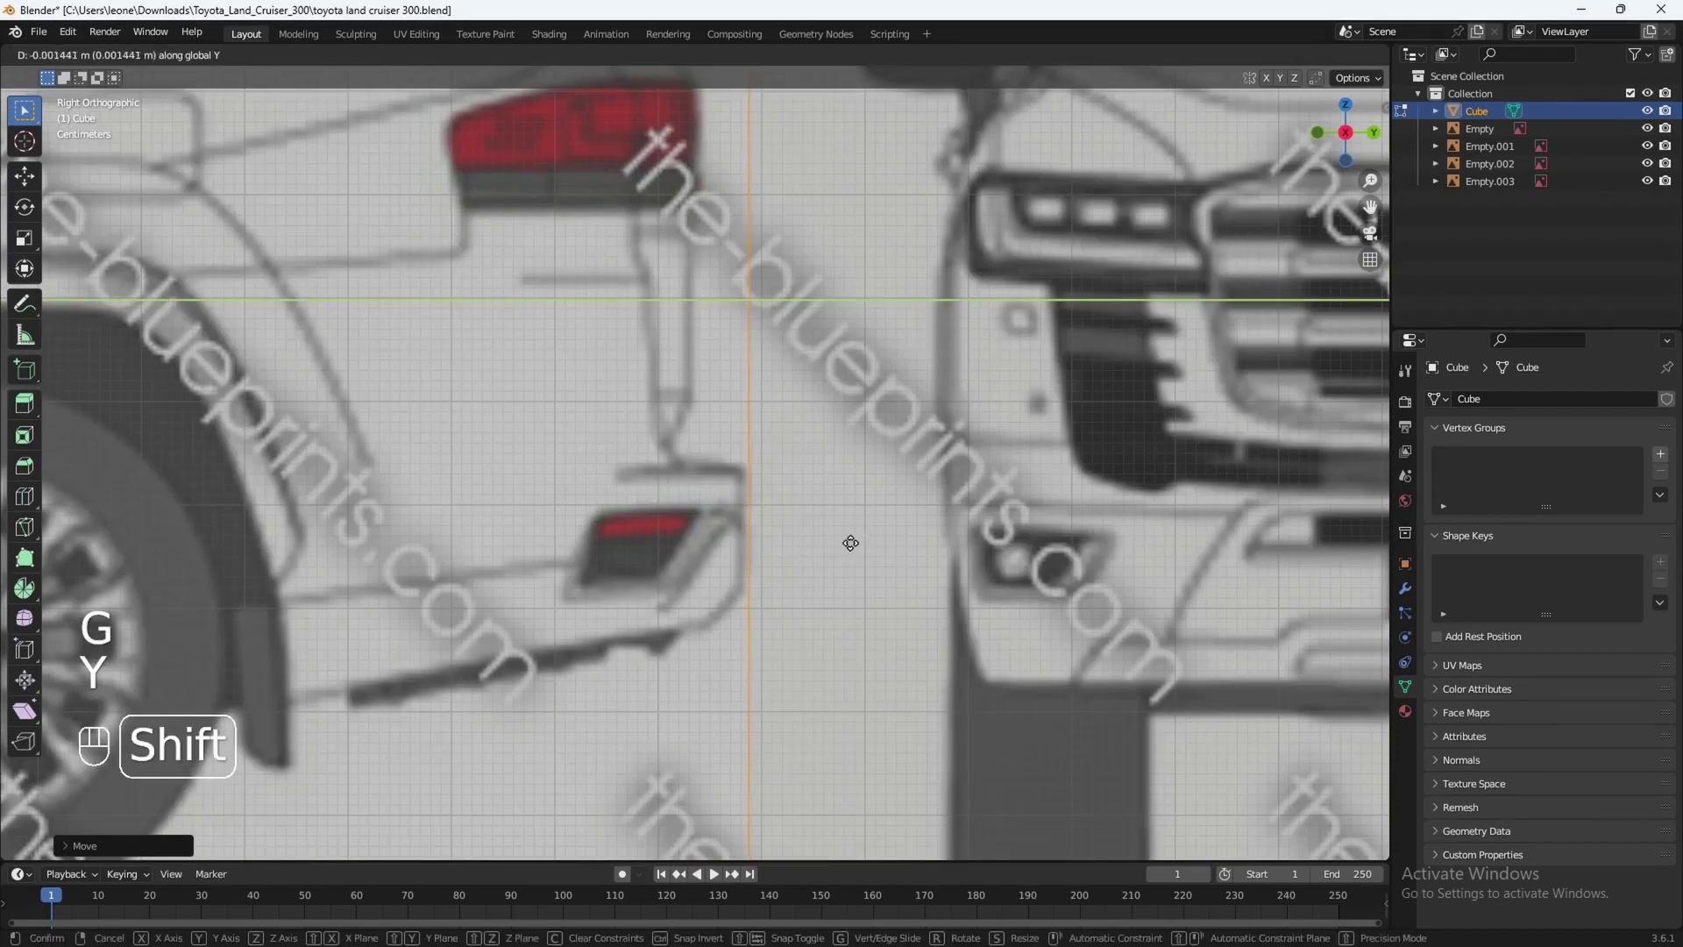
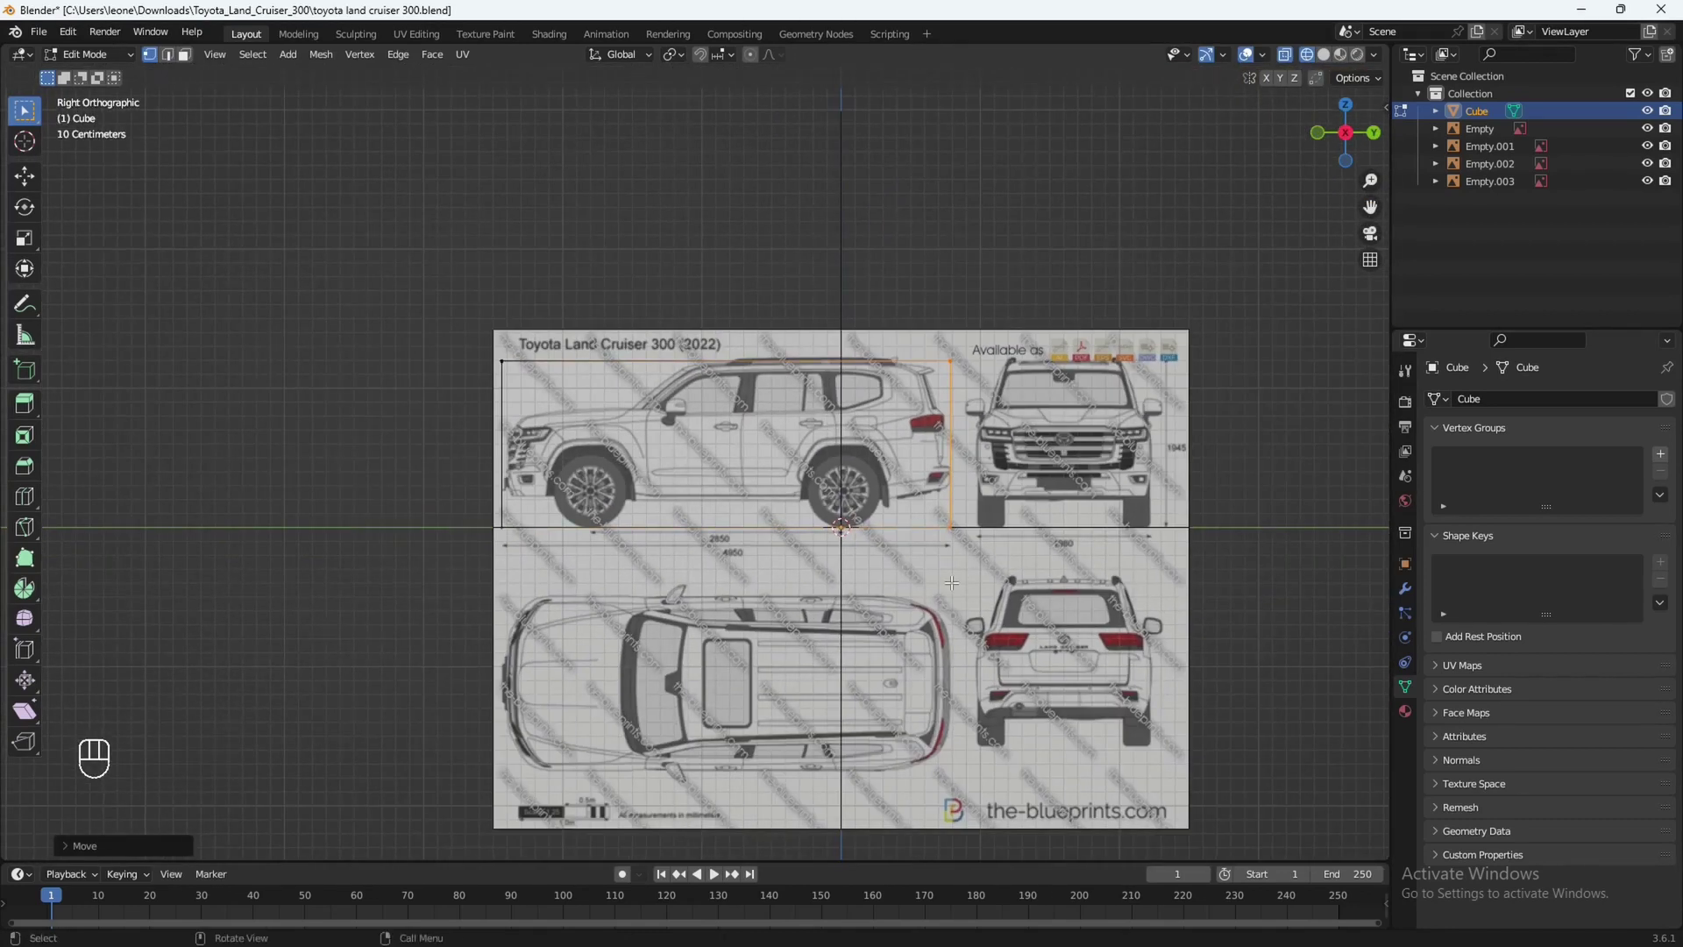
Check the box's fit from top, side and front views, then return to Object Mode.
key("KP_7")
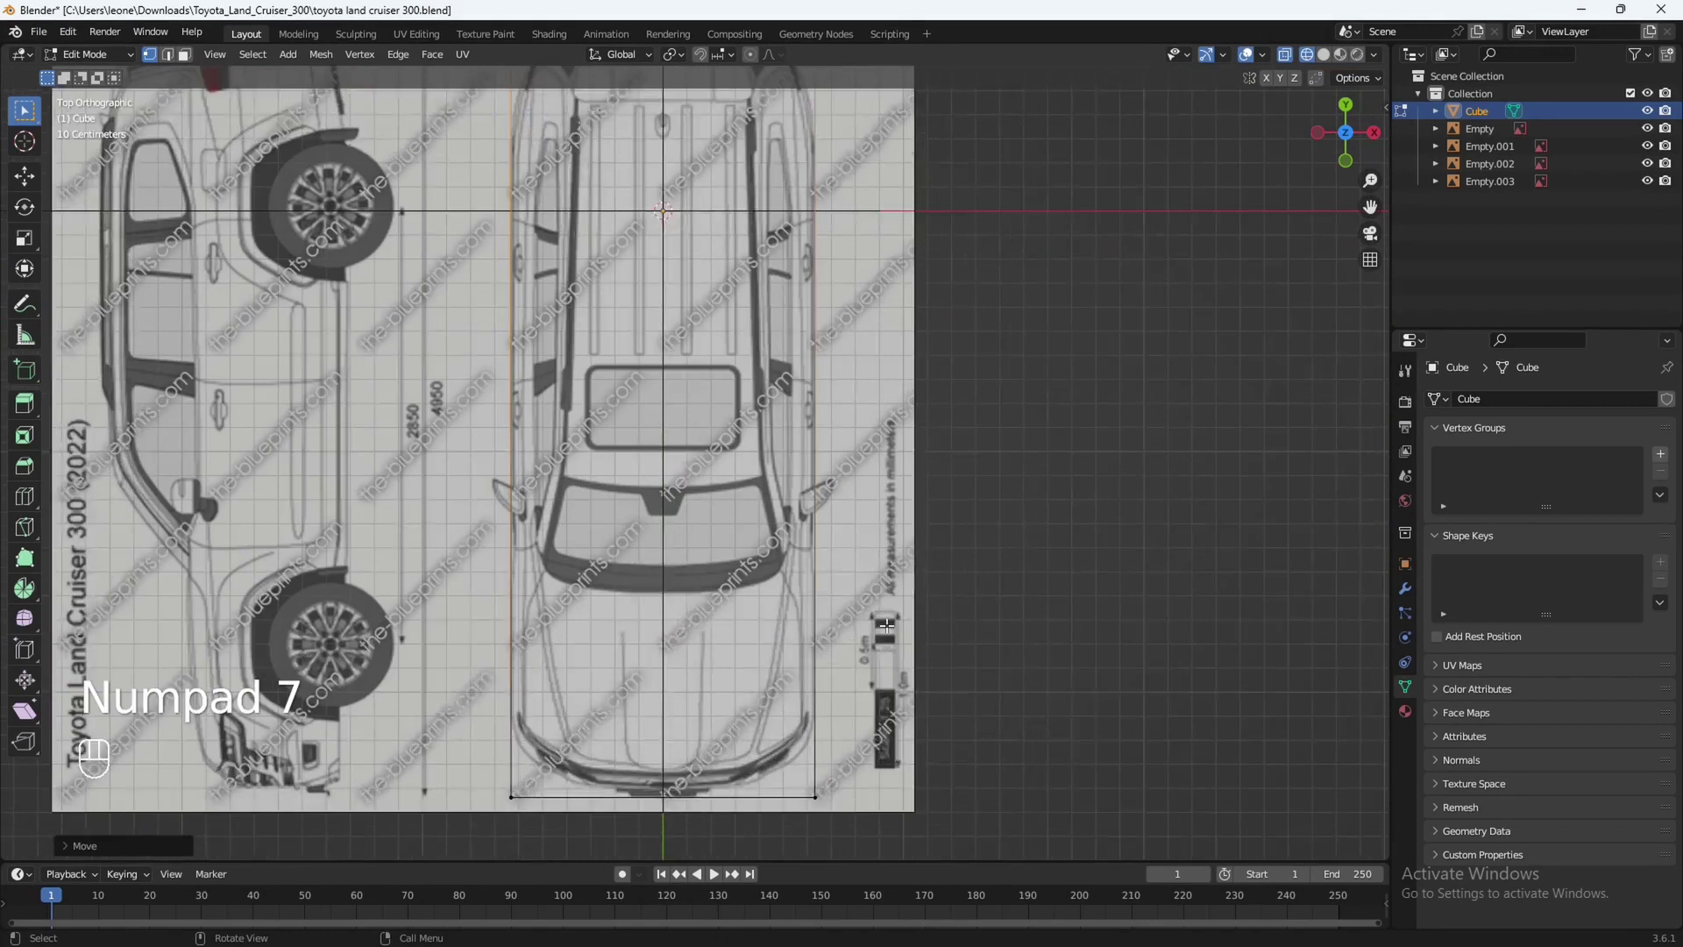
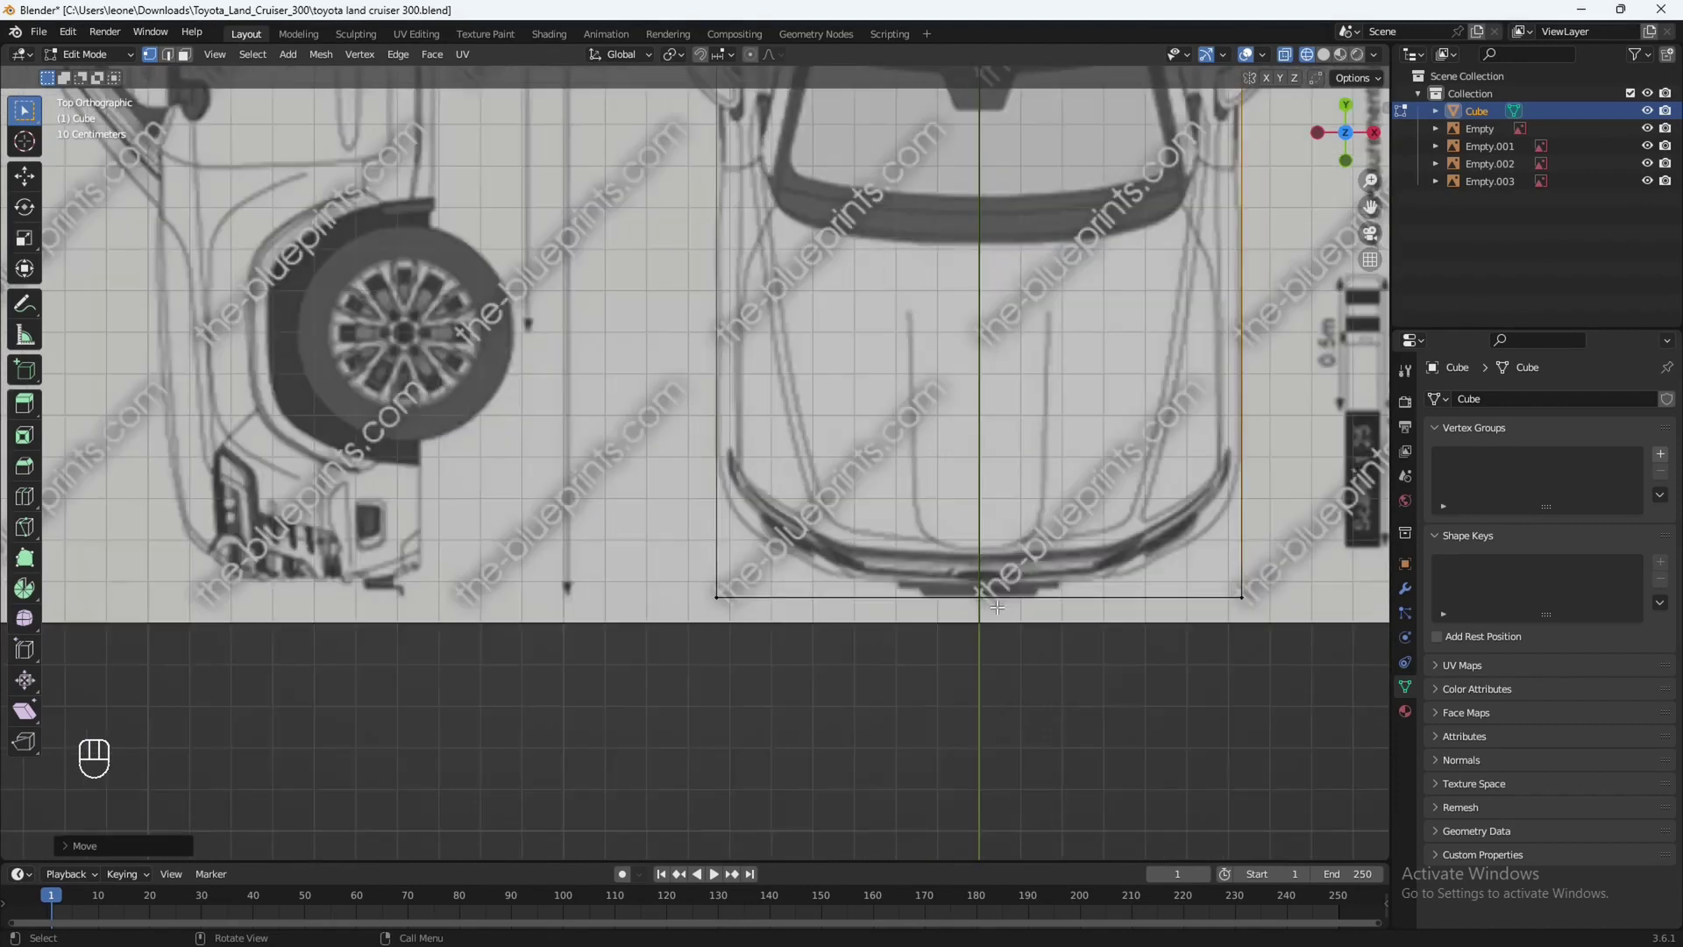
key("KP_3")
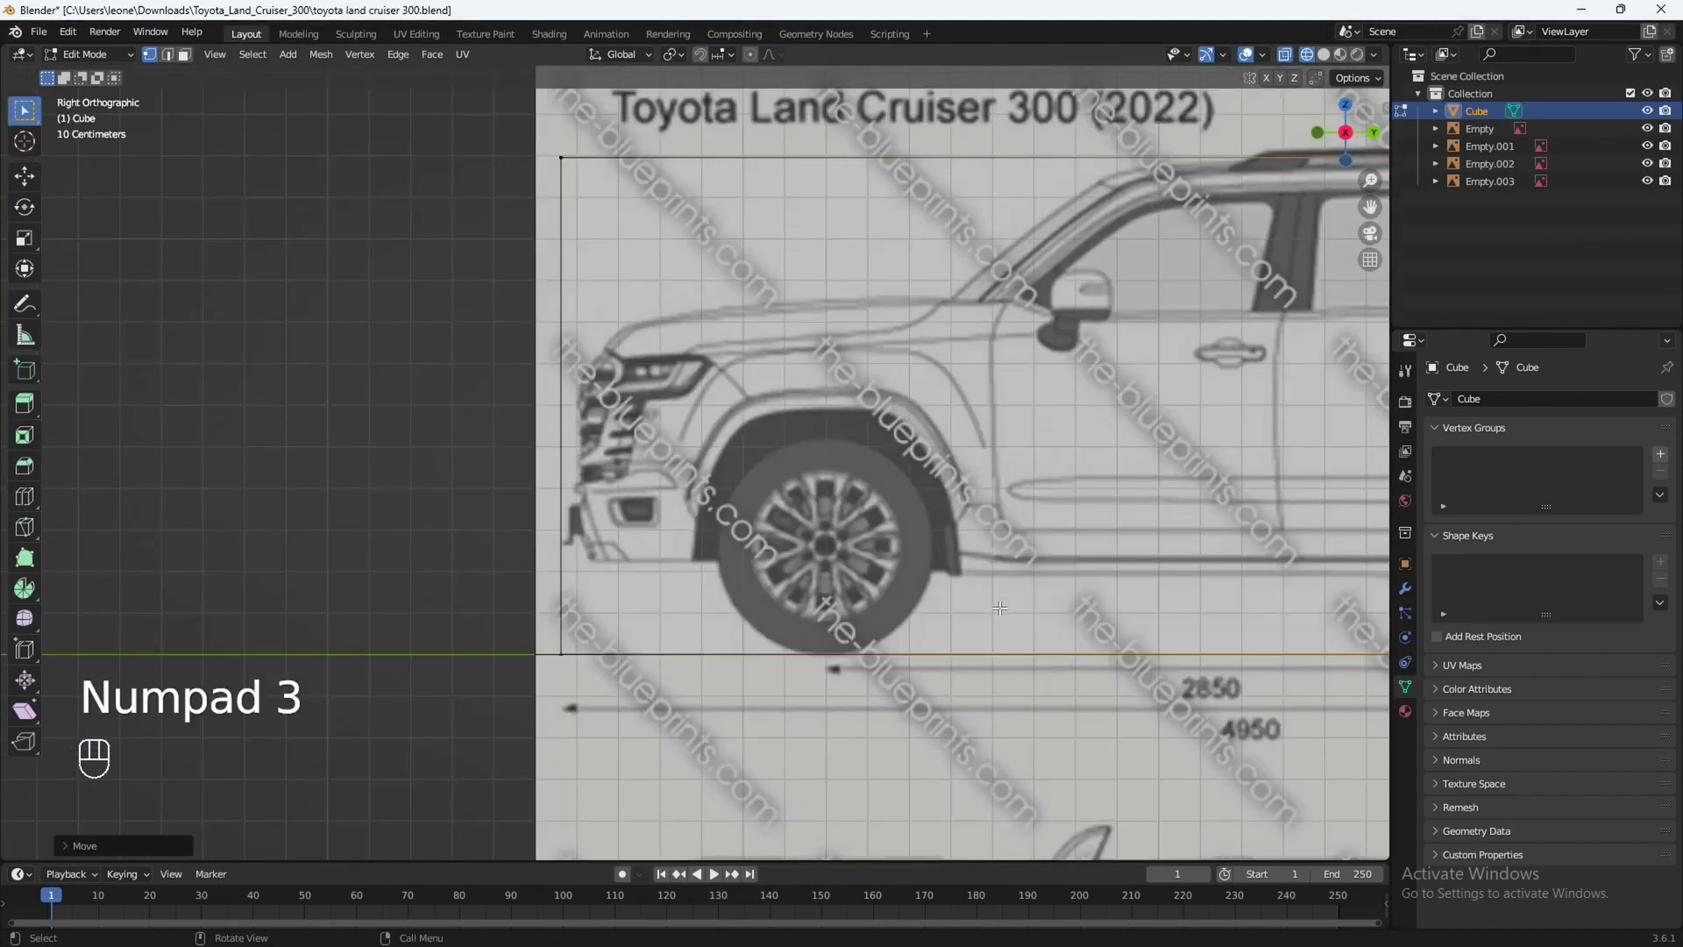
key("KP_1")
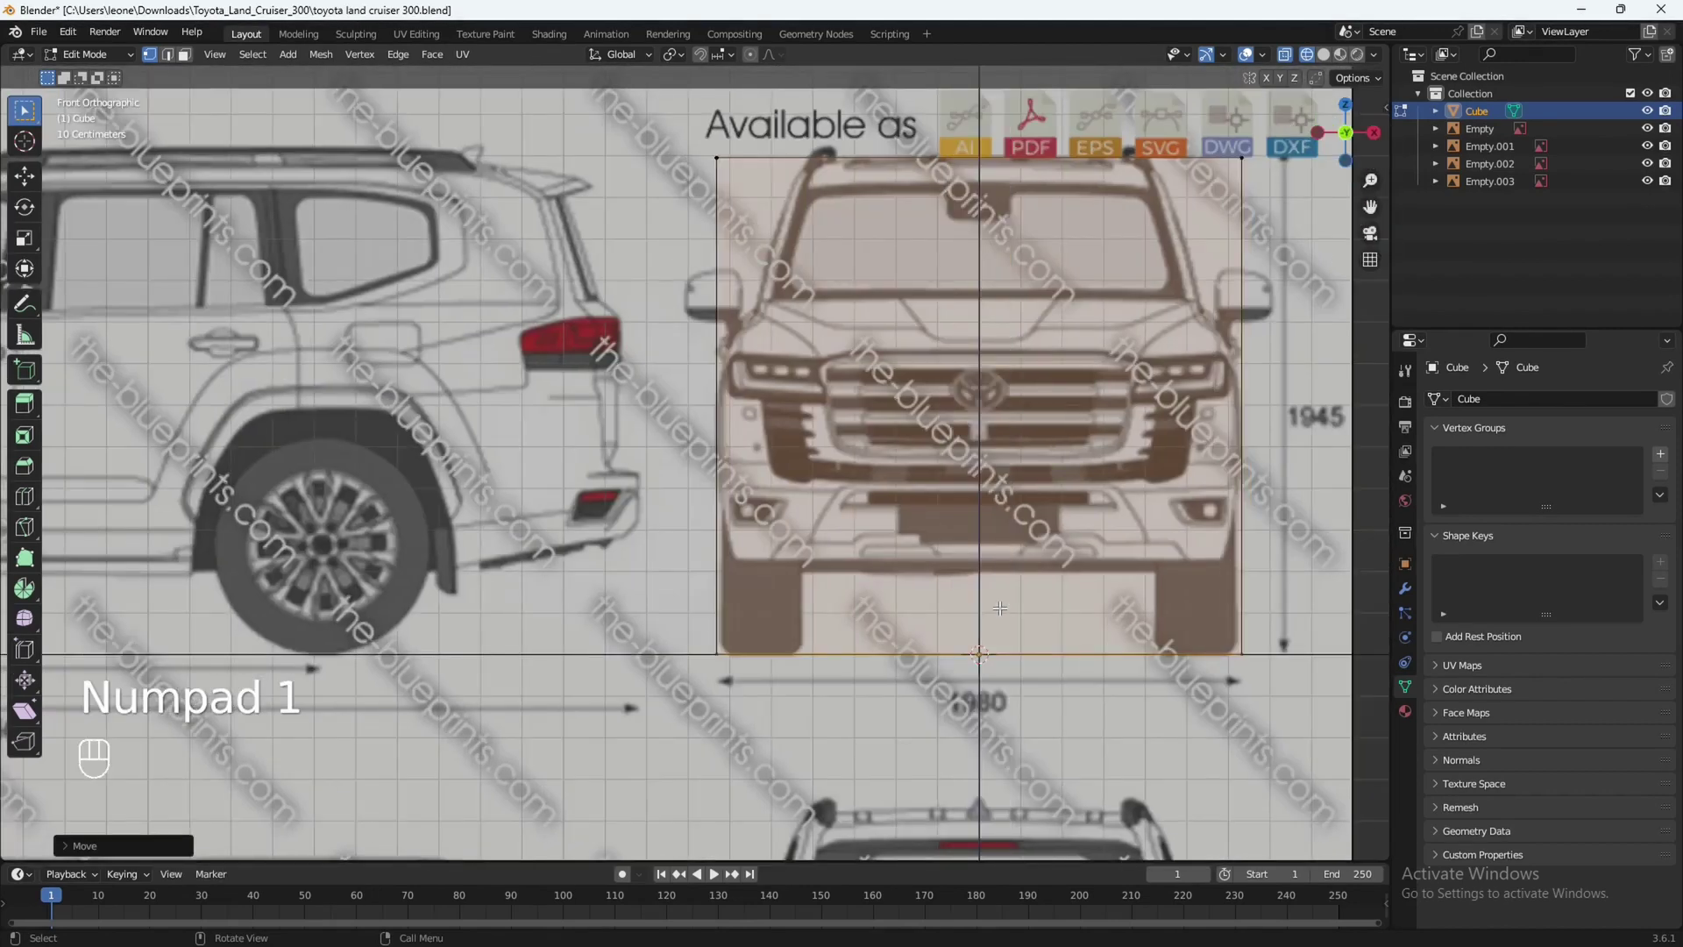
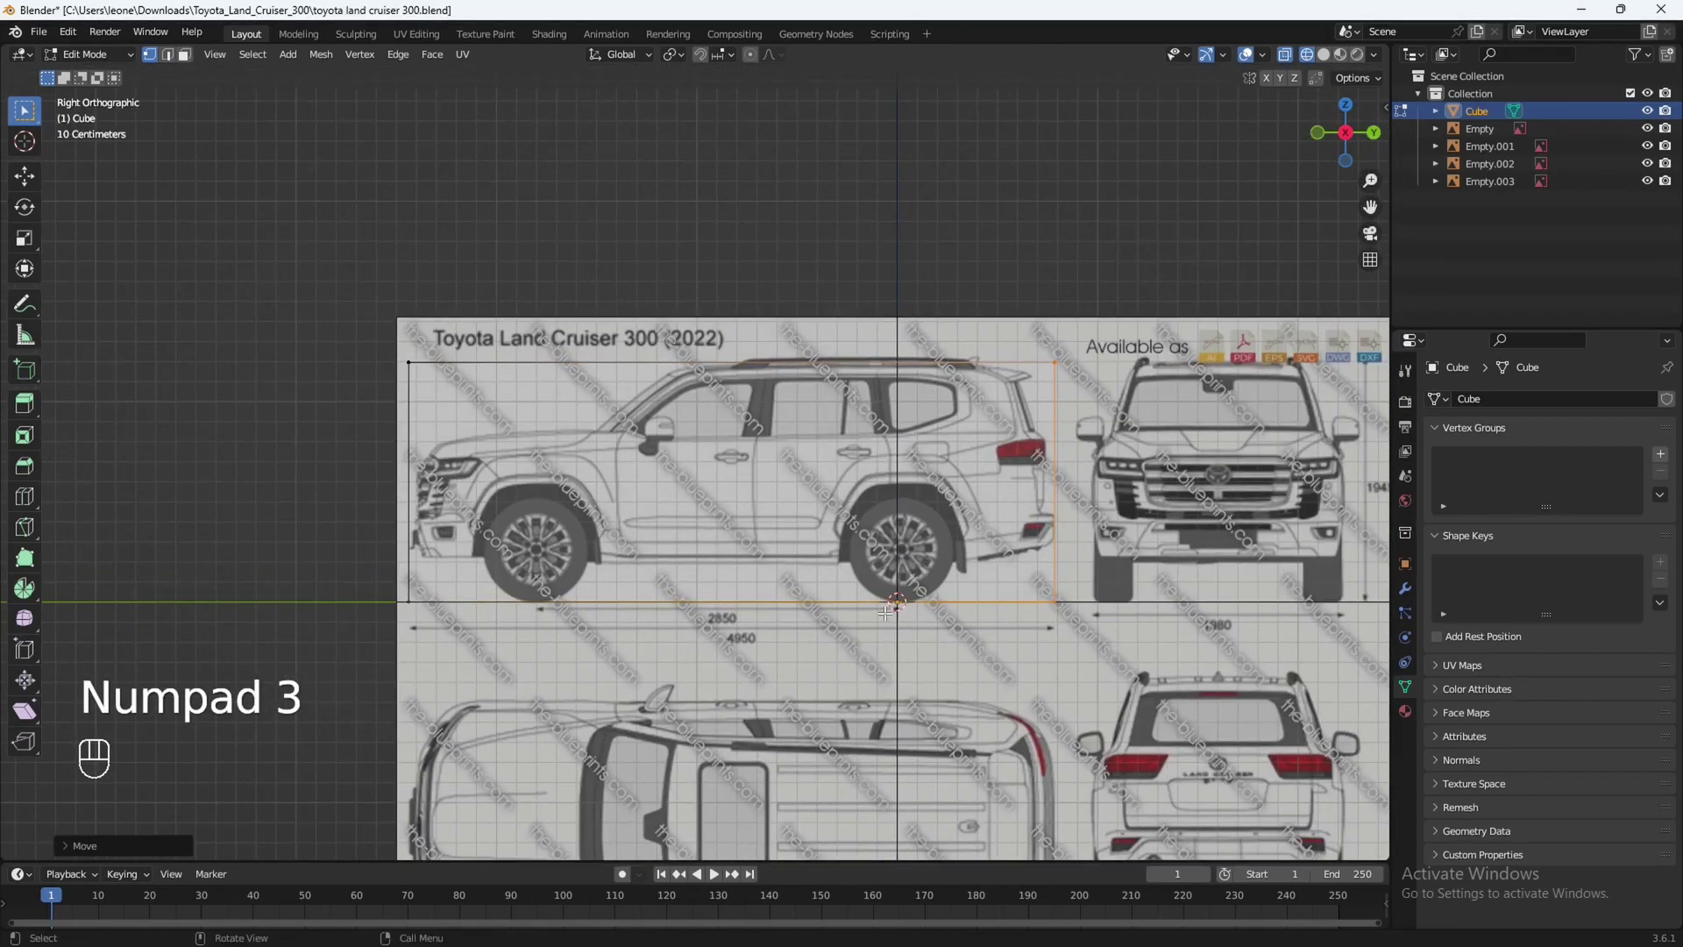
key("Tab")
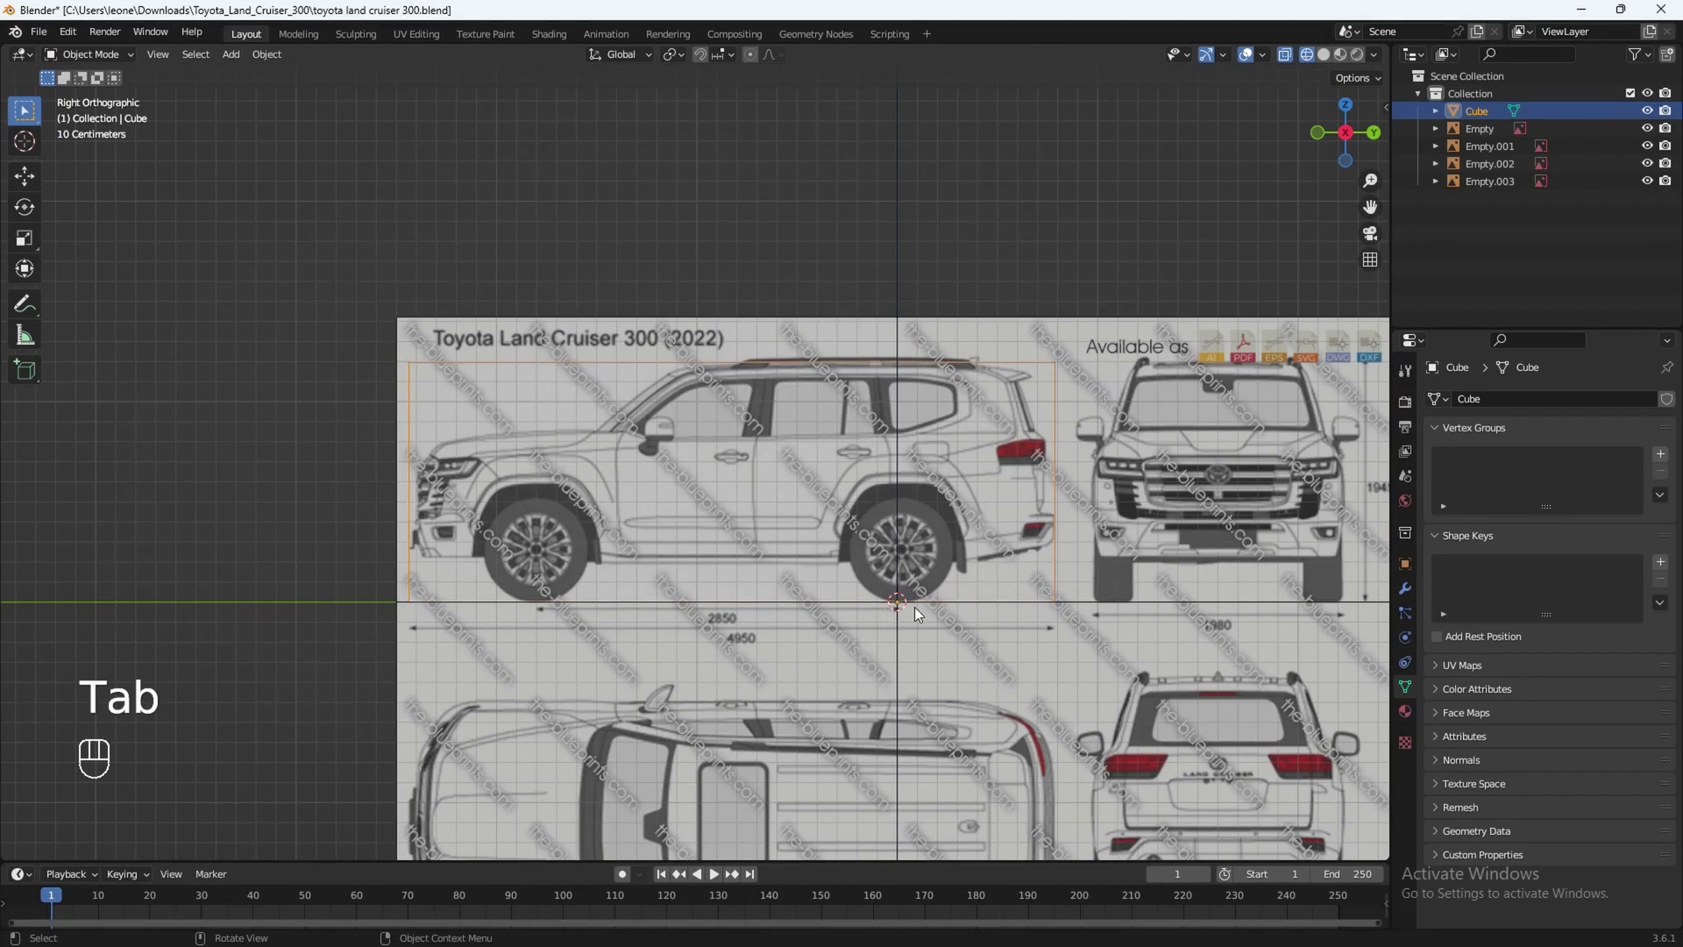
Inspect the box in Solid shading from several angles, then hide it.
key("shift+z")
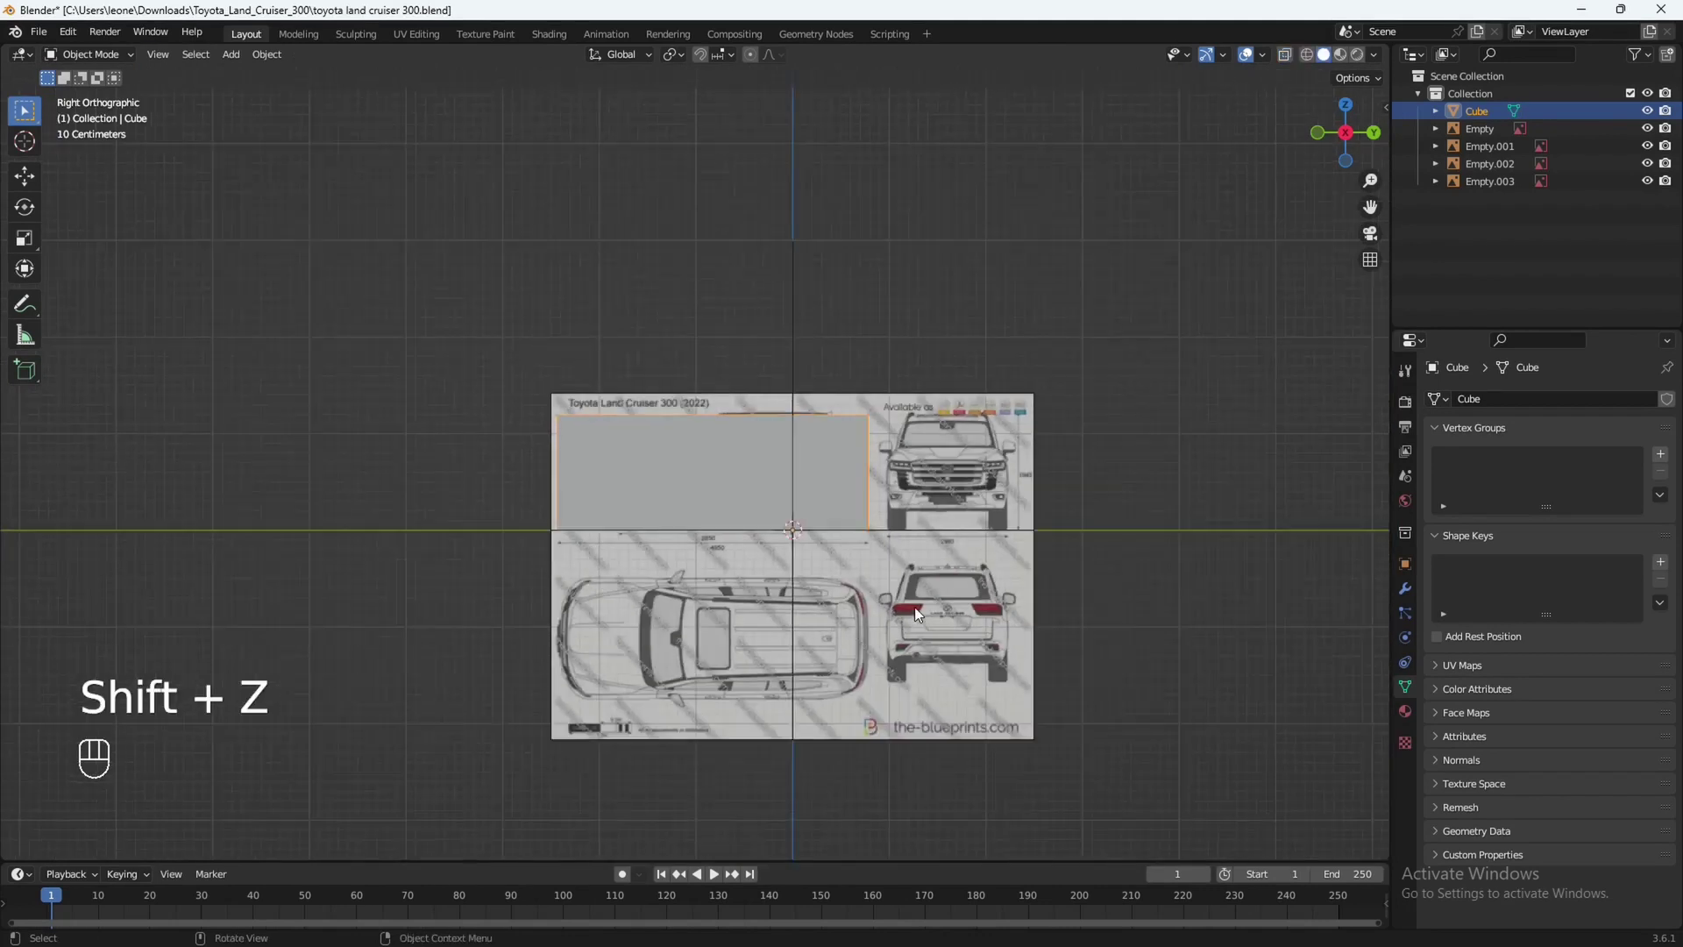
left_click_drag(785, 601, 980, 637)
left_click_drag(955, 609, 959, 614)
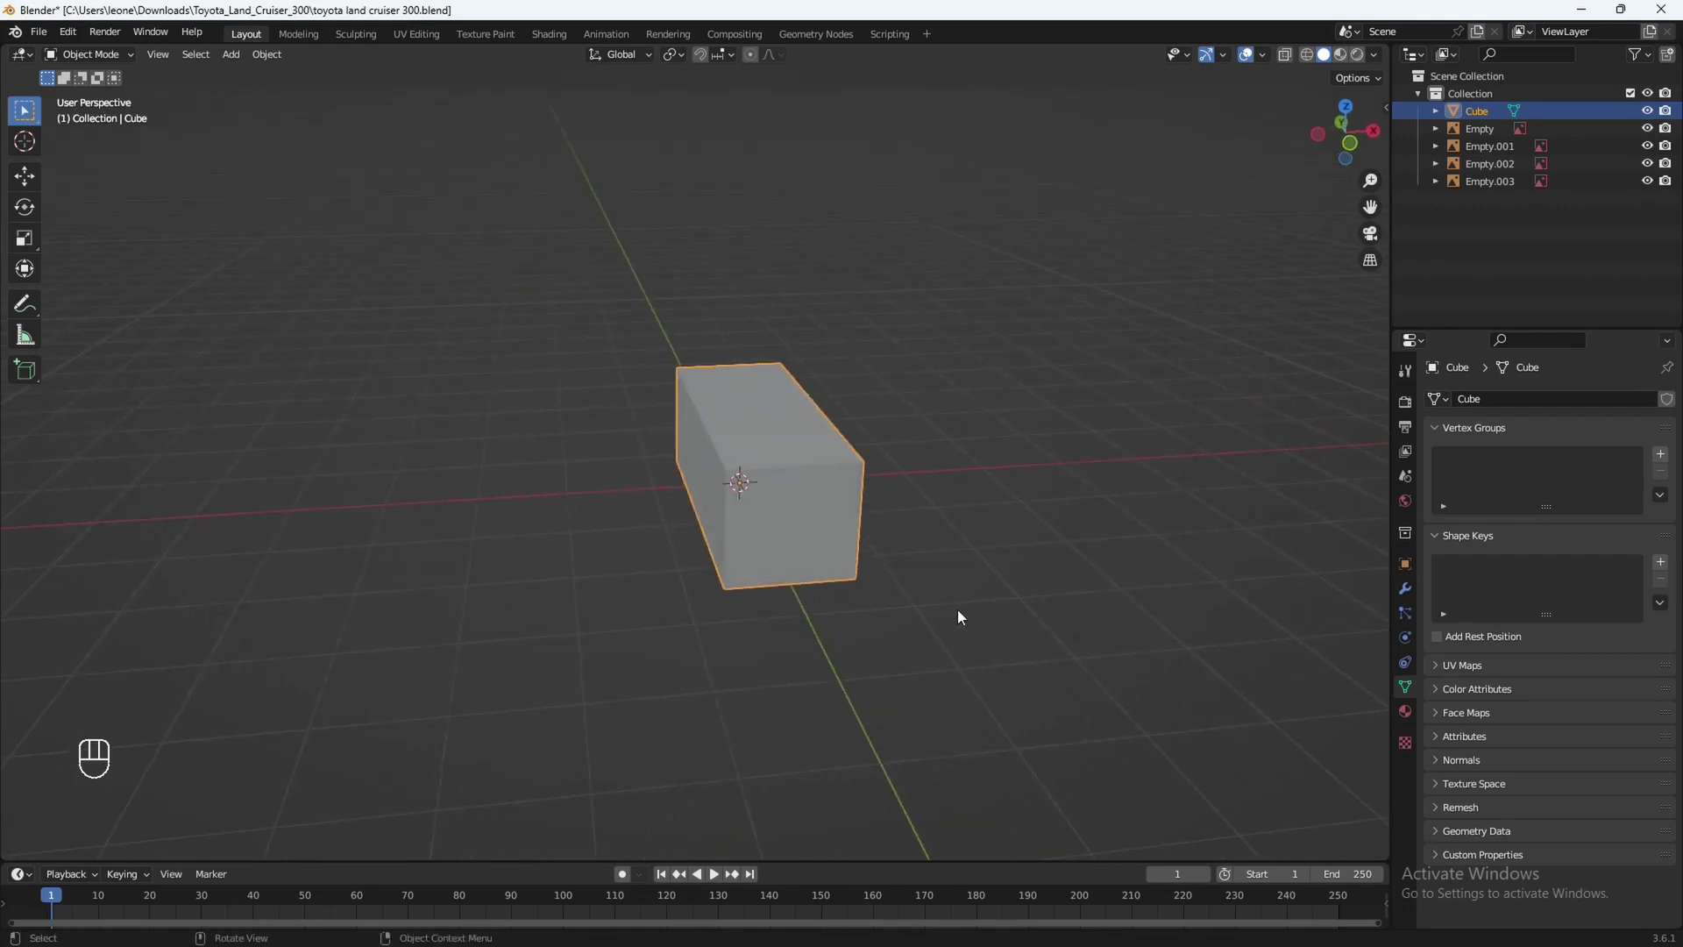
left_click_drag(967, 603, 770, 603)
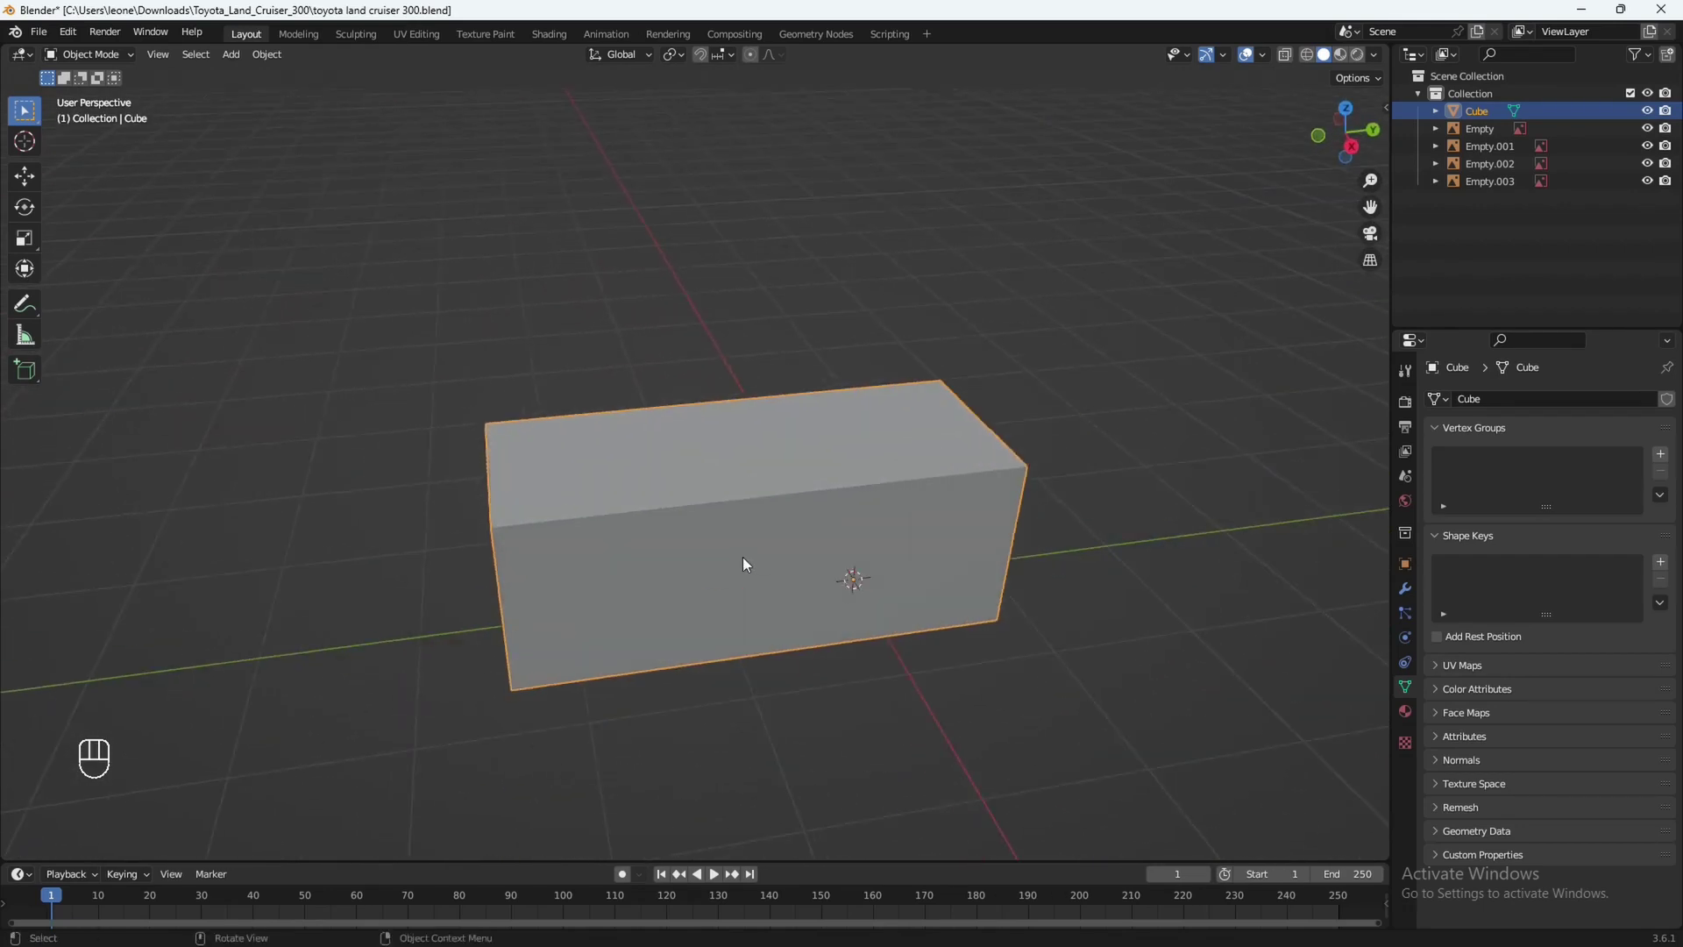
left_click_drag(764, 601, 804, 589)
left_click_drag(753, 592, 840, 589)
left_click_drag(861, 582, 1013, 600)
key("h")
left_click_drag(1015, 610, 965, 598)
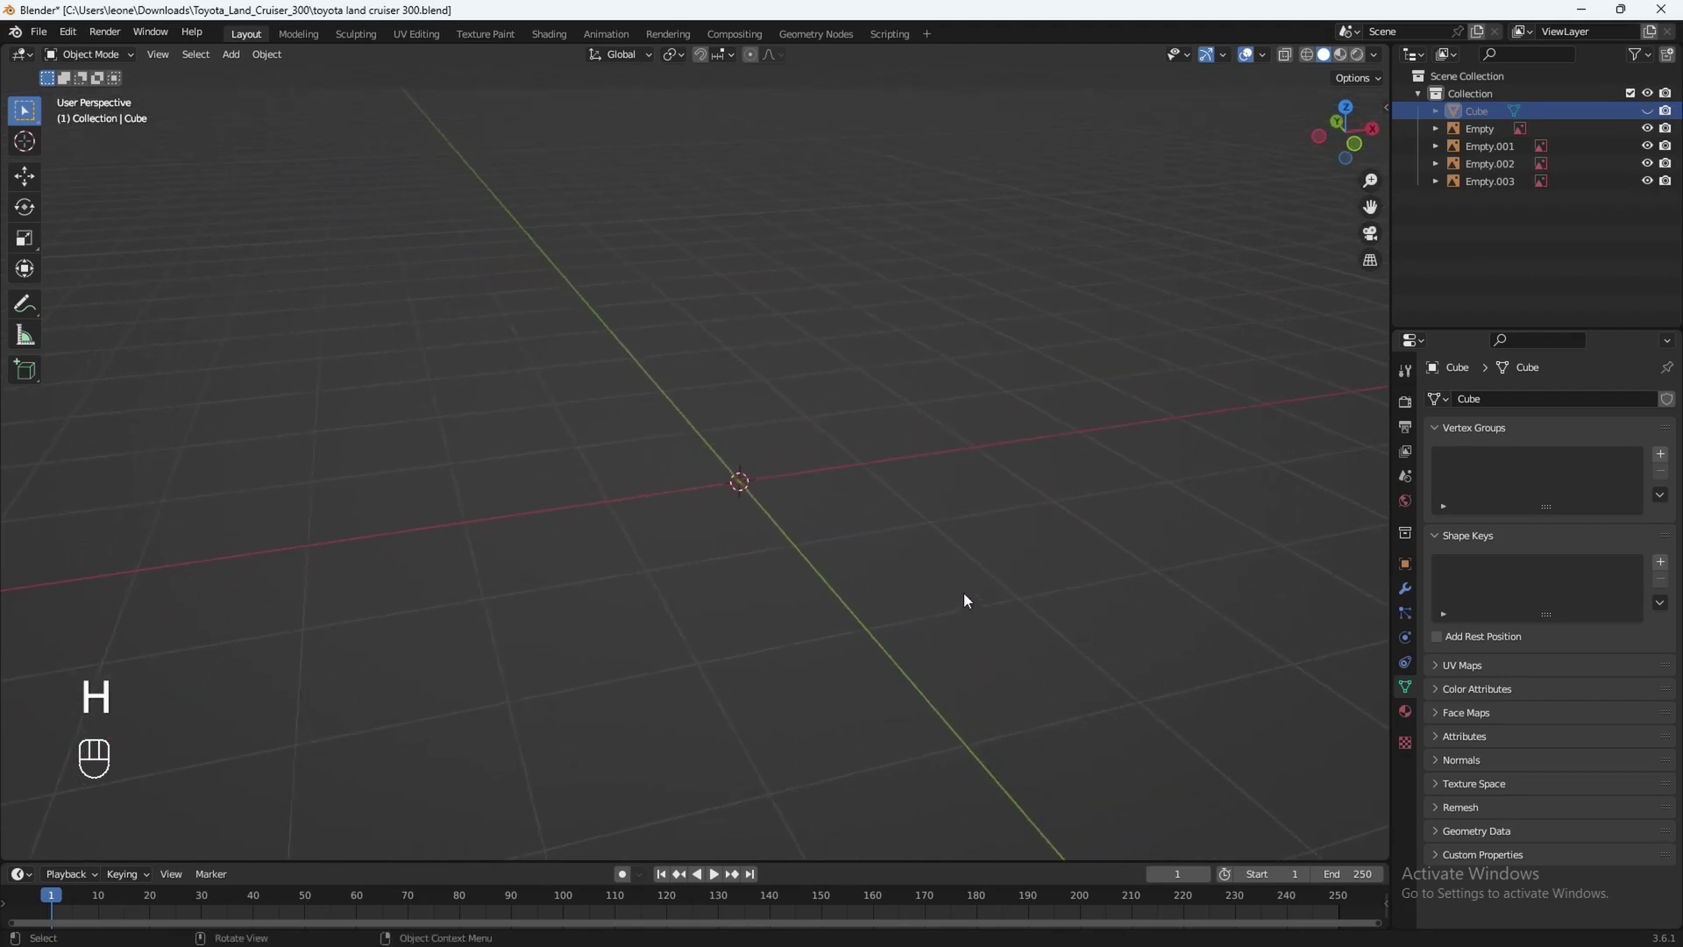